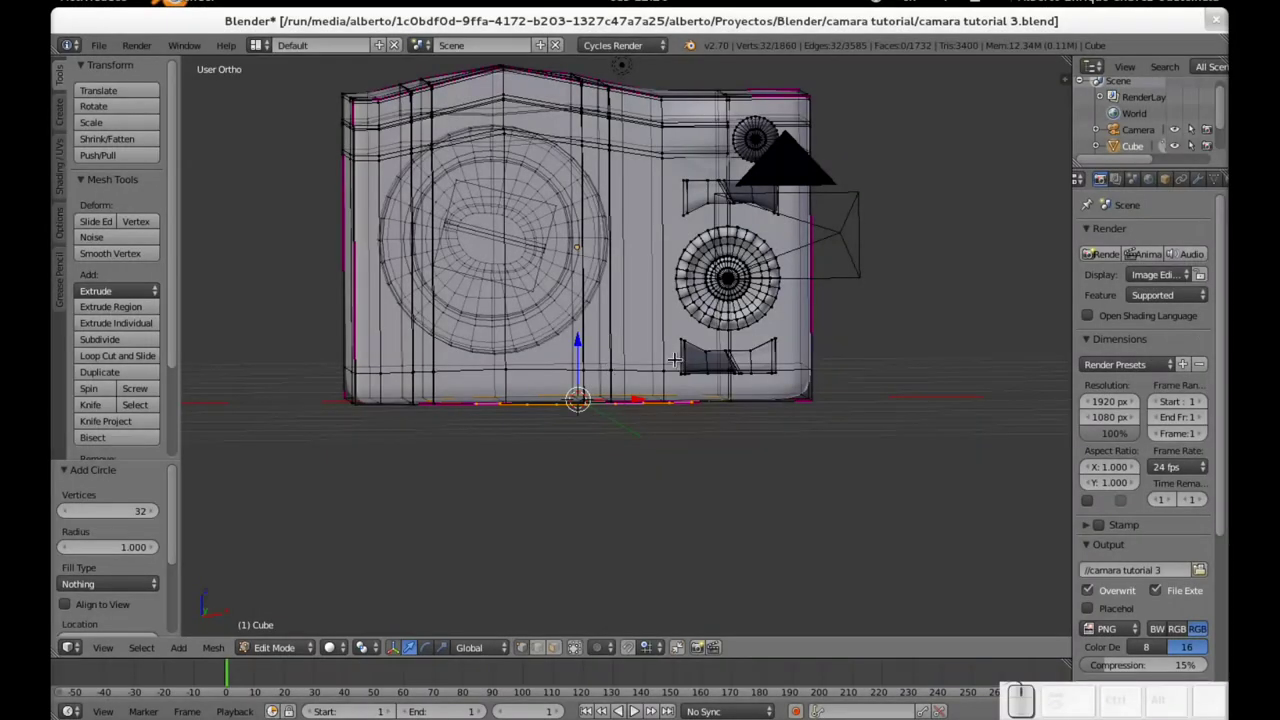
# Step: Rotate the new circle 90 degrees about the X axis so it lies flat
pyautogui.press('r')
pyautogui.press('x')
pyautogui.press('KP_9')
pyautogui.press('KP_0')
pyautogui.press('KP_Enter')
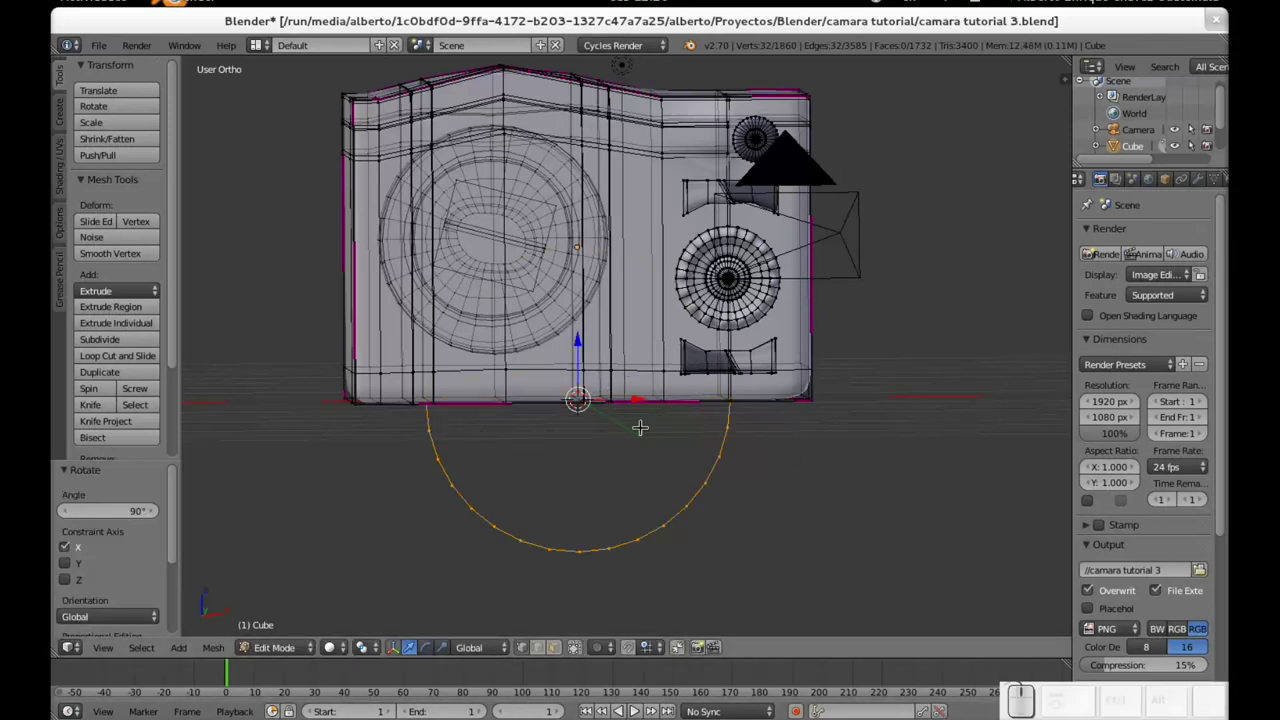
# Step: Raise the circle vertically to the camera body's top and orbit to view it
pyautogui.press('ctrl+z')
pyautogui.moveTo(580, 353); pyautogui.dragTo(587, 84)
pyautogui.middleClick(667, 115)
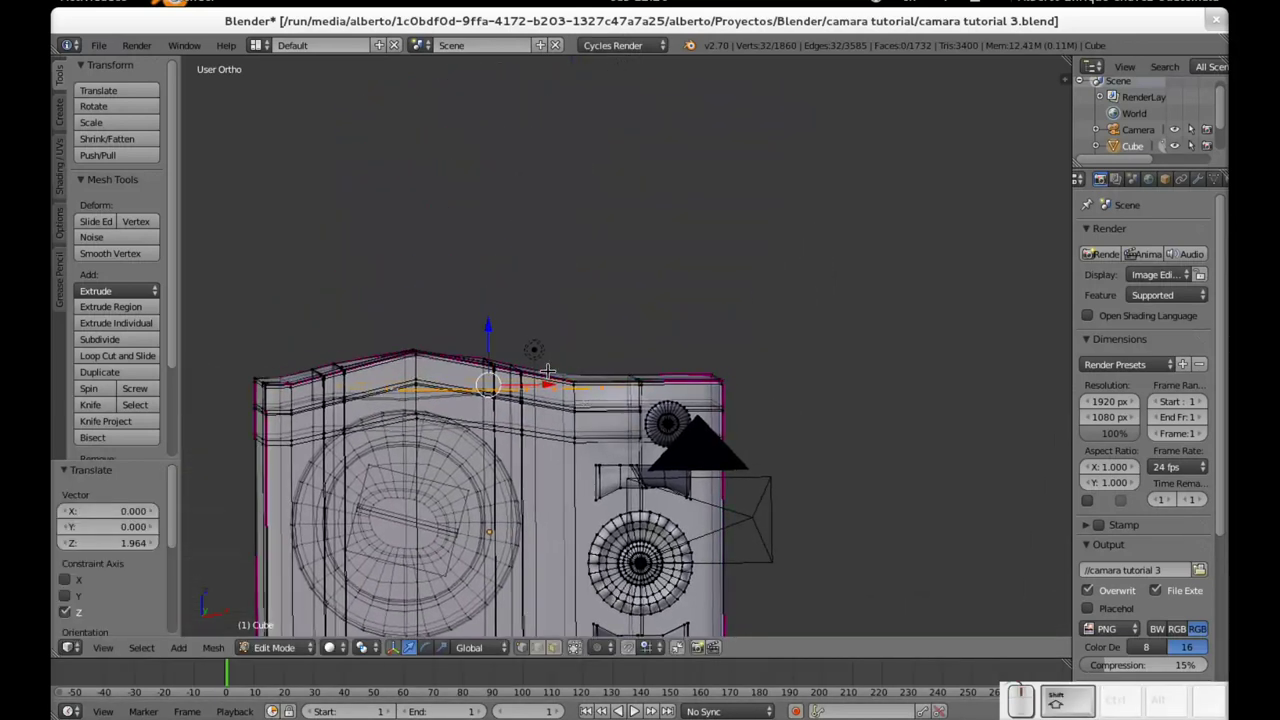
pyautogui.moveTo(536, 381); pyautogui.dragTo(689, 375)
pyautogui.moveTo(655, 413); pyautogui.dragTo(496, 444)
pyautogui.scroll(-3)
pyautogui.moveTo(690, 456); pyautogui.dragTo(625, 489)
pyautogui.moveTo(562, 360); pyautogui.dragTo(600, 400)
# Step: Shrink the circle into a small ring and slide it near the front-left corner
pyautogui.press('s')
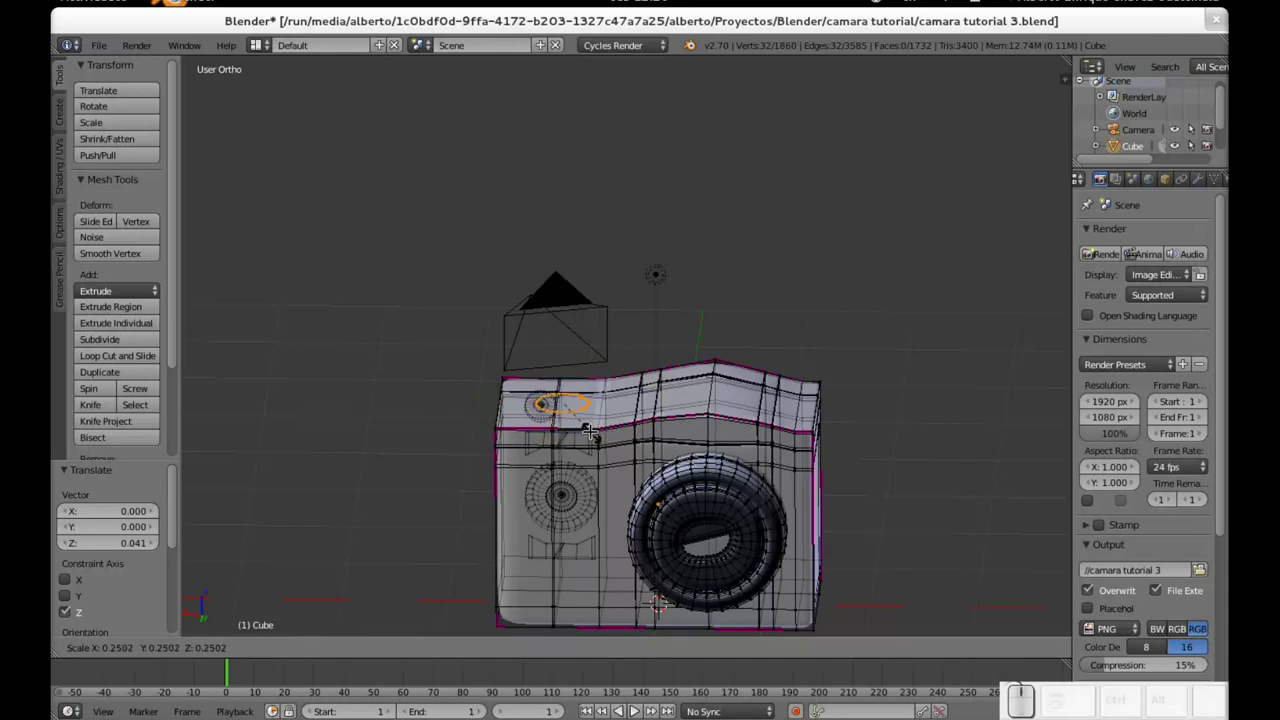
pyautogui.click(582, 425)
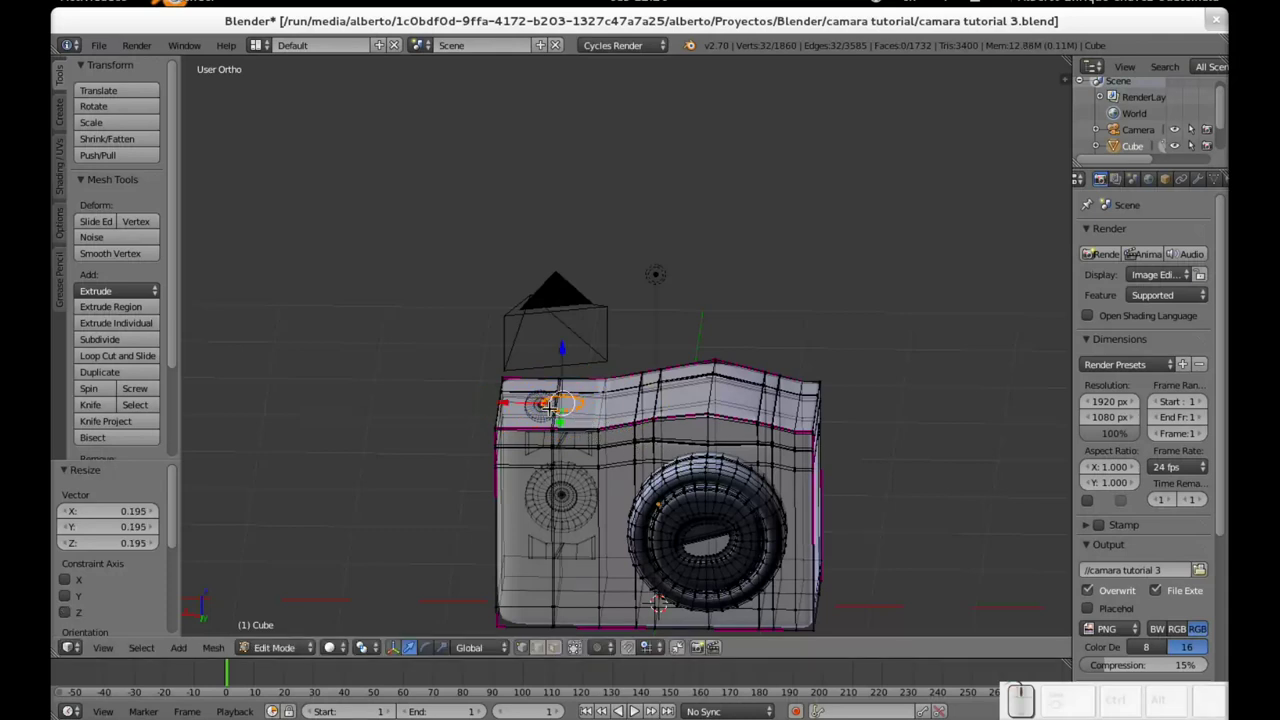
pyautogui.moveTo(537, 397); pyautogui.dragTo(516, 417)
pyautogui.middleClick(516, 456)
pyautogui.moveTo(539, 479); pyautogui.dragTo(639, 450)
pyautogui.moveTo(612, 515); pyautogui.dragTo(639, 450)
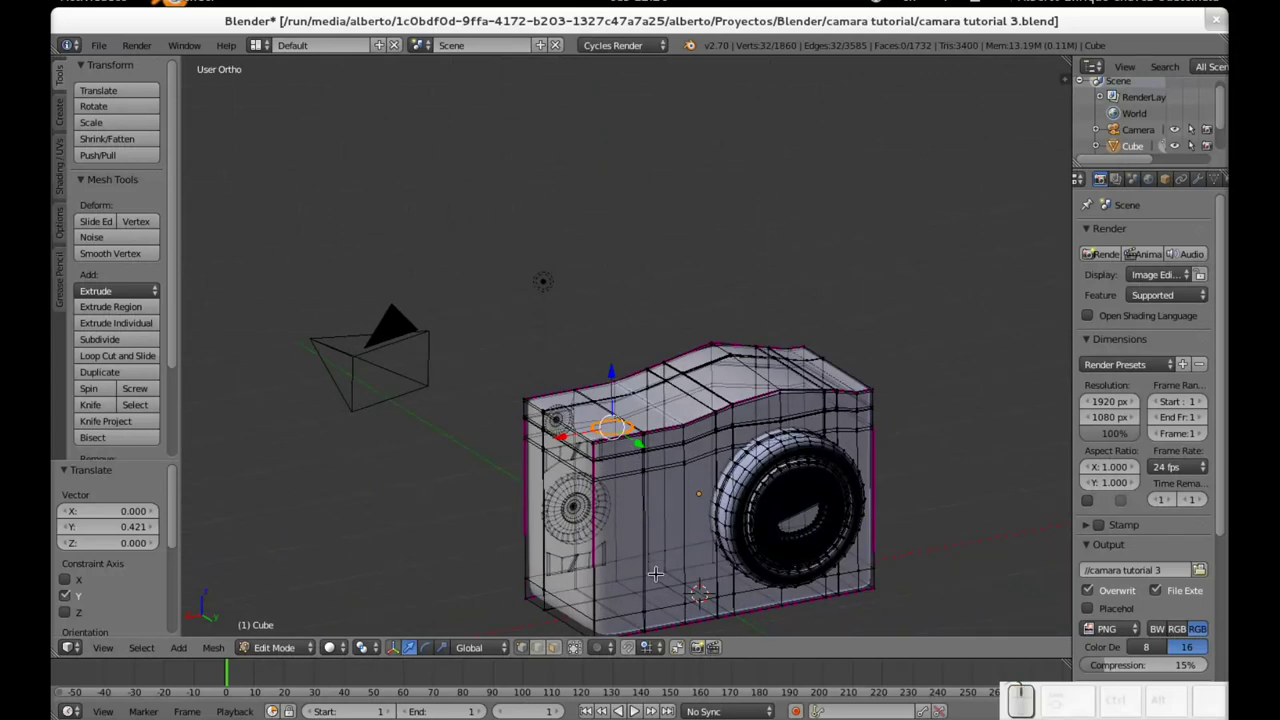
# Step: Zoom in on the ring and lower it onto the top surface
pyautogui.moveTo(638, 444); pyautogui.dragTo(635, 461)
pyautogui.scroll(3)
pyautogui.middleClick(780, 483)
pyautogui.scroll(3)
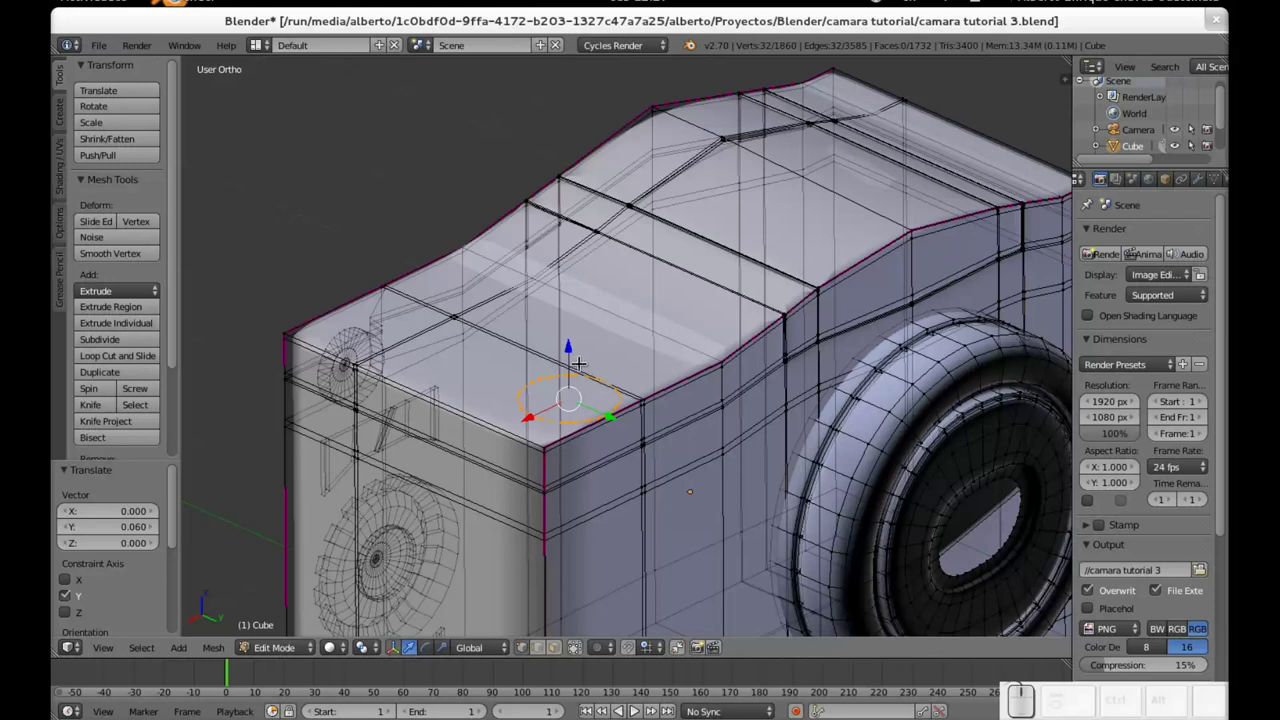
pyautogui.moveTo(566, 355); pyautogui.dragTo(569, 360)
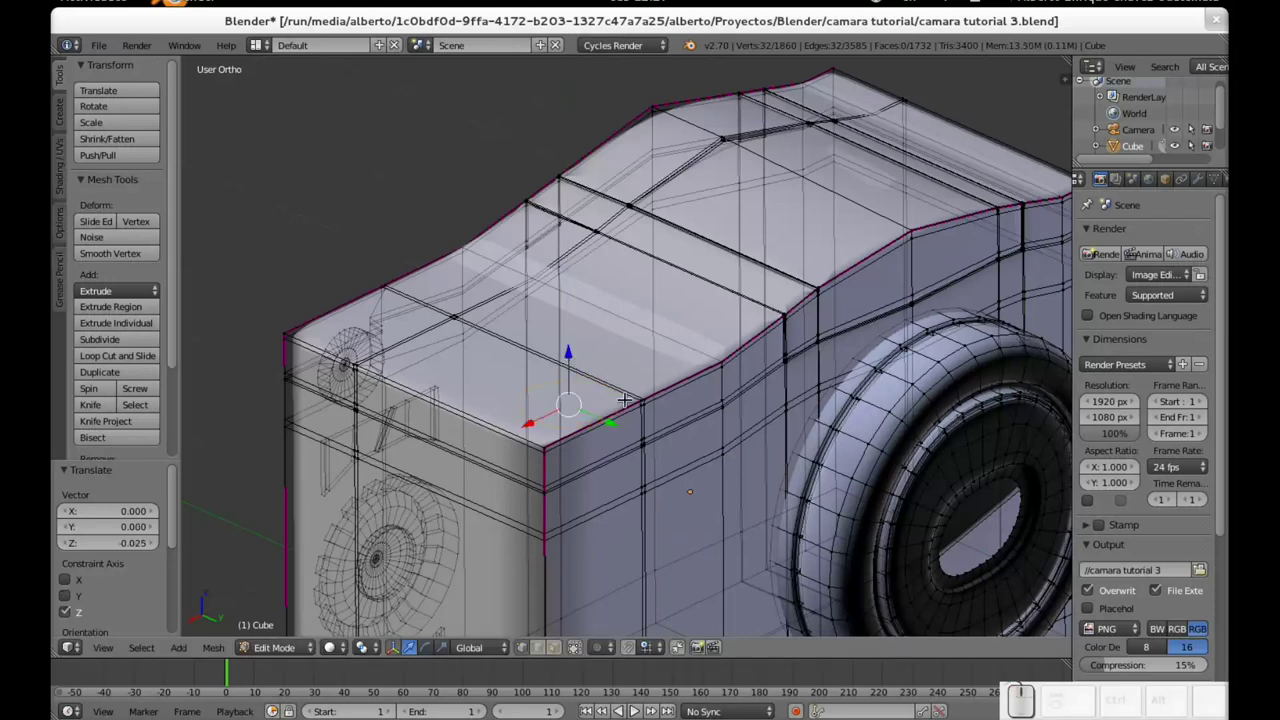
# Step: Extrude the ring vertically into a short cylindrical wall
pyautogui.press('e')
pyautogui.press('z')
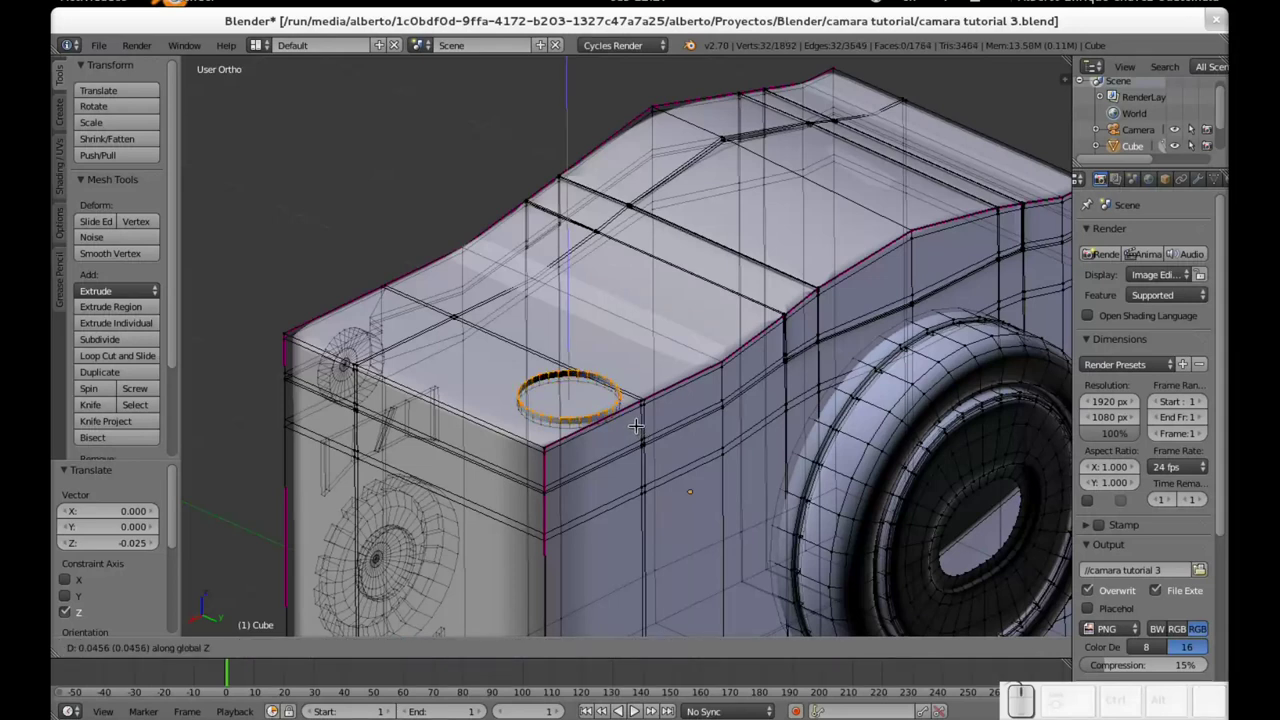
pyautogui.click(645, 420)
pyautogui.scroll(3)
pyautogui.middleClick(459, 480)
pyautogui.scroll(3)
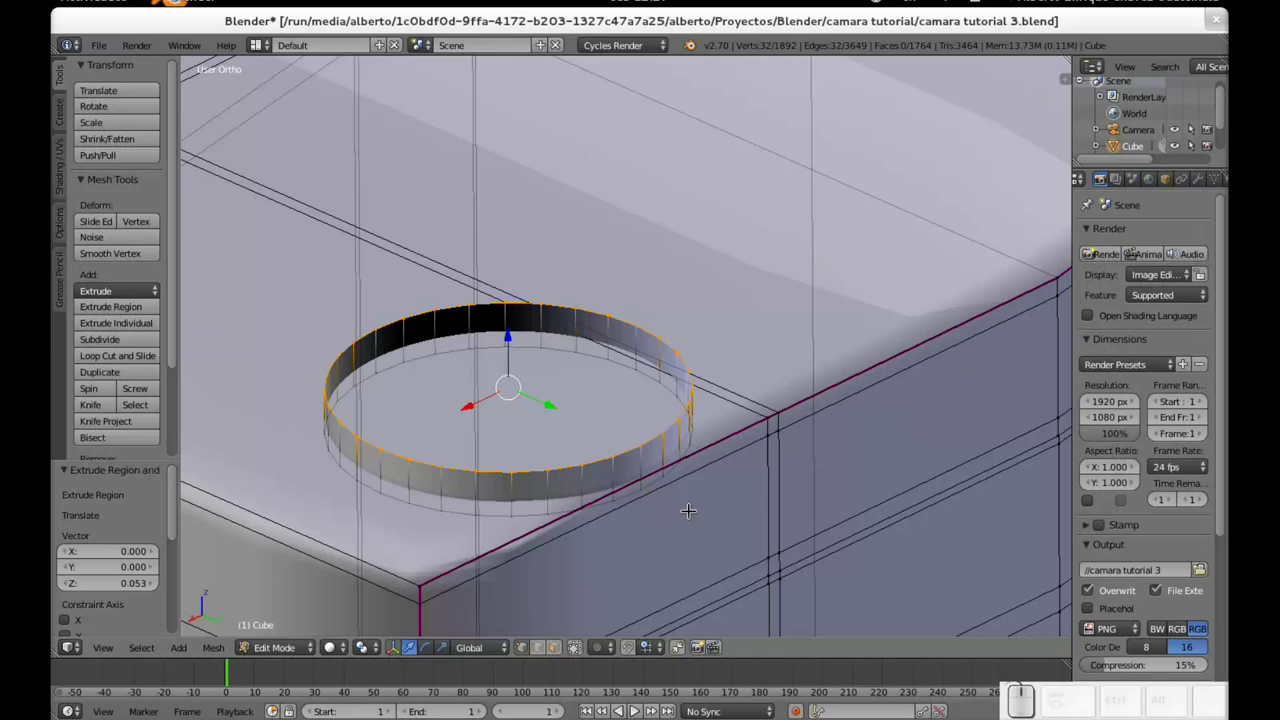
# Step: Extrude an inward lip as the rim, then a lifted inner ring sunk into a groove
pyautogui.press('e')
pyautogui.press('s')
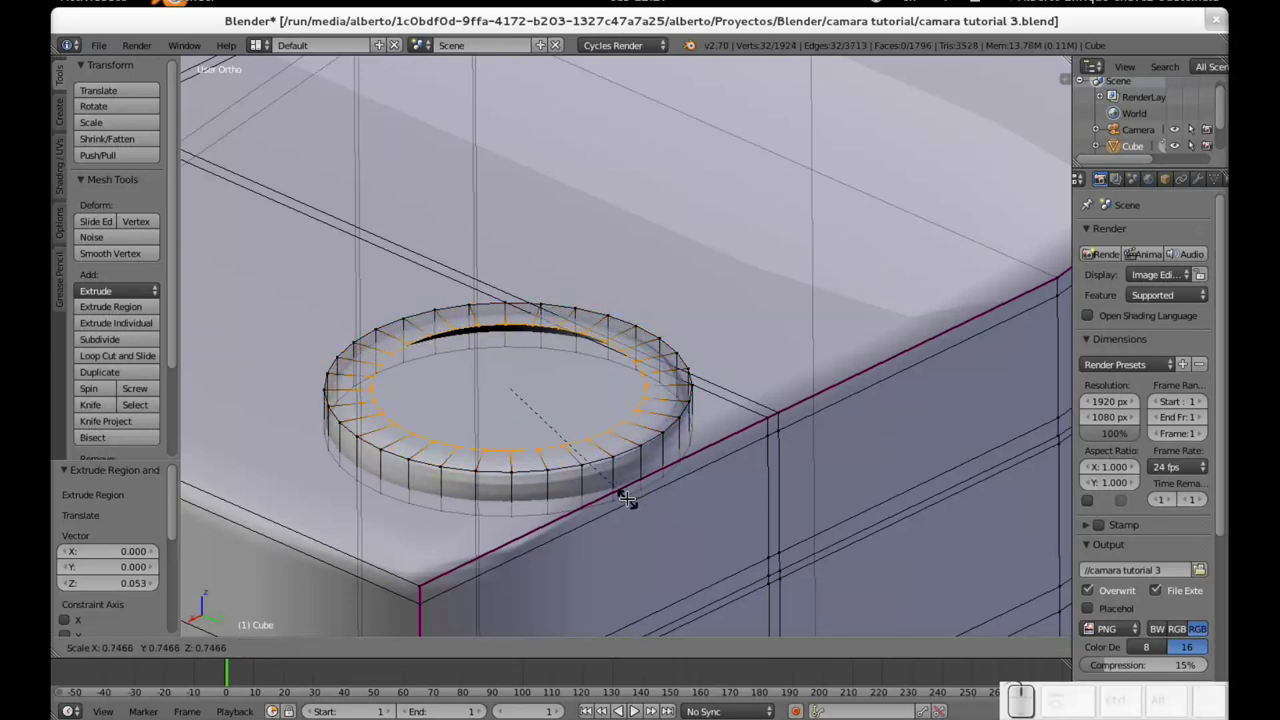
pyautogui.click(625, 498)
pyautogui.moveTo(509, 349); pyautogui.dragTo(516, 343)
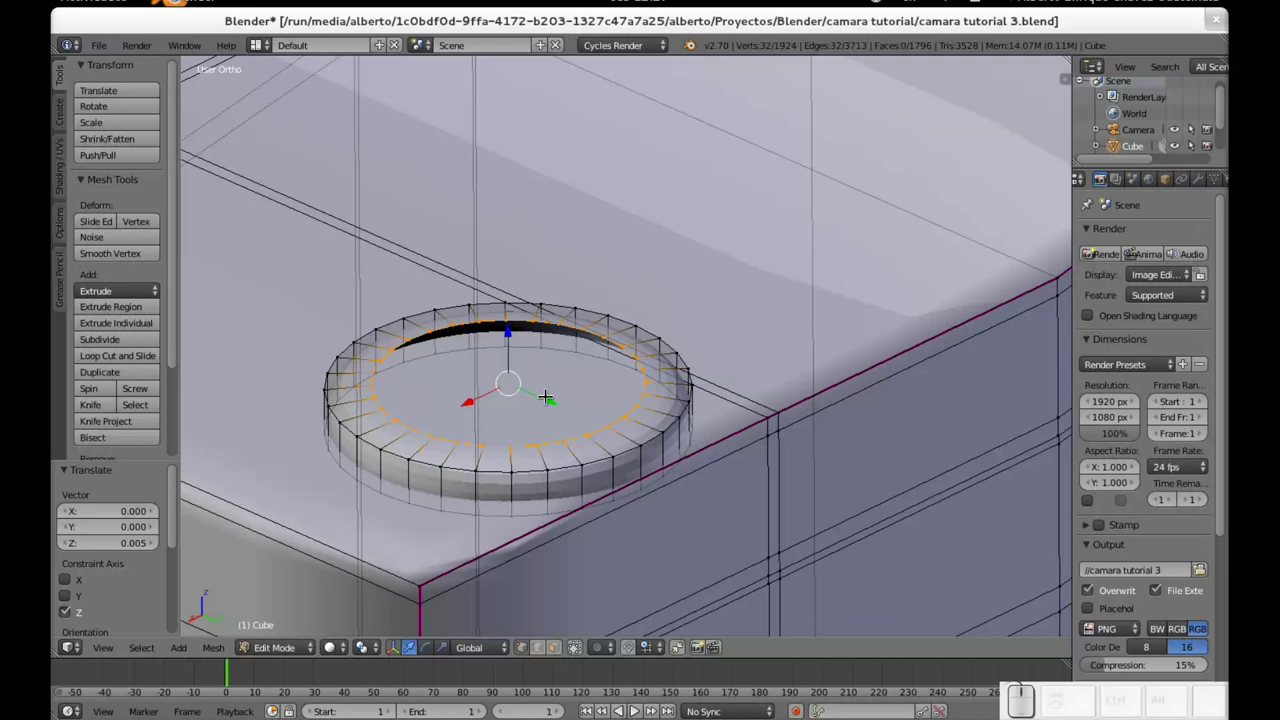
pyautogui.press('shift+d')
pyautogui.press('shift+KP_Enter')
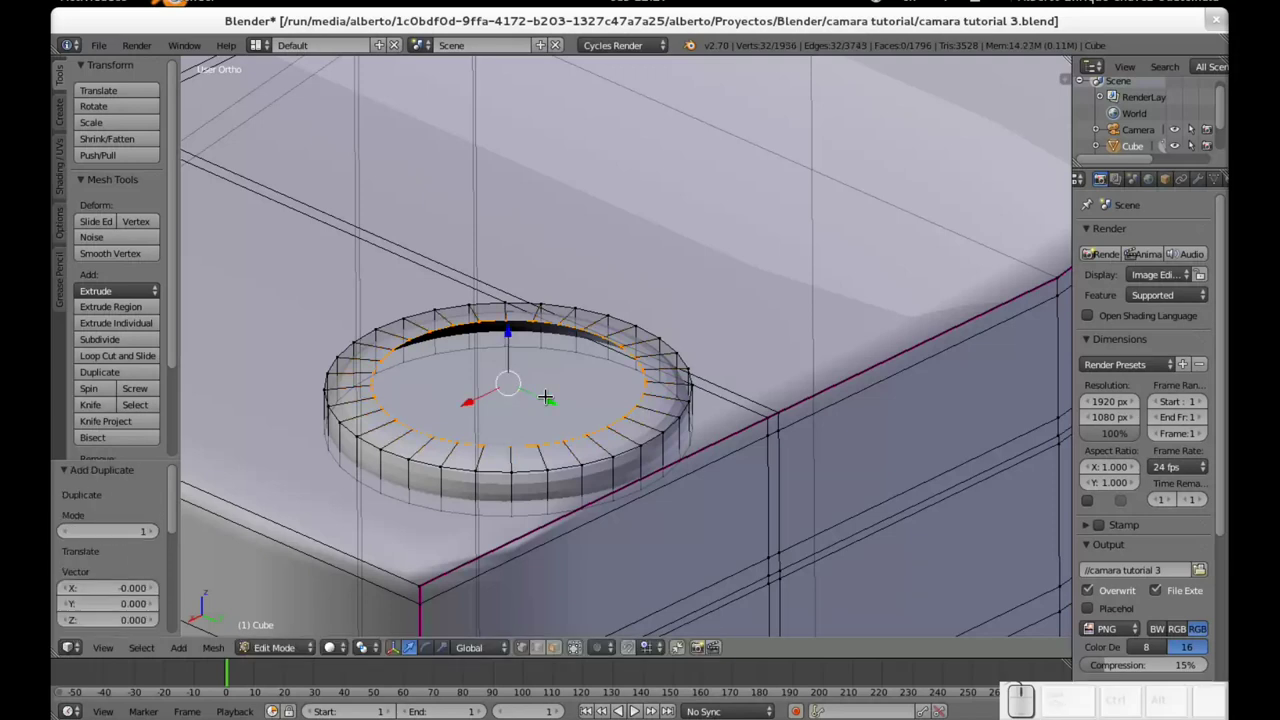
pyautogui.press('s')
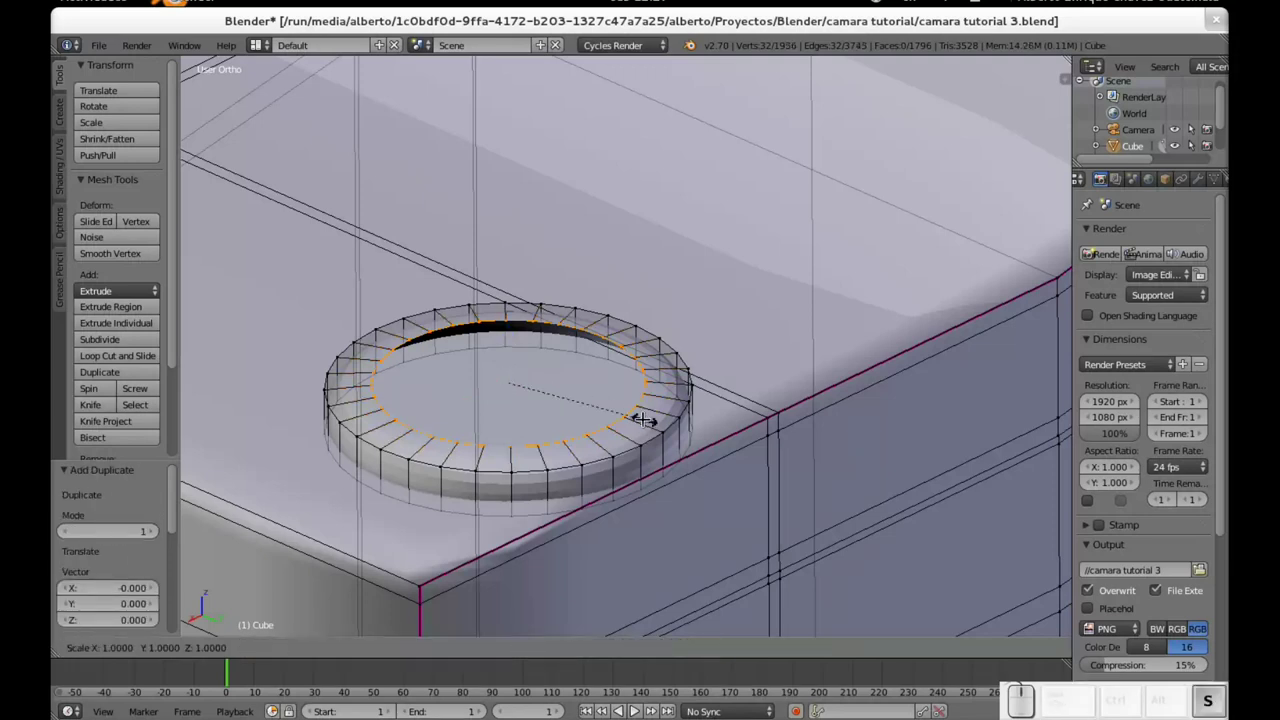
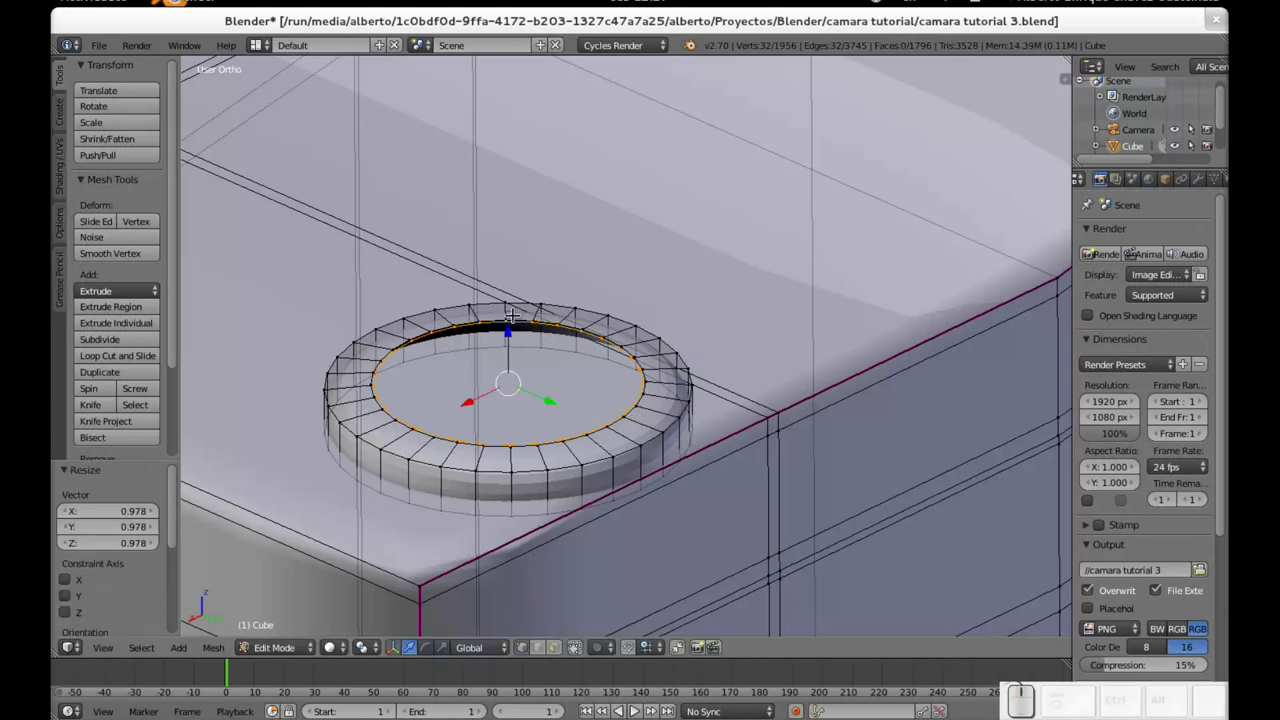
pyautogui.moveTo(516, 324); pyautogui.dragTo(573, 408)
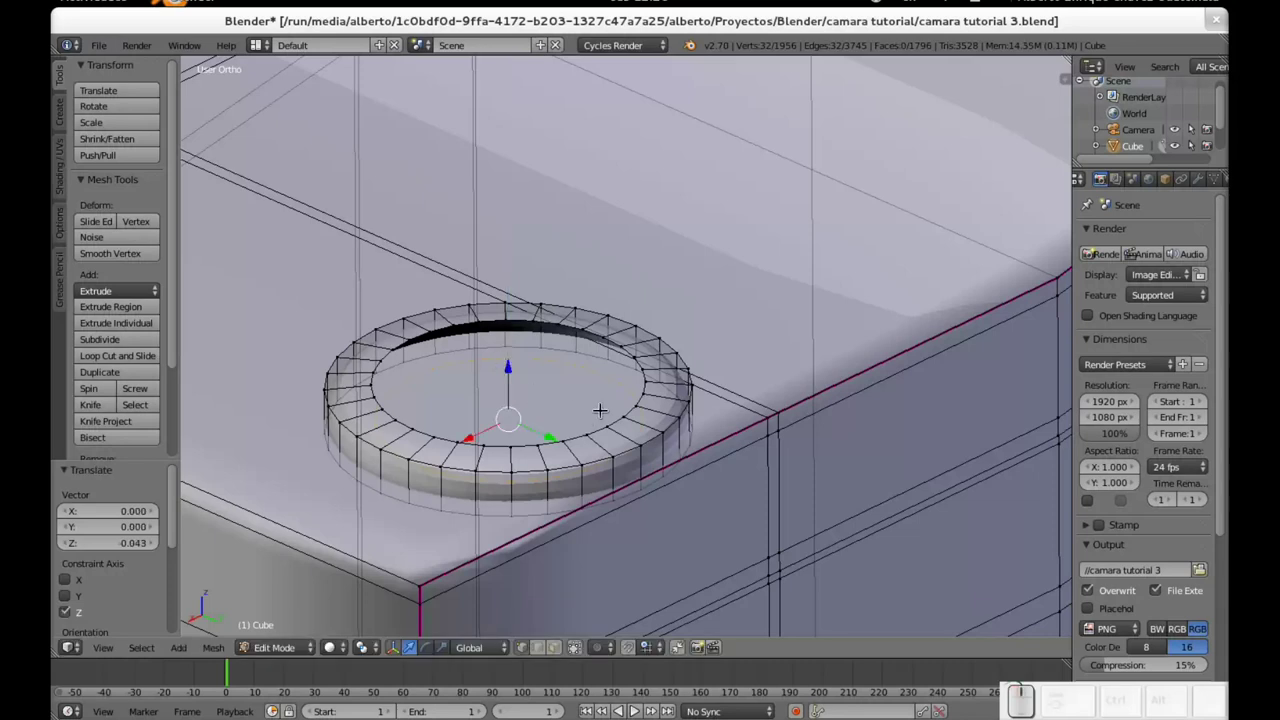
pyautogui.press('e')
pyautogui.press('z')
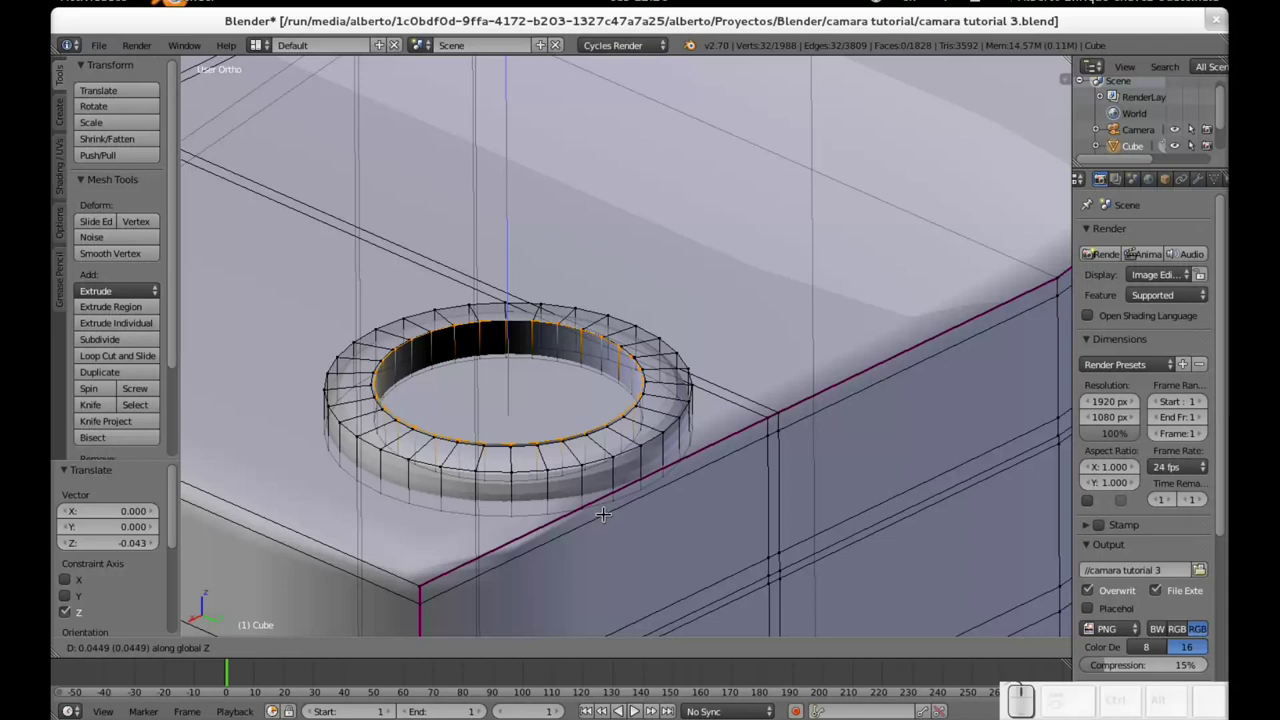
pyautogui.click(601, 513)
# Step: Extrude four successively smaller inner rings and merge the last at centre to close the top
pyautogui.press('e')
pyautogui.press('s')
pyautogui.click(564, 494)
pyautogui.press('e')
pyautogui.press('s')
pyautogui.click(499, 475)
pyautogui.press('e')
pyautogui.press('s')
pyautogui.click(463, 450)
pyautogui.press('e')
pyautogui.press('s')
pyautogui.click(496, 402)
pyautogui.press('alt+m')
pyautogui.click(626, 519)
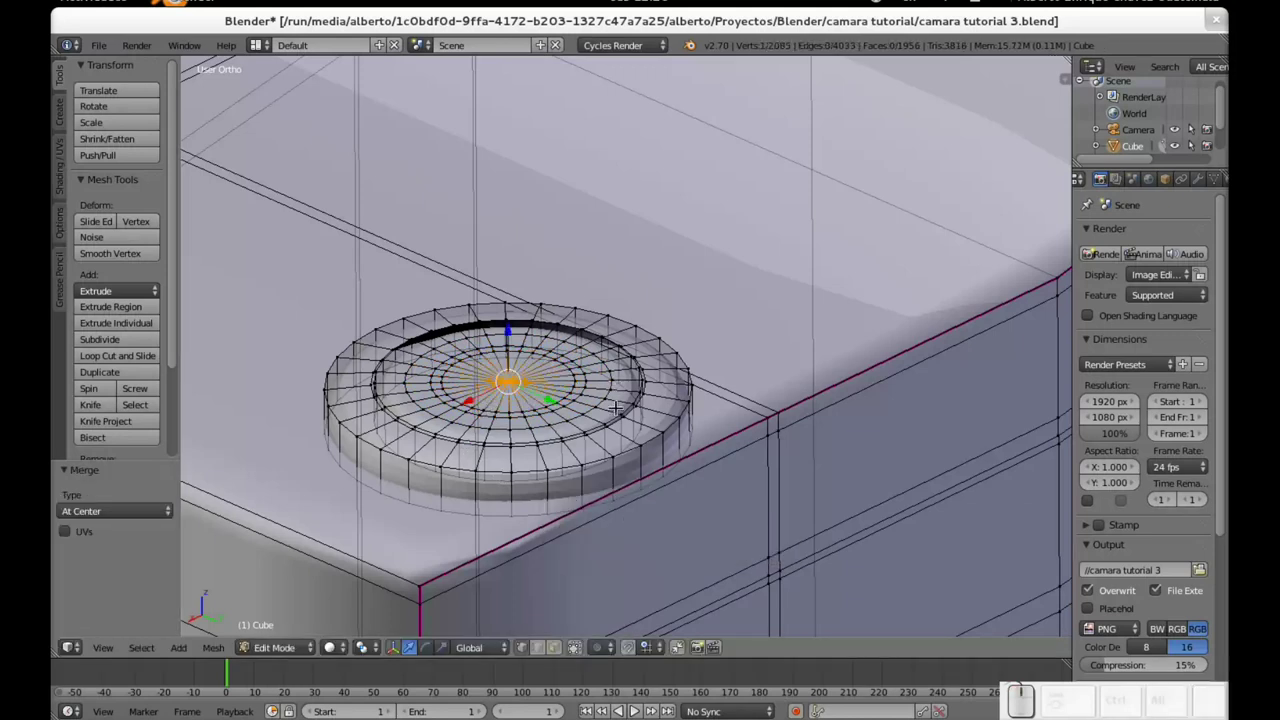
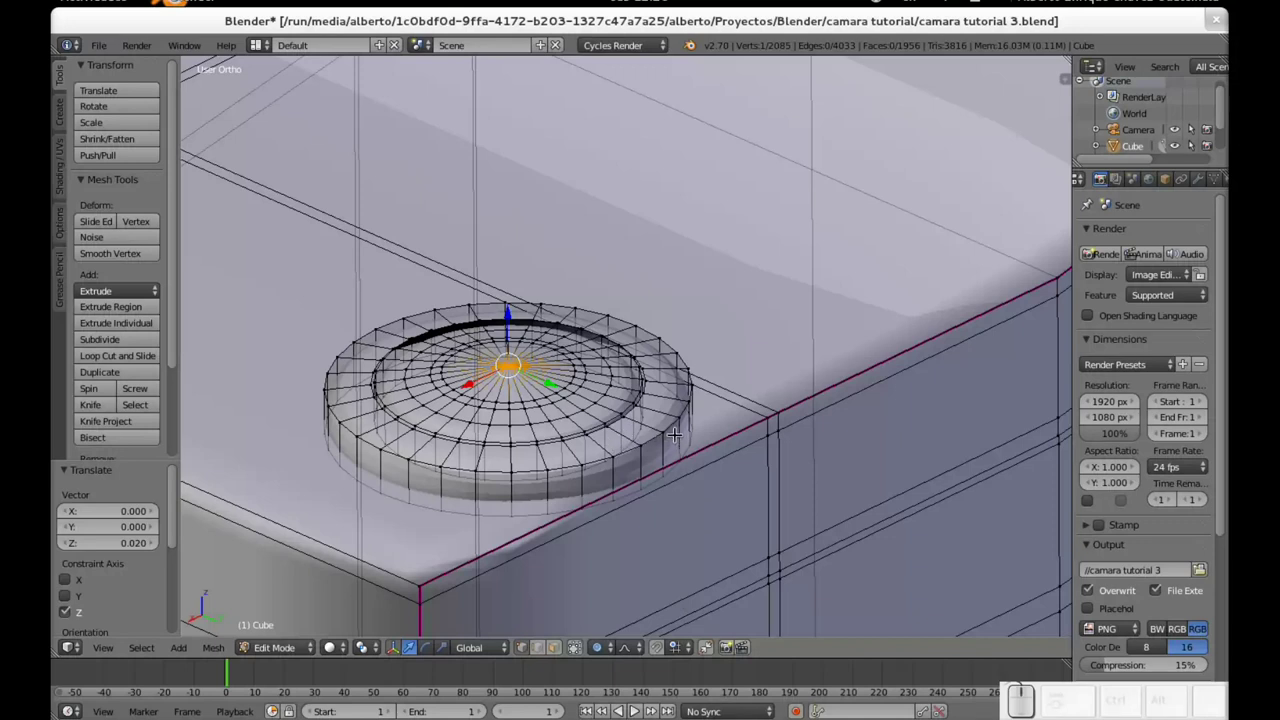
# Step: Select four faces on the dial's front rim and extrude them into a small tab
pyautogui.rightClick(638, 415)
pyautogui.rightClick(635, 406)
pyautogui.rightClick(675, 413)
pyautogui.rightClick(661, 429)
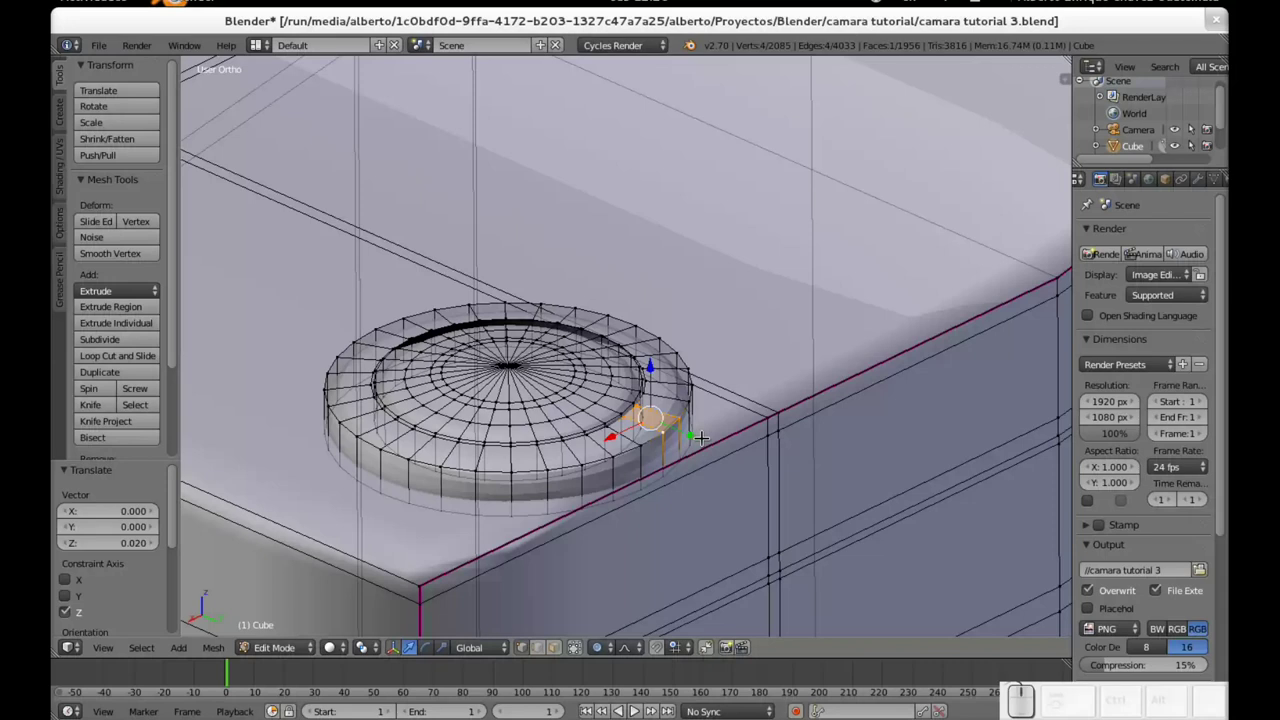
pyautogui.press('e')
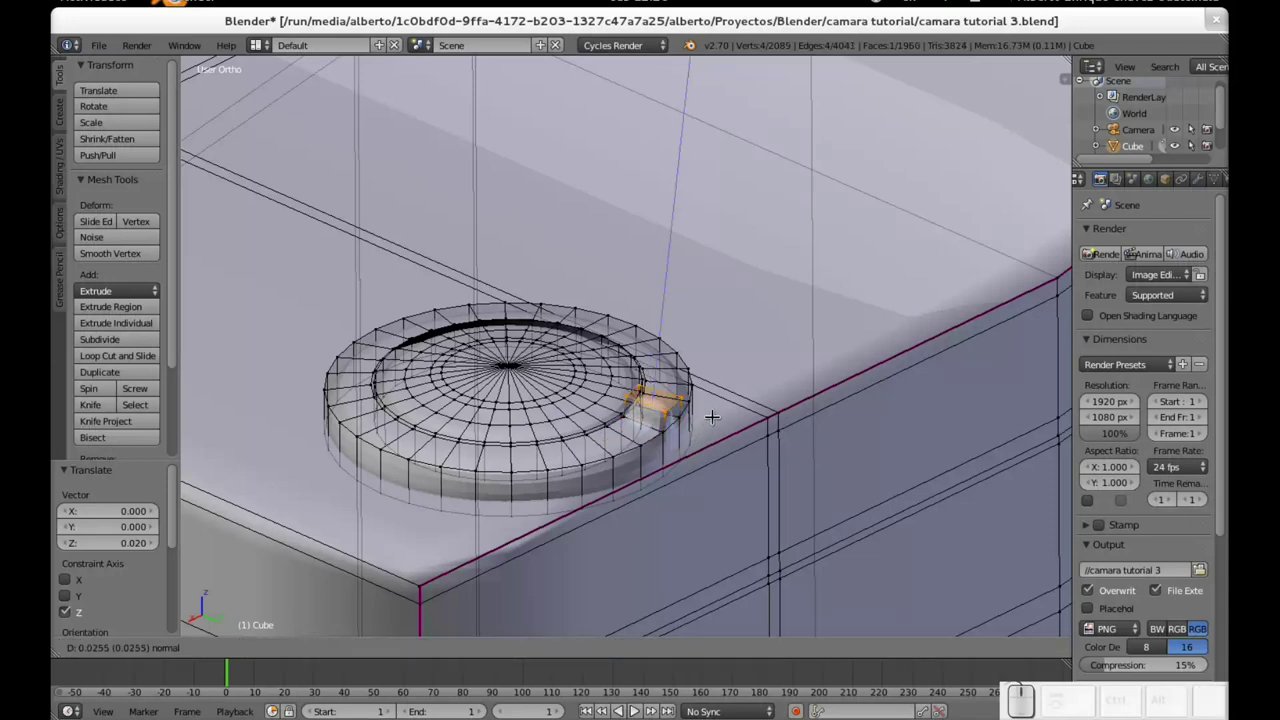
pyautogui.click(721, 409)
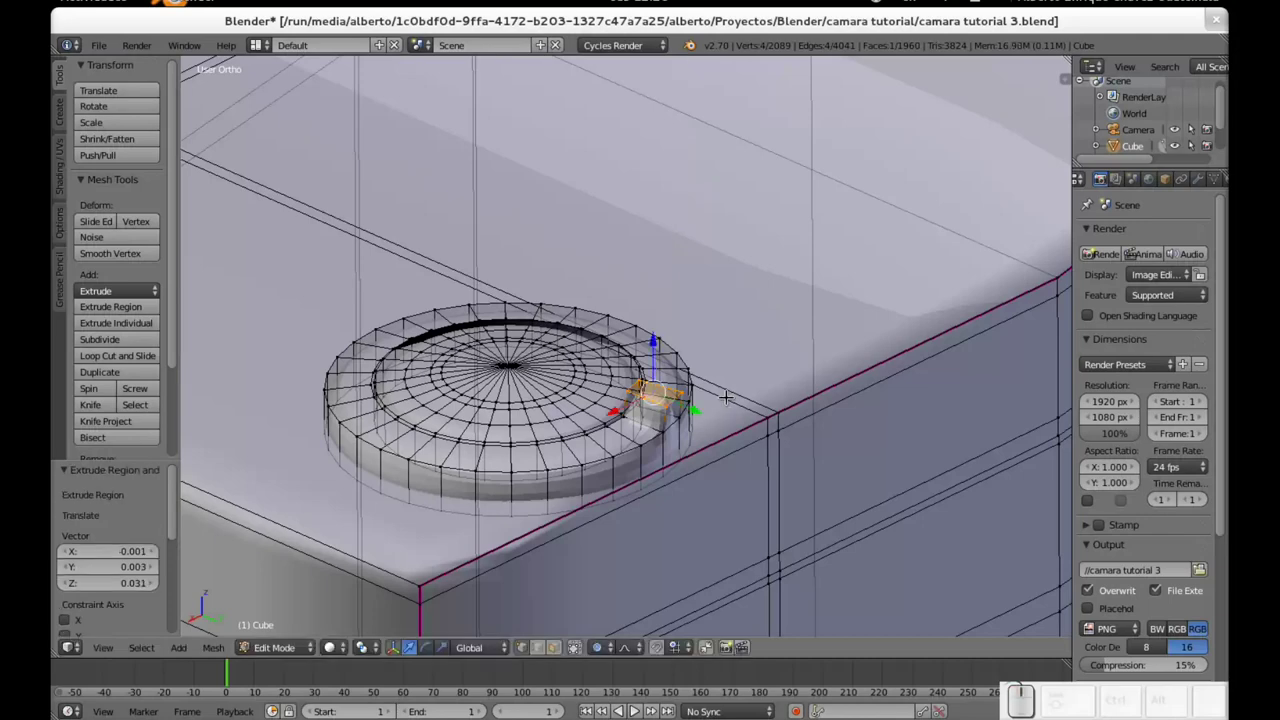
# Step: Pull the tab further outward and leave Edit Mode to see the smoothed body
pyautogui.middleClick(438, 444)
pyautogui.scroll(-3)
pyautogui.scroll(3)
pyautogui.moveTo(668, 420); pyautogui.dragTo(497, 389)
pyautogui.press('Tab')
pyautogui.middleClick(331, 387)
pyautogui.scroll(-3)
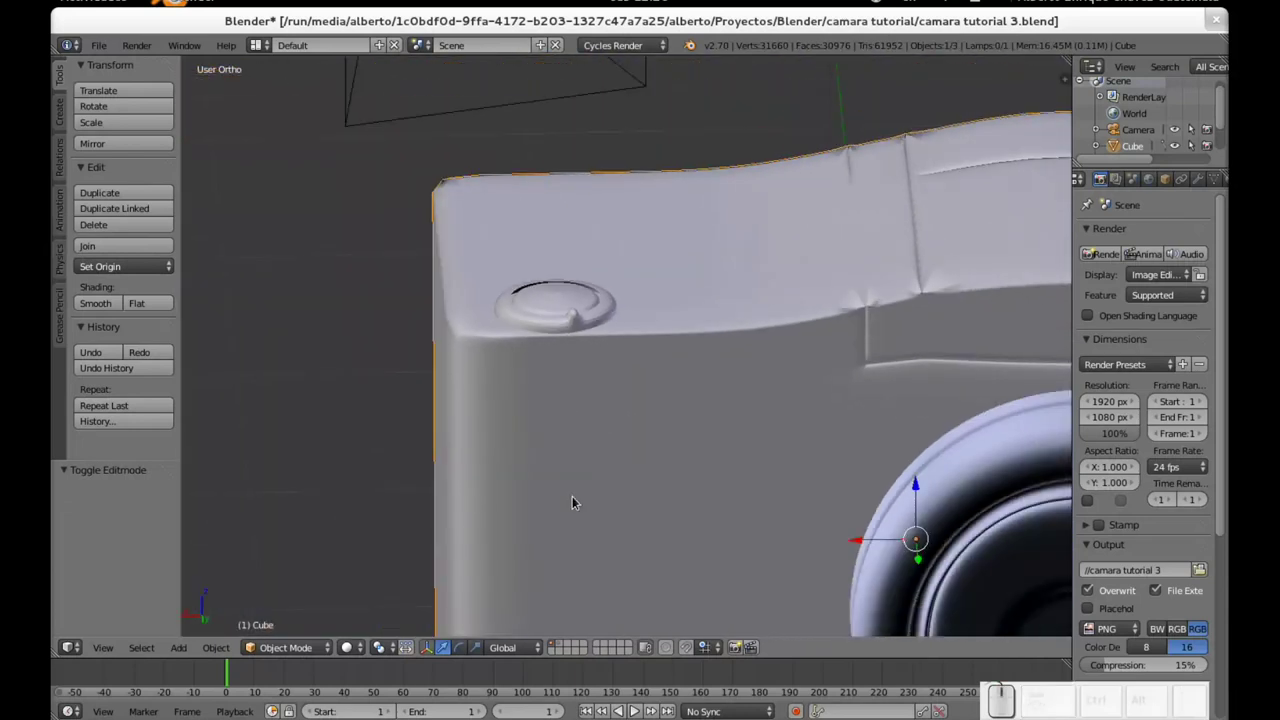
# Step: Extrude the tab longer and preview the smoothed dial in Object Mode from several angles
pyautogui.middleClick(714, 330)
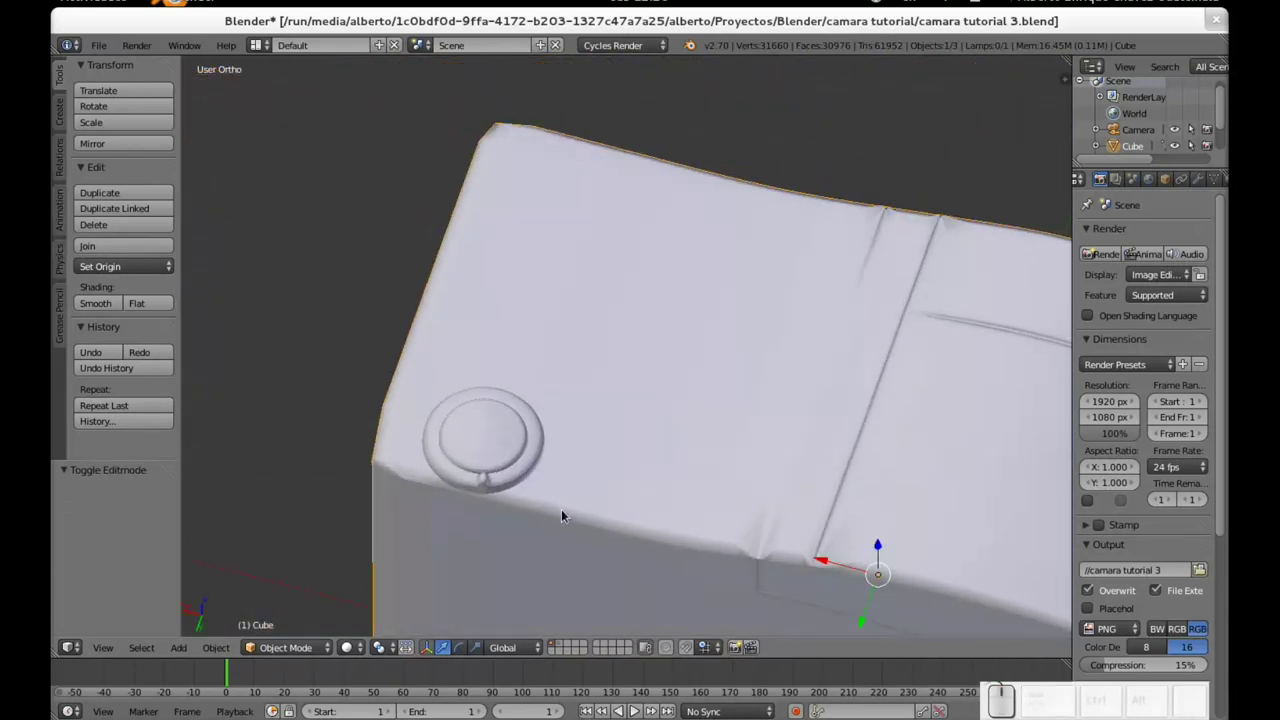
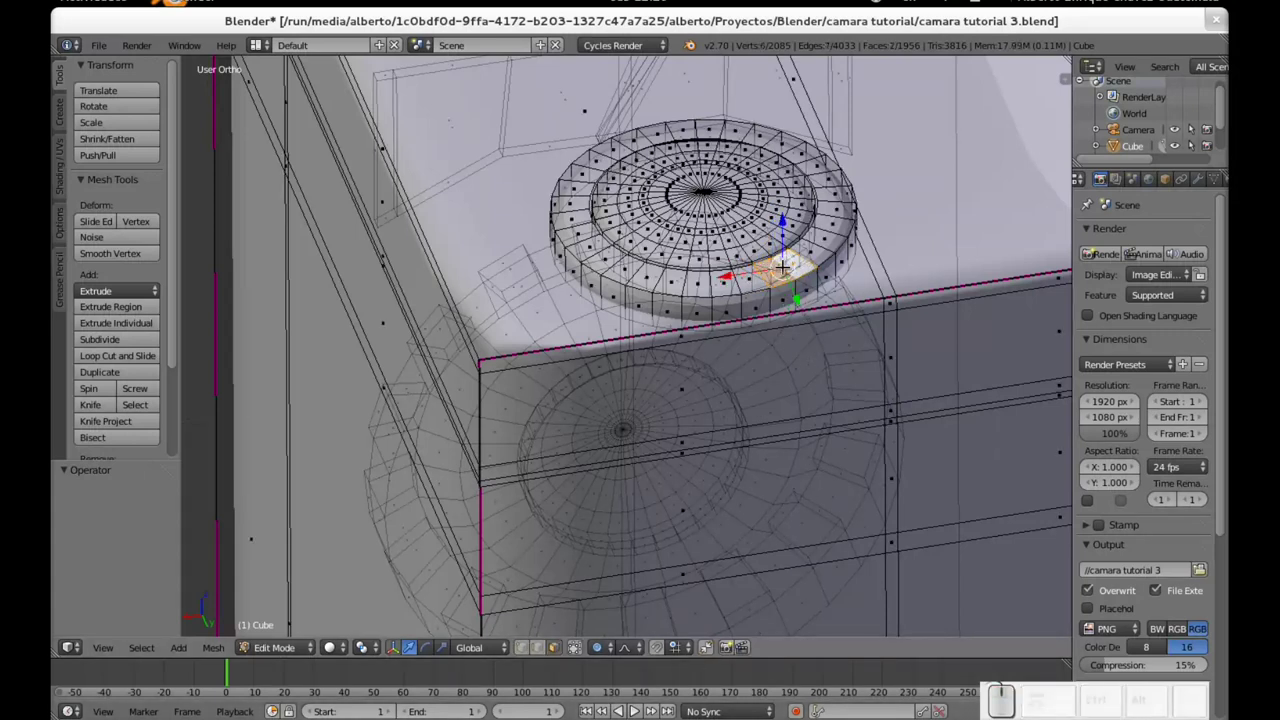
pyautogui.press('e')
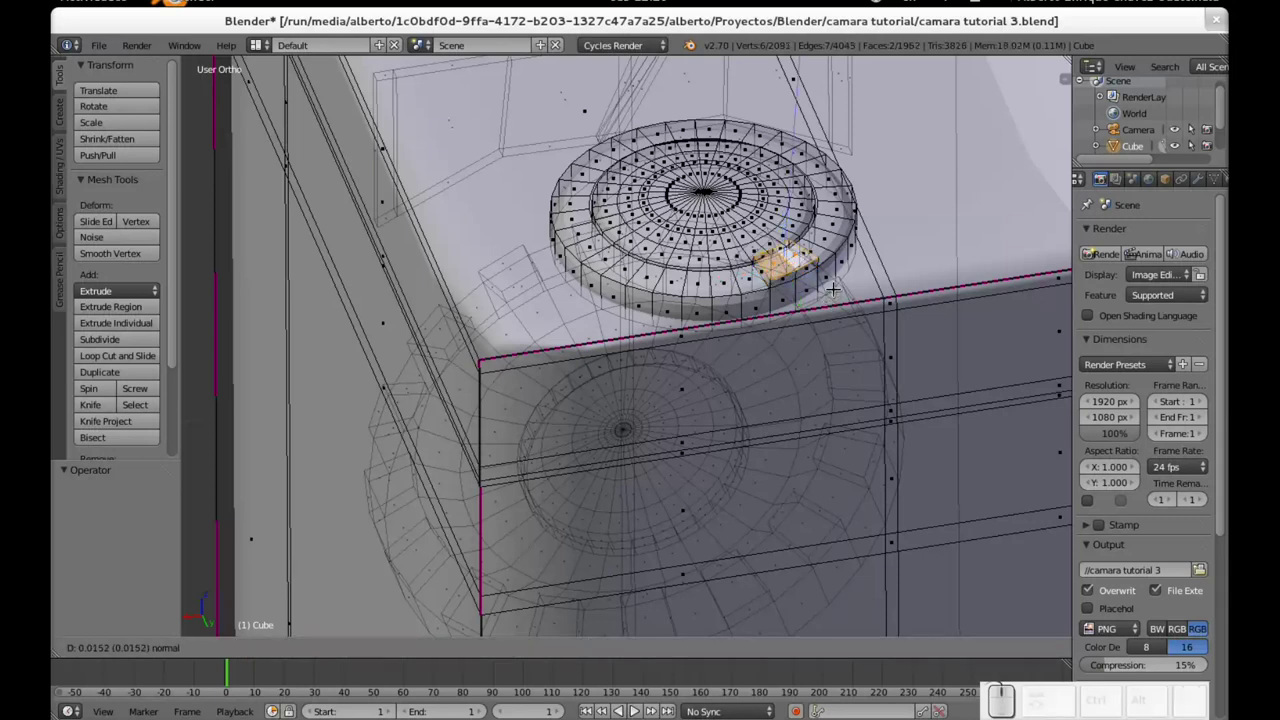
pyautogui.click(833, 273)
pyautogui.press('Tab')
pyautogui.middleClick(864, 280)
pyautogui.scroll(-3)
pyautogui.middleClick(693, 388)
pyautogui.scroll(-3)
pyautogui.middleClick(673, 399)
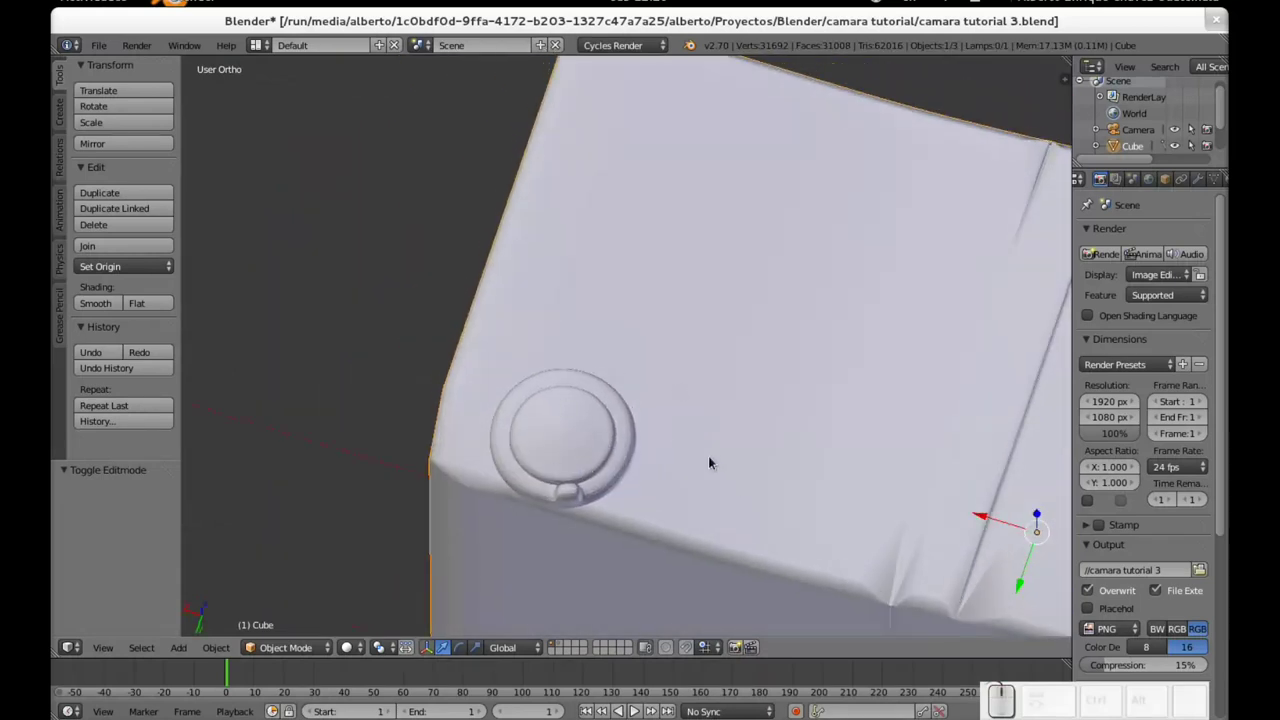
# Step: Return to Edit Mode and orbit to frame the camera top for the next part
pyautogui.press('Tab')
pyautogui.moveTo(797, 366); pyautogui.dragTo(821, 318)
pyautogui.middleClick(812, 282)
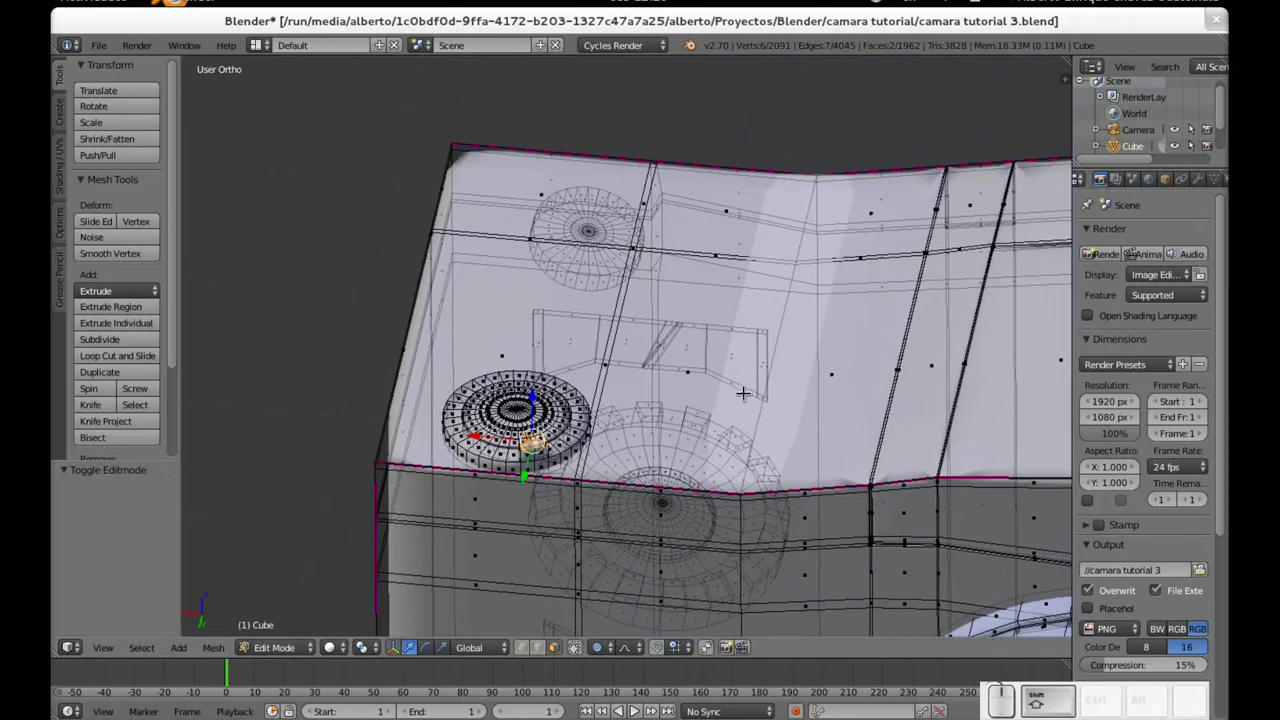
pyautogui.scroll(3)
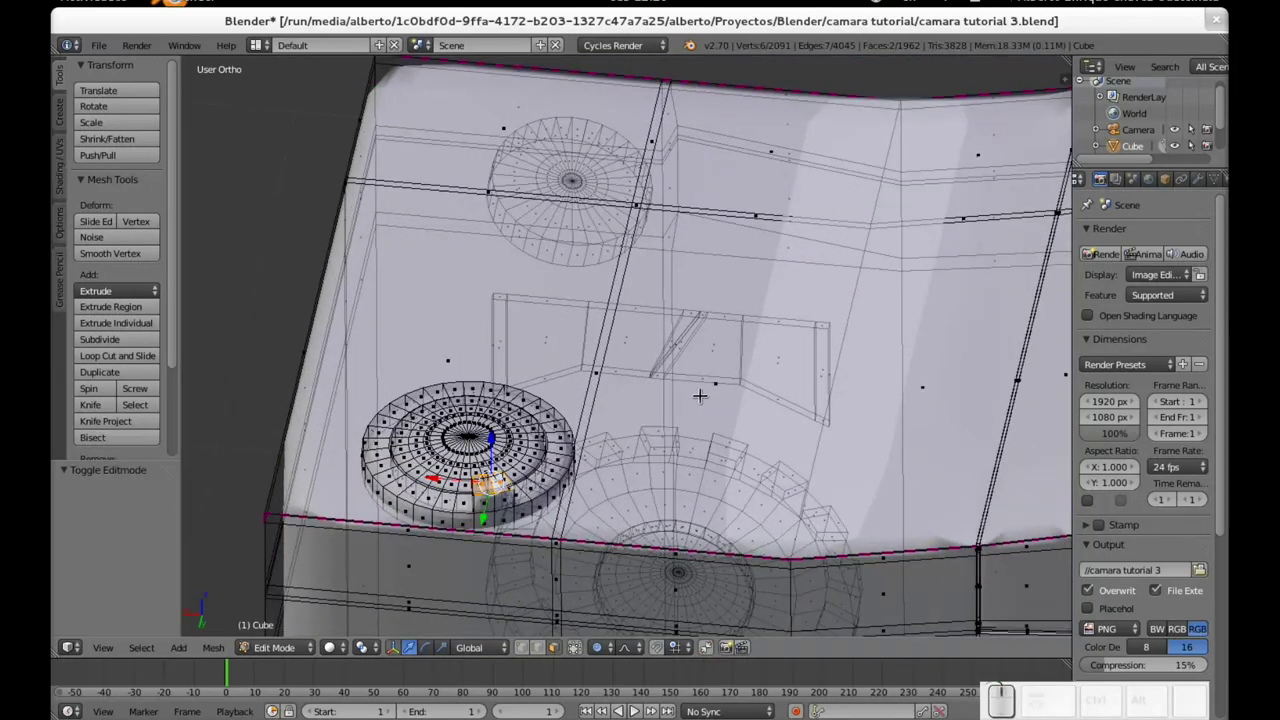
pyautogui.moveTo(713, 369); pyautogui.dragTo(731, 244)
pyautogui.middleClick(735, 263)
pyautogui.scroll(3)
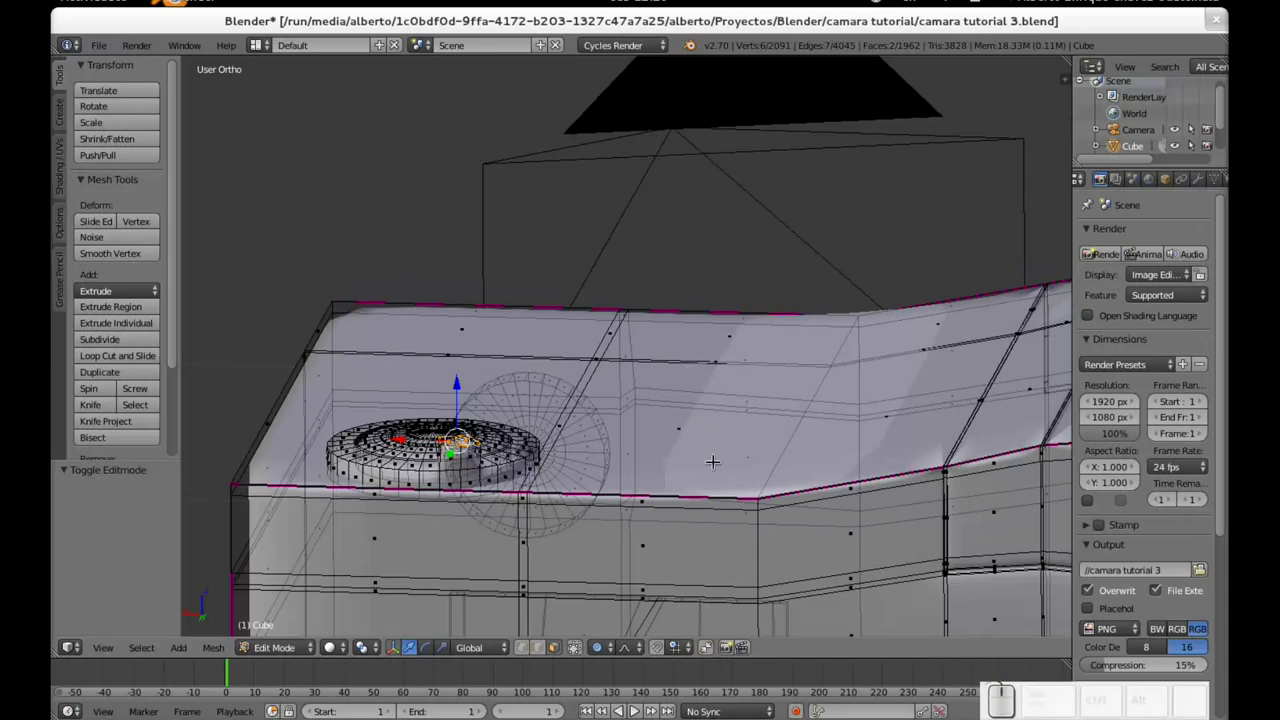
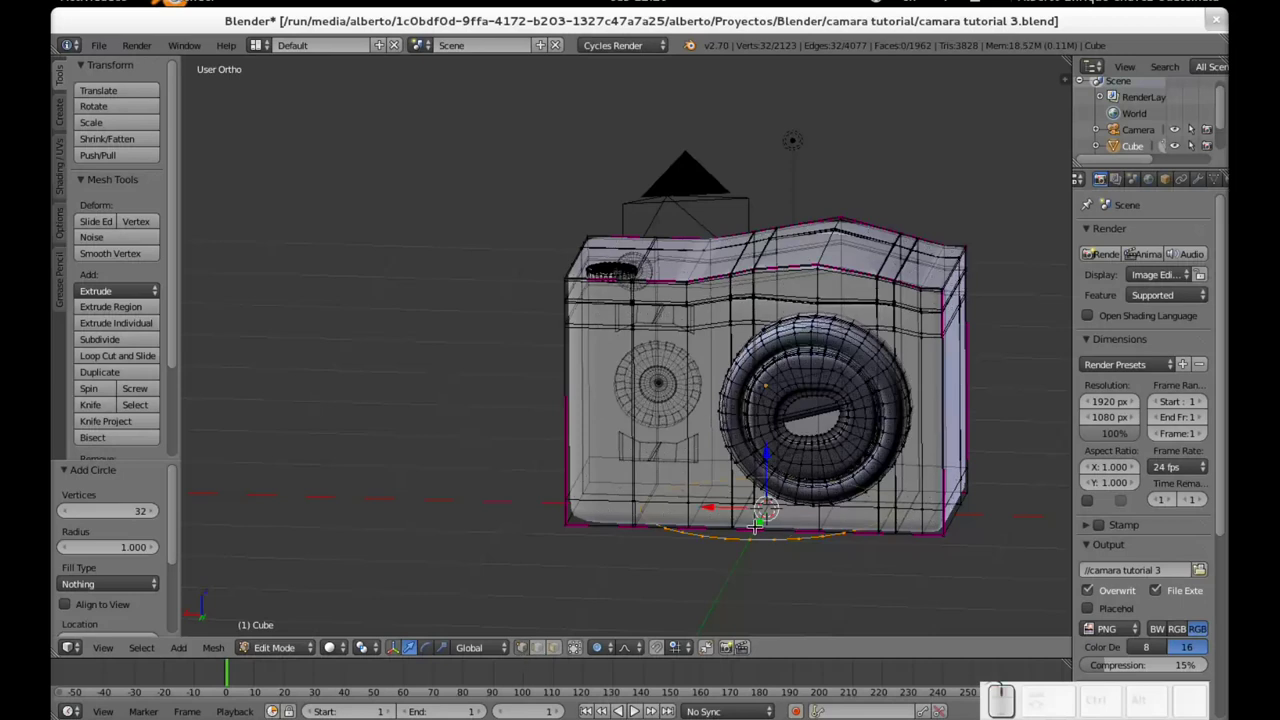
# Step: Attempt to move the new circle from top view and undo the misplaced moves
pyautogui.moveTo(766, 518); pyautogui.dragTo(728, 594)
pyautogui.press('ctrl+z')
pyautogui.moveTo(775, 543); pyautogui.dragTo(782, 343)
pyautogui.press('ctrl+z')
pyautogui.click(775, 290)
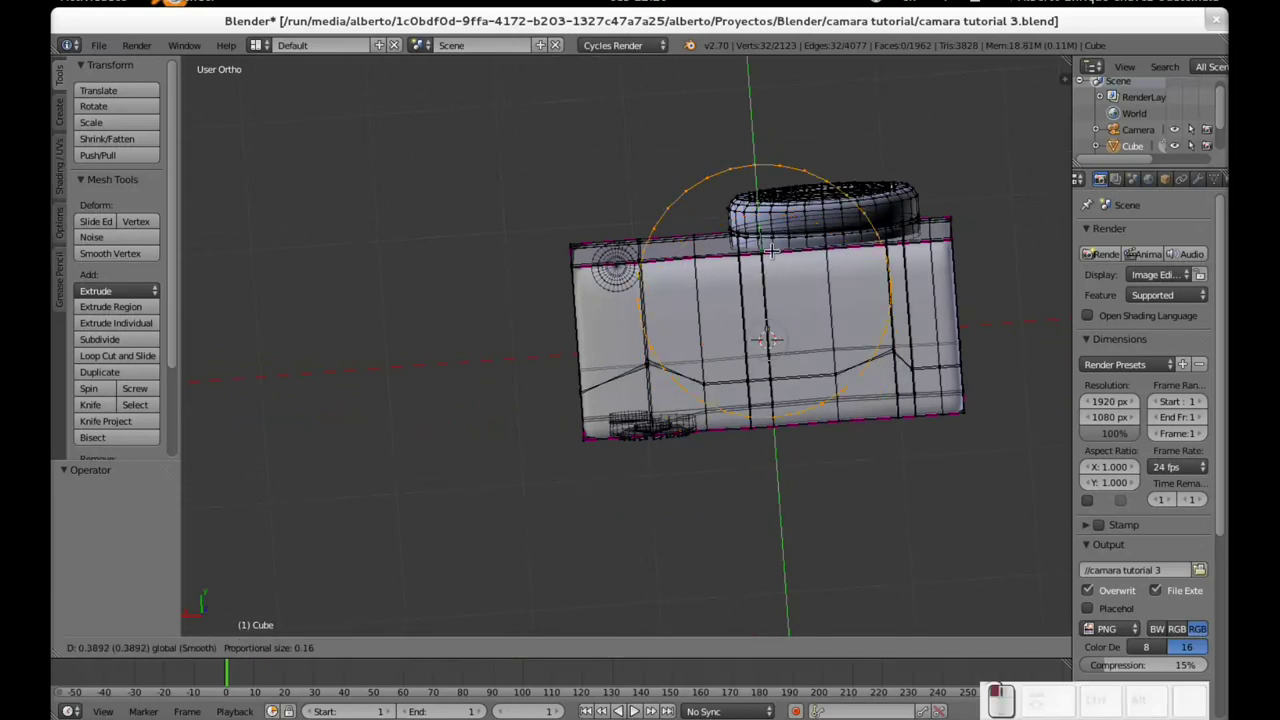
pyautogui.press('ctrl+z')
pyautogui.press('ctrl+z')
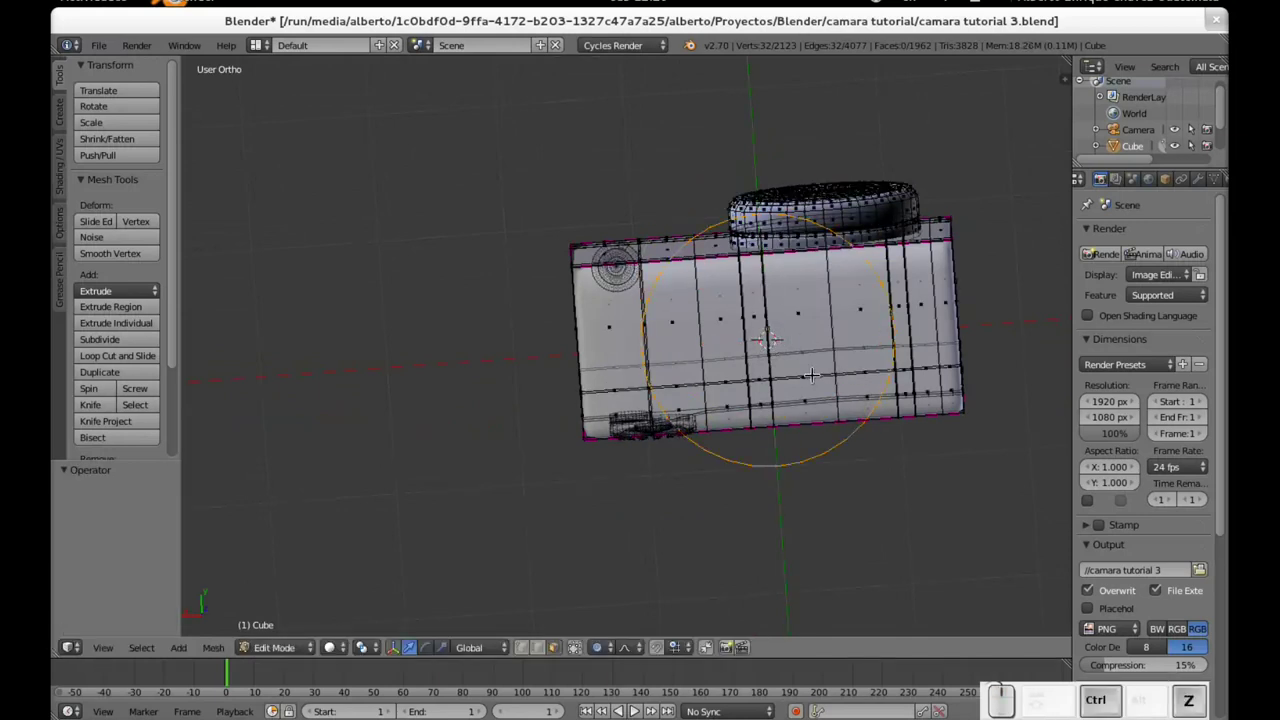
pyautogui.press('ctrl+z')
# Step: Re-add the circle and undo its accidental split
pyautogui.middleClick(820, 430)
pyautogui.scroll(-3)
pyautogui.moveTo(784, 411); pyautogui.dragTo(794, 512)
pyautogui.press('shift+a')
pyautogui.click(781, 513)
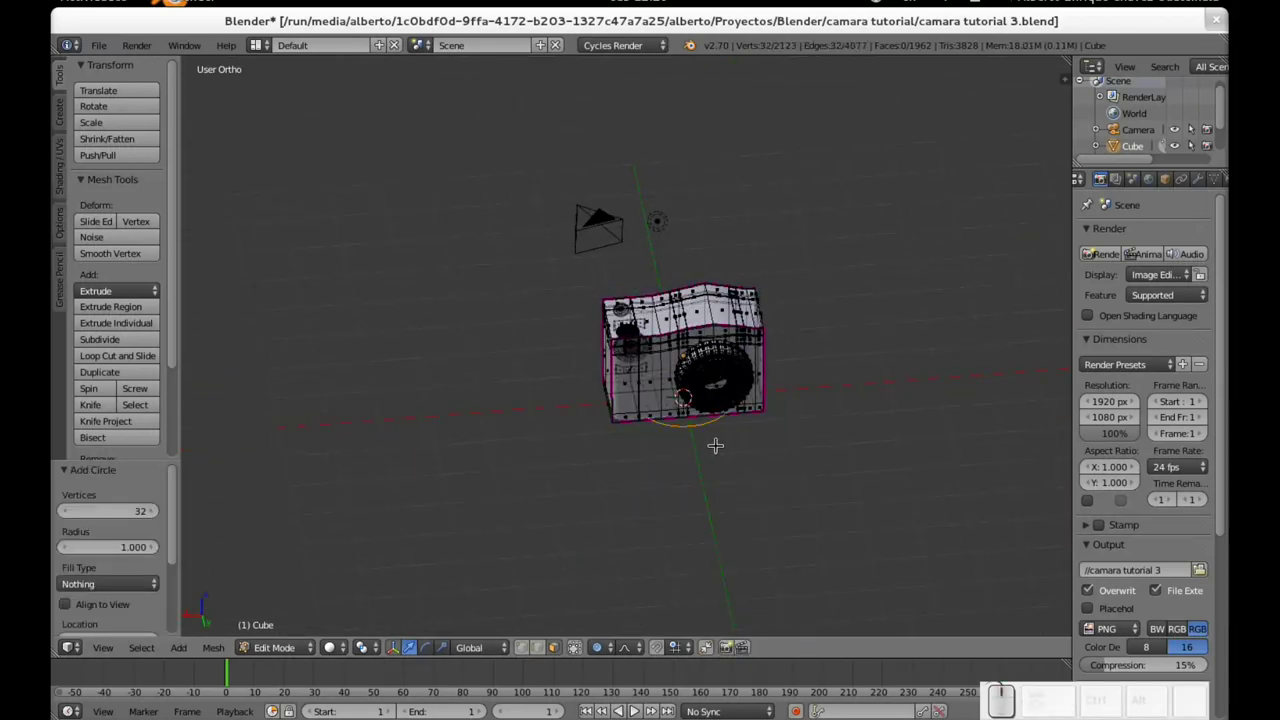
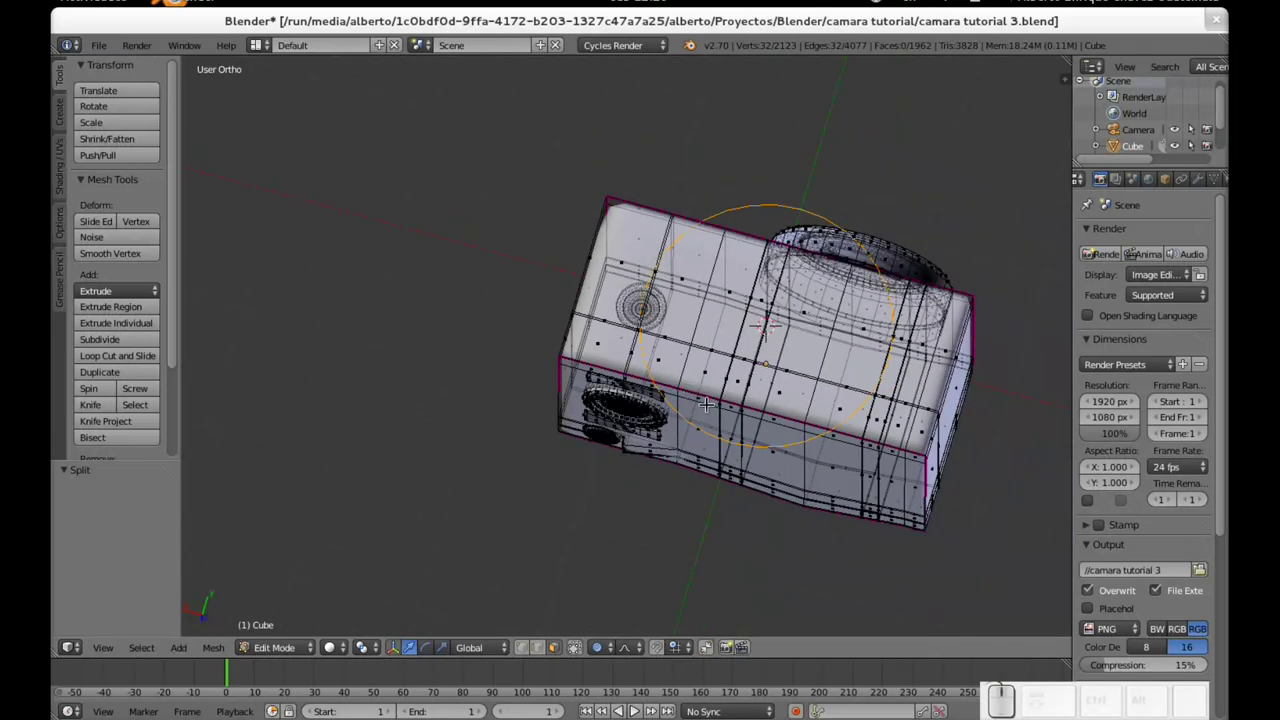
pyautogui.press('ctrl+z')
# Step: Add the 32-vertex circle again below the body and turn off proportional editing
pyautogui.middleClick(773, 298)
pyautogui.scroll(-3)
pyautogui.click(756, 470)
pyautogui.press('shift+a')
pyautogui.click(893, 518)
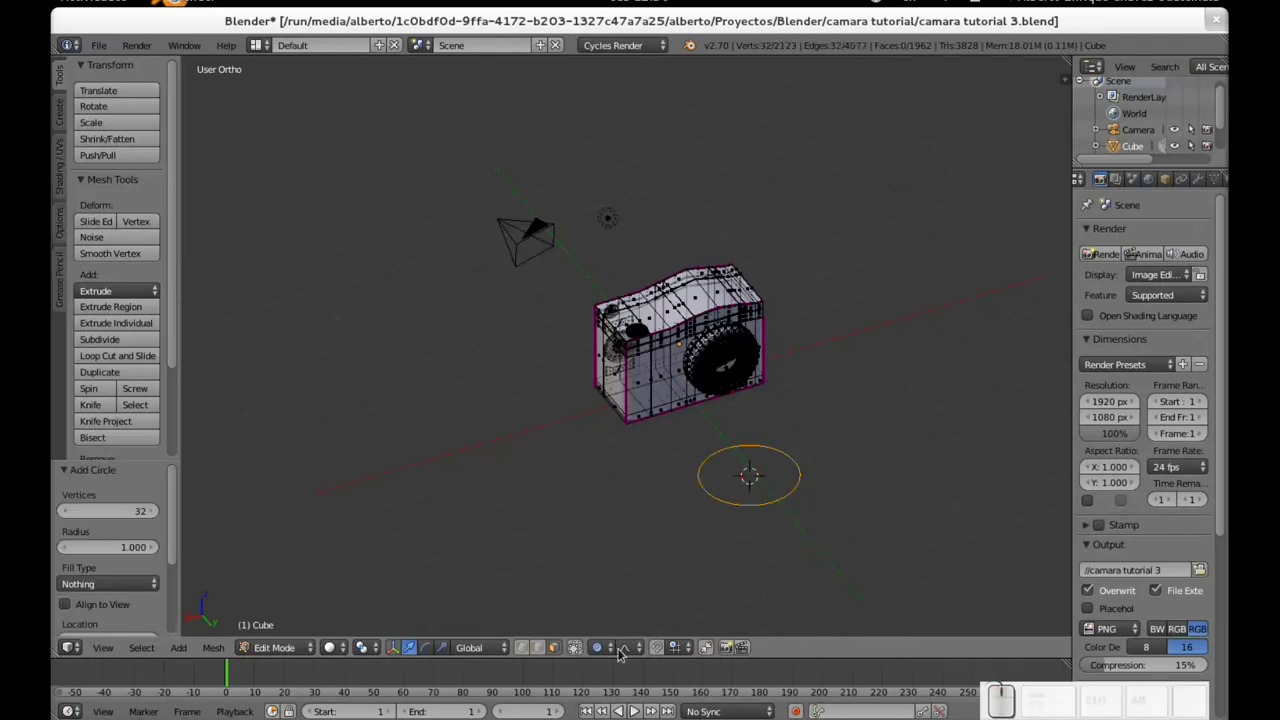
# Step: Raise the circle with the move handles to sit over the camera top
pyautogui.click(531, 651)
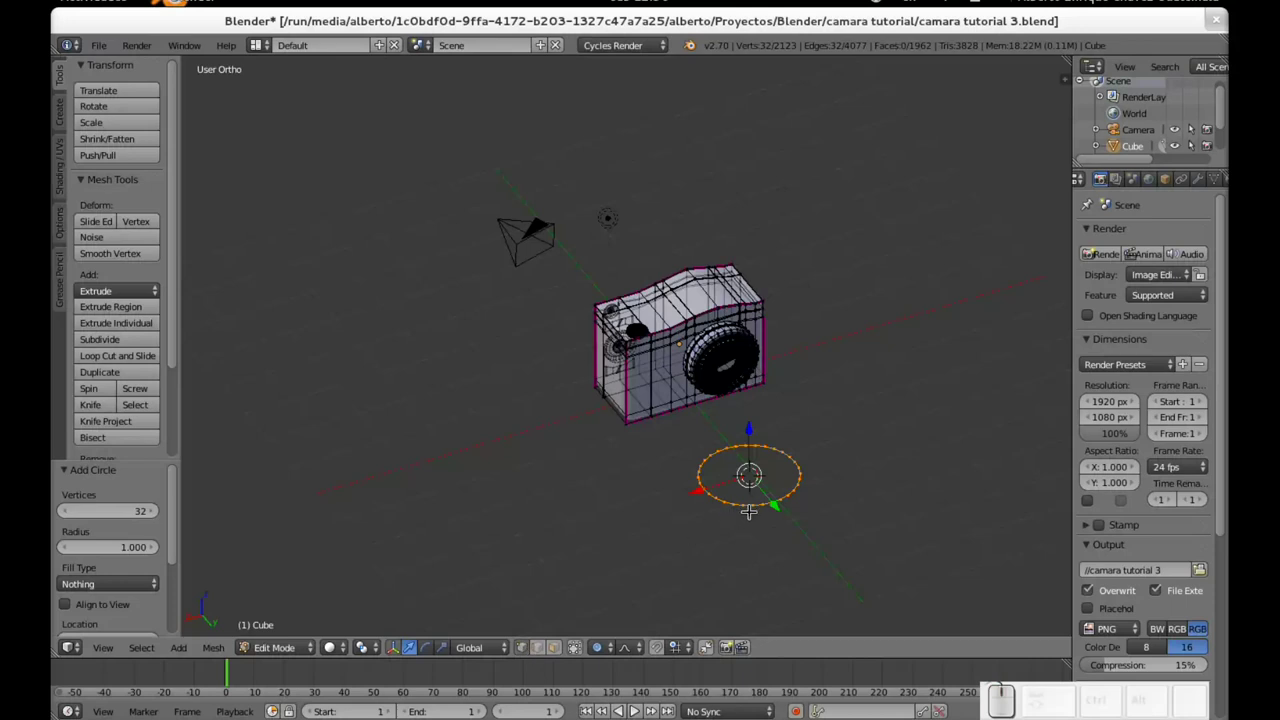
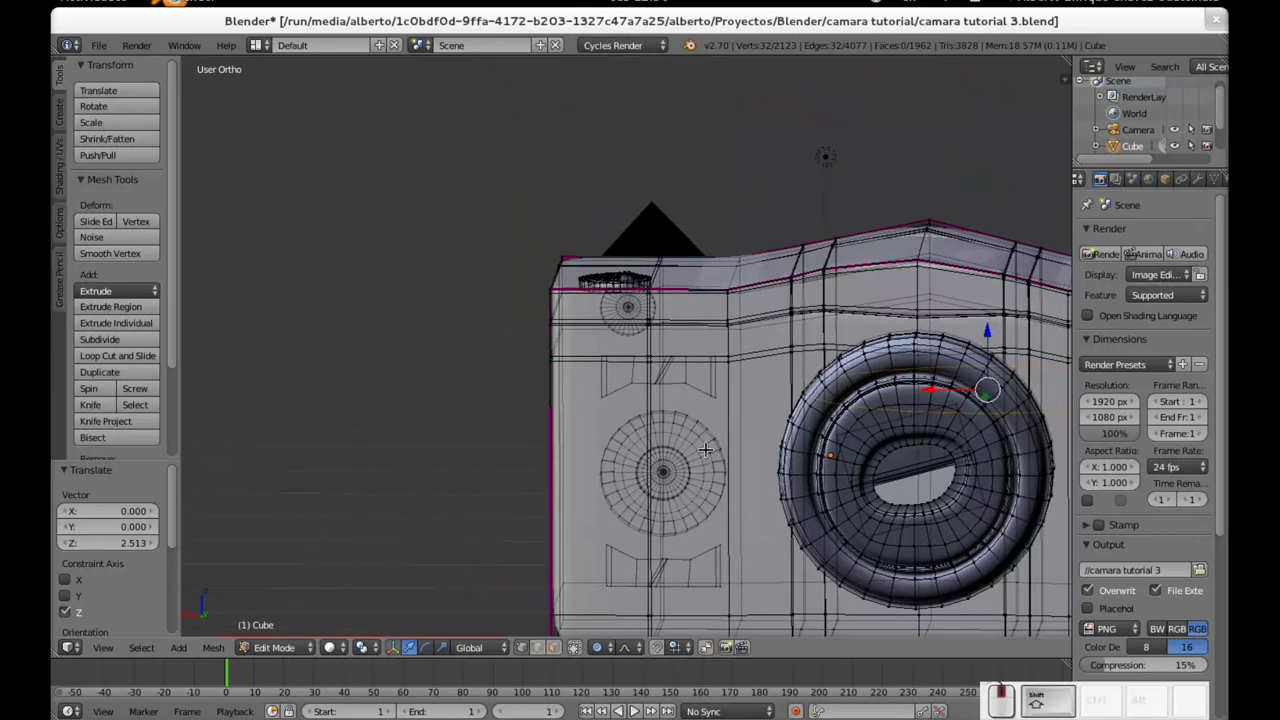
pyautogui.middleClick(756, 499)
pyautogui.moveTo(948, 230); pyautogui.dragTo(950, 361)
pyautogui.moveTo(942, 329); pyautogui.dragTo(729, 321)
pyautogui.moveTo(753, 300); pyautogui.dragTo(888, 303)
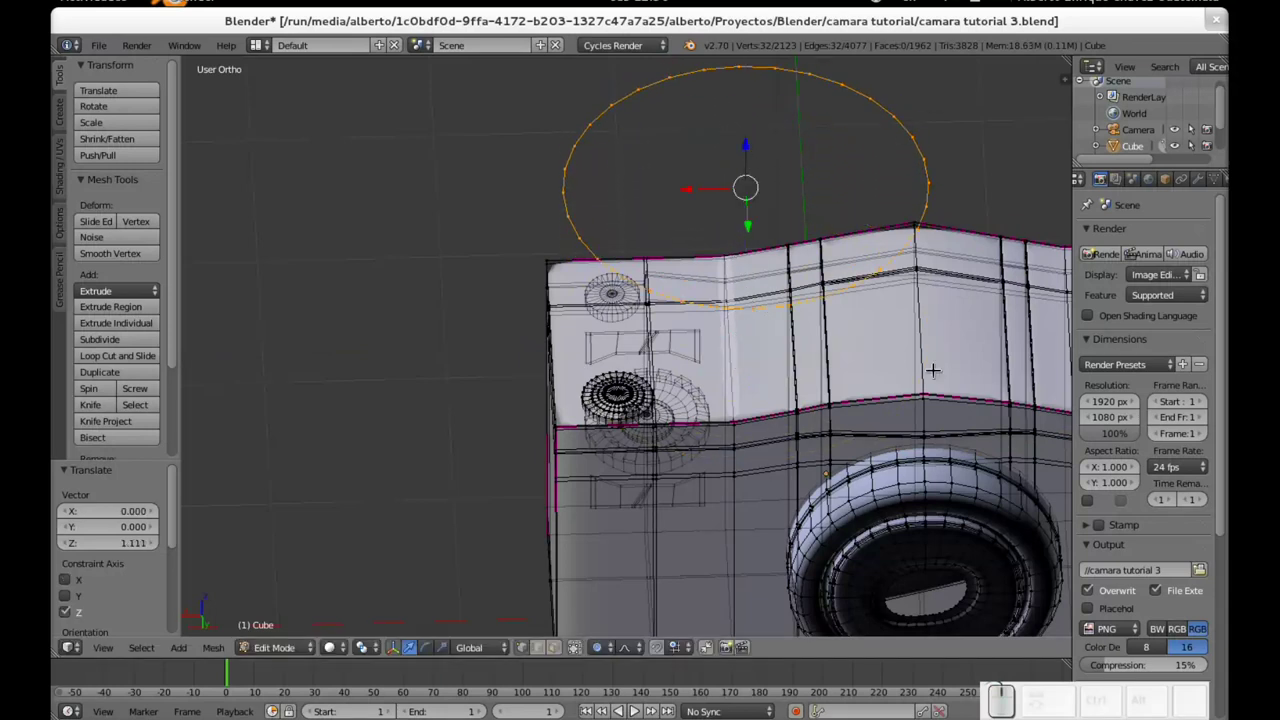
# Step: Cancel an accidental scale, undo it and hide the move handles
pyautogui.press('s')
pyautogui.press('Escape')
pyautogui.press('Escape')
pyautogui.press('ctrl+z')
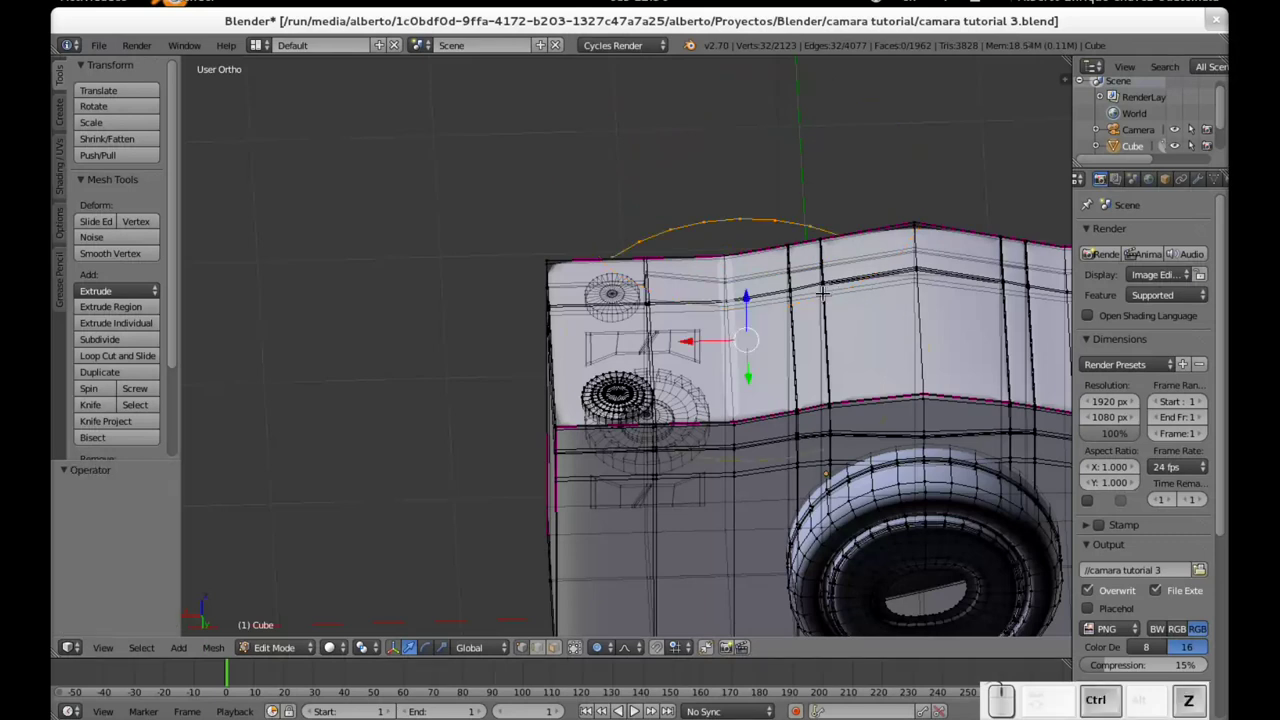
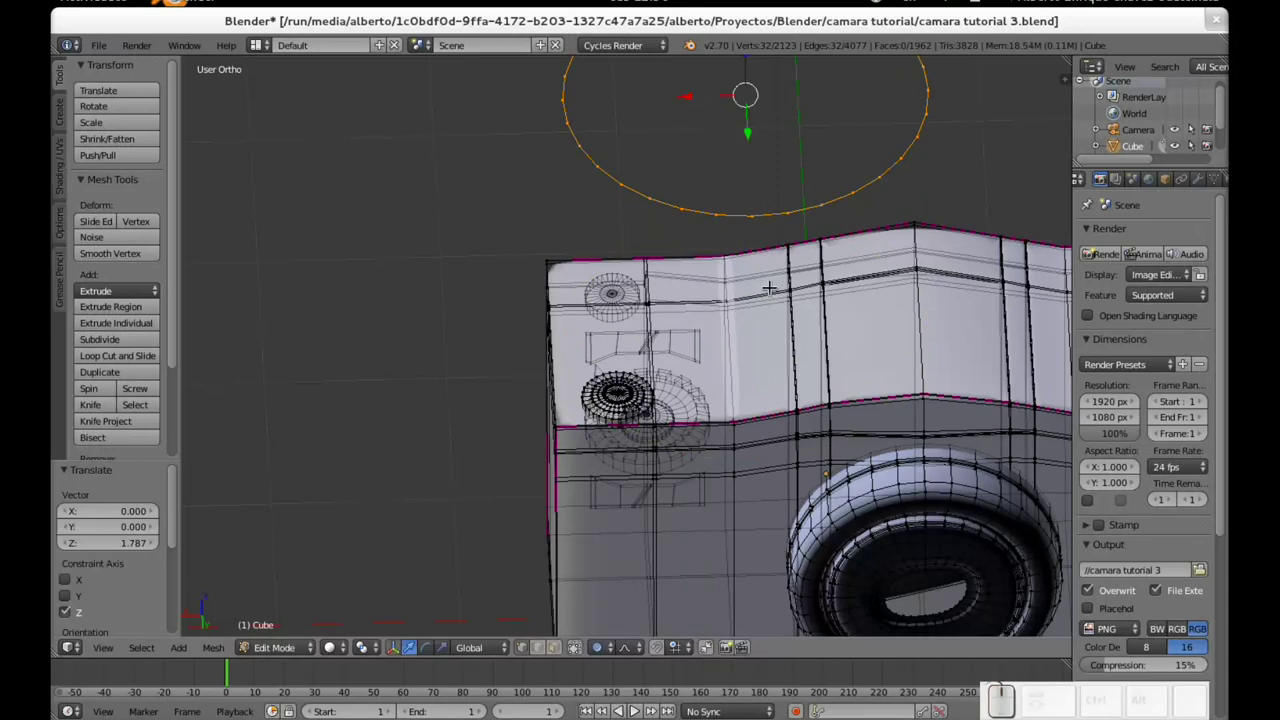
pyautogui.press('o')
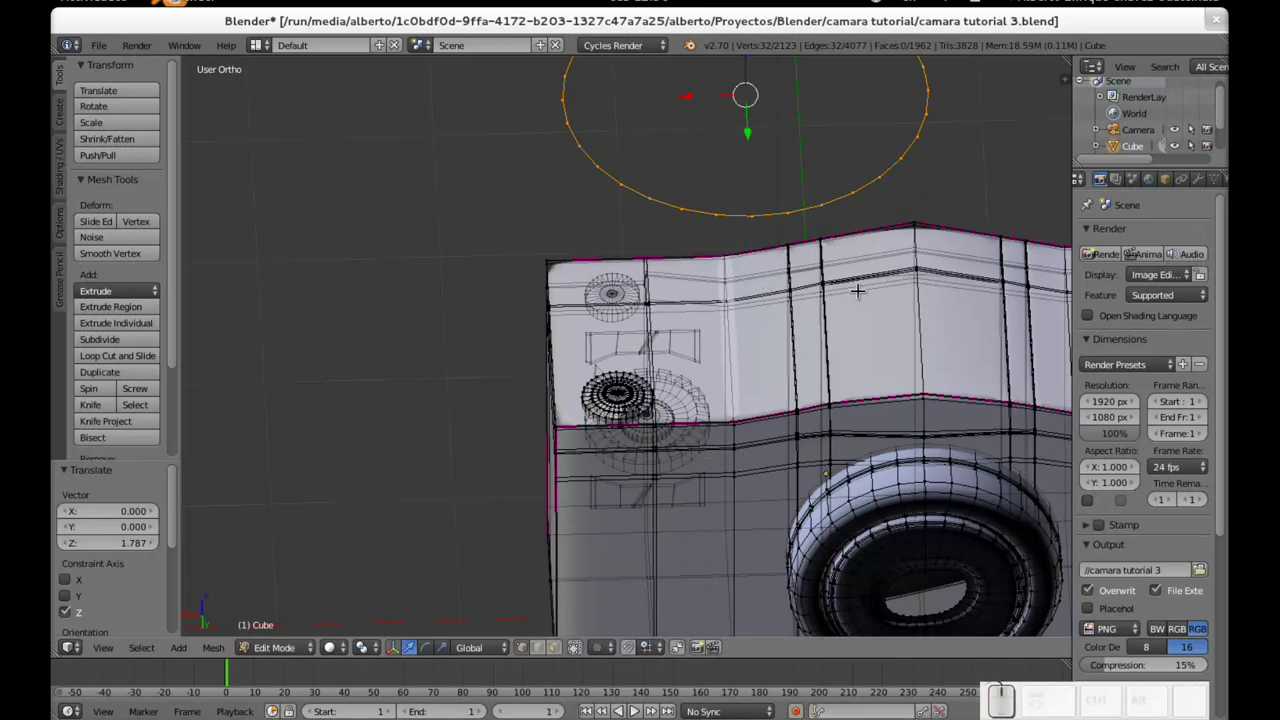
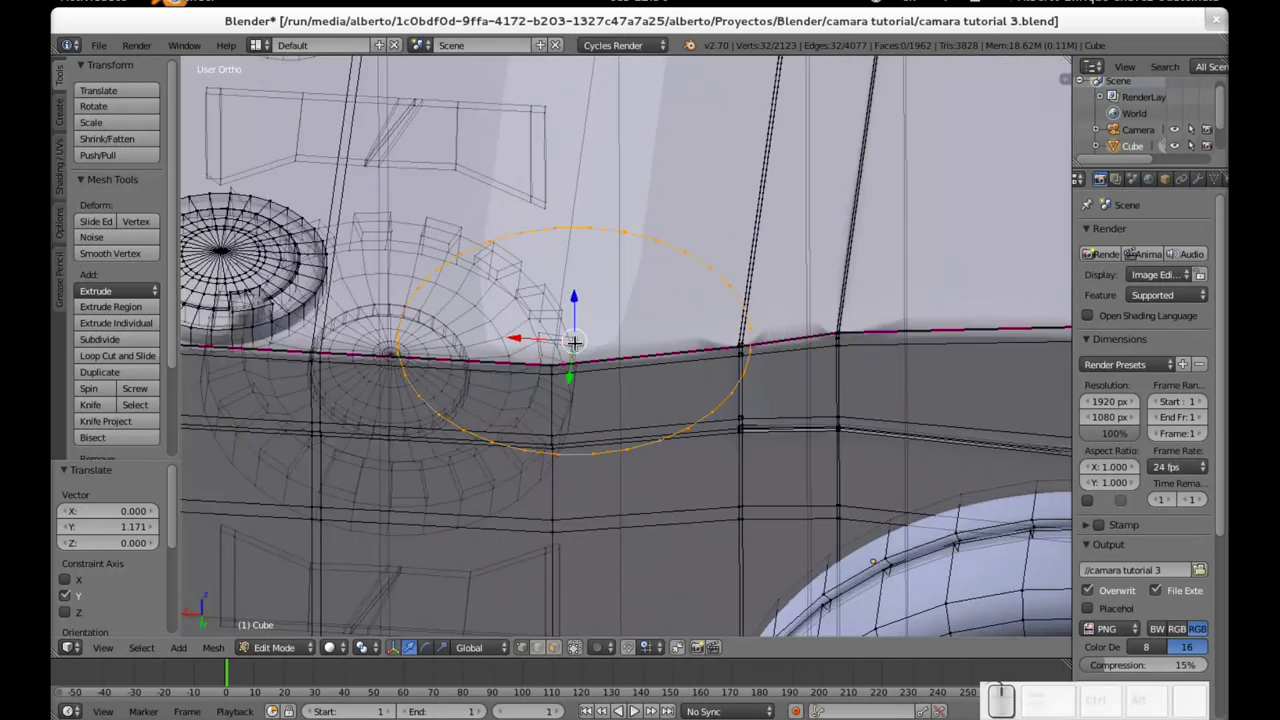
# Step: Review the last move's settings in the F6 panel and dismiss it
pyautogui.scroll(-3)
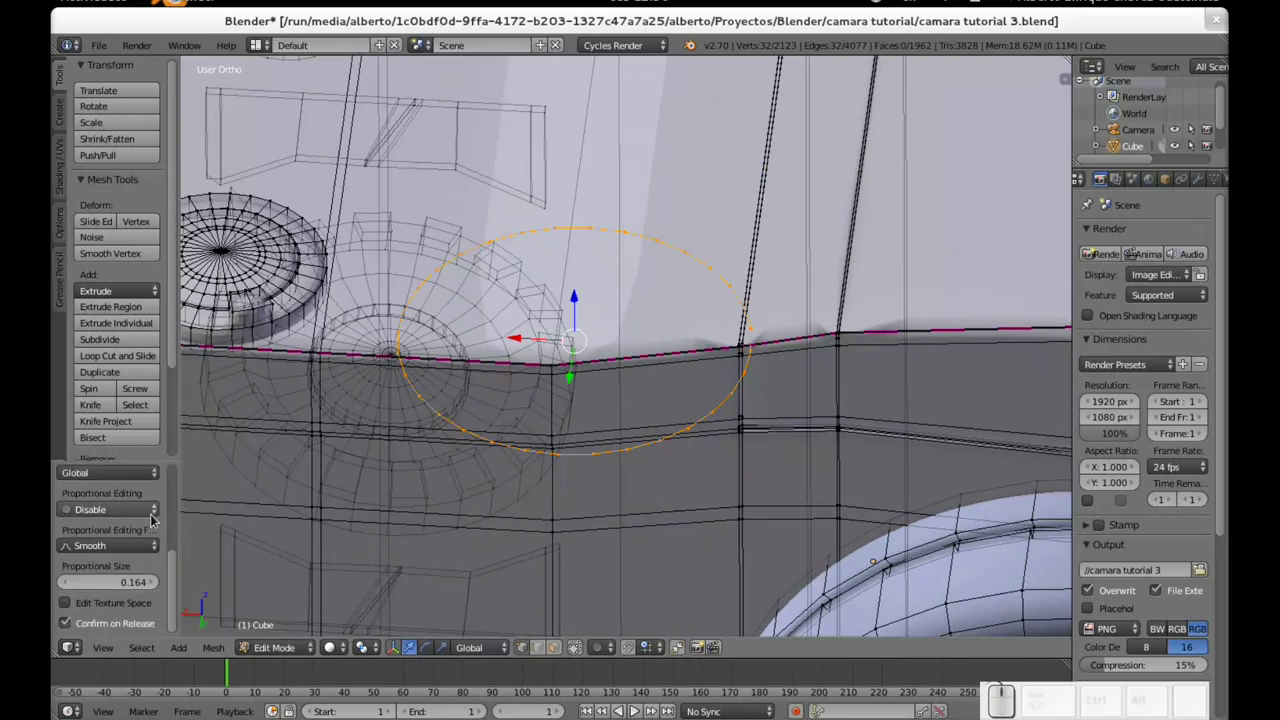
pyautogui.scroll(-3)
pyautogui.scroll(3)
pyautogui.scroll(3)
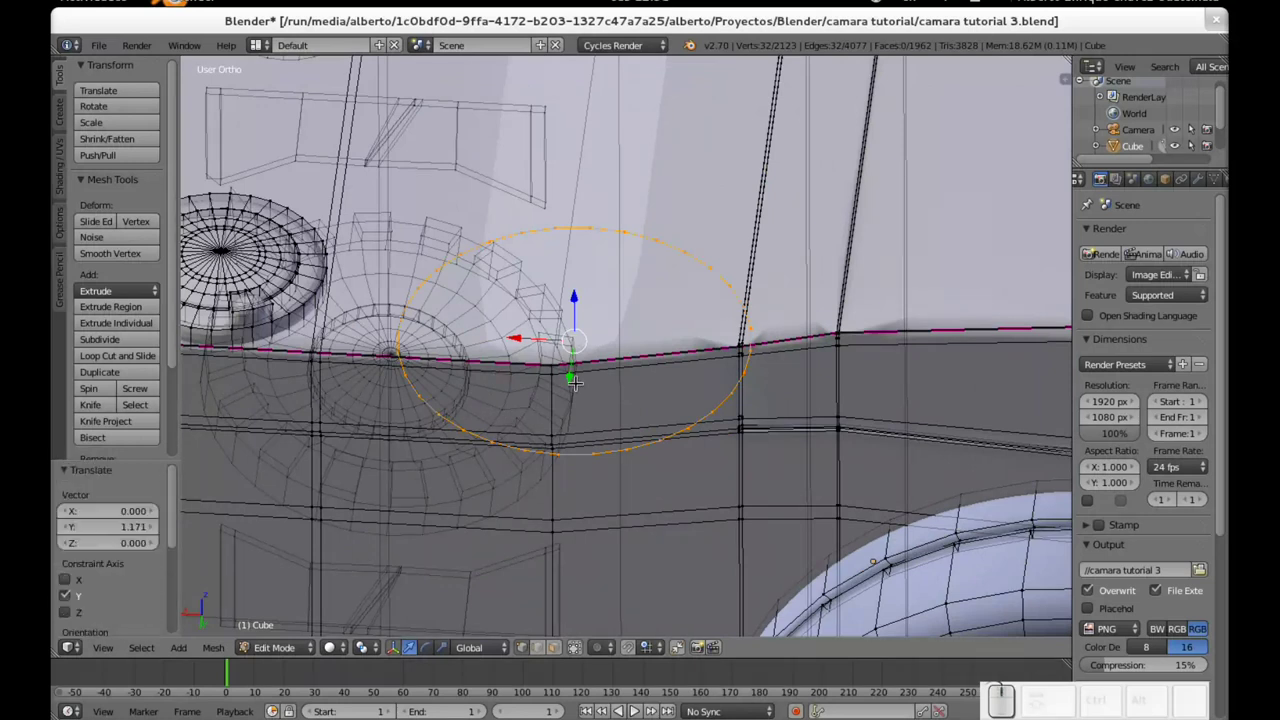
pyautogui.press('F6')
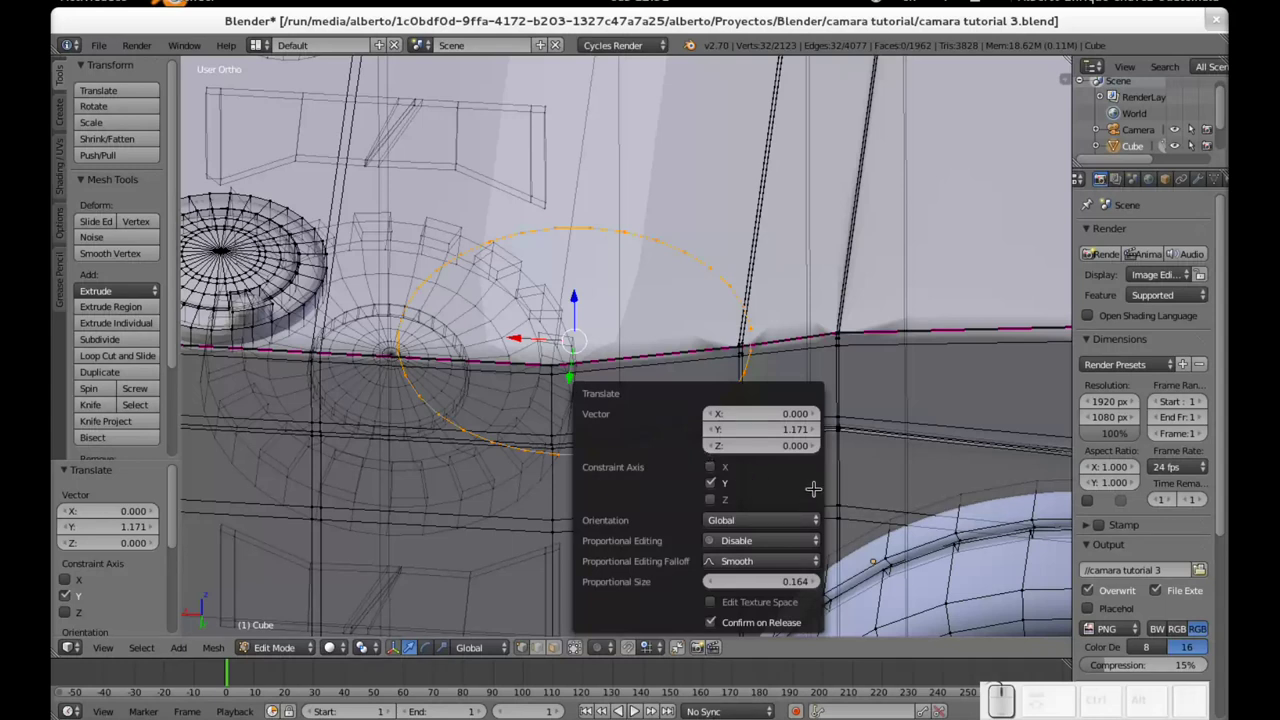
pyautogui.press('Escape')
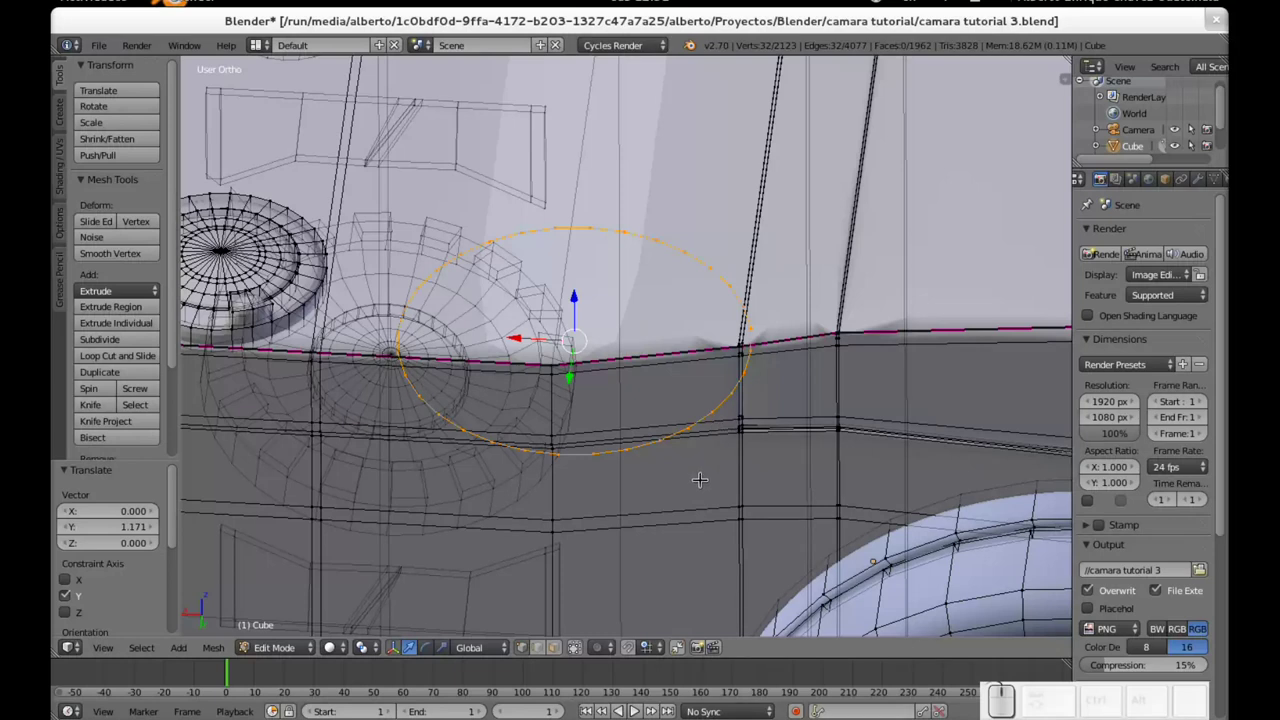
# Step: Extrude the circle vertically into a short ring for the button
pyautogui.press('e')
pyautogui.press('z')
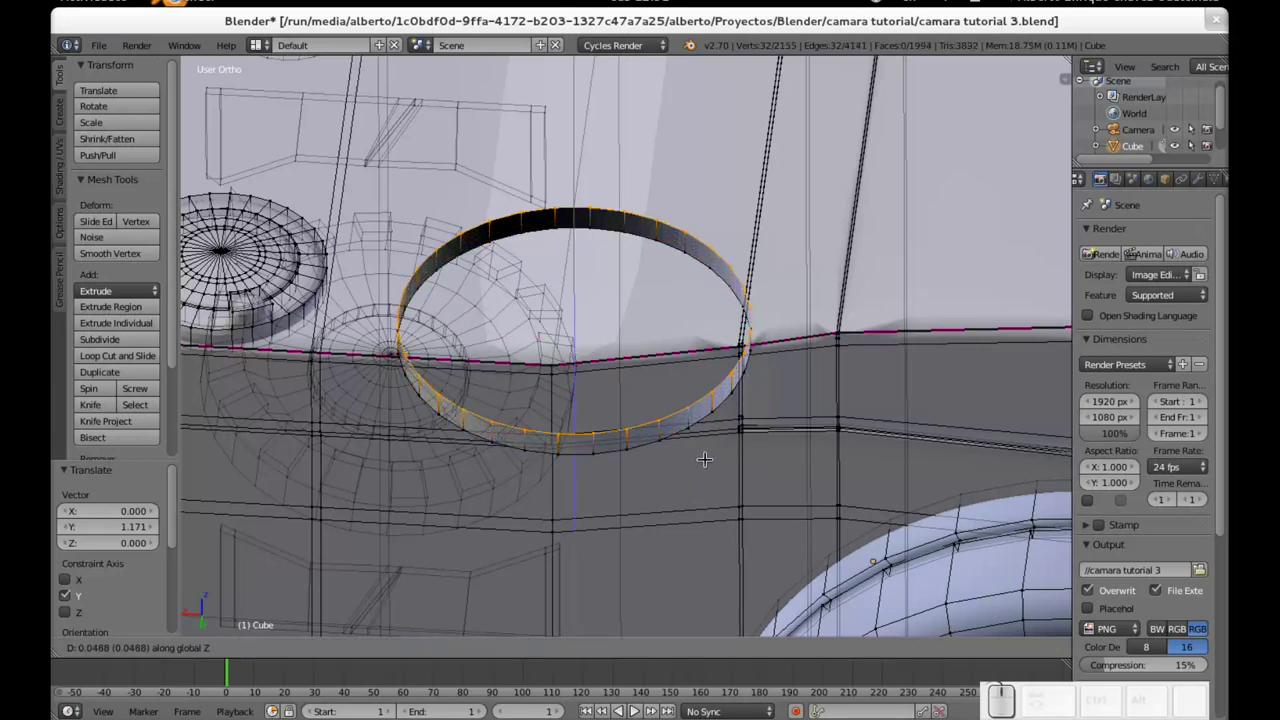
pyautogui.click(704, 454)
pyautogui.middleClick(630, 485)
pyautogui.scroll(-3)
pyautogui.middleClick(624, 464)
pyautogui.middleClick(596, 427)
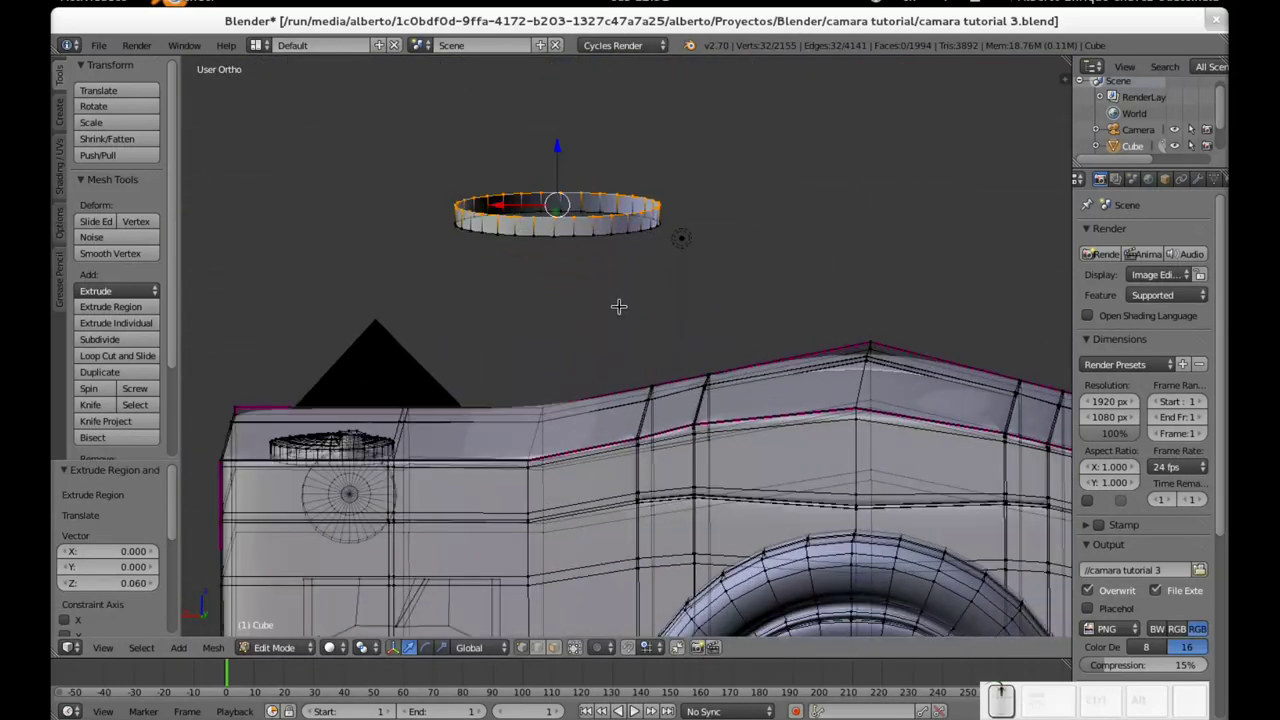
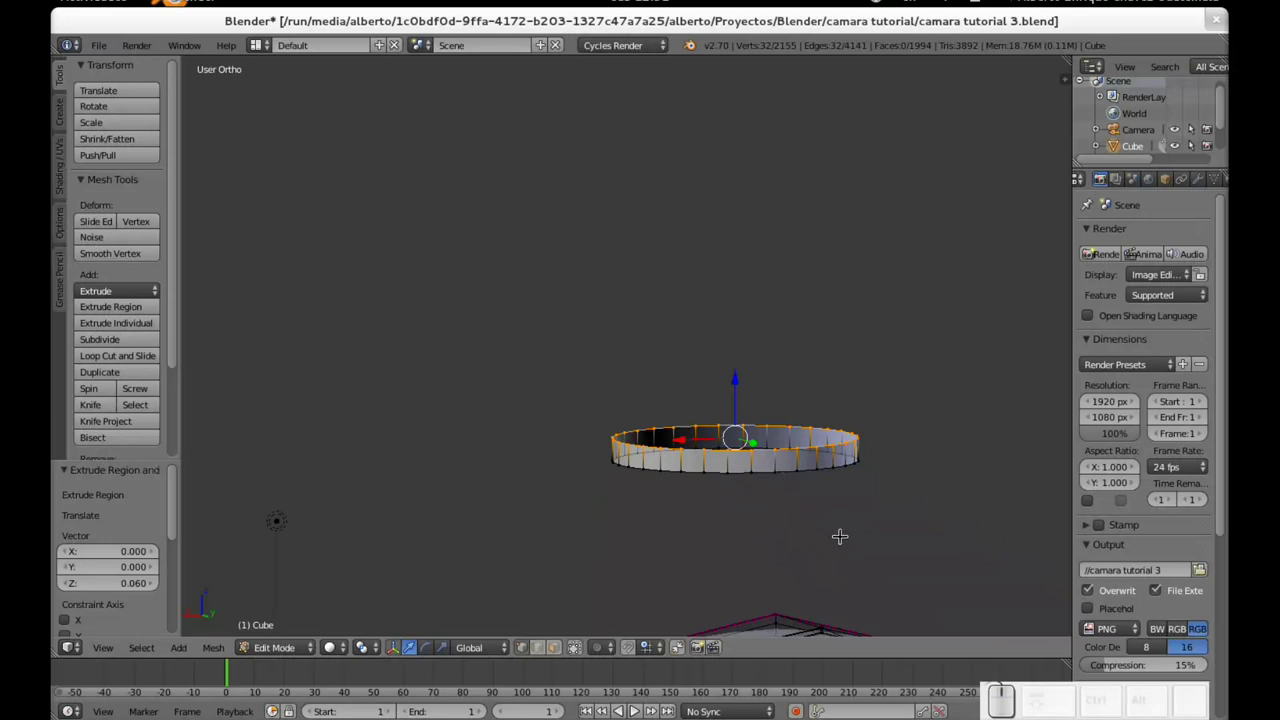
# Step: Extrude the ring's top edge and shrink it inward into a narrow rim
pyautogui.press('e')
pyautogui.press('s')
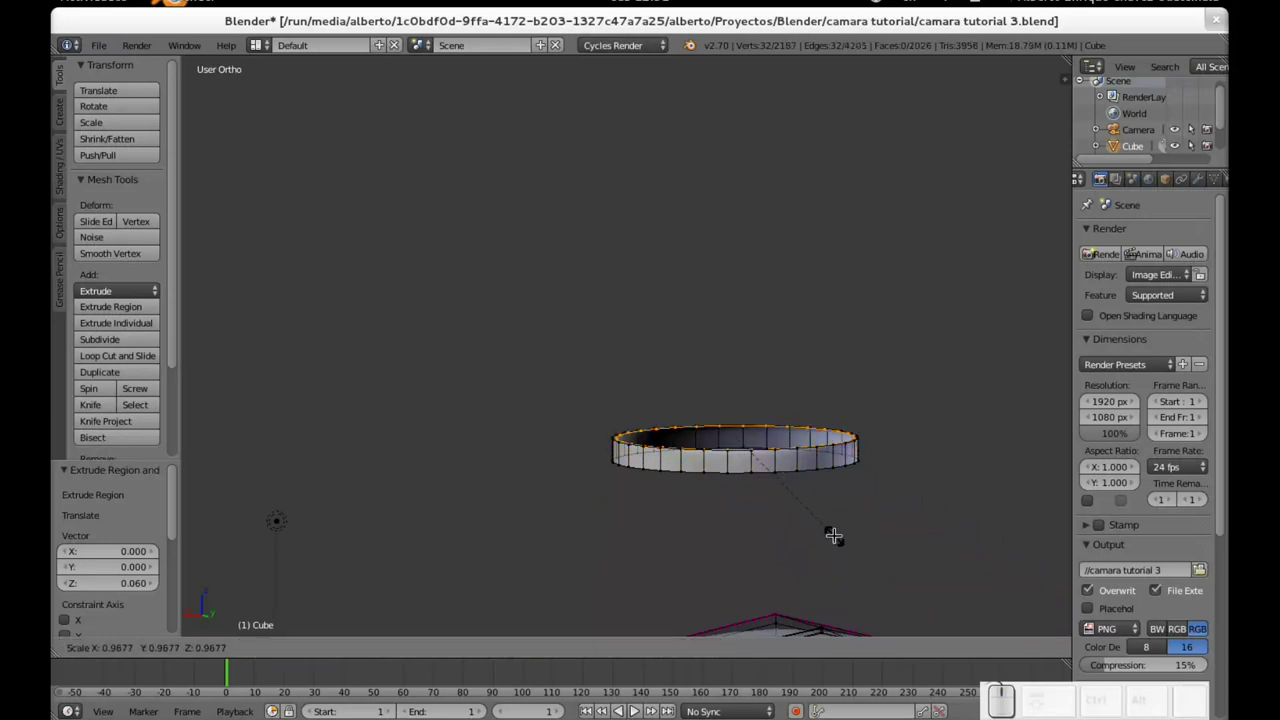
pyautogui.click(825, 531)
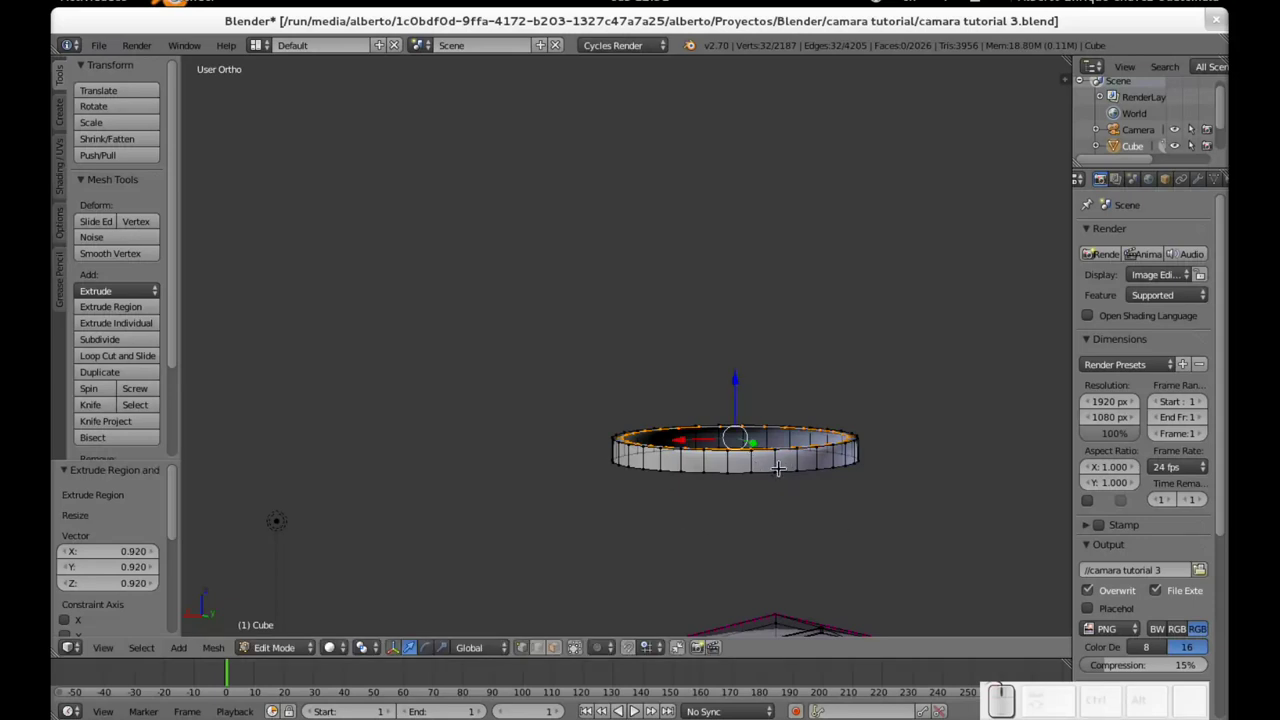
pyautogui.middleClick(687, 449)
pyautogui.scroll(3)
pyautogui.middleClick(621, 548)
# Step: Clear the selection and pick the thin ring's wall faces, orbiting to check them
pyautogui.press('a')
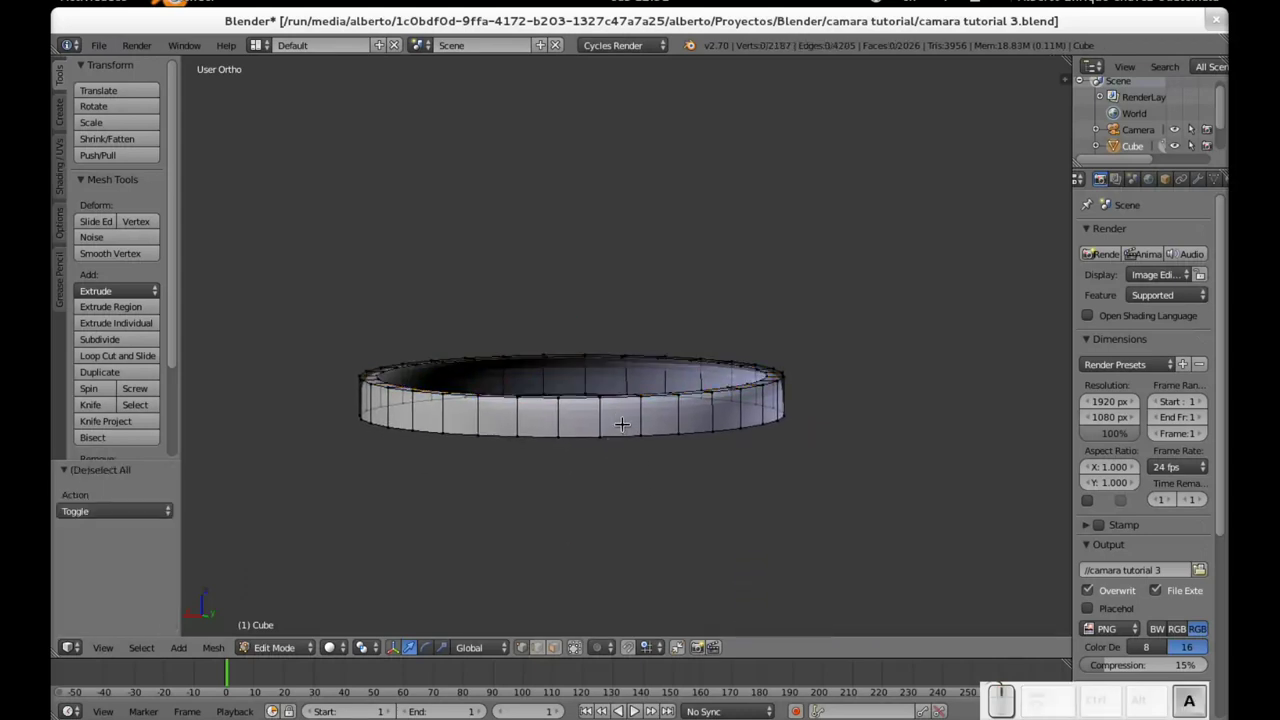
pyautogui.click(558, 650)
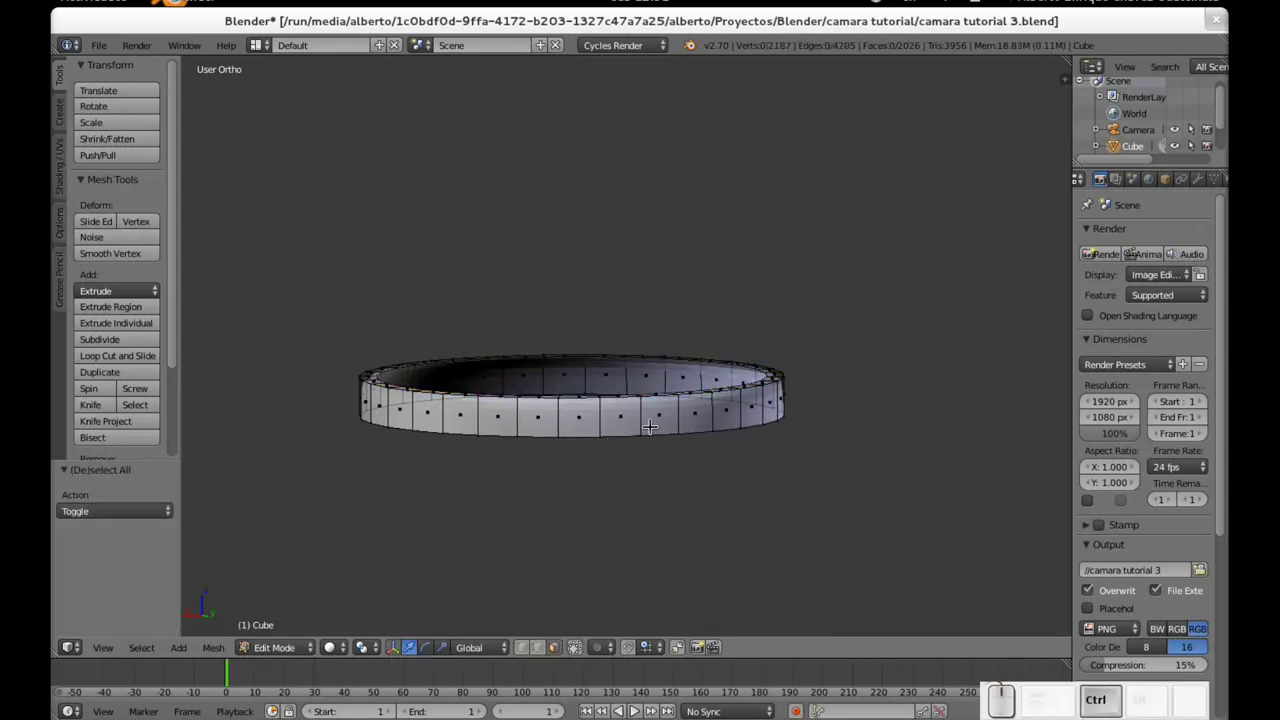
pyautogui.rightClick(624, 423)
pyautogui.rightClick(596, 410)
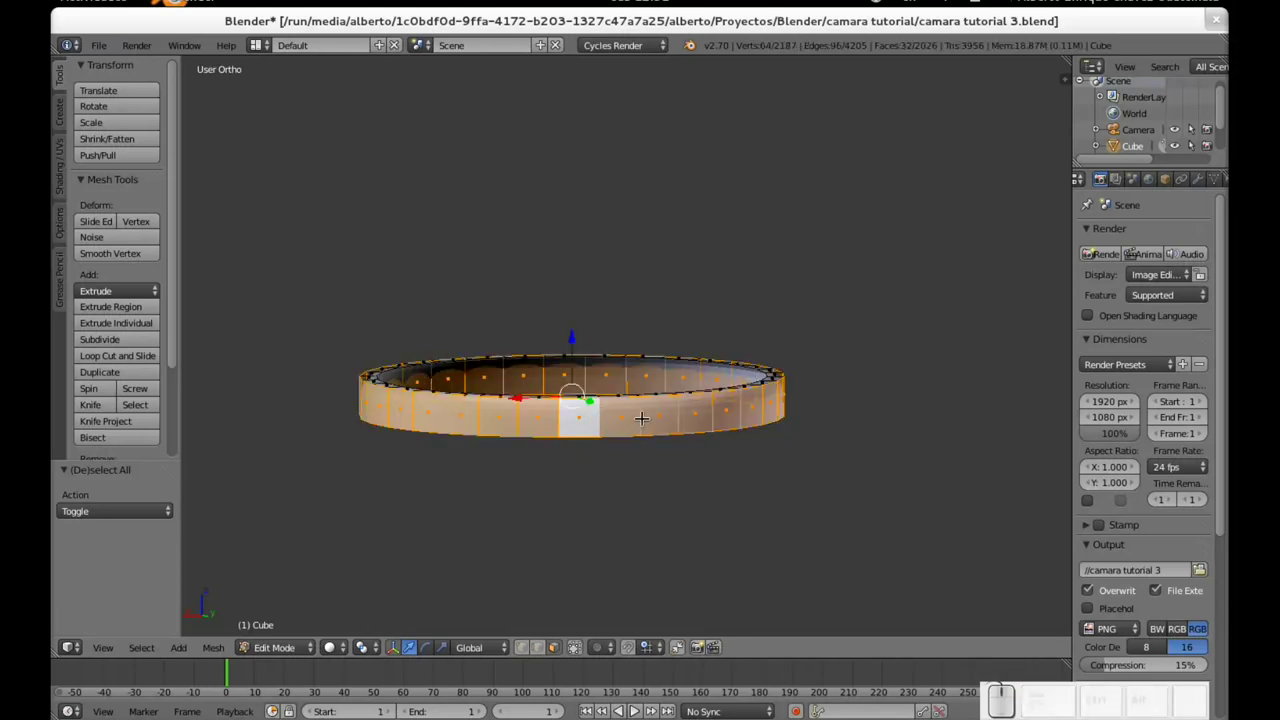
pyautogui.scroll(3)
pyautogui.scroll(-3)
pyautogui.middleClick(658, 451)
pyautogui.moveTo(630, 498); pyautogui.dragTo(568, 453)
pyautogui.moveTo(552, 457); pyautogui.dragTo(700, 397)
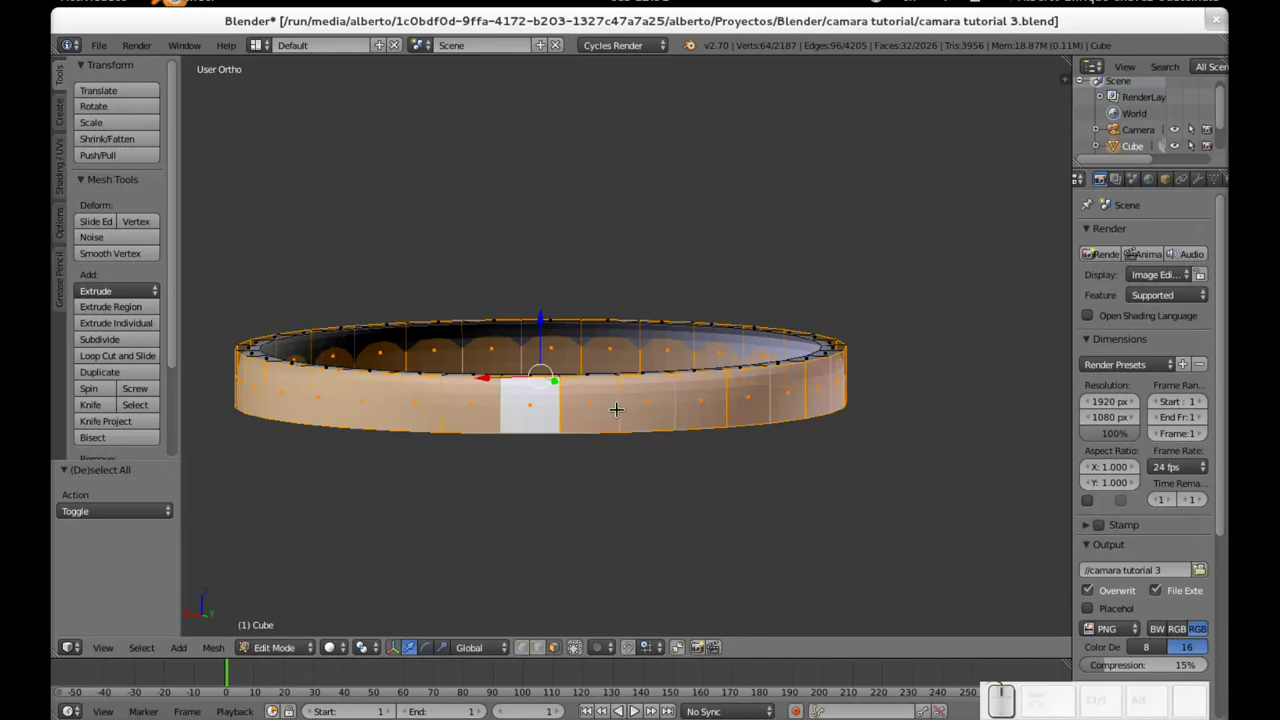
# Step: Try an inset on the ring faces, cancel it and reselect the faces
pyautogui.press('i')
pyautogui.press('F6')
pyautogui.press('Escape')
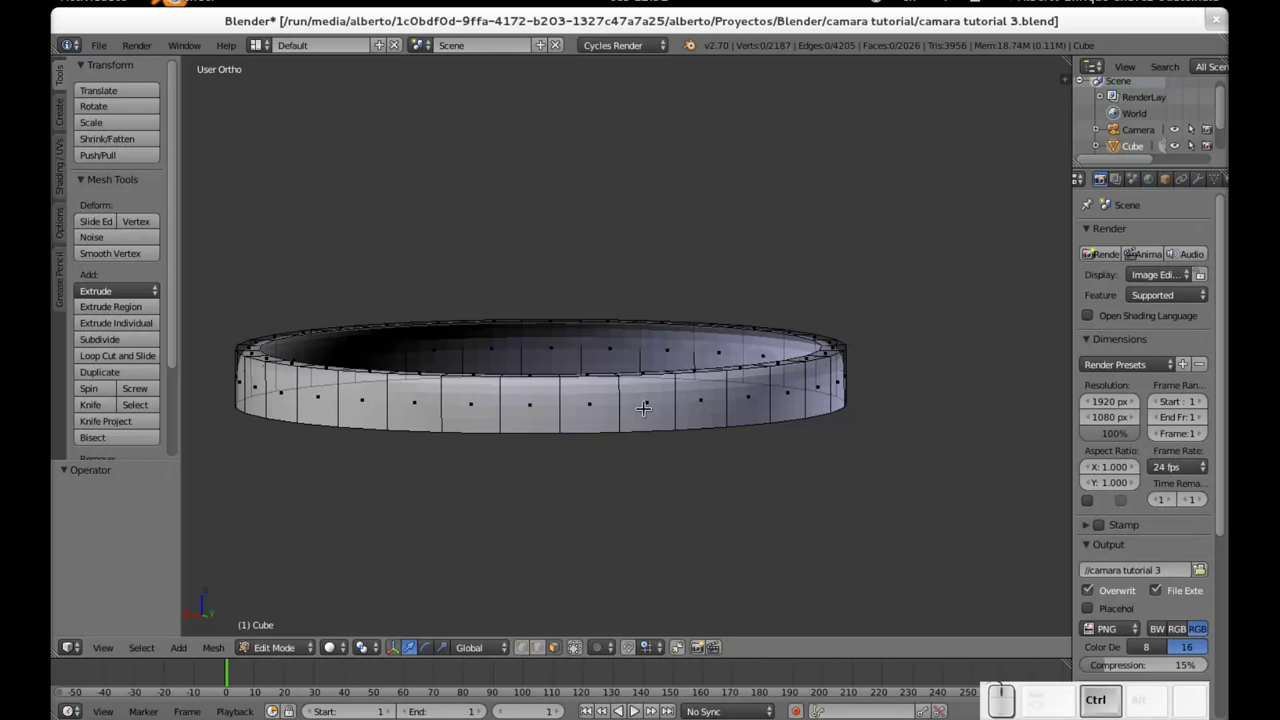
pyautogui.rightClick(649, 403)
pyautogui.rightClick(647, 402)
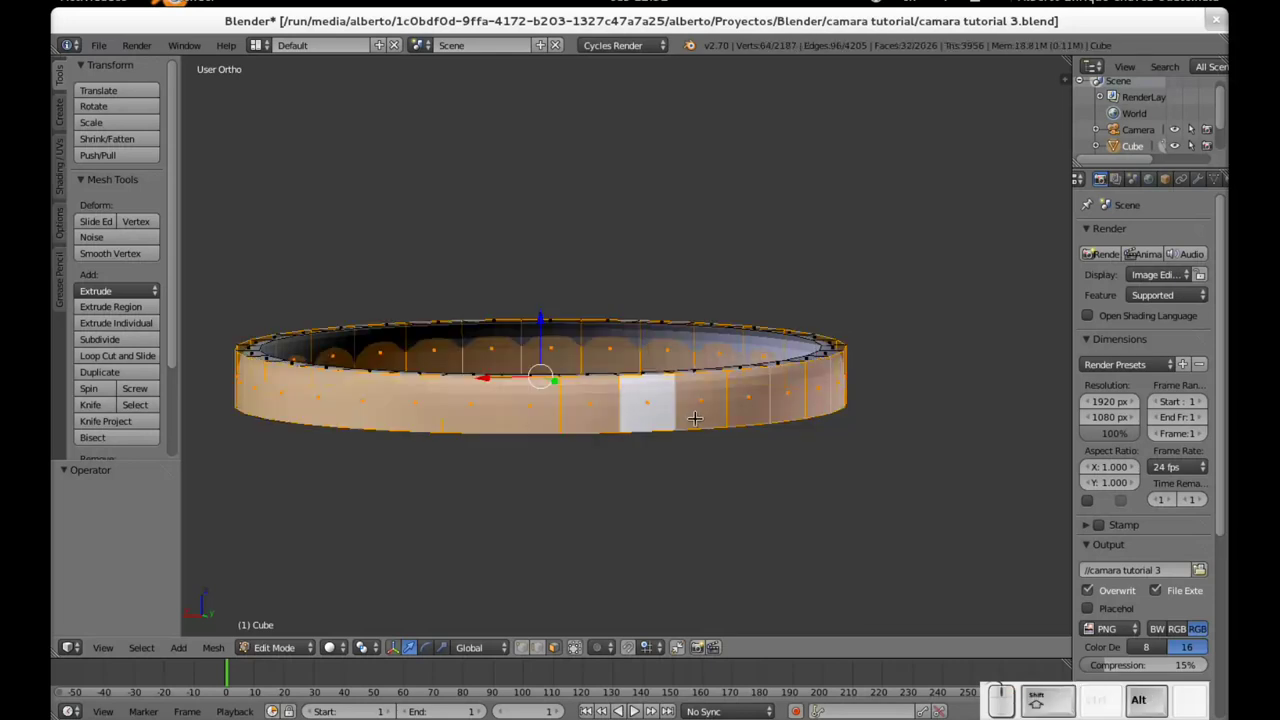
pyautogui.press('i')
pyautogui.press('F6')
pyautogui.press('Escape')
pyautogui.press('F6')
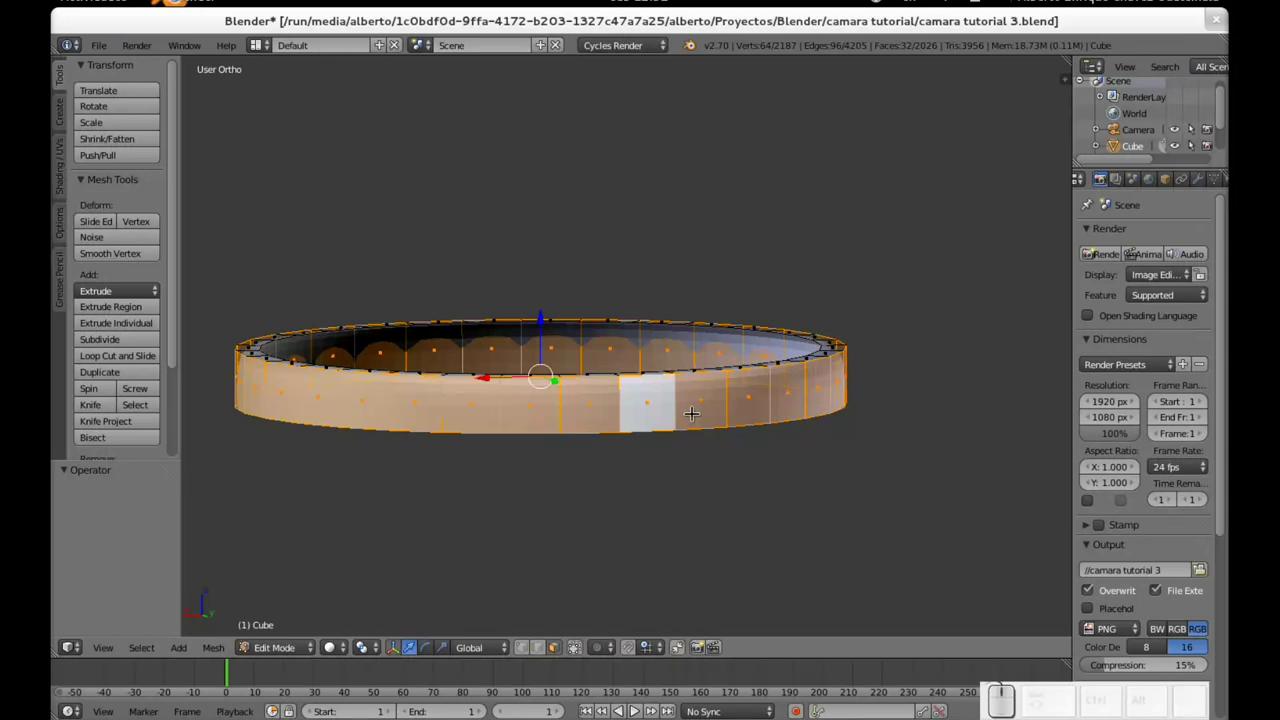
# Step: Inset the ring's faces with Individual enabled so each face gets its own square panel
pyautogui.press('i')
pyautogui.press('i')
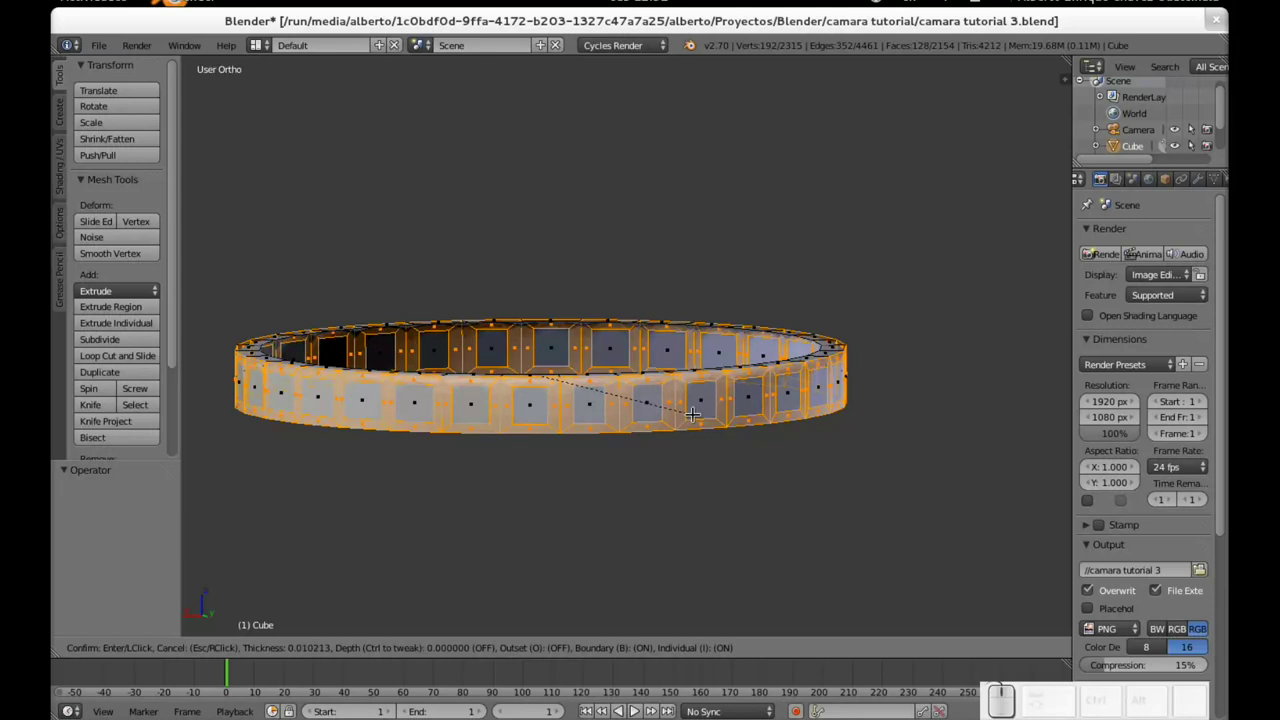
# Step: Confirm the individual inset and invert the selection to the square panels instead of the borders
pyautogui.click(690, 414)
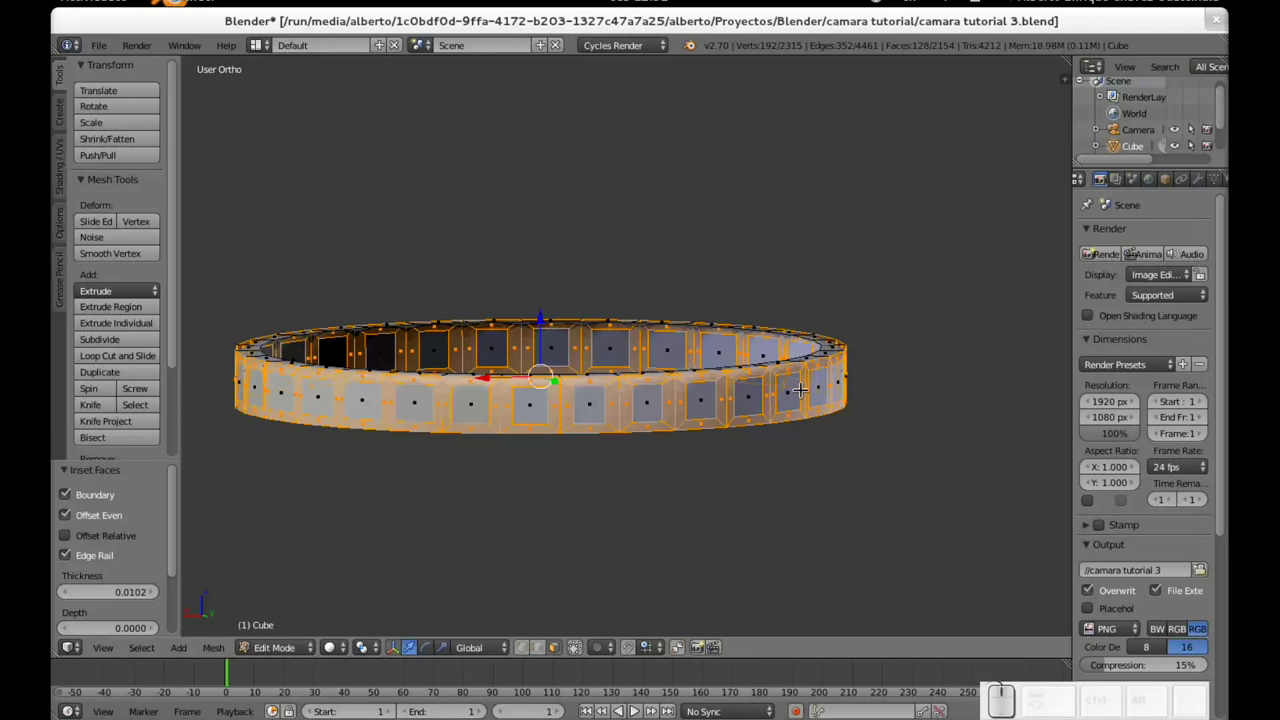
pyautogui.scroll(3)
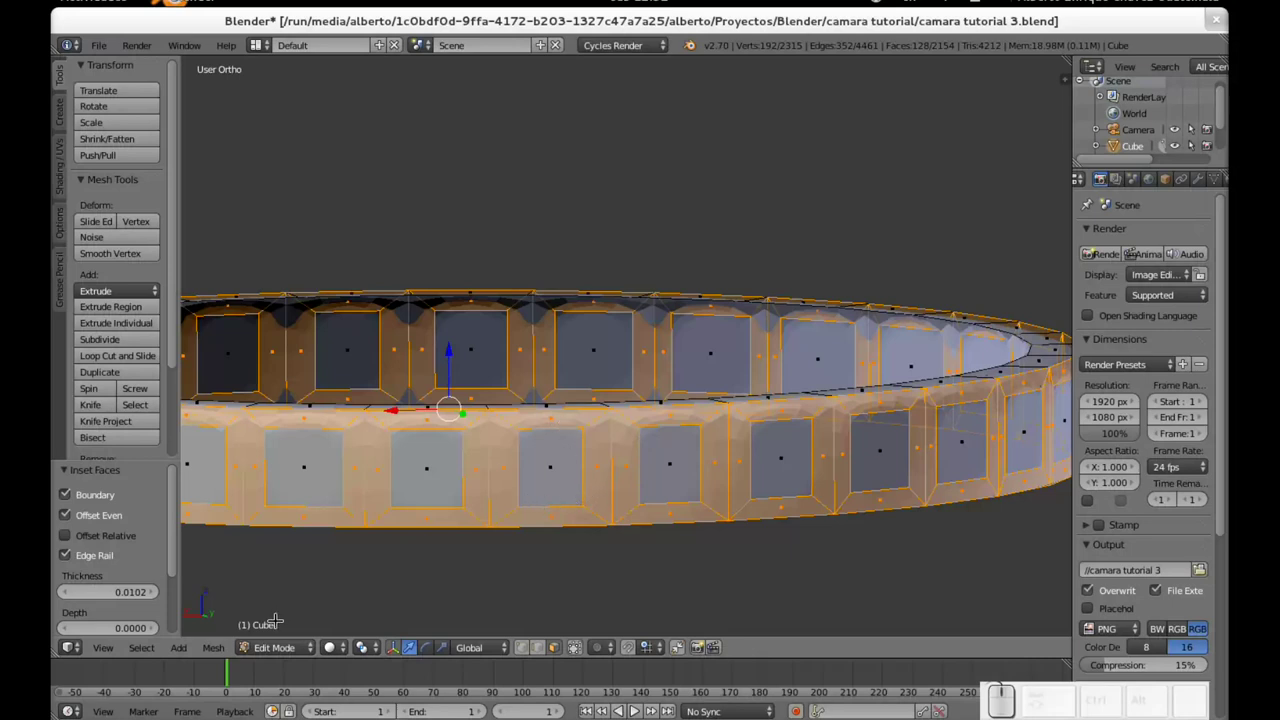
pyautogui.press('i')
pyautogui.press('Escape')
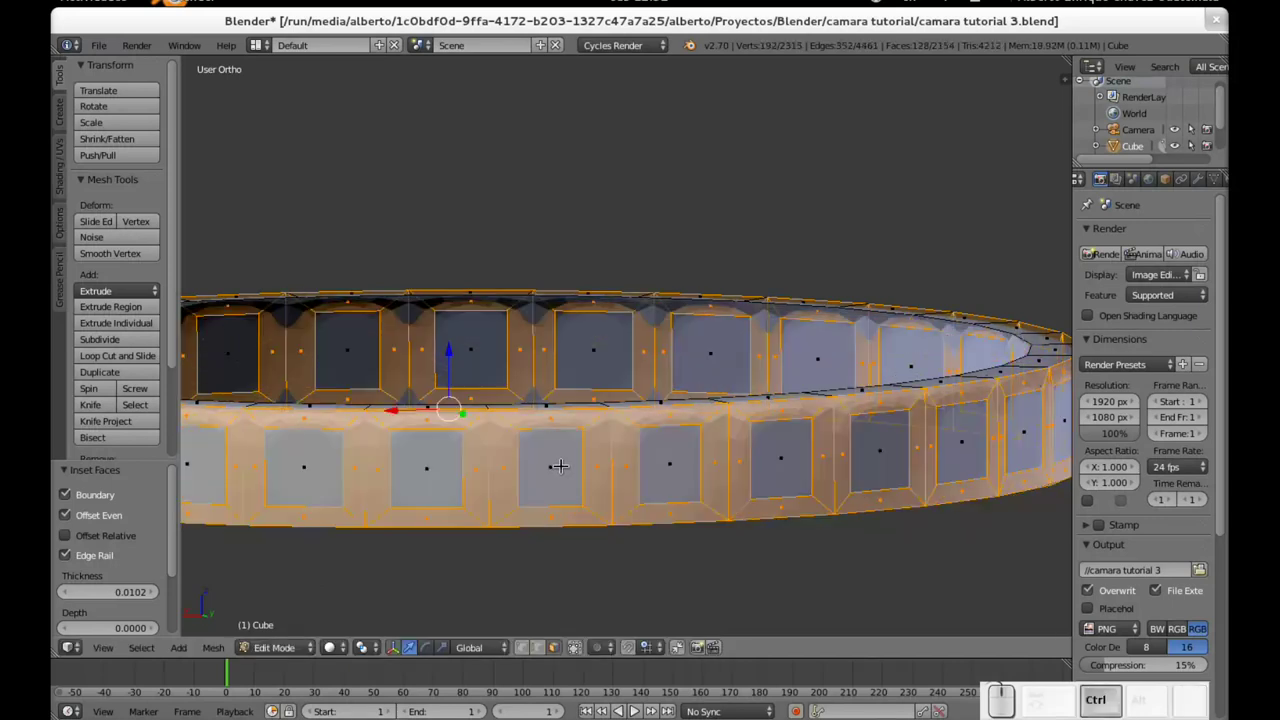
pyautogui.press('ctrl+i')
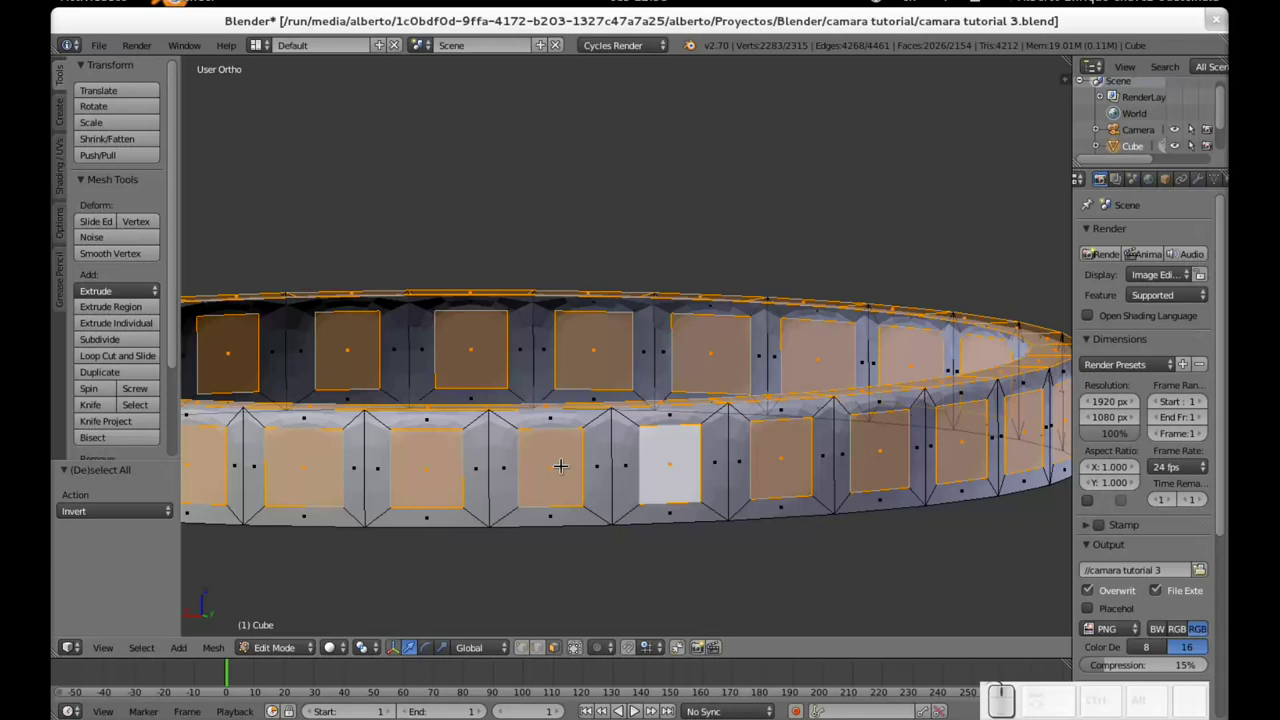
# Step: Inspect the panelled ring from several angles and return to Object Mode to view the whole camera
pyautogui.scroll(-3)
pyautogui.click(459, 483)
pyautogui.scroll(-3)
pyautogui.middleClick(735, 411)
pyautogui.scroll(-3)
pyautogui.moveTo(708, 345); pyautogui.dragTo(633, 346)
pyautogui.scroll(3)
pyautogui.moveTo(544, 498); pyautogui.dragTo(694, 235)
pyautogui.scroll(3)
pyautogui.scroll(-3)
pyautogui.press('Tab')
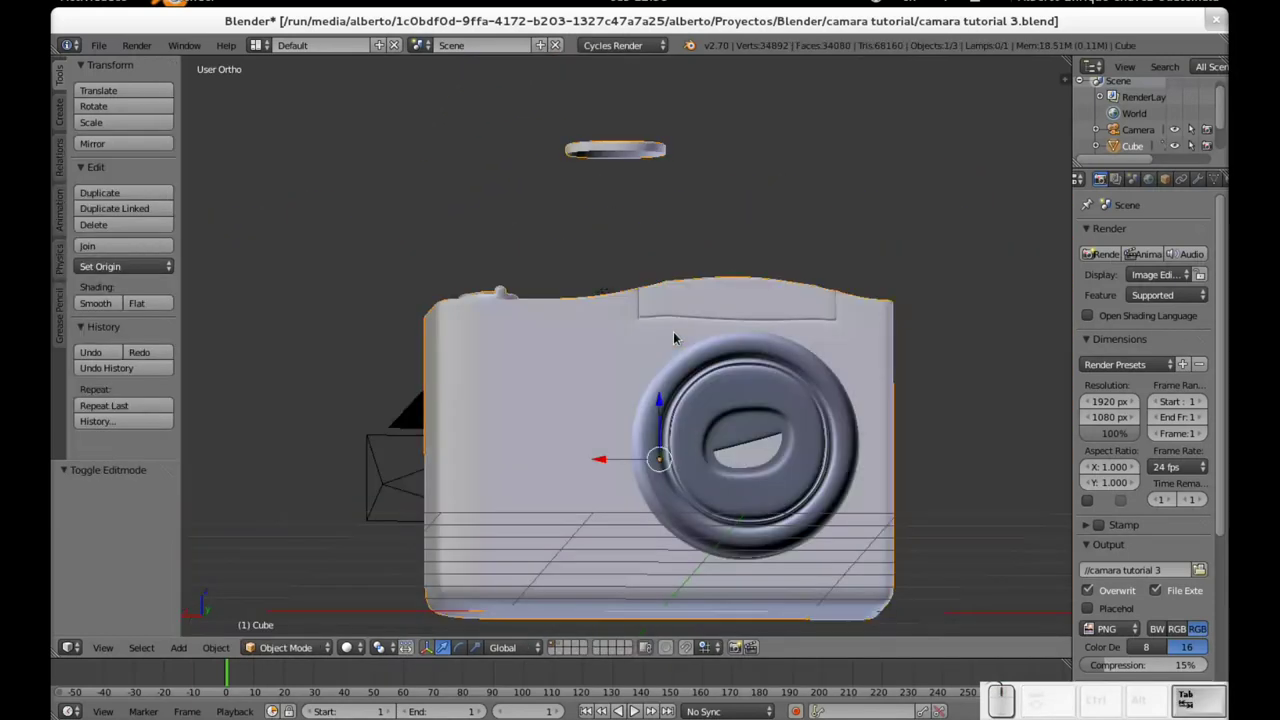
# Step: Re-enter Edit Mode, try extruding and scaling the panels, then cancel and undo back to the plain ring
pyautogui.press('Tab')
pyautogui.middleClick(681, 240)
pyautogui.scroll(3)
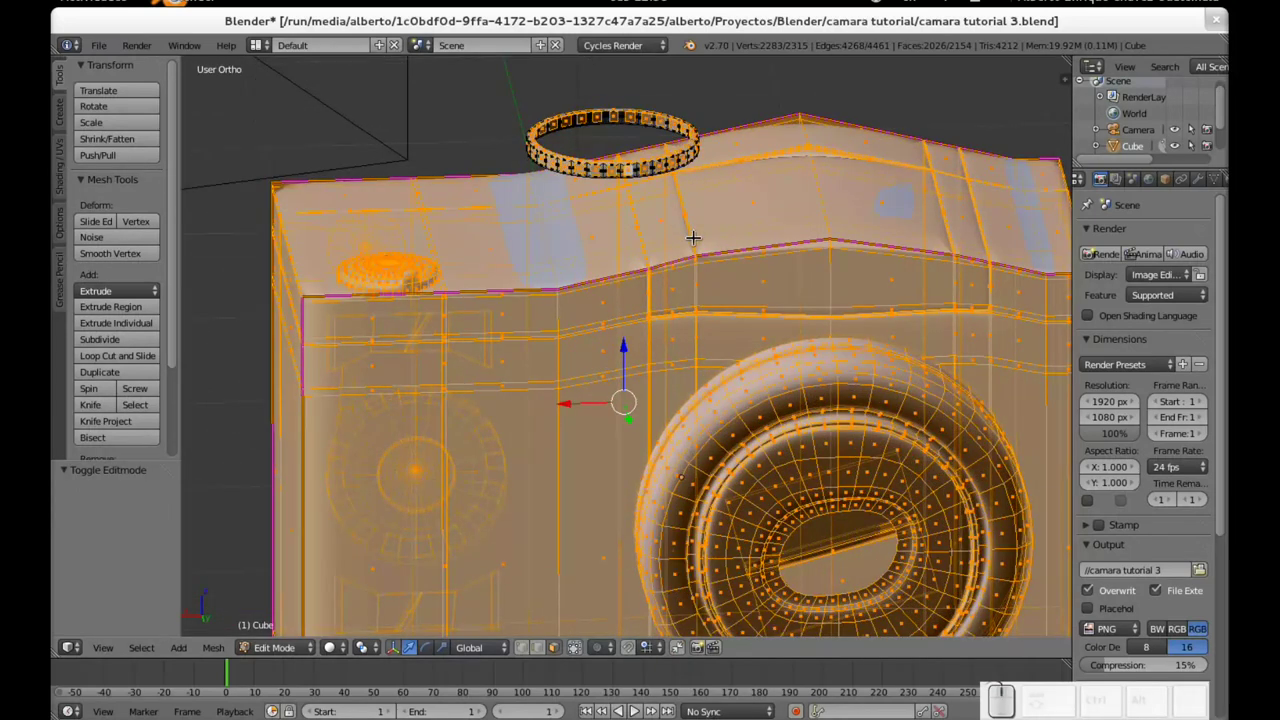
pyautogui.press('e')
pyautogui.press('s')
pyautogui.press('Escape')
pyautogui.press('ctrl+z')
pyautogui.press('ctrl+z')
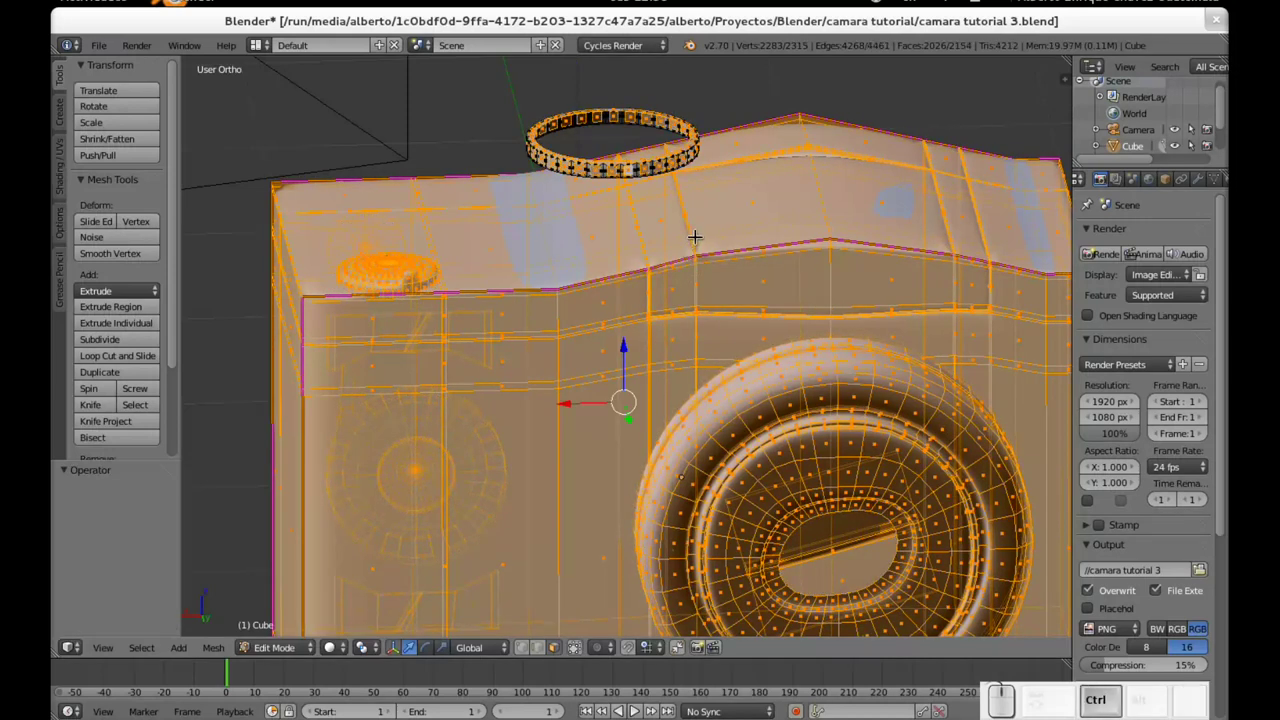
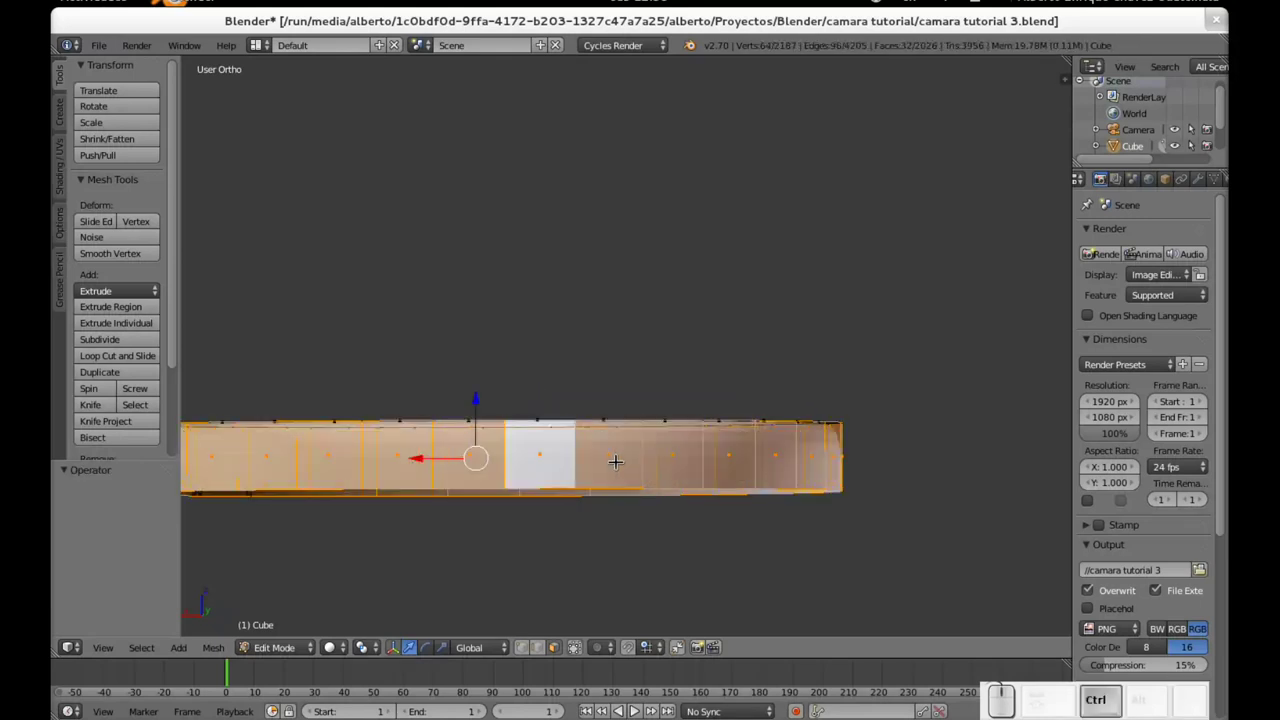
# Step: Inset the ring's faces individually again, confirm the thickness and invert to select the panels
pyautogui.scroll(-3)
pyautogui.scroll(3)
pyautogui.scroll(3)
pyautogui.press('i')
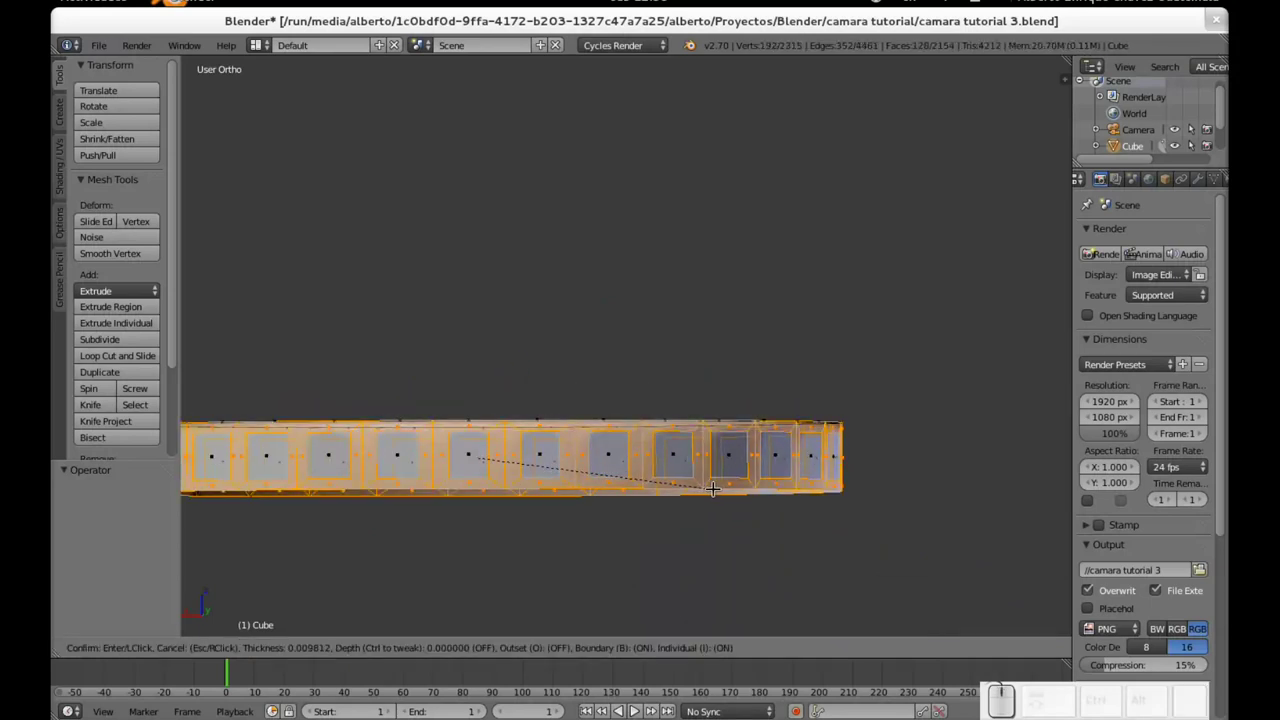
pyautogui.click(710, 489)
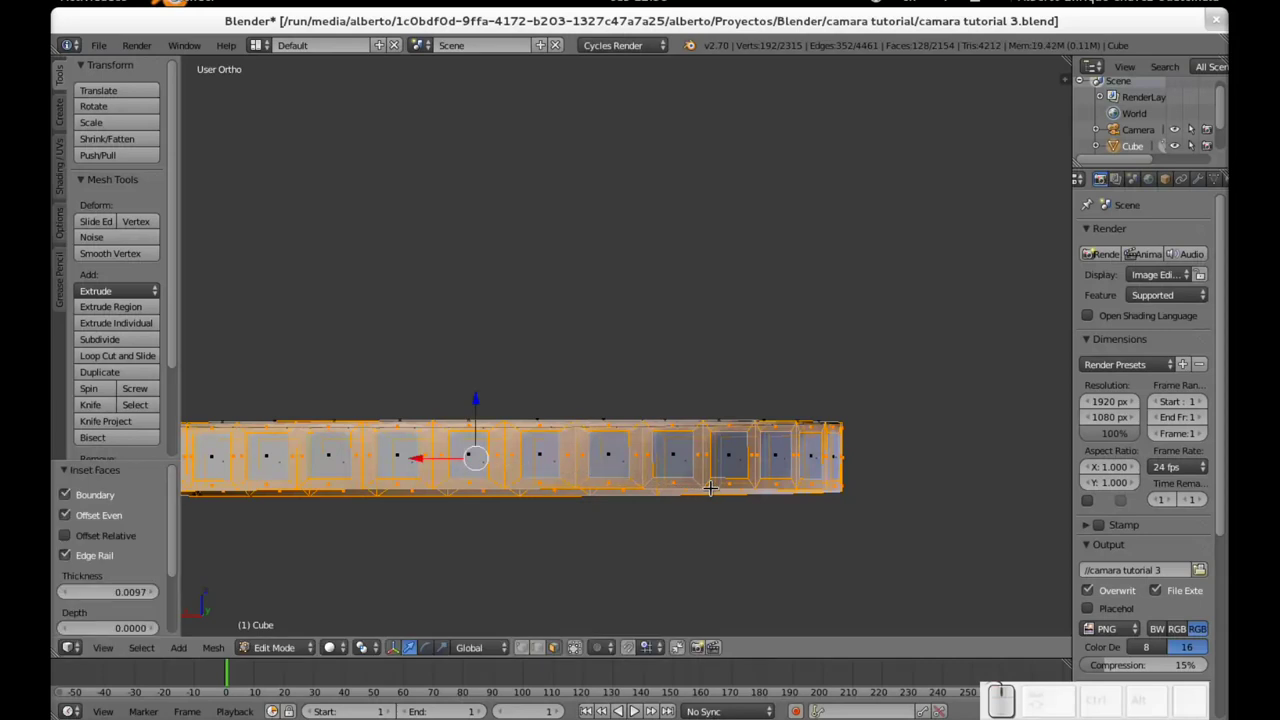
pyautogui.press('ctrl+i')
# Step: Zoom around the ring, undo one step and invert the face selection back to the square panels
pyautogui.scroll(-3)
pyautogui.scroll(3)
pyautogui.scroll(-3)
pyautogui.scroll(3)
pyautogui.scroll(-3)
pyautogui.scroll(3)
pyautogui.scroll(-3)
pyautogui.press('ctrl+z')
pyautogui.scroll(-3)
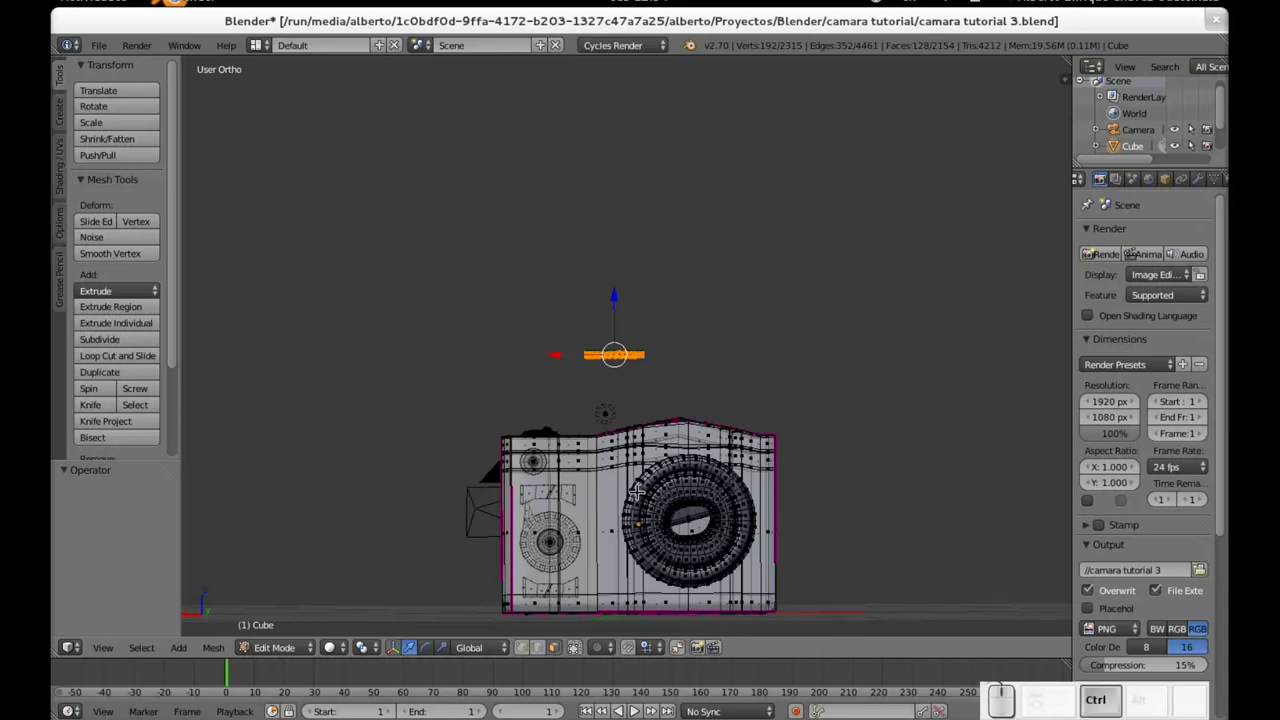
pyautogui.press('ctrl+i')
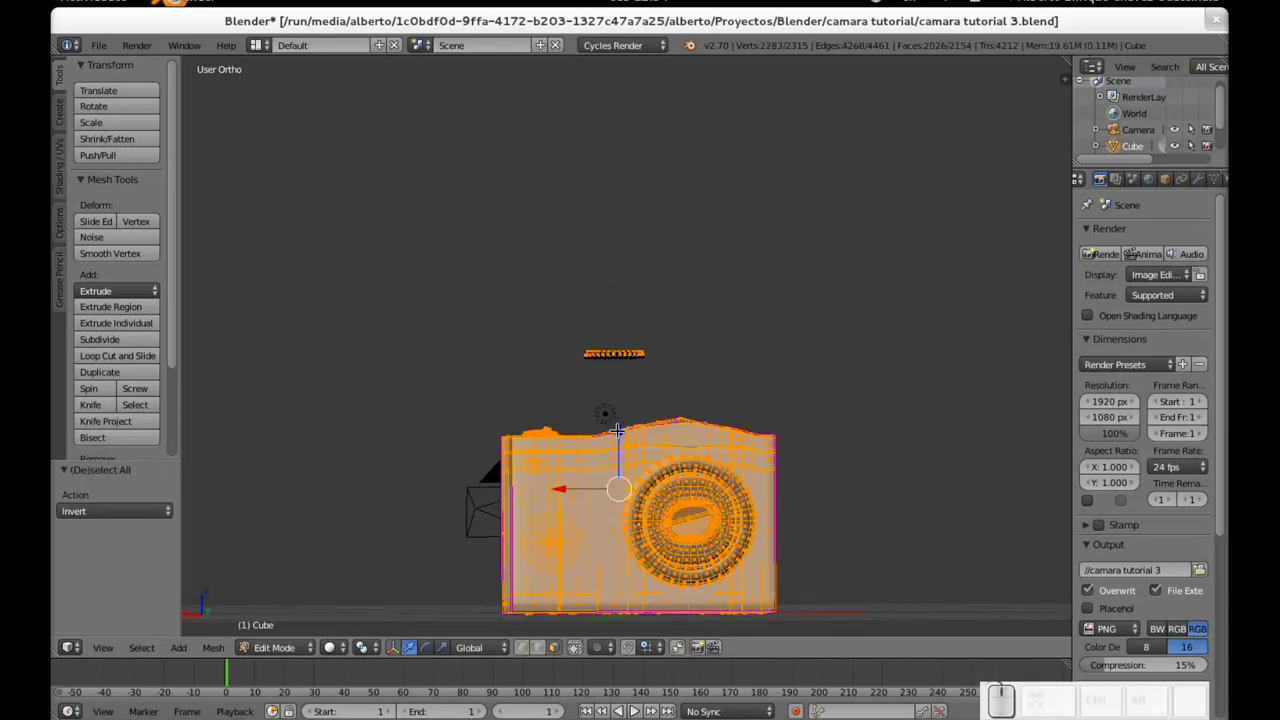
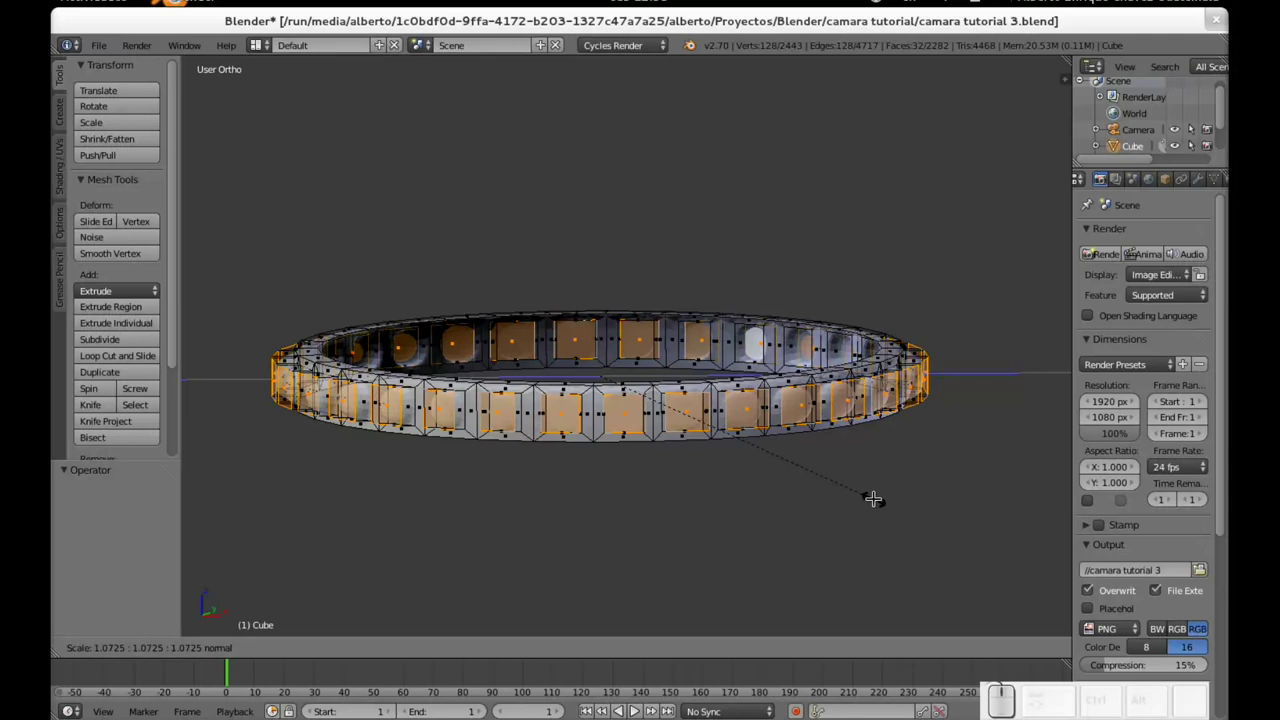
# Step: Cancel the panel scaling, undo the extrusion and reposition the view on the ring
pyautogui.press('Escape')
pyautogui.press('ctrl+z')
pyautogui.scroll(-3)
pyautogui.moveTo(597, 409); pyautogui.dragTo(662, 403)
pyautogui.scroll(3)
pyautogui.click(610, 392)
pyautogui.middleClick(612, 402)
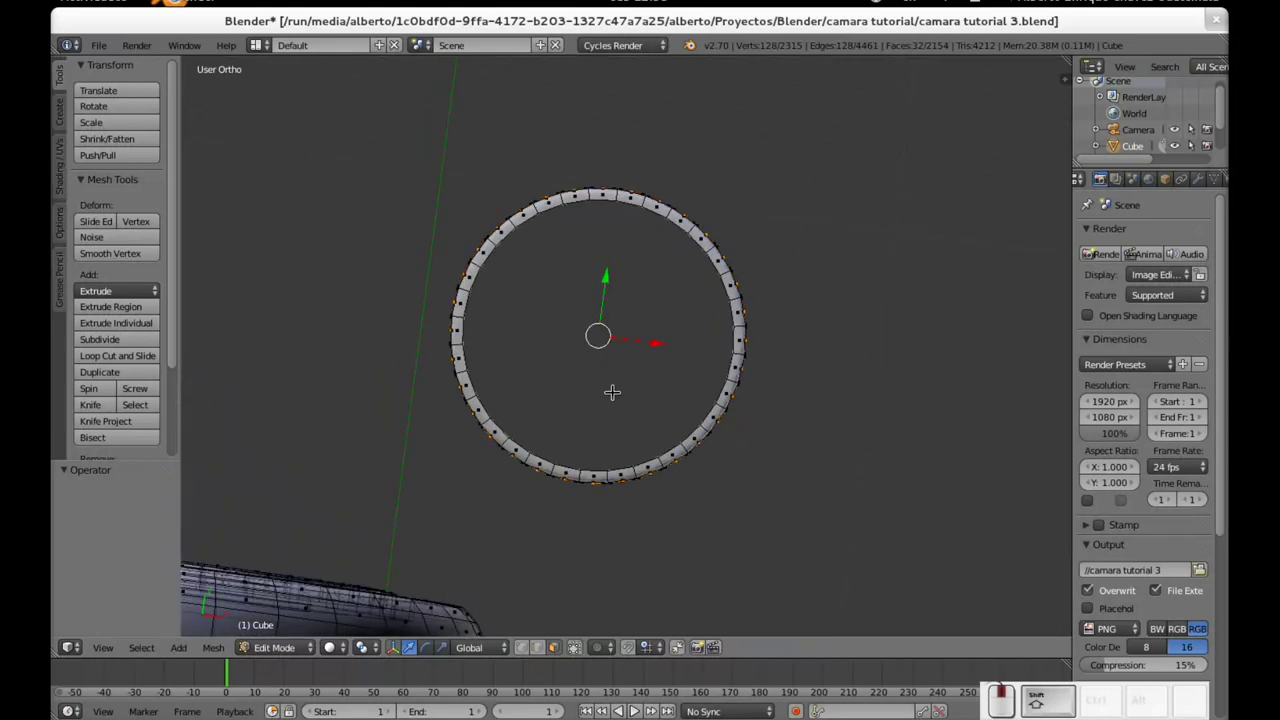
# Step: Extrude the square panels and scale them outward about 1.027, excluding the Z axis
pyautogui.press('e')
pyautogui.press('s')
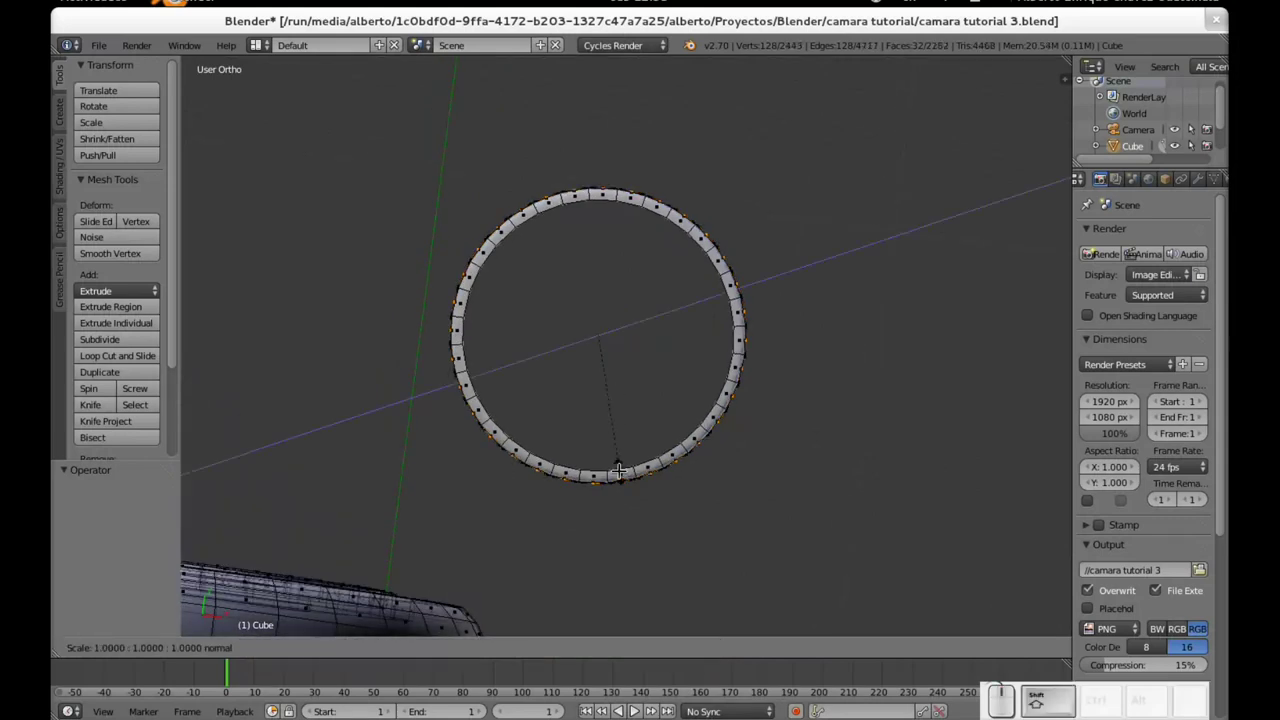
pyautogui.press('shift+z')
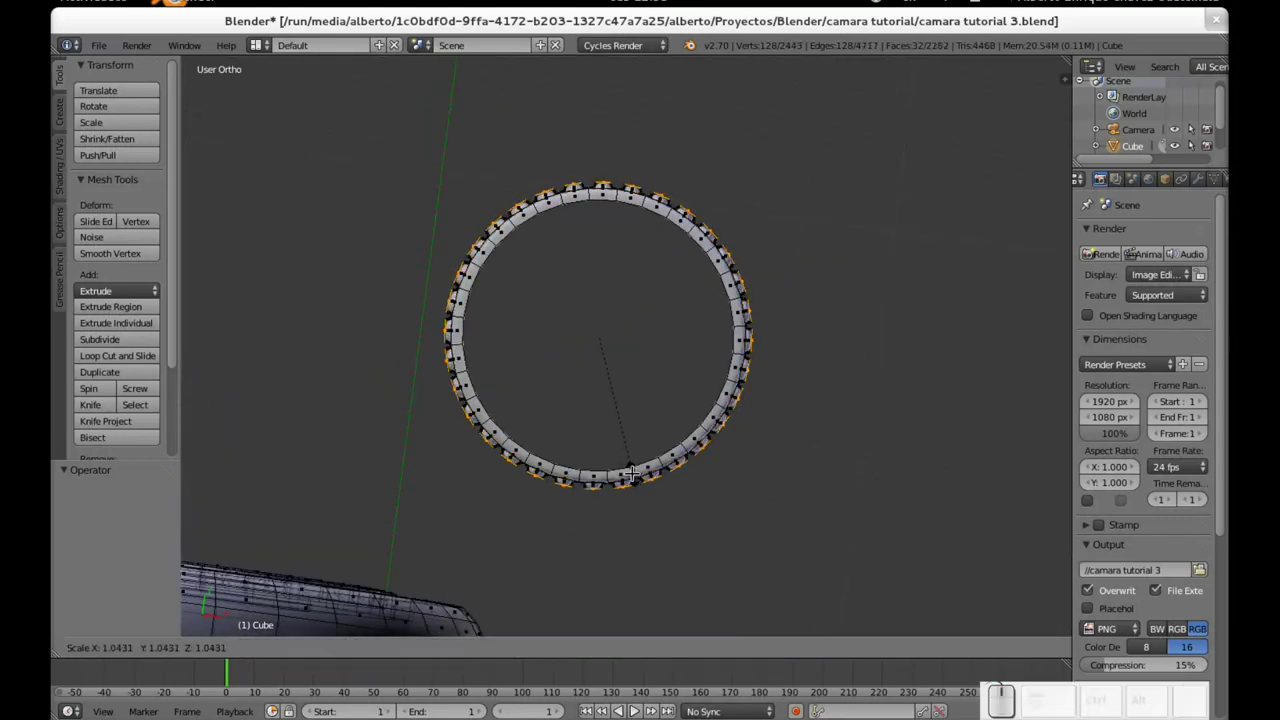
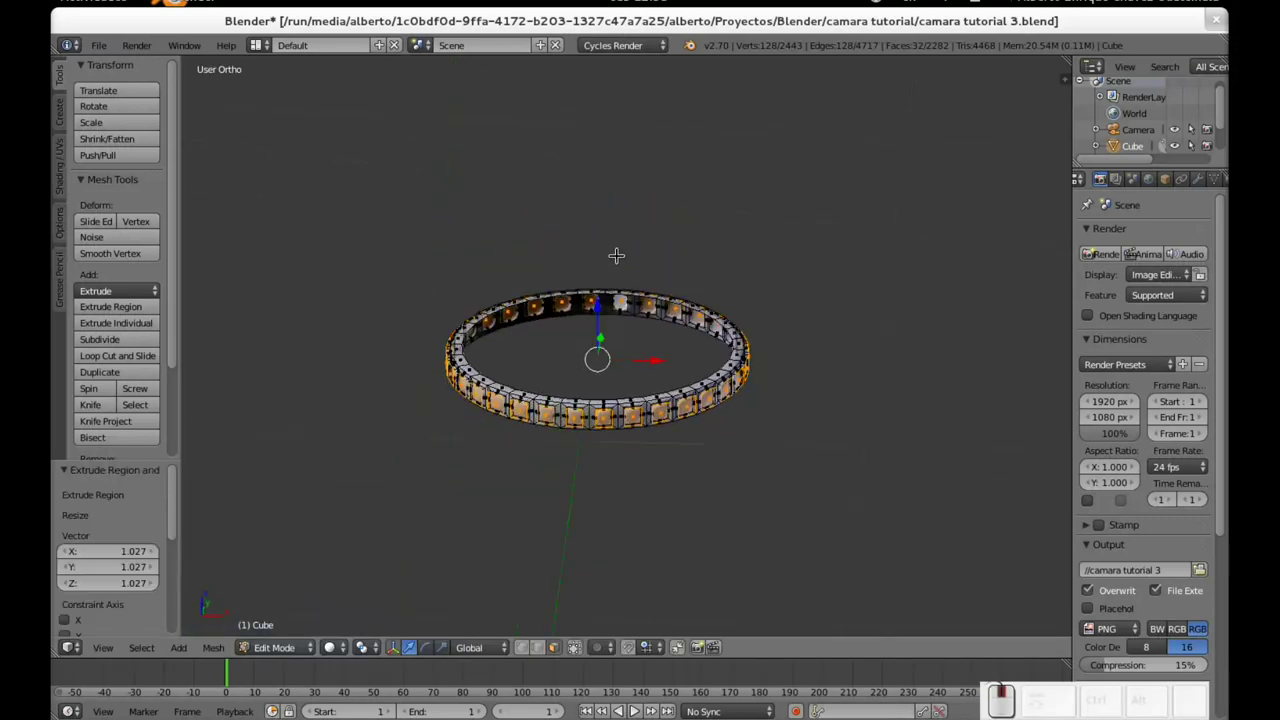
pyautogui.scroll(3)
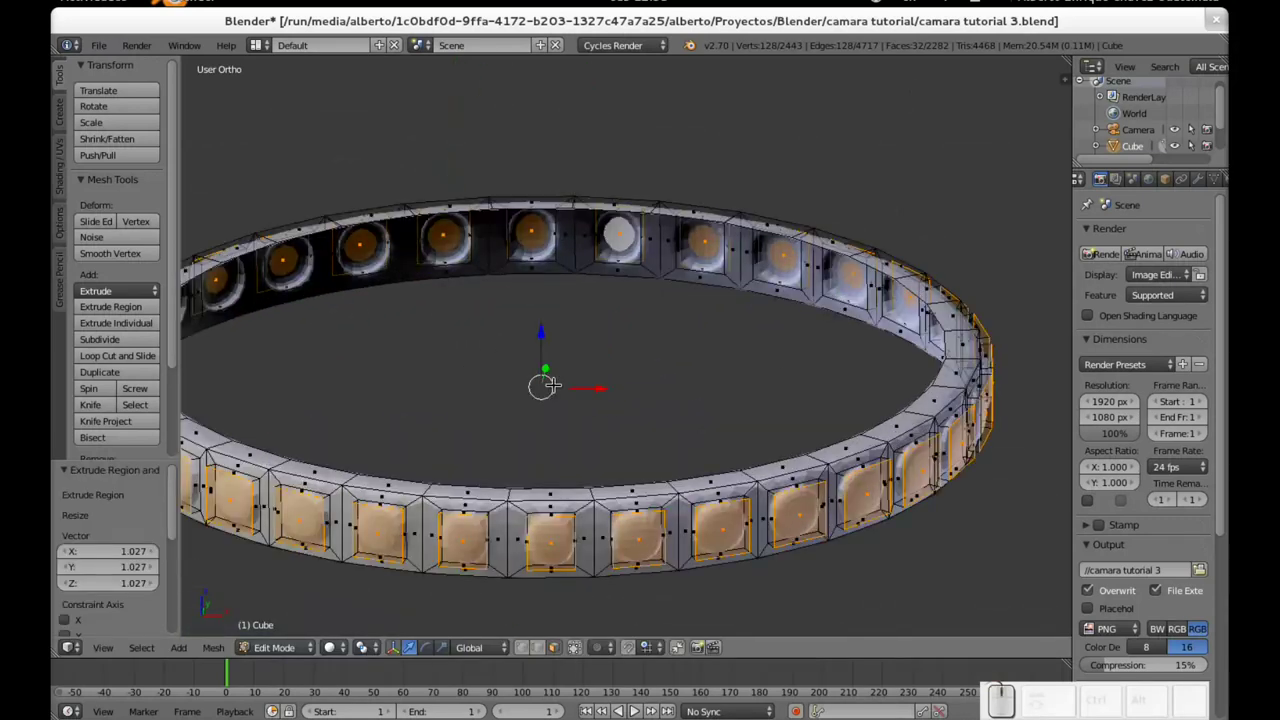
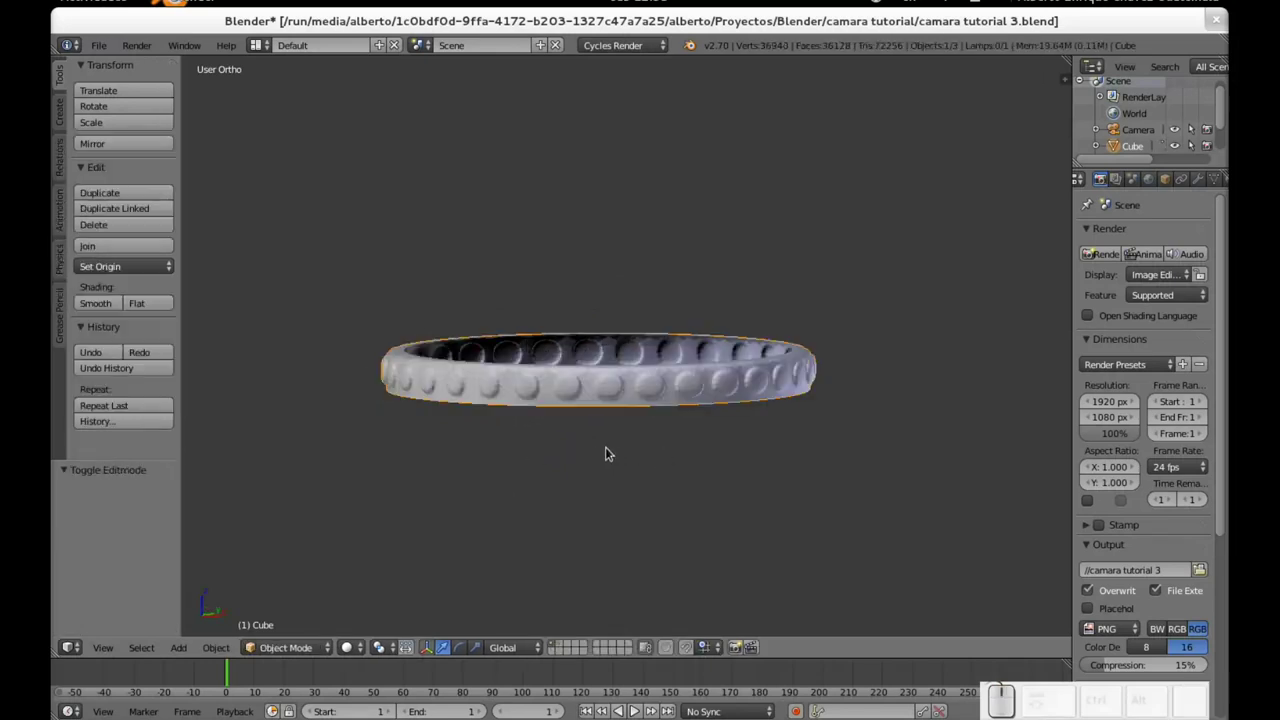
# Step: Enter Edit Mode on the ridged ring and orbit around it
pyautogui.press('Tab')
pyautogui.middleClick(541, 451)
pyautogui.scroll(3)
pyautogui.middleClick(635, 489)
pyautogui.click(612, 485)
pyautogui.scroll(-3)
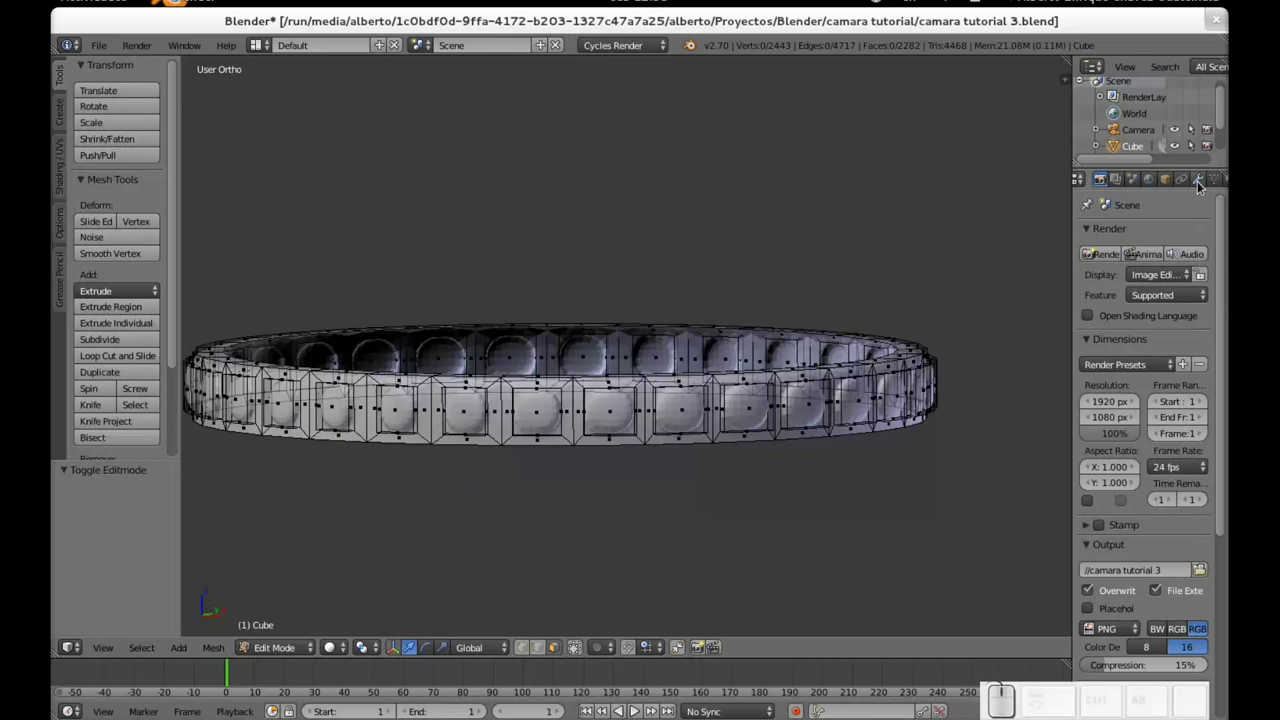
pyautogui.scroll(-3)
# Step: Select a ring vertex and all geometry linked to it
pyautogui.rightClick(735, 383)
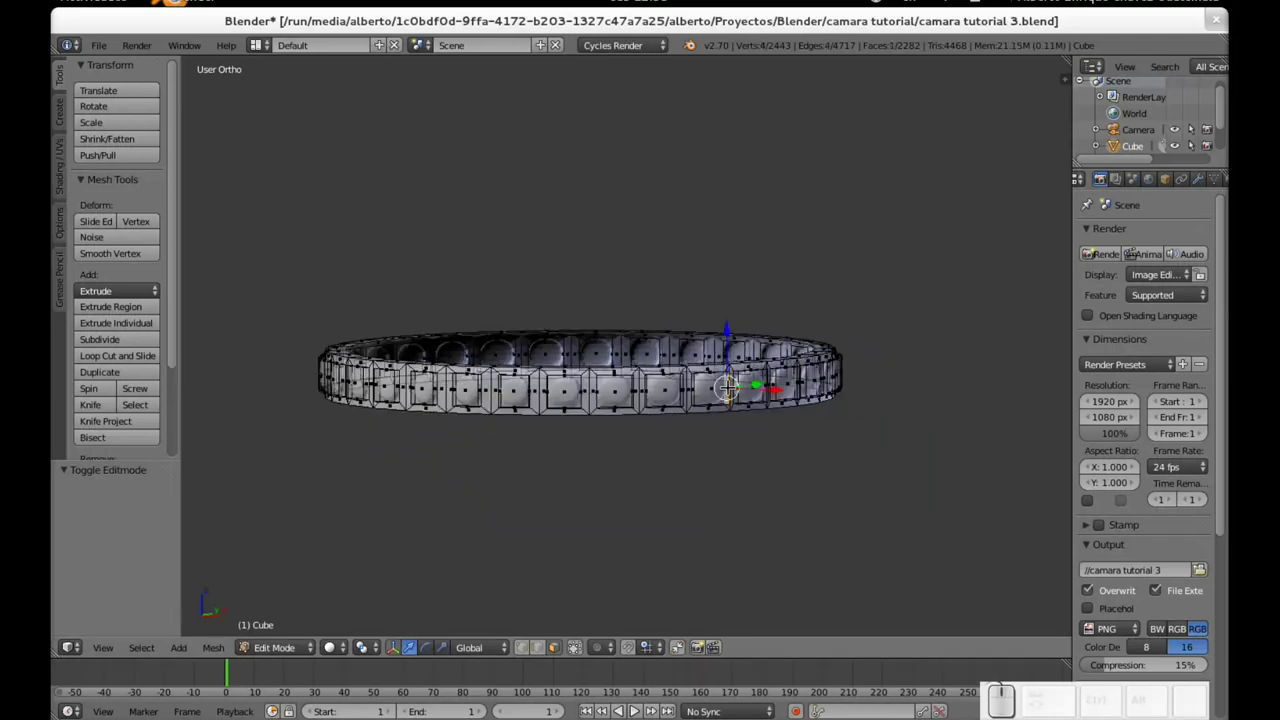
pyautogui.press('l')
pyautogui.scroll(-3)
pyautogui.scroll(3)
# Step: Add an Array modifier to the ring from the Modifiers panel, then undo once
pyautogui.click(1206, 185)
pyautogui.click(1170, 237)
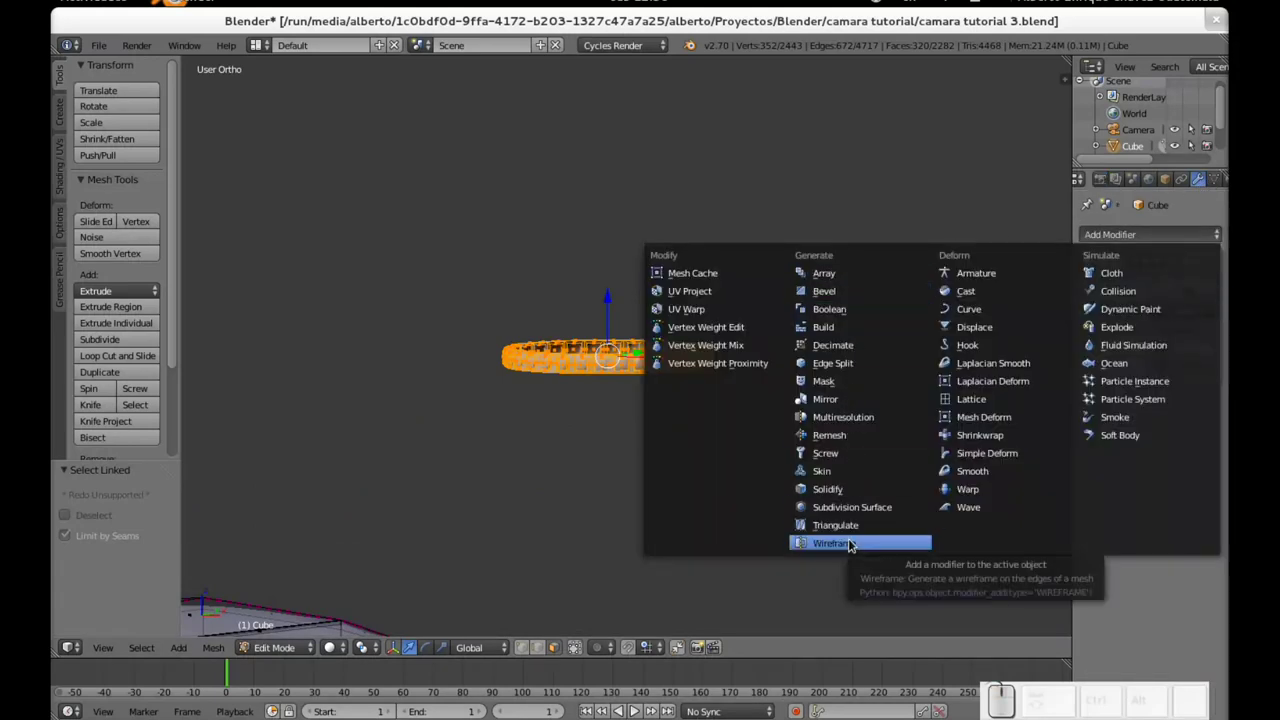
pyautogui.click(835, 273)
pyautogui.scroll(-3)
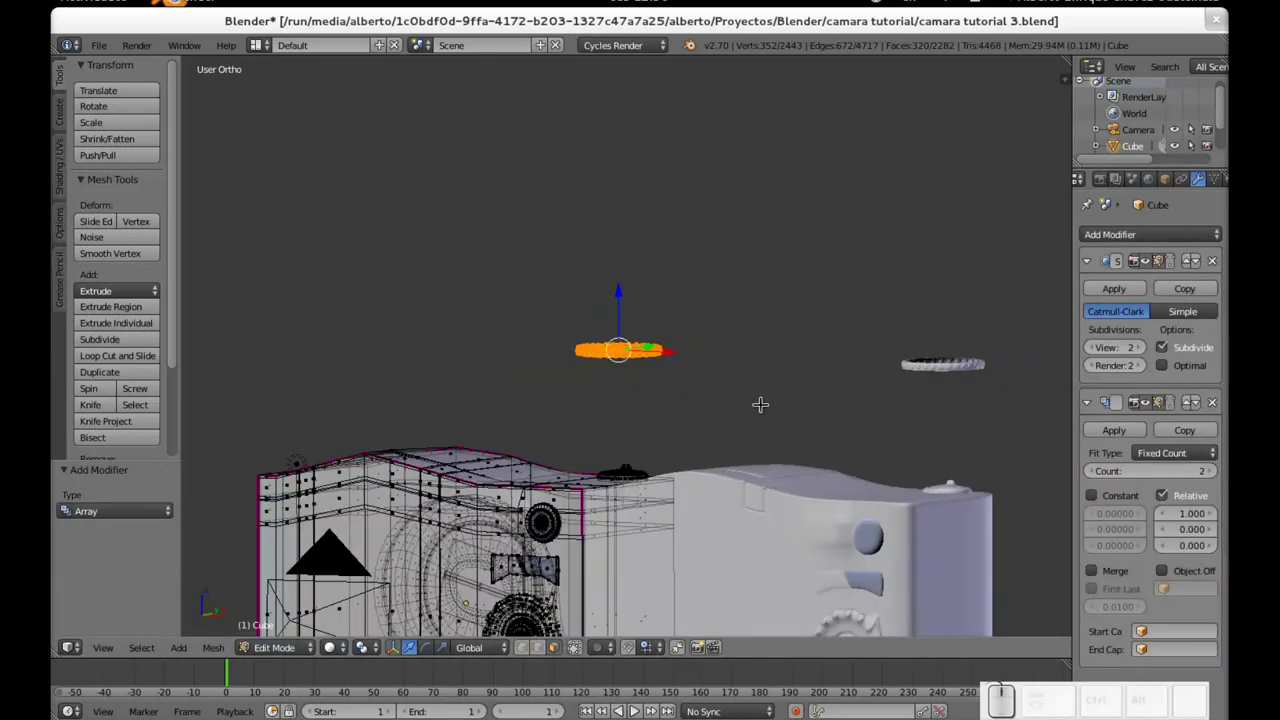
pyautogui.press('ctrl+z')
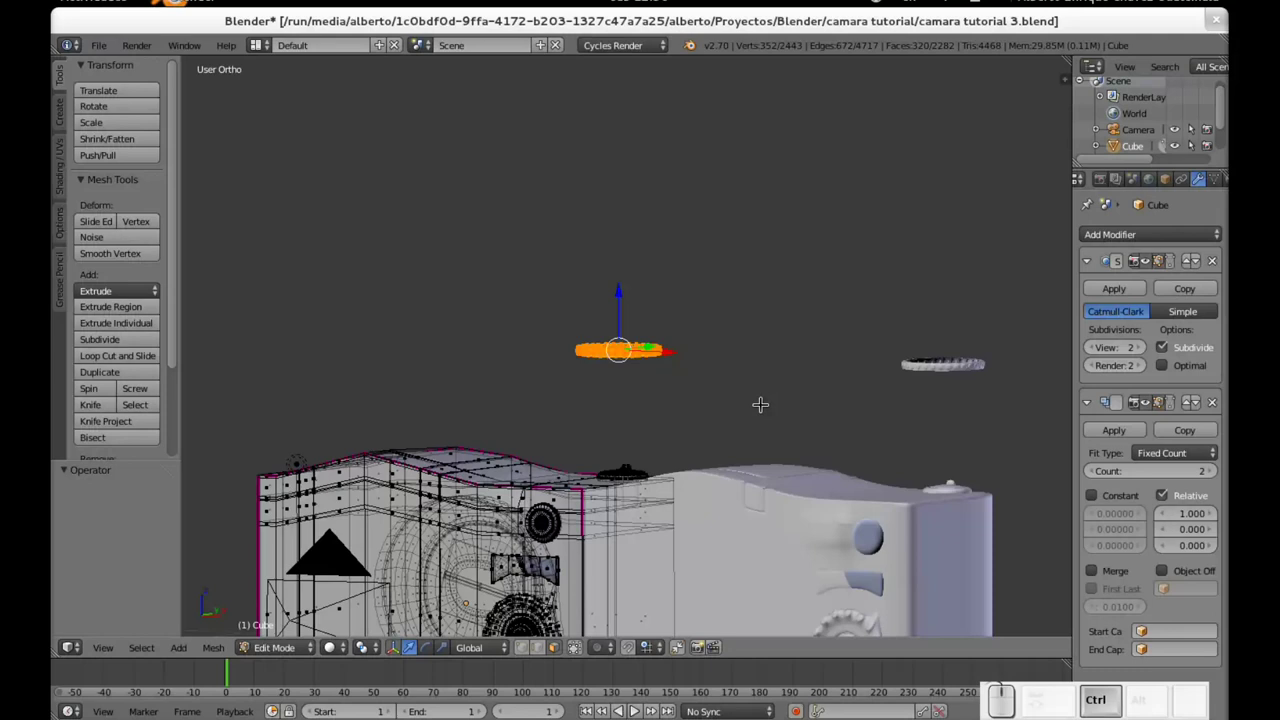
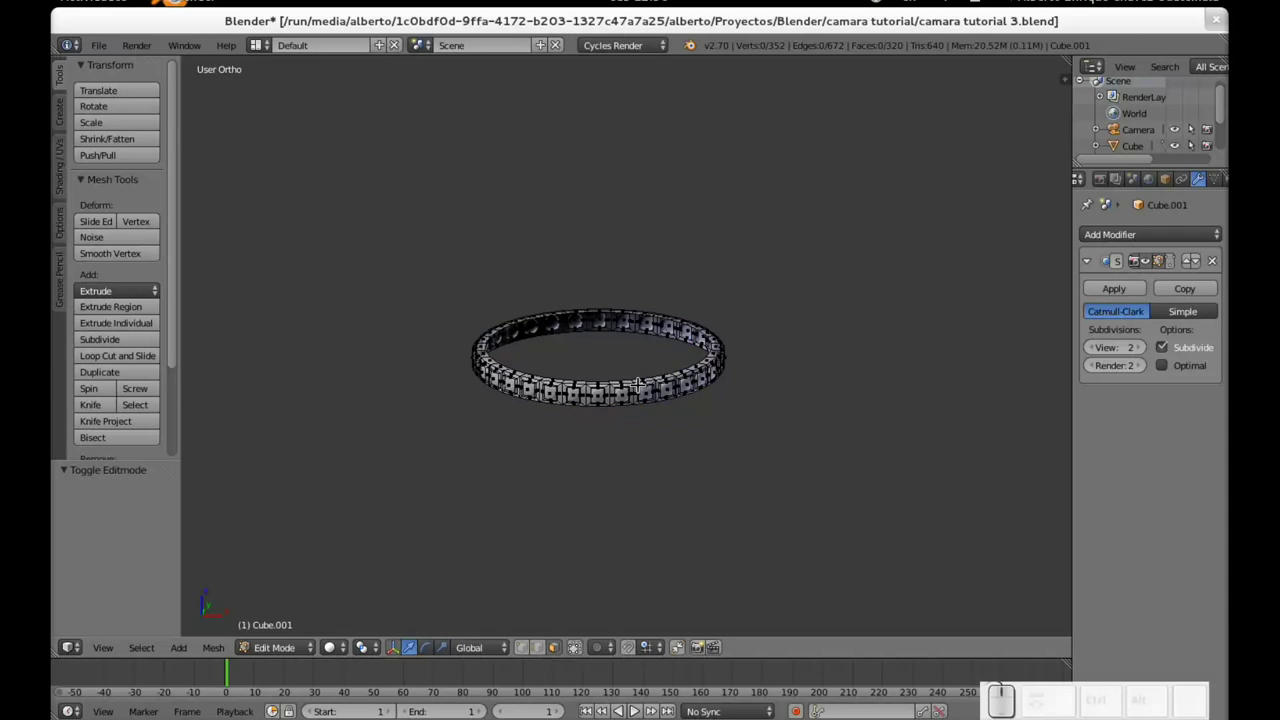
# Step: Select the whole ring, switch to front view and raise the Array count to 3 copies
pyautogui.press('a')
pyautogui.scroll(-3)
pyautogui.scroll(3)
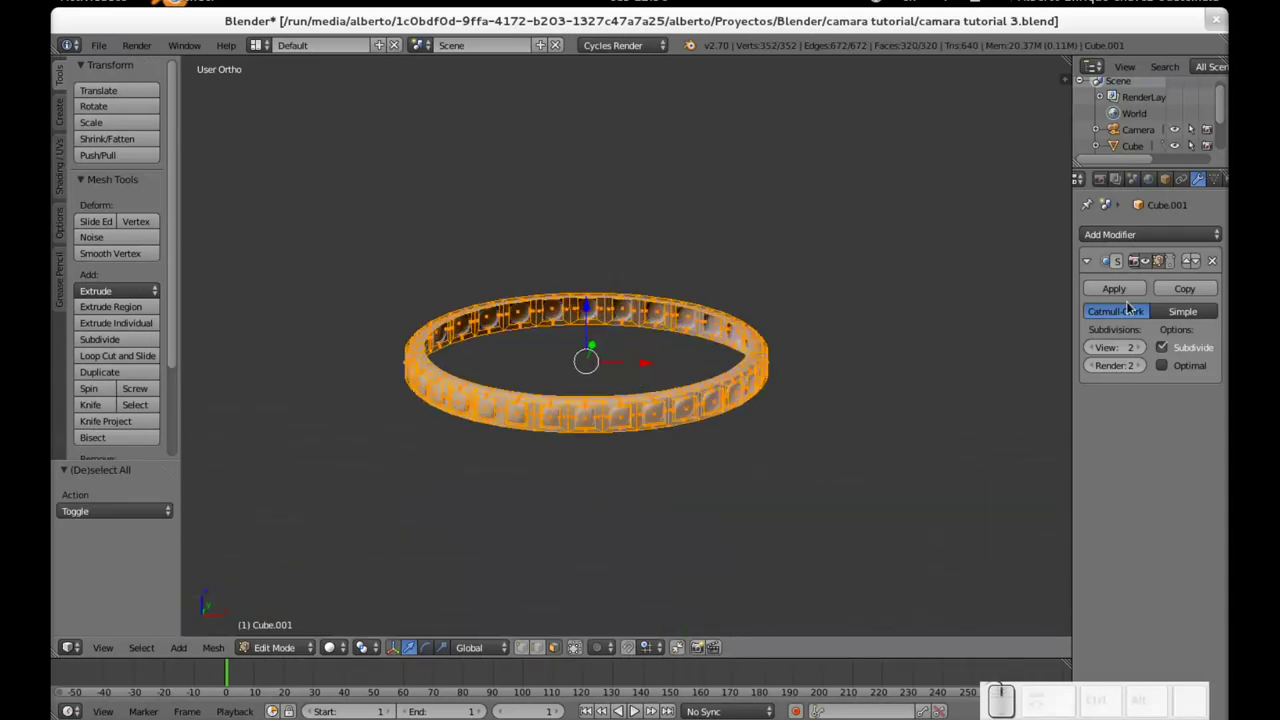
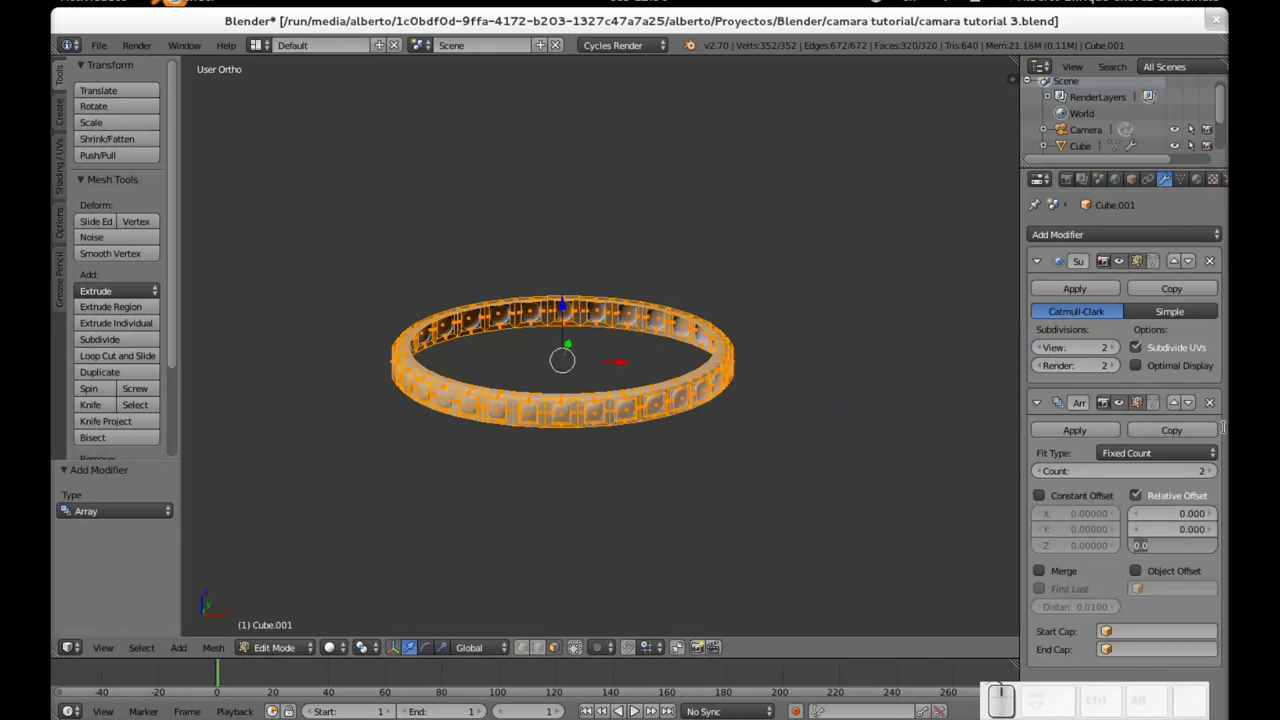
pyautogui.press('KP_1')
pyautogui.press('KP_Enter')
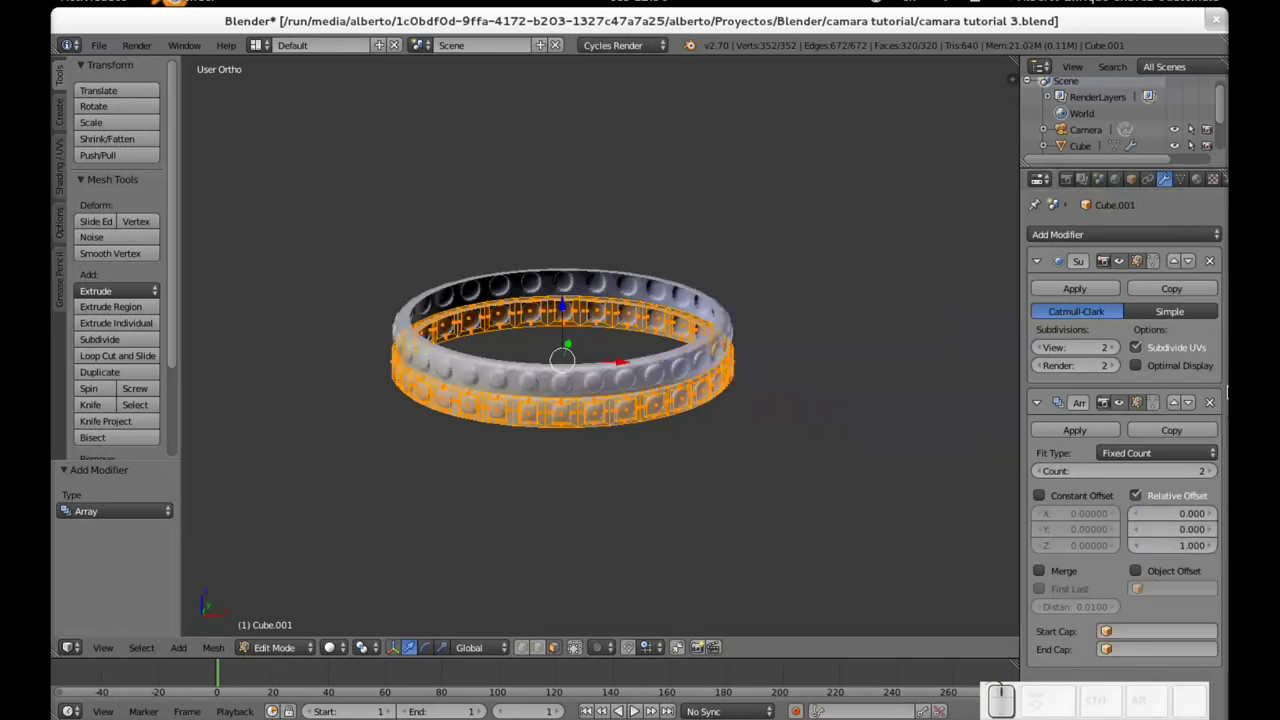
pyautogui.click(1218, 474)
pyautogui.scroll(3)
pyautogui.scroll(-3)
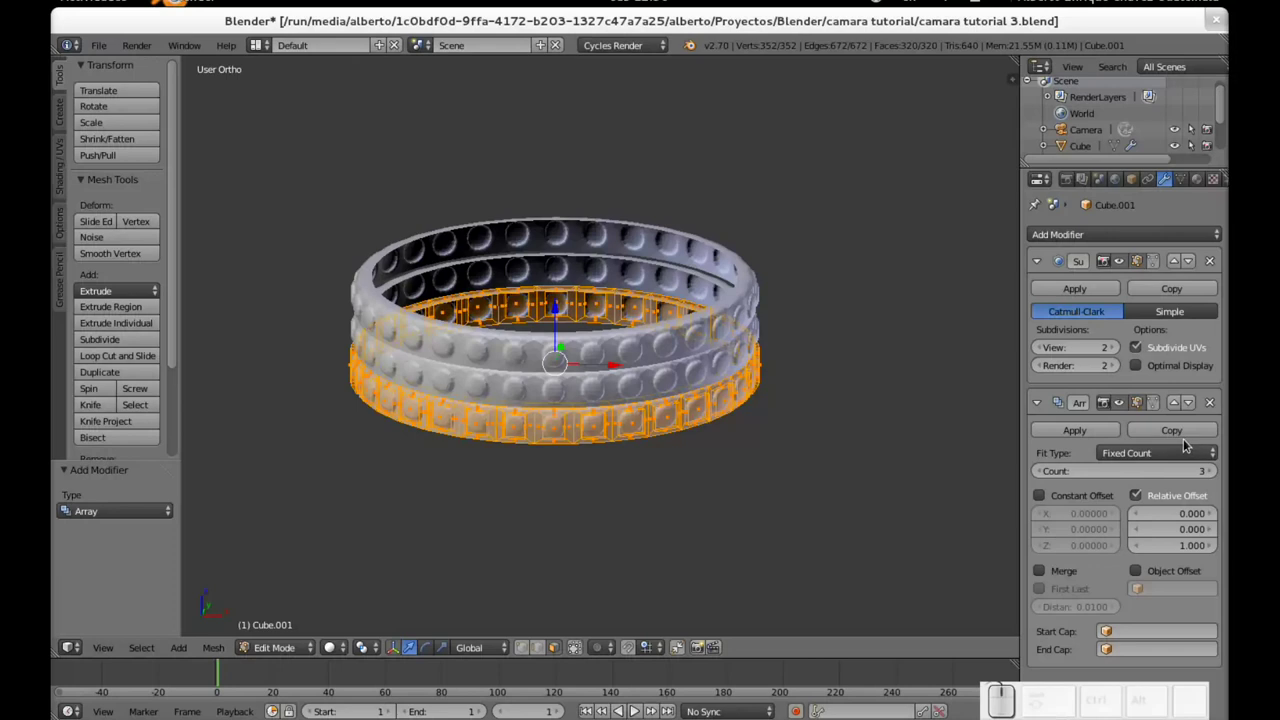
# Step: Apply the Array in Object Mode so the three stacked rings become real geometry, then re-enter Edit Mode
pyautogui.click(1074, 439)
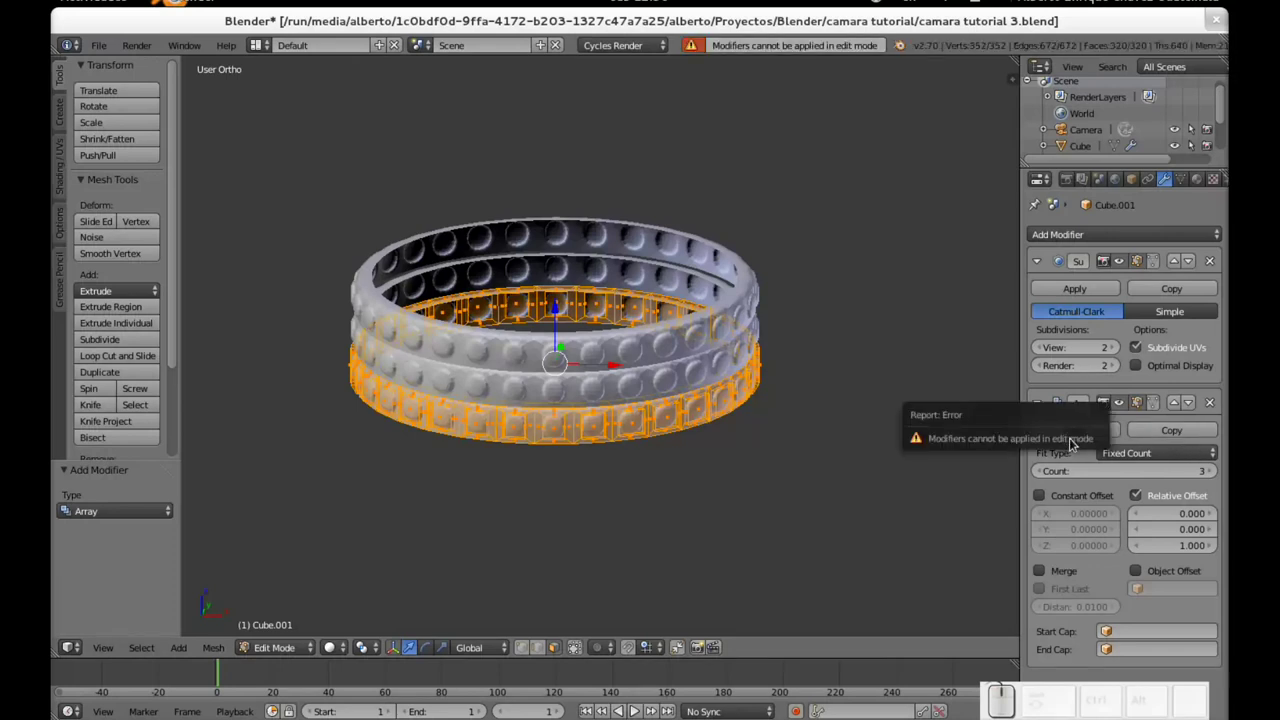
pyautogui.press('Tab')
pyautogui.click(720, 285)
pyautogui.rightClick(683, 342)
pyautogui.press('Tab')
# Step: Orbit around the stacked rings, deselect everything and pick a vertex on the top
pyautogui.middleClick(671, 339)
pyautogui.click(532, 649)
pyautogui.scroll(3)
pyautogui.press('a')
pyautogui.rightClick(622, 485)
pyautogui.scroll(-3)
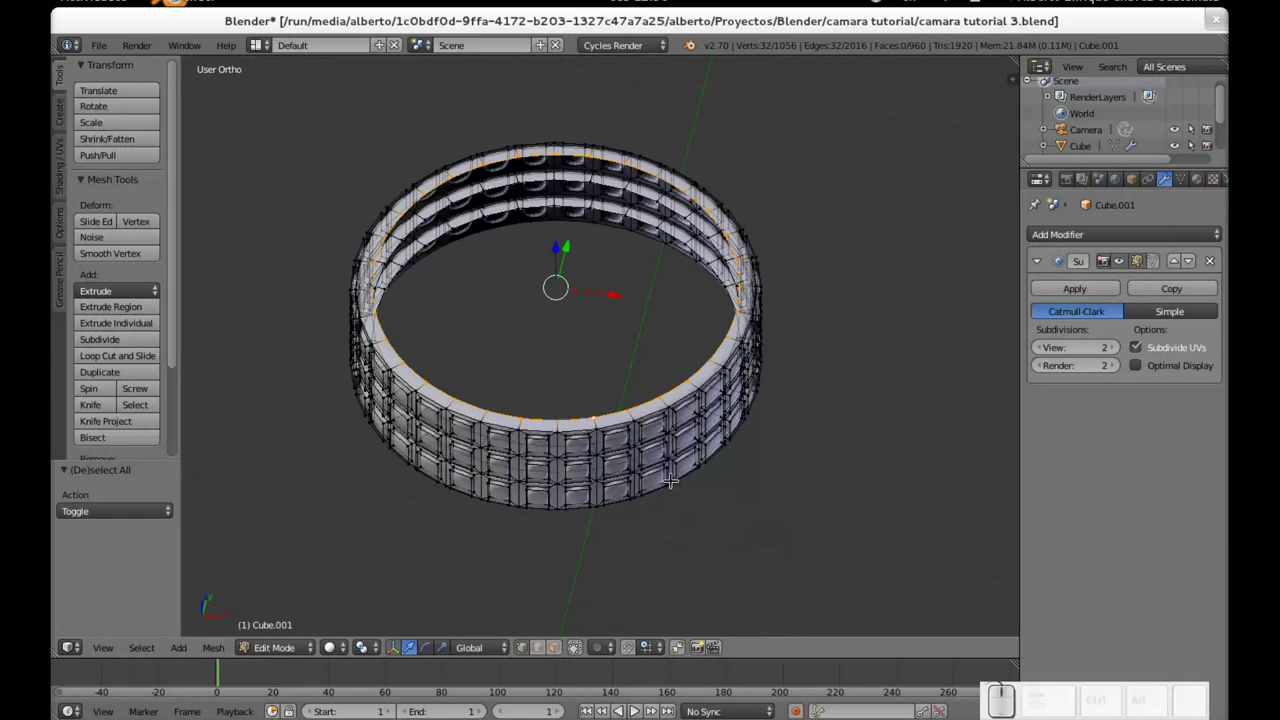
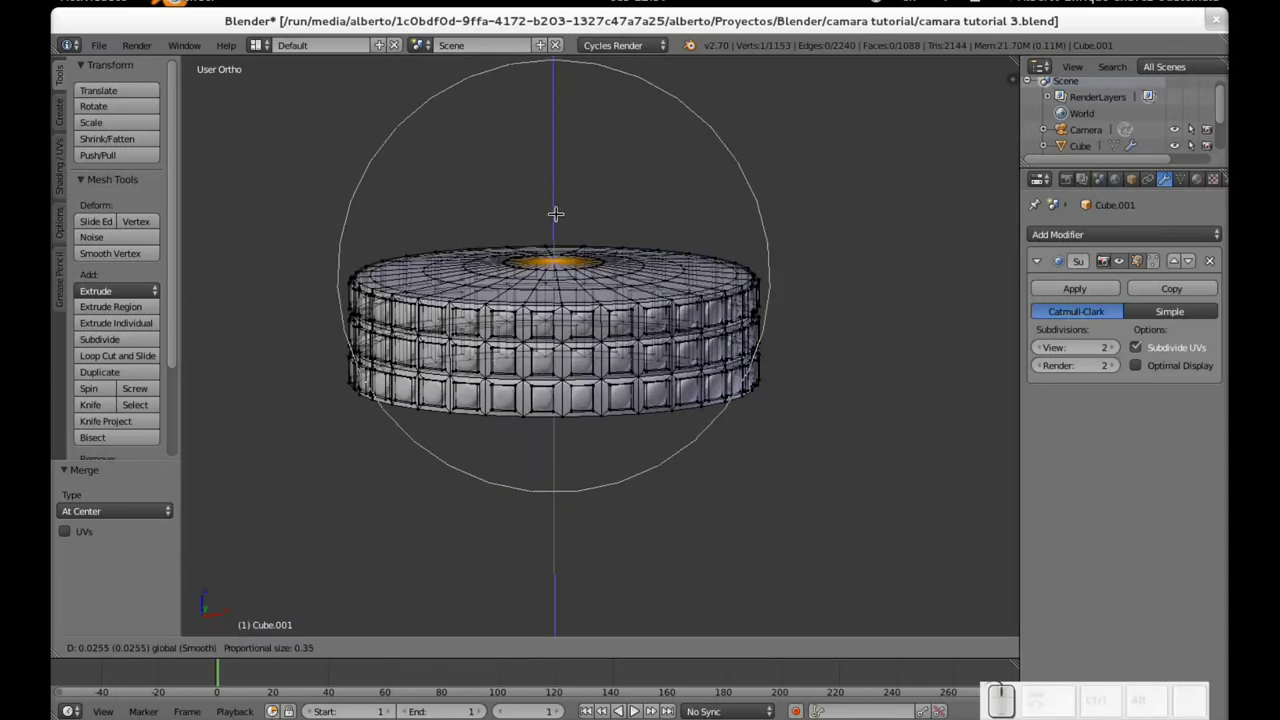
# Step: Leave Edit Mode and orbit around the closed triple-ridged dial to inspect it
pyautogui.scroll(-3)
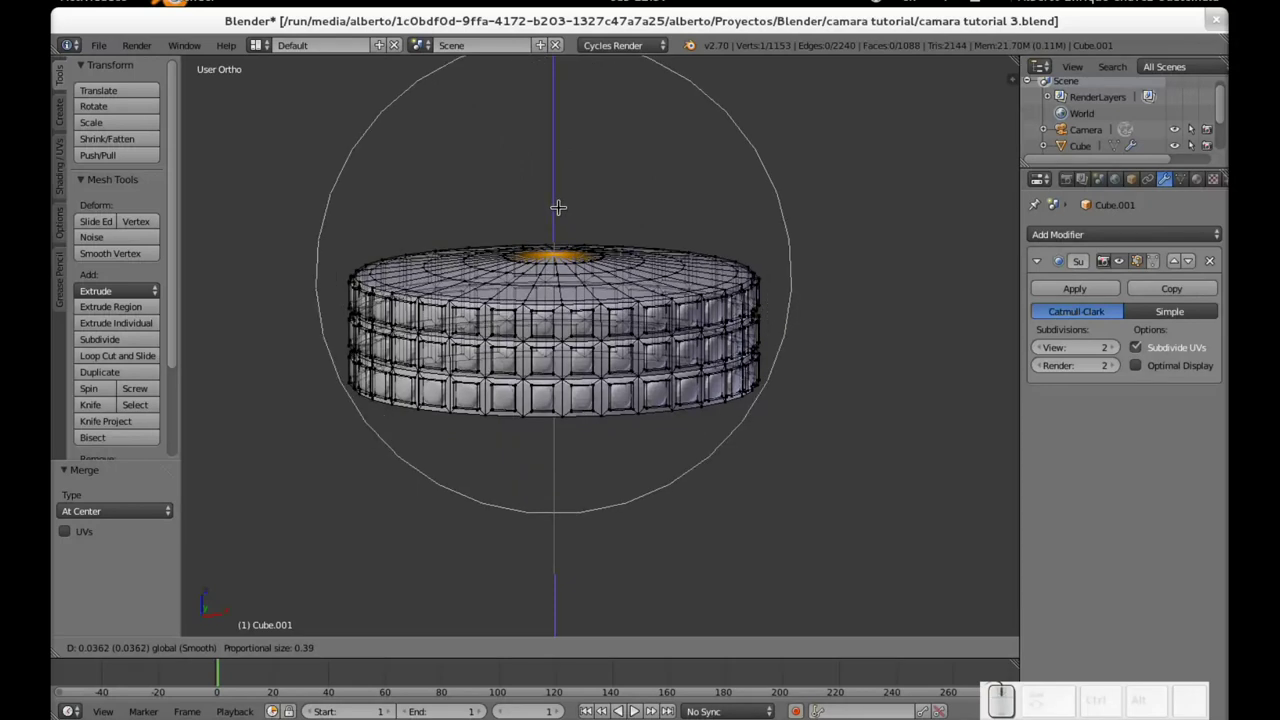
pyautogui.scroll(-3)
pyautogui.press('Tab')
pyautogui.scroll(-3)
pyautogui.middleClick(689, 337)
pyautogui.middleClick(554, 322)
pyautogui.scroll(-3)
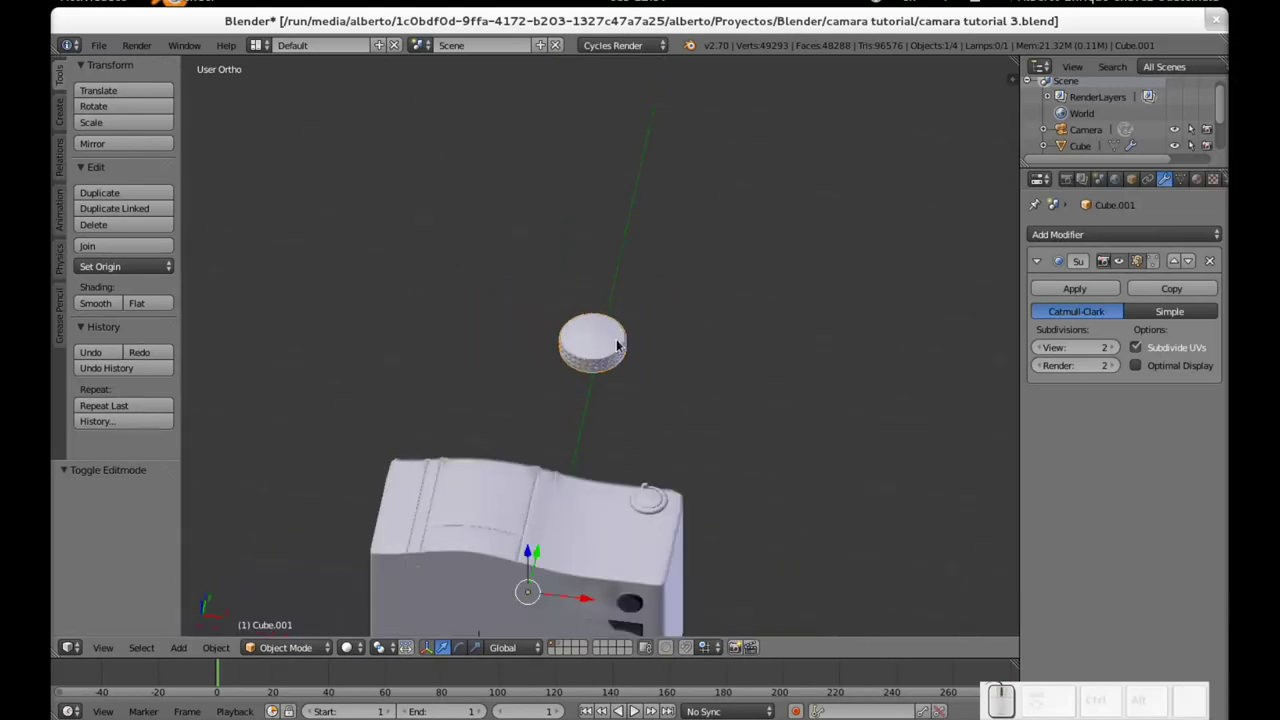
# Step: Drag the dial over onto the camera's top and orbit to check its placement from above
pyautogui.moveTo(701, 430); pyautogui.dragTo(490, 490)
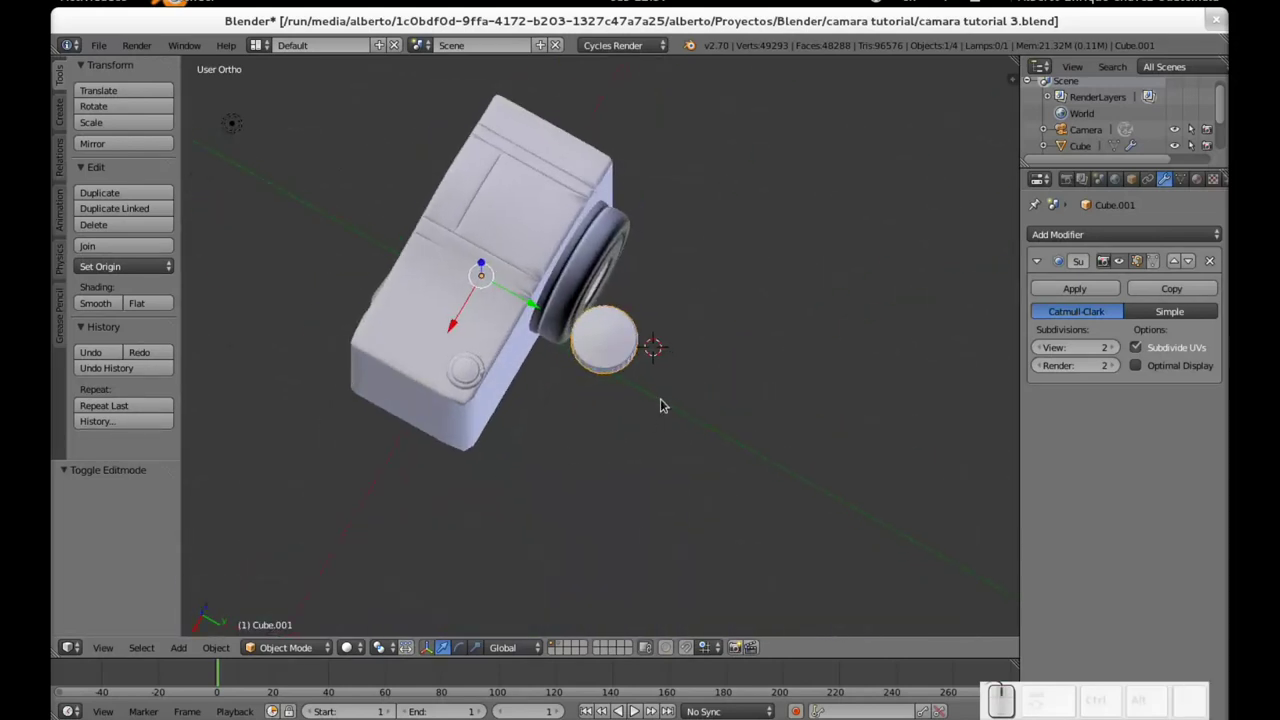
pyautogui.moveTo(533, 304); pyautogui.dragTo(389, 215)
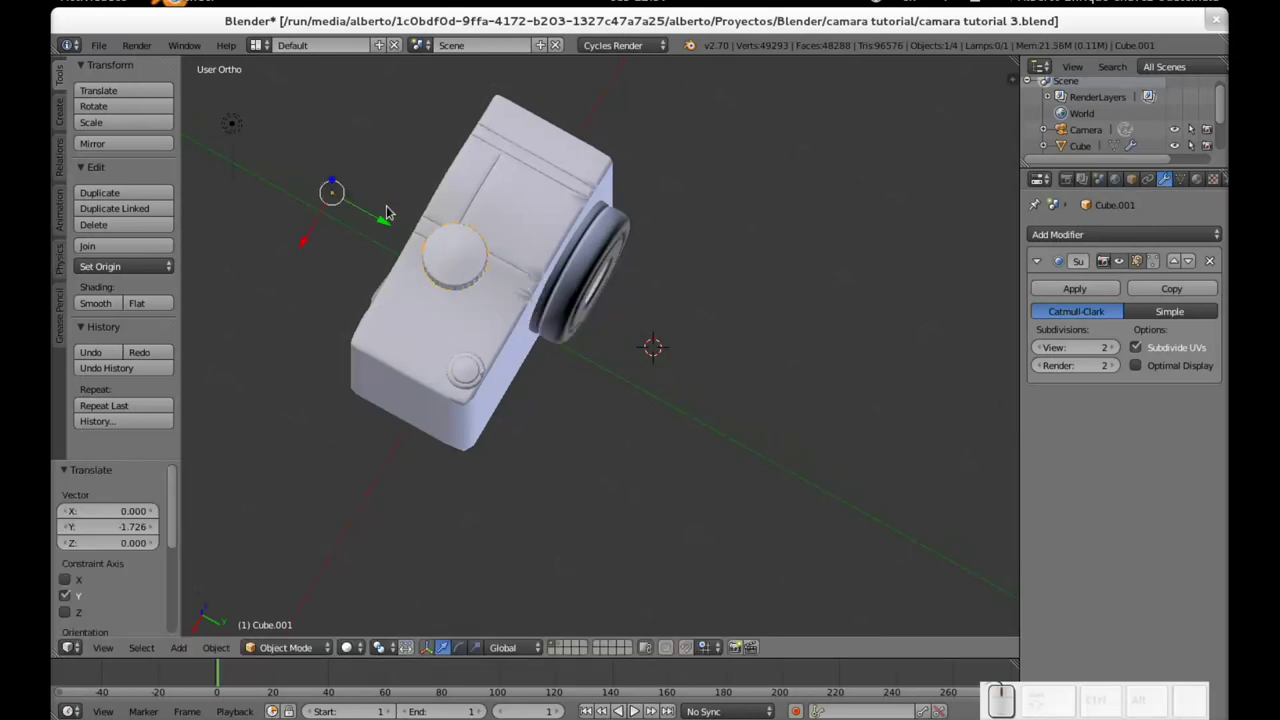
pyautogui.moveTo(387, 221); pyautogui.dragTo(378, 238)
pyautogui.moveTo(378, 238); pyautogui.dragTo(515, 368)
pyautogui.scroll(-3)
pyautogui.moveTo(512, 488); pyautogui.dragTo(590, 397)
pyautogui.moveTo(560, 425); pyautogui.dragTo(570, 456)
pyautogui.moveTo(611, 519); pyautogui.dragTo(624, 468)
pyautogui.scroll(3)
pyautogui.middleClick(578, 435)
pyautogui.scroll(3)
pyautogui.middleClick(660, 516)
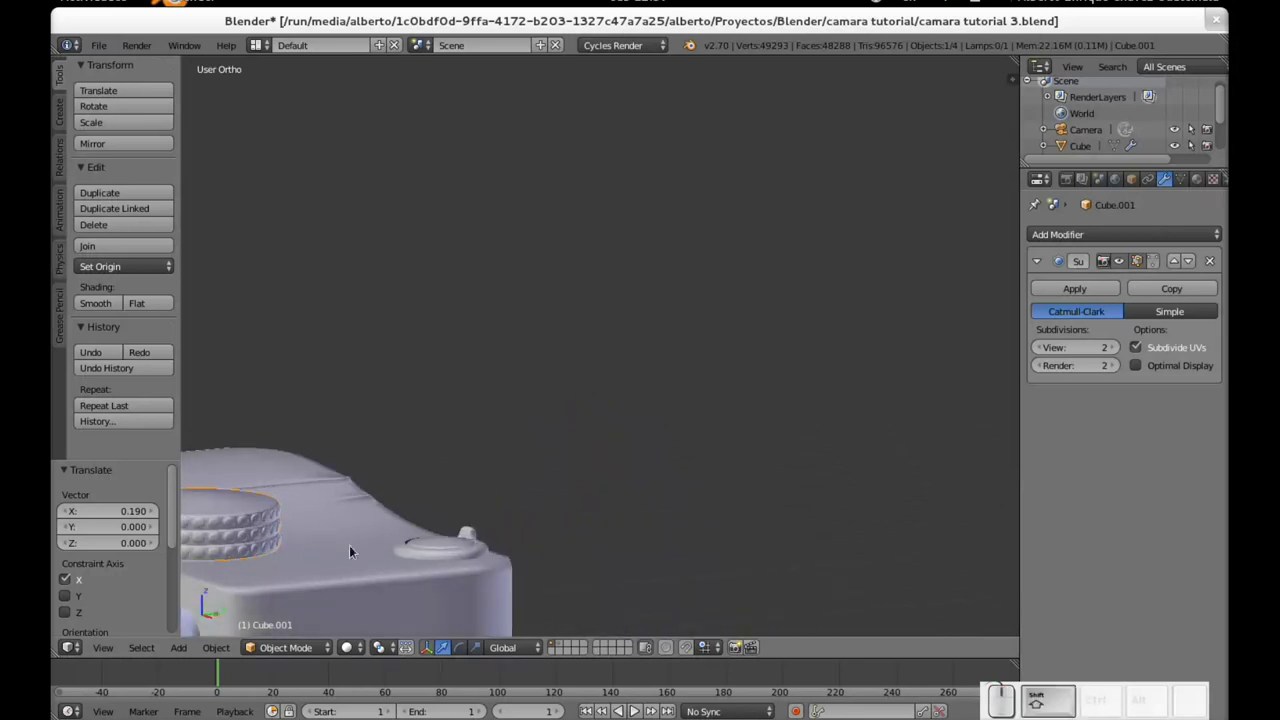
pyautogui.middleClick(429, 531)
# Step: Move the dial along Y into place, then down along Z until it sinks into the camera top
pyautogui.press('g')
pyautogui.press('y')
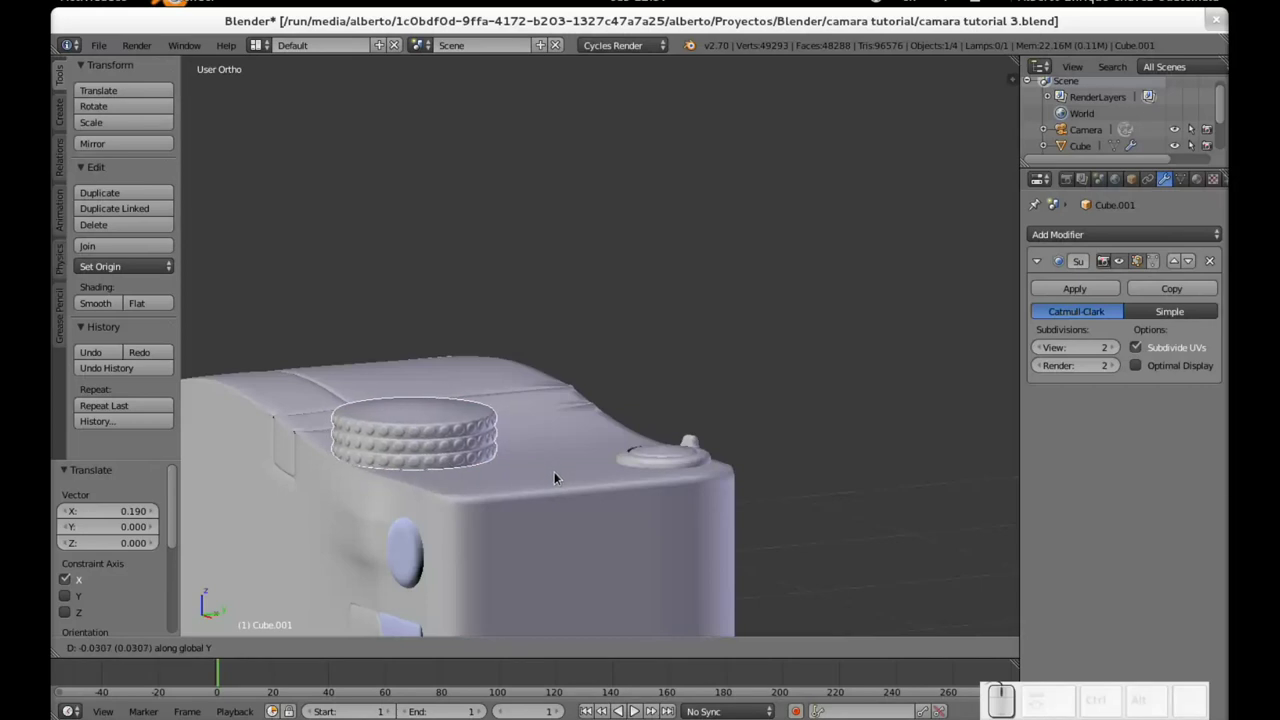
pyautogui.click(559, 476)
pyautogui.scroll(-3)
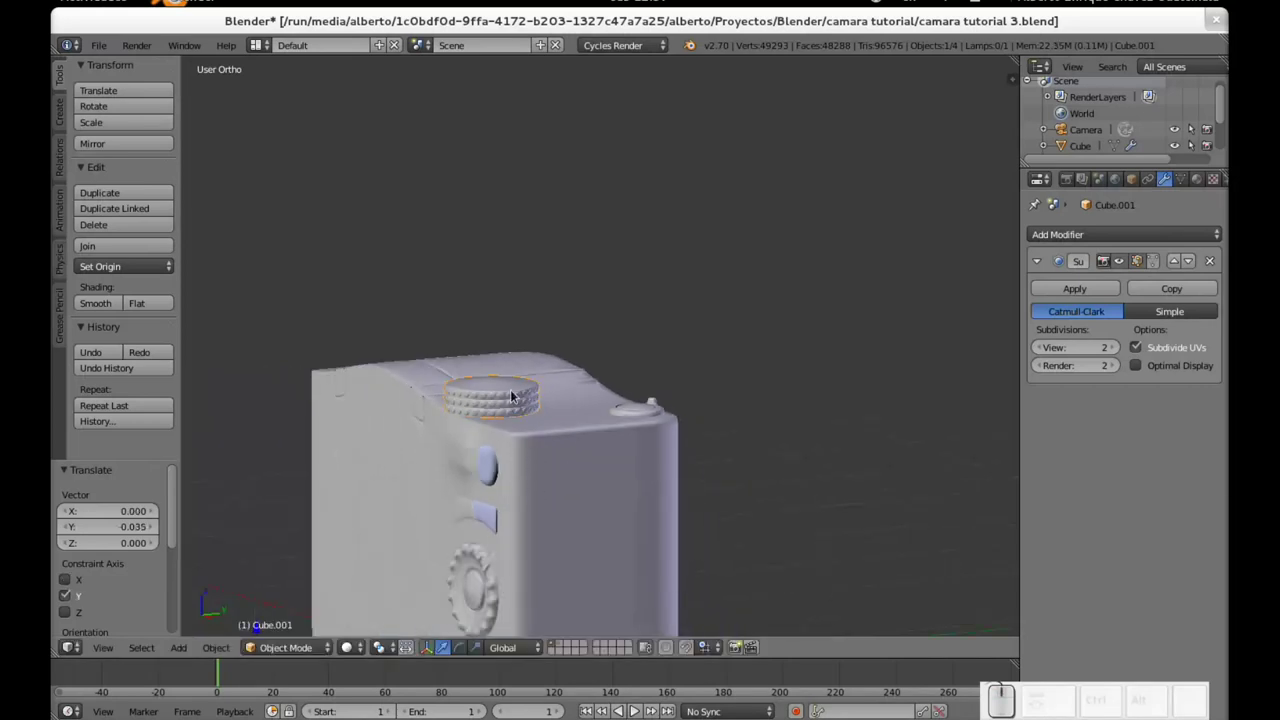
pyautogui.press('g')
pyautogui.press('z')
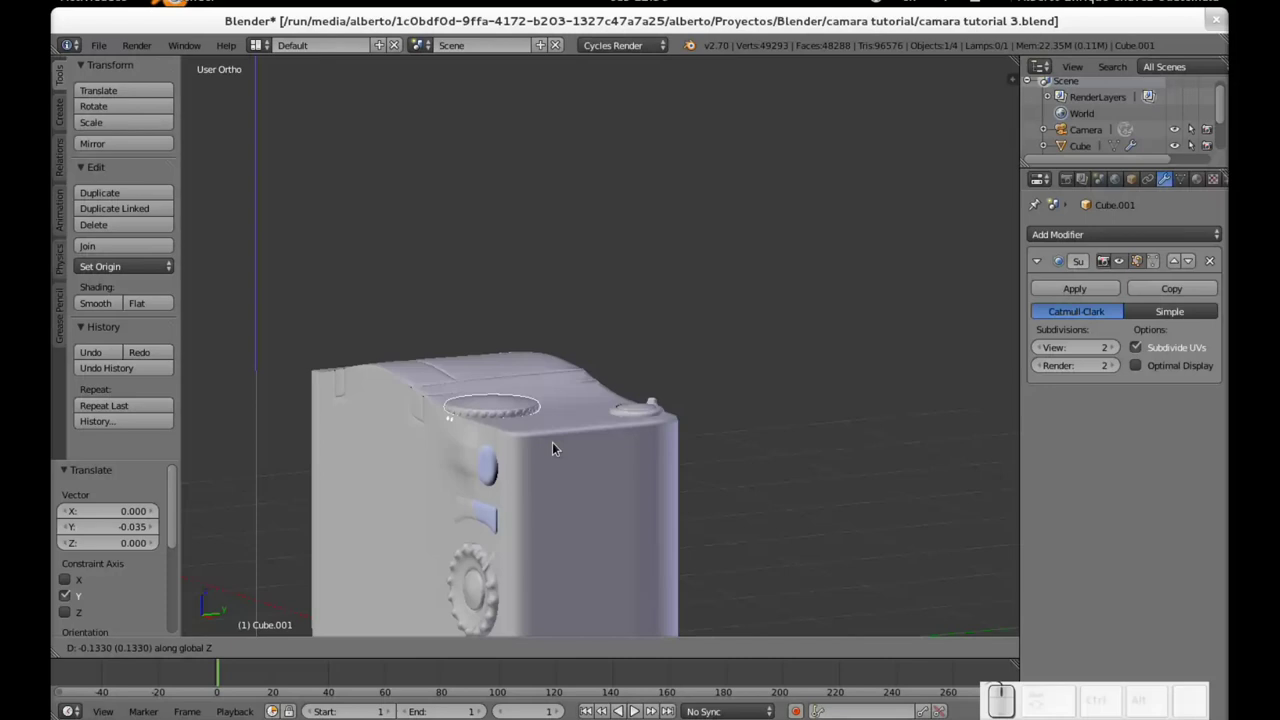
pyautogui.click(560, 441)
# Step: Select the camera body and orbit to view the seated dial beside the small button
pyautogui.moveTo(390, 468); pyautogui.dragTo(608, 430)
pyautogui.rightClick(609, 430)
pyautogui.scroll(3)
pyautogui.scroll(3)
pyautogui.middleClick(671, 504)
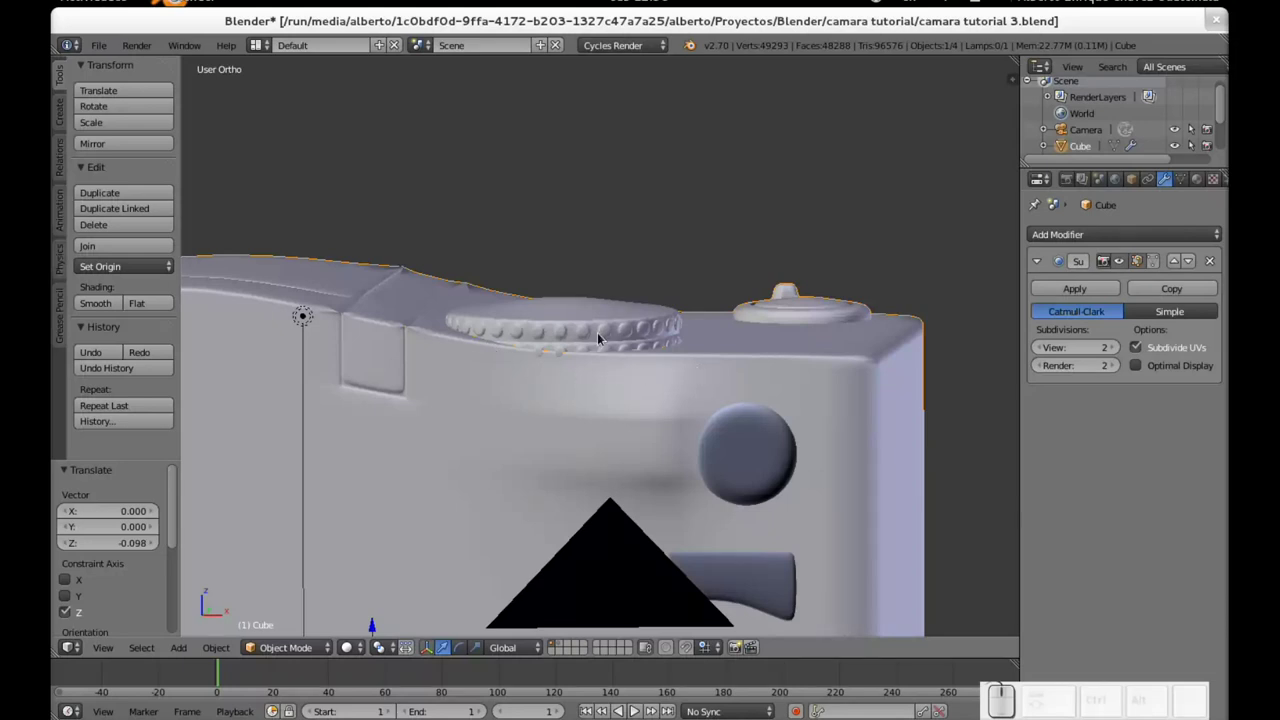
# Step: Select the knurled dial on the camera's top, cancelling a couple of stray resize attempts
pyautogui.moveTo(849, 341); pyautogui.dragTo(501, 337)
pyautogui.scroll(-3)
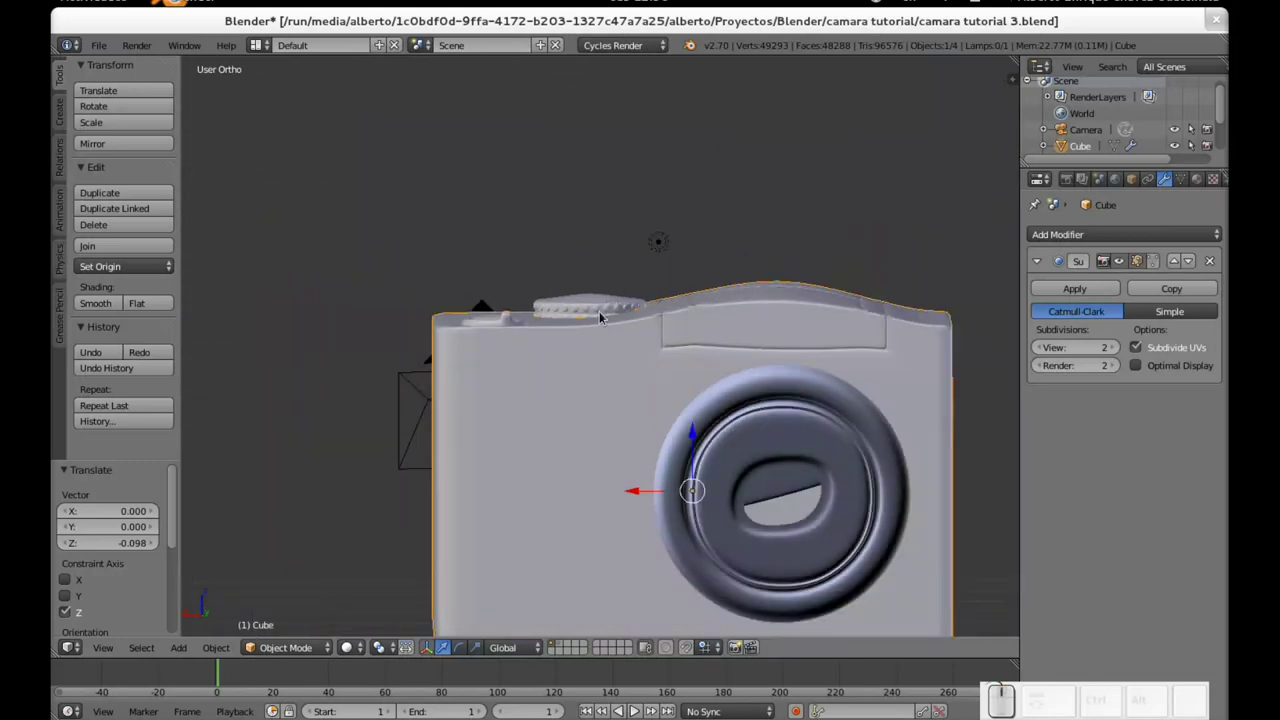
pyautogui.scroll(-3)
pyautogui.click(617, 318)
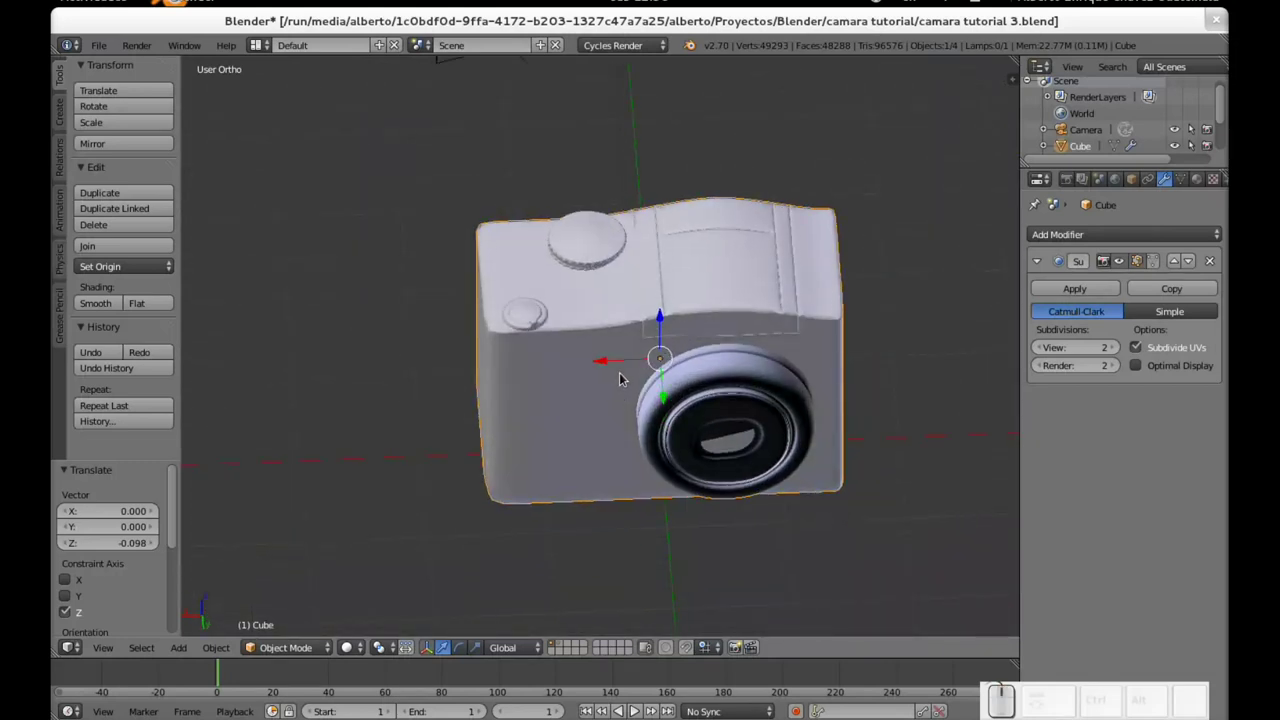
pyautogui.scroll(3)
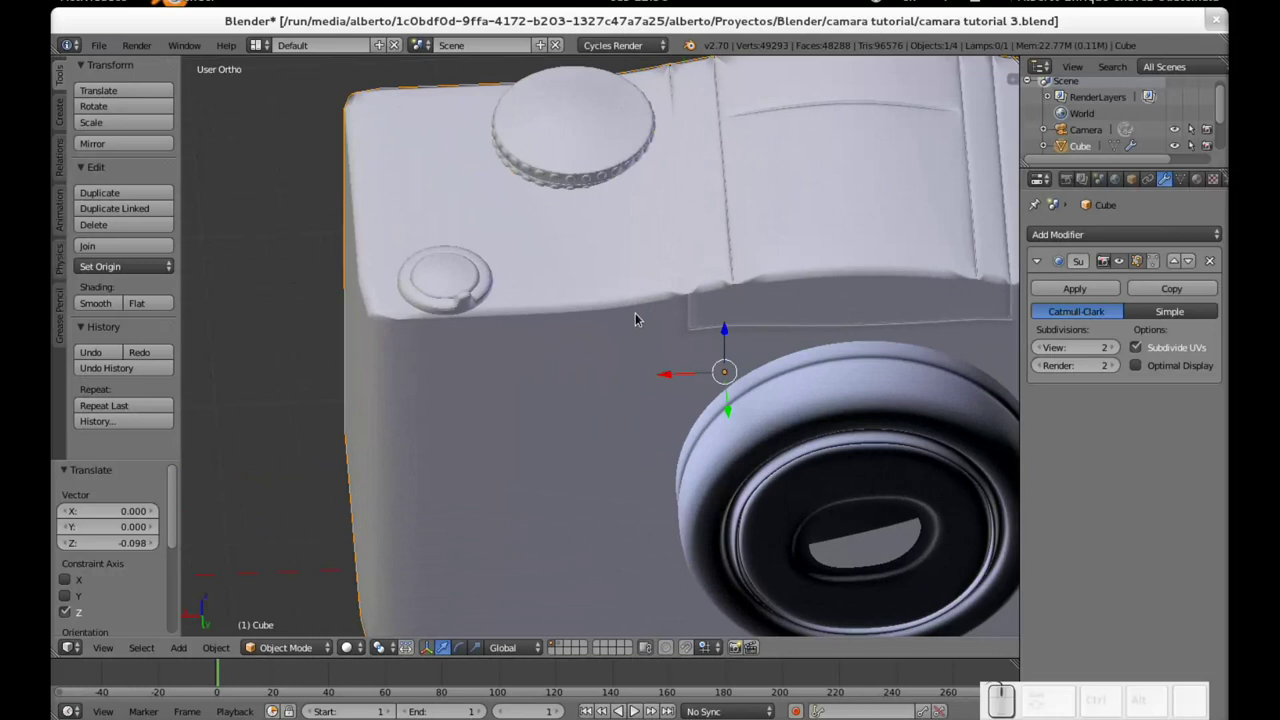
pyautogui.press('s')
pyautogui.press('Escape')
pyautogui.rightClick(621, 166)
pyautogui.press('s')
pyautogui.press('Escape')
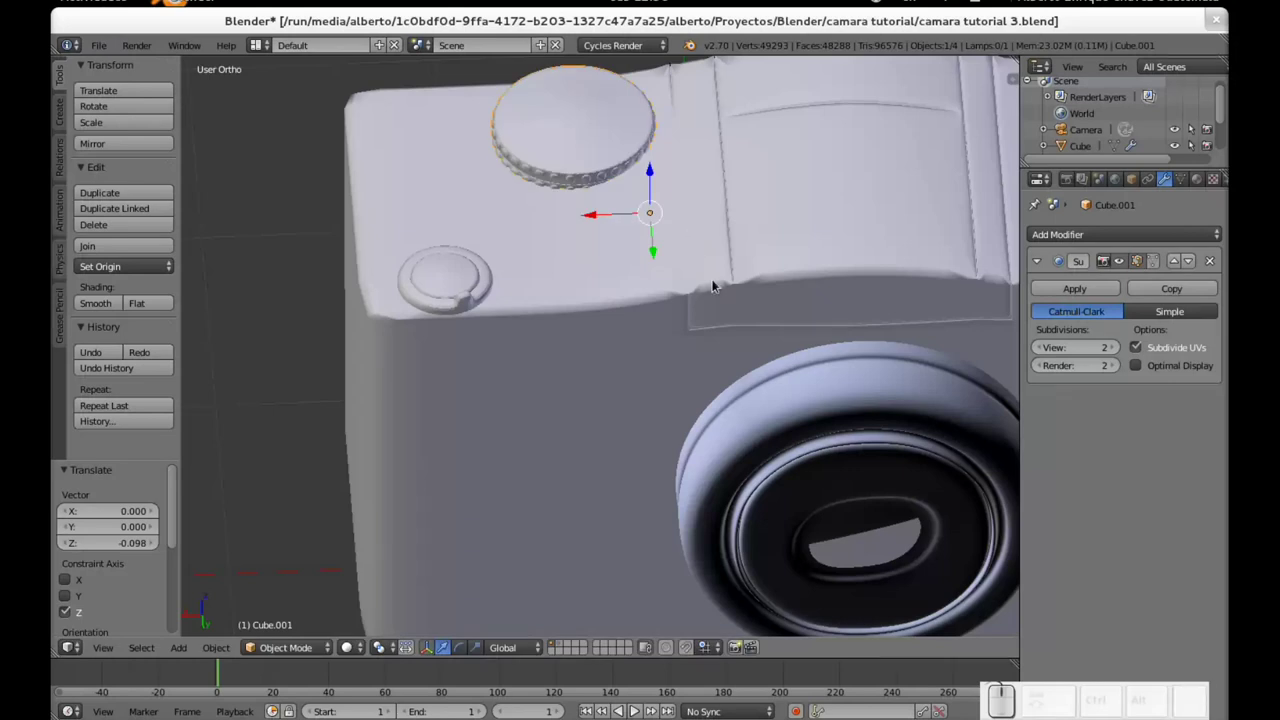
# Step: Scale the dial slightly smaller in the horizontal plane and slide it along the camera top
pyautogui.press('s')
pyautogui.press('shift+z')
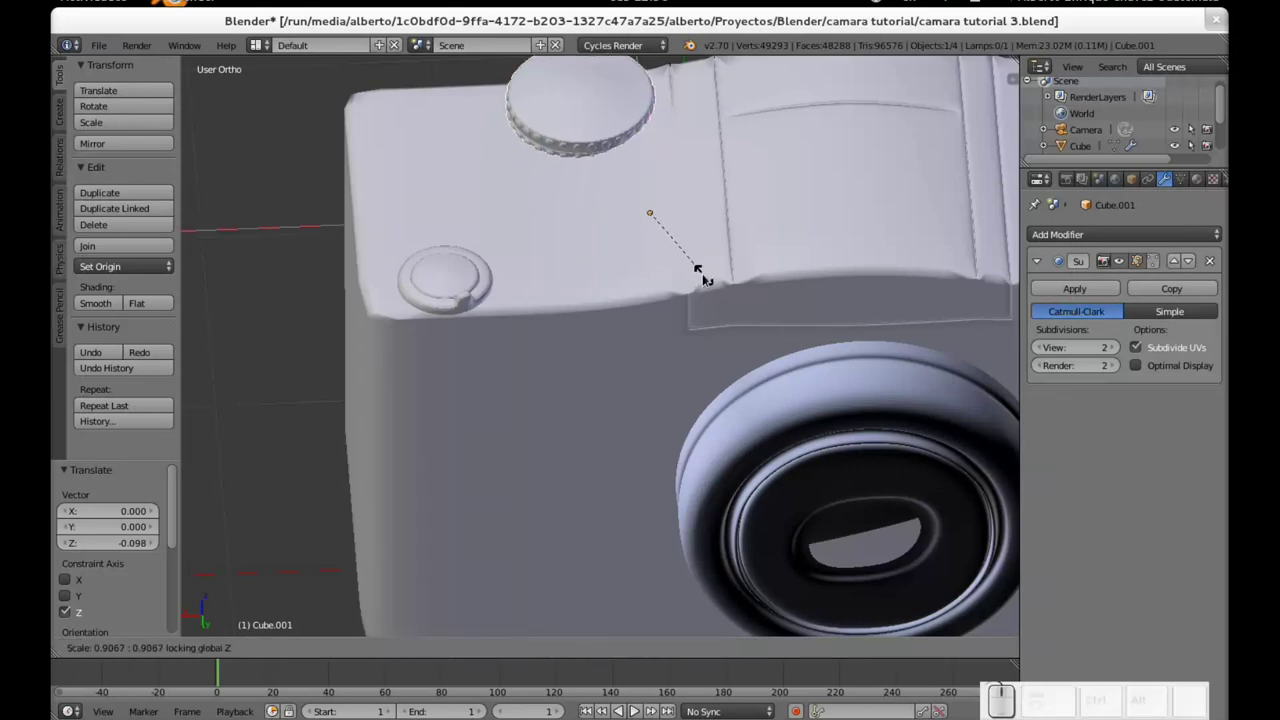
pyautogui.click(705, 276)
pyautogui.moveTo(660, 251); pyautogui.dragTo(659, 272)
pyautogui.moveTo(619, 281); pyautogui.dragTo(632, 213)
pyautogui.moveTo(602, 149); pyautogui.dragTo(604, 155)
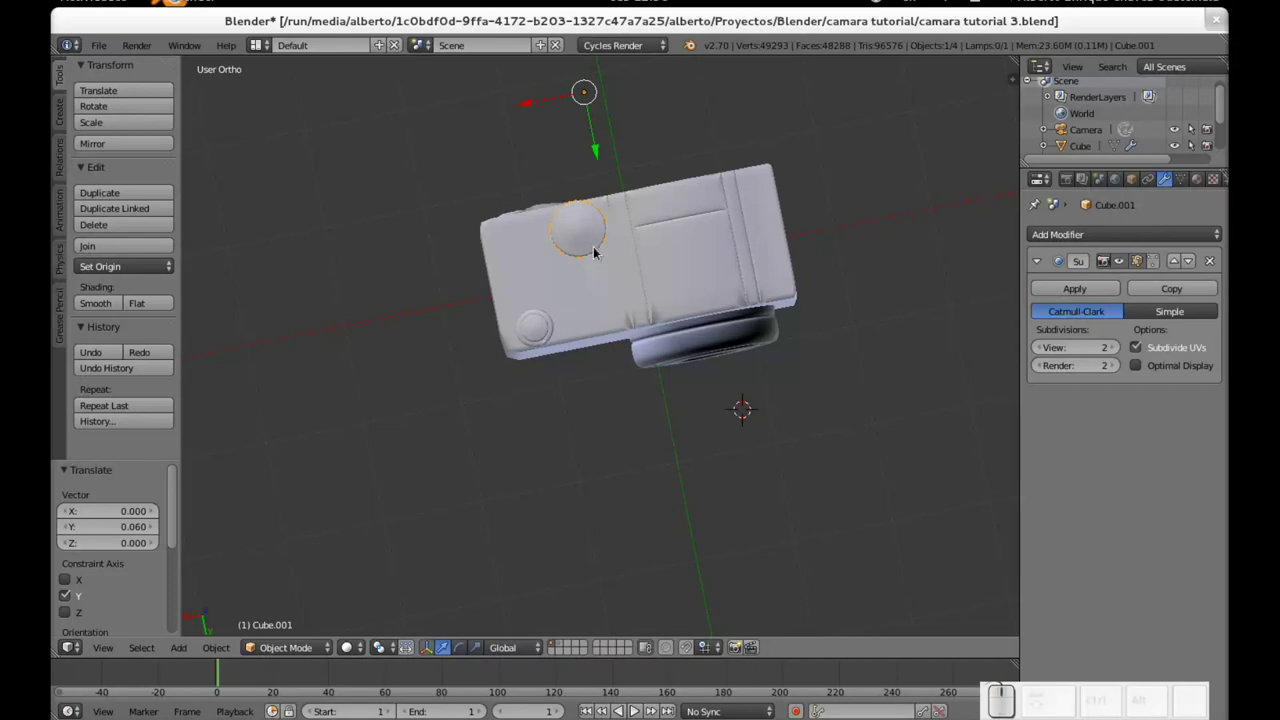
# Step: Enlarge the dial's top vertices horizontally with proportional editing, then leave mesh editing
pyautogui.press('Tab')
pyautogui.scroll(3)
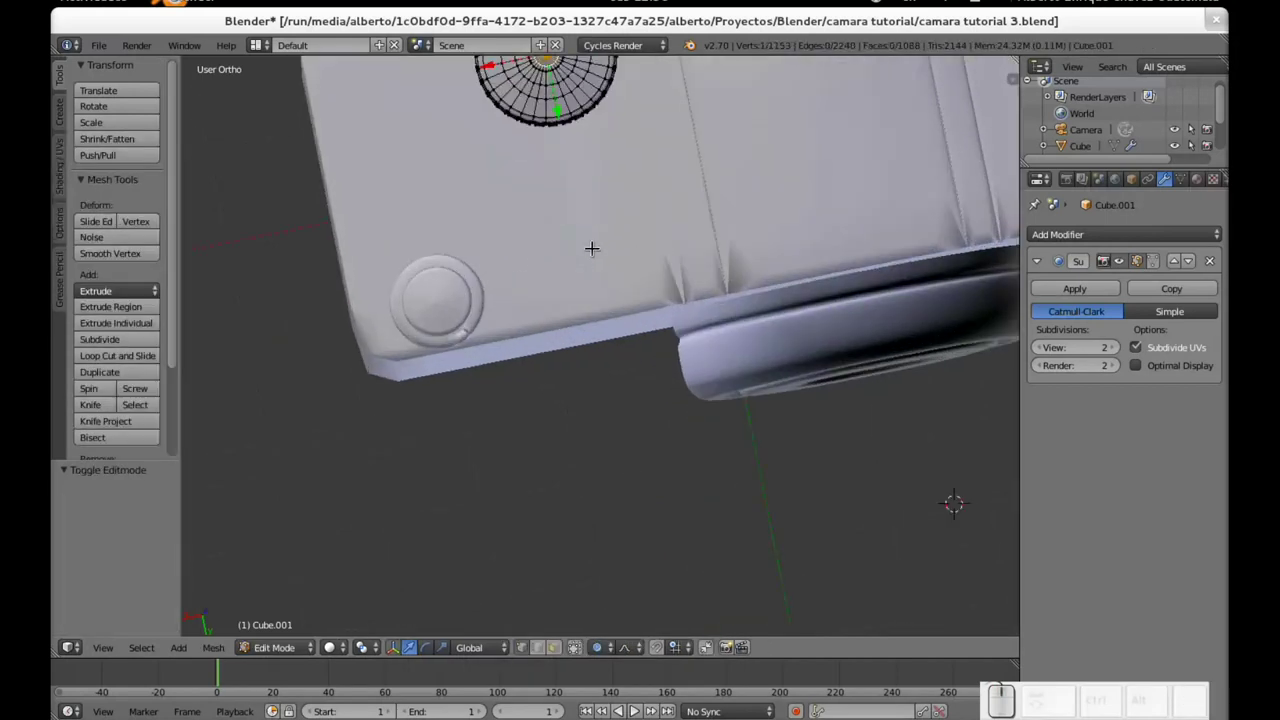
pyautogui.middleClick(595, 200)
pyautogui.middleClick(600, 277)
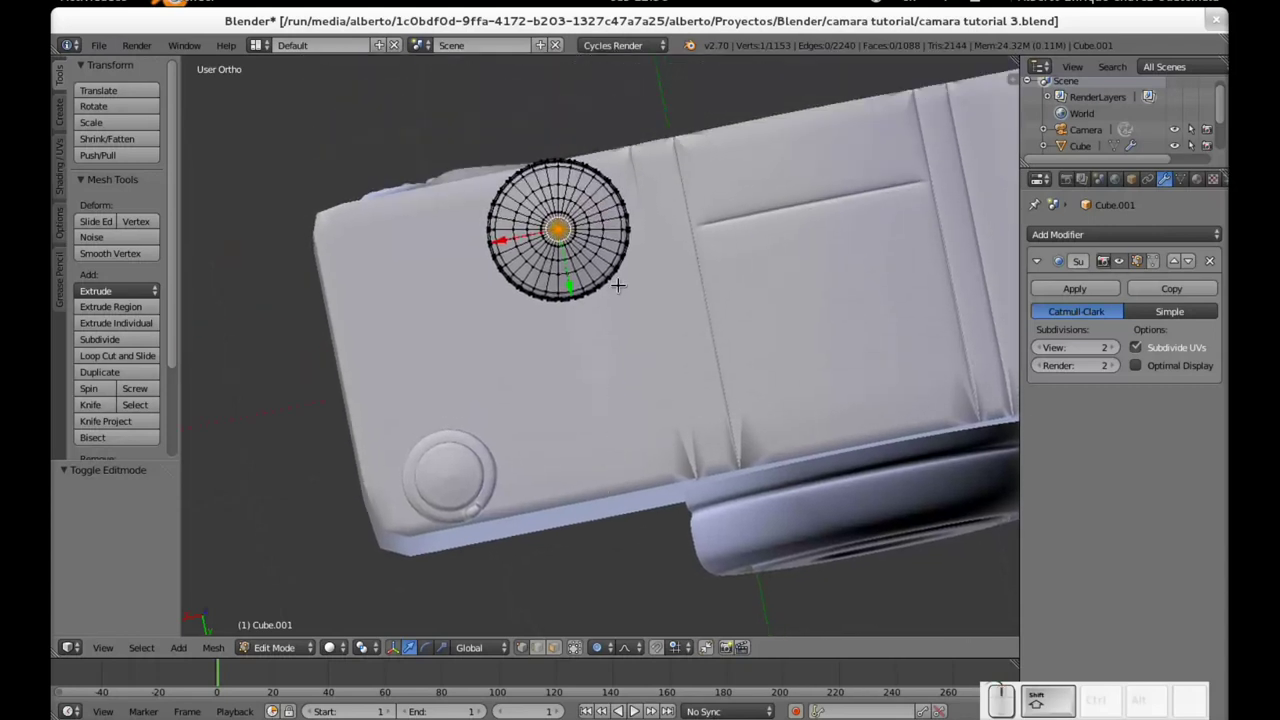
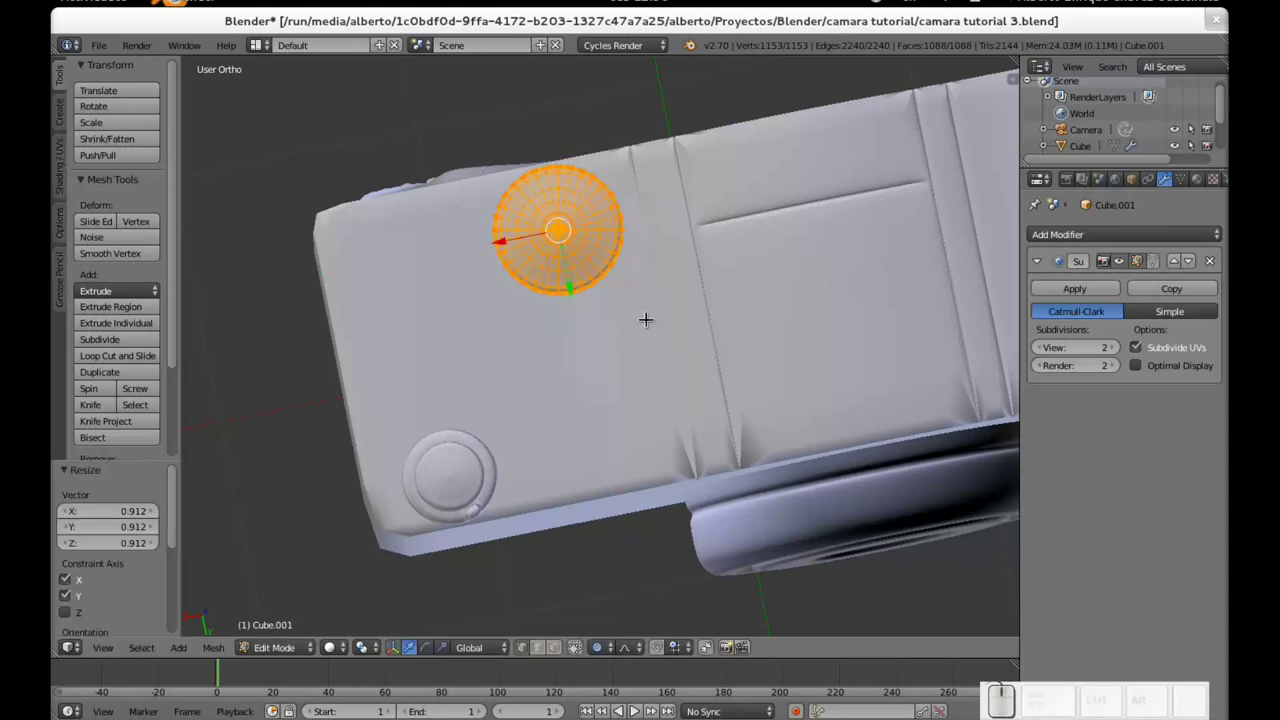
pyautogui.press('s')
pyautogui.press('shift+z')
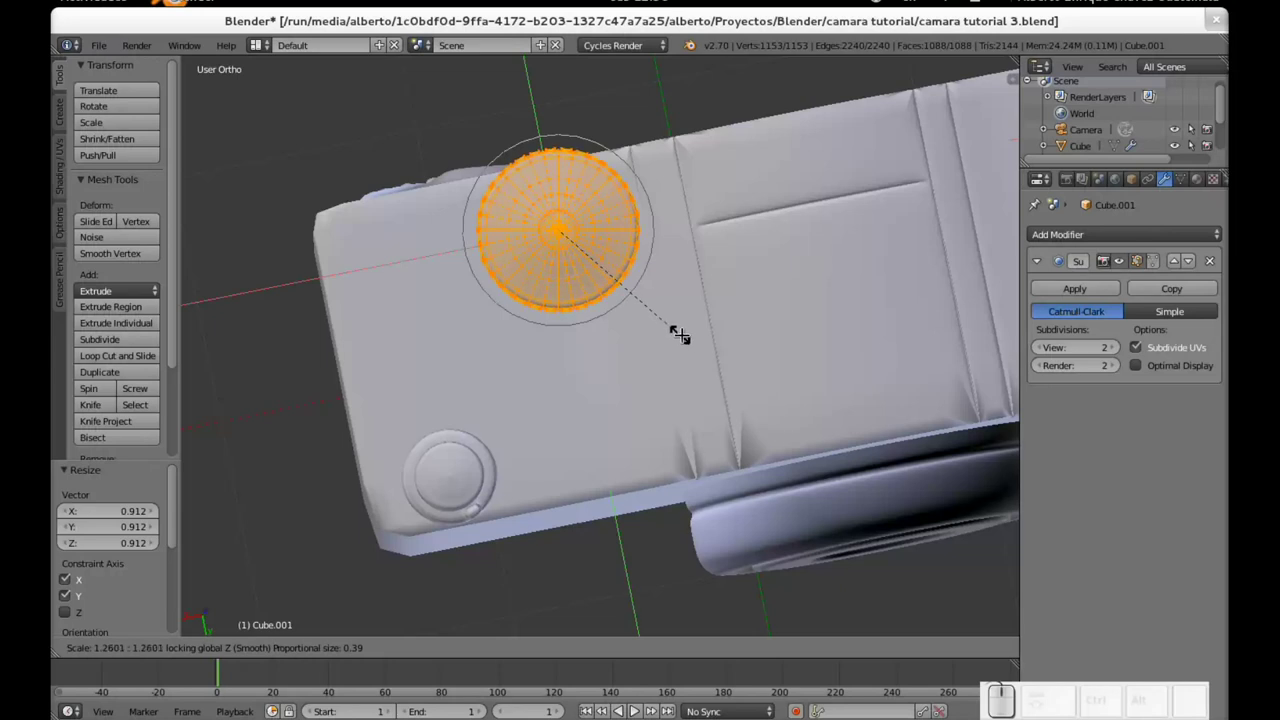
pyautogui.click(690, 337)
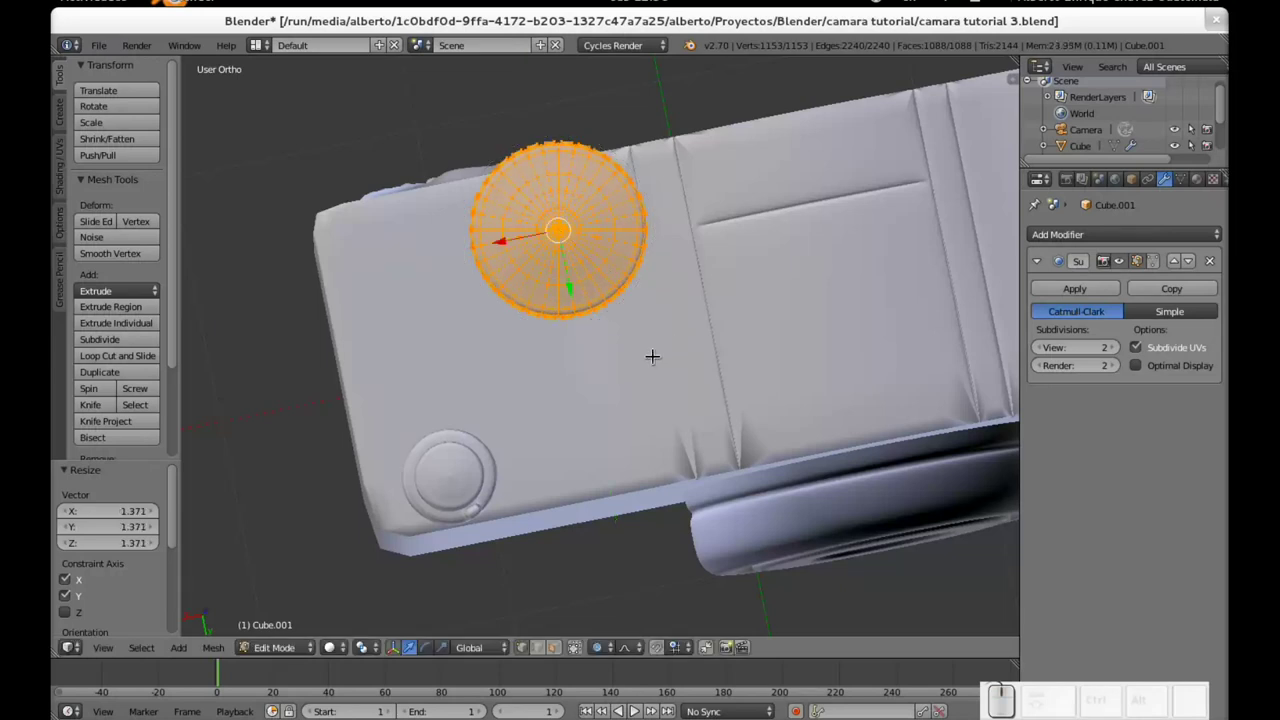
pyautogui.moveTo(742, 422); pyautogui.dragTo(690, 289)
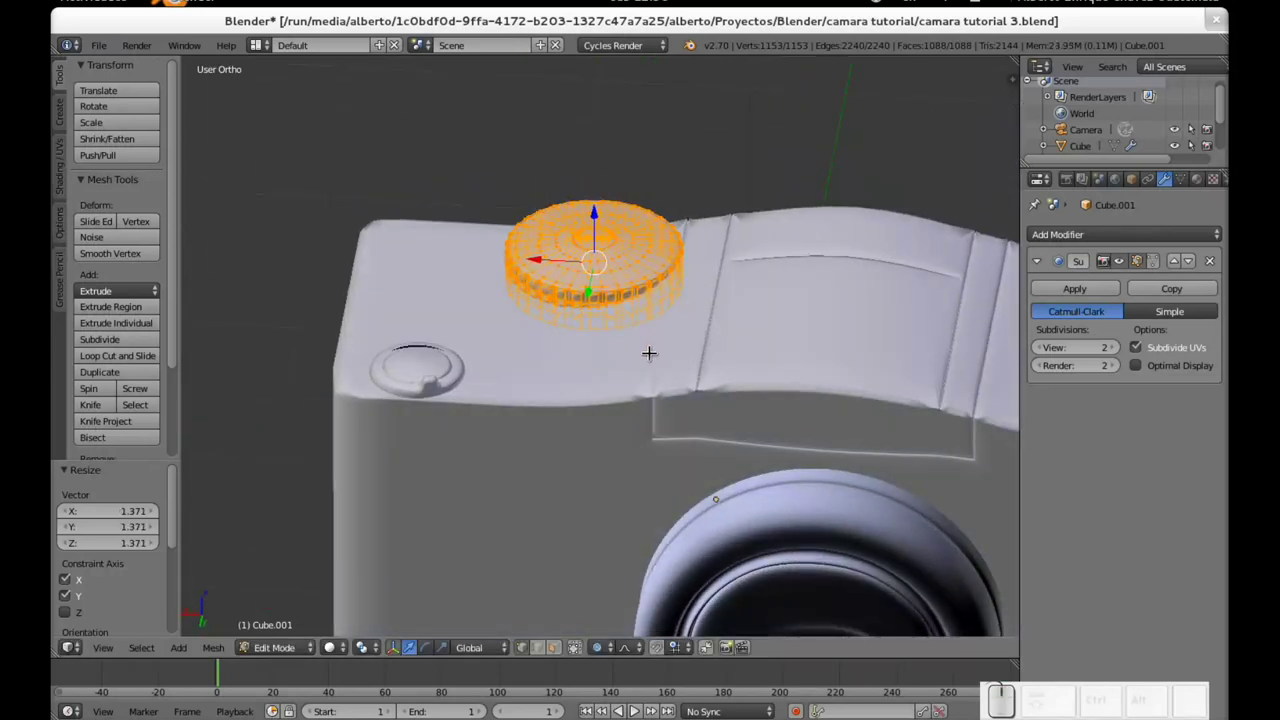
pyautogui.scroll(-3)
pyautogui.press('Tab')
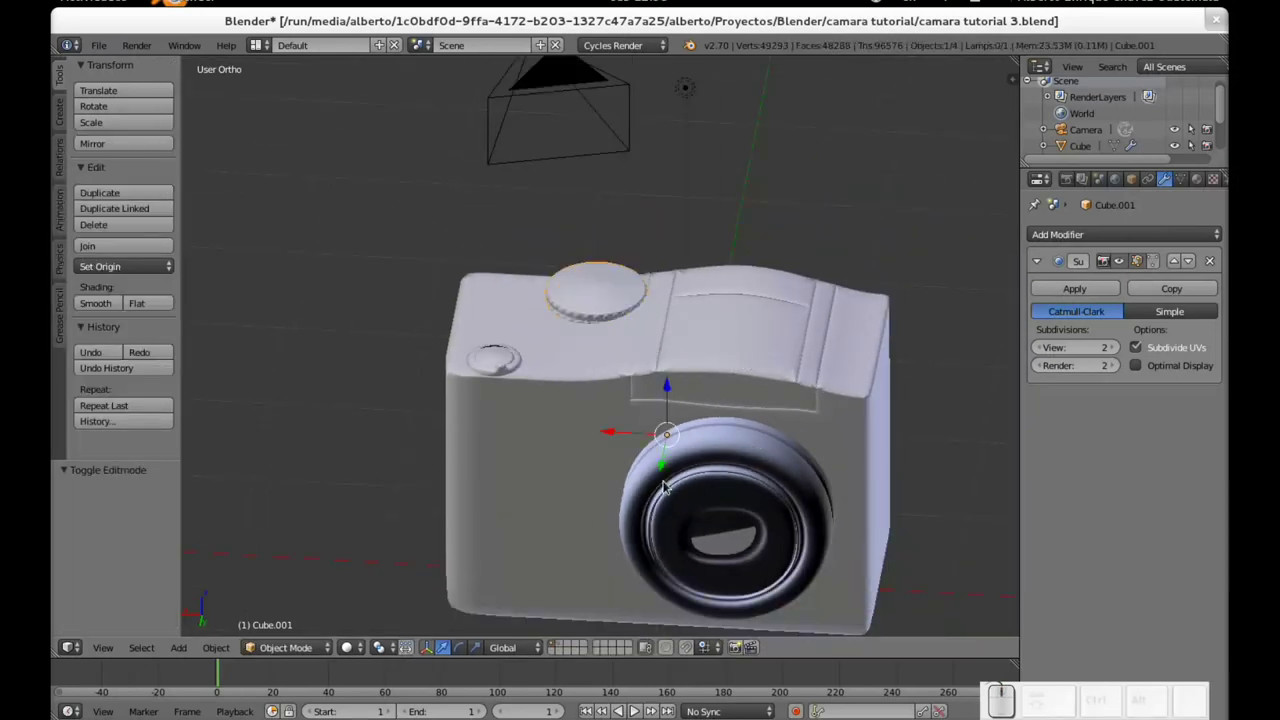
# Step: Separate the selected dial from the camera body mesh, undoing a mistaken join along the way
pyautogui.rightClick(765, 361)
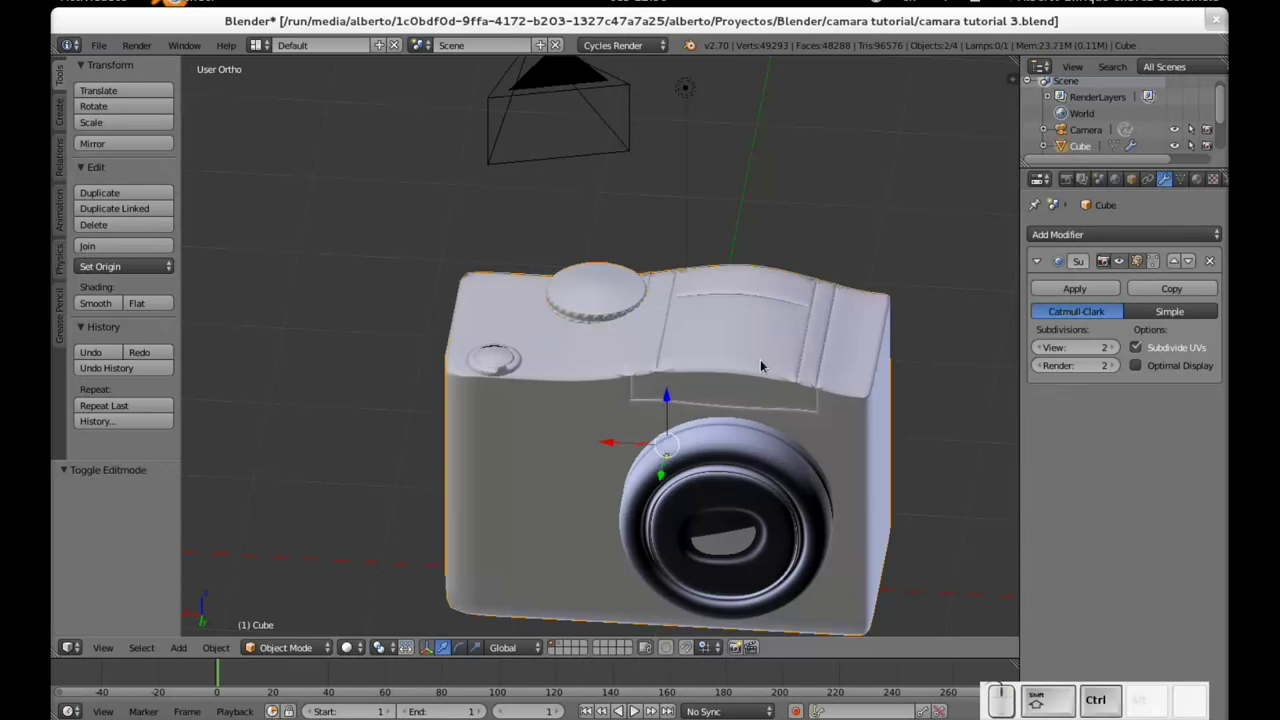
pyautogui.press('ctrl+j')
pyautogui.press('ctrl+Tab')
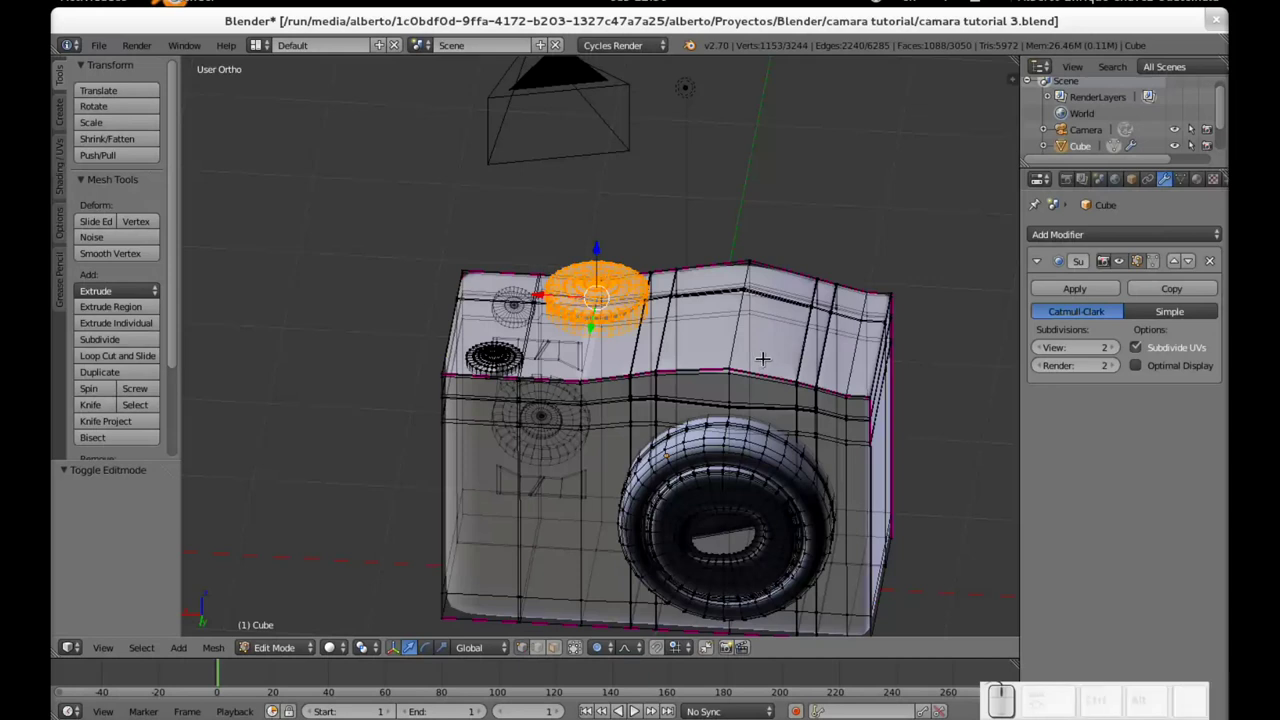
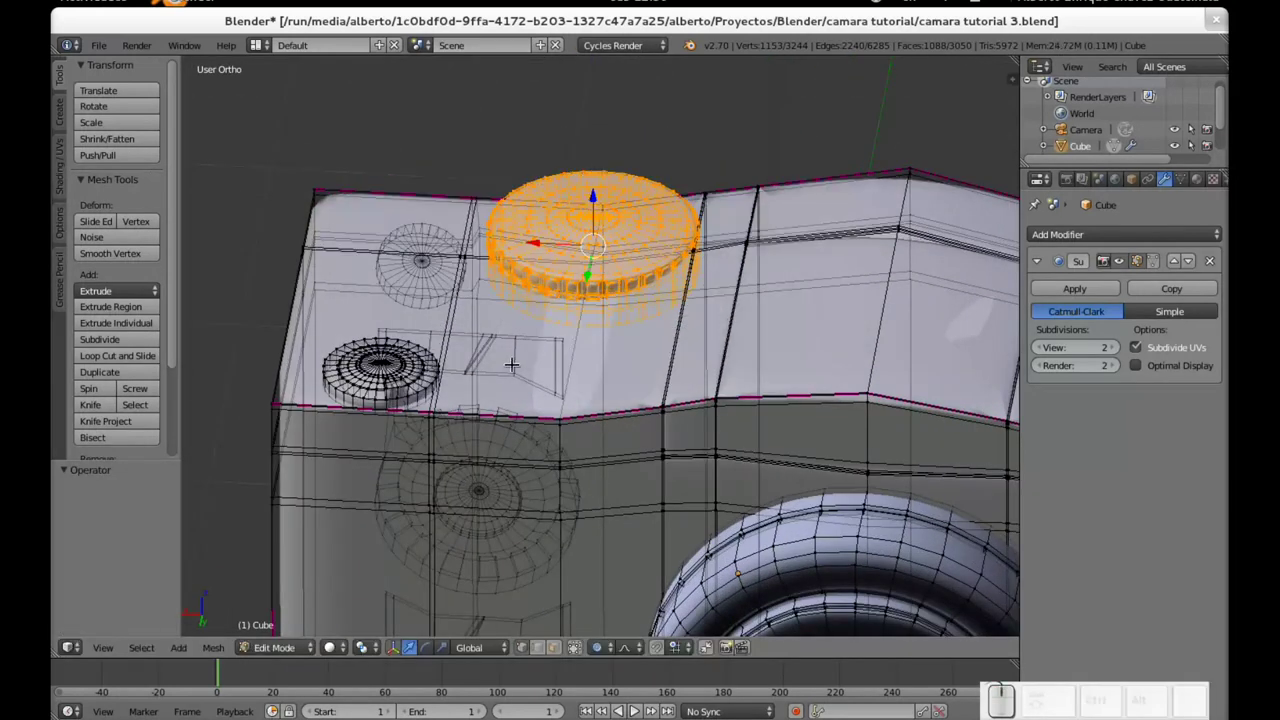
pyautogui.moveTo(438, 422); pyautogui.dragTo(565, 407)
pyautogui.press('Tab')
pyautogui.press('ctrl+z')
pyautogui.press('ctrl+z')
# Step: Select the newly separated dial object Cube.001 and look it over
pyautogui.rightClick(579, 295)
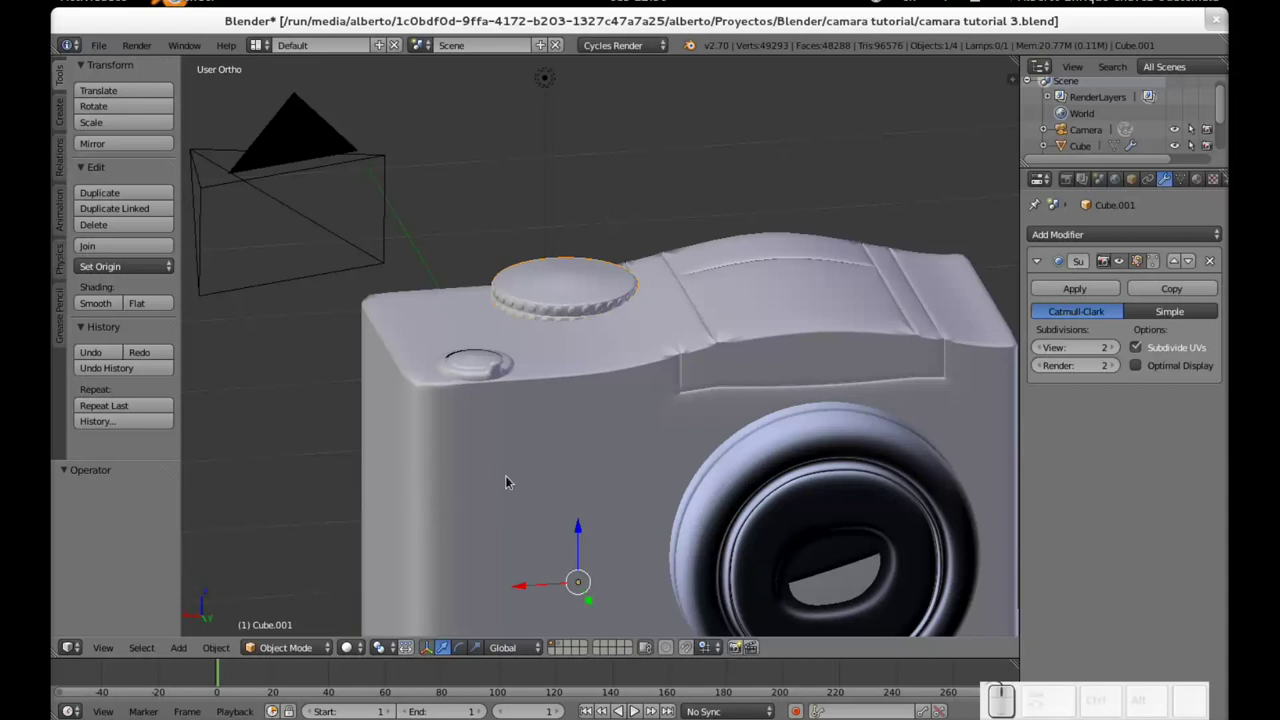
pyautogui.click(553, 384)
pyautogui.click(732, 439)
pyautogui.click(805, 430)
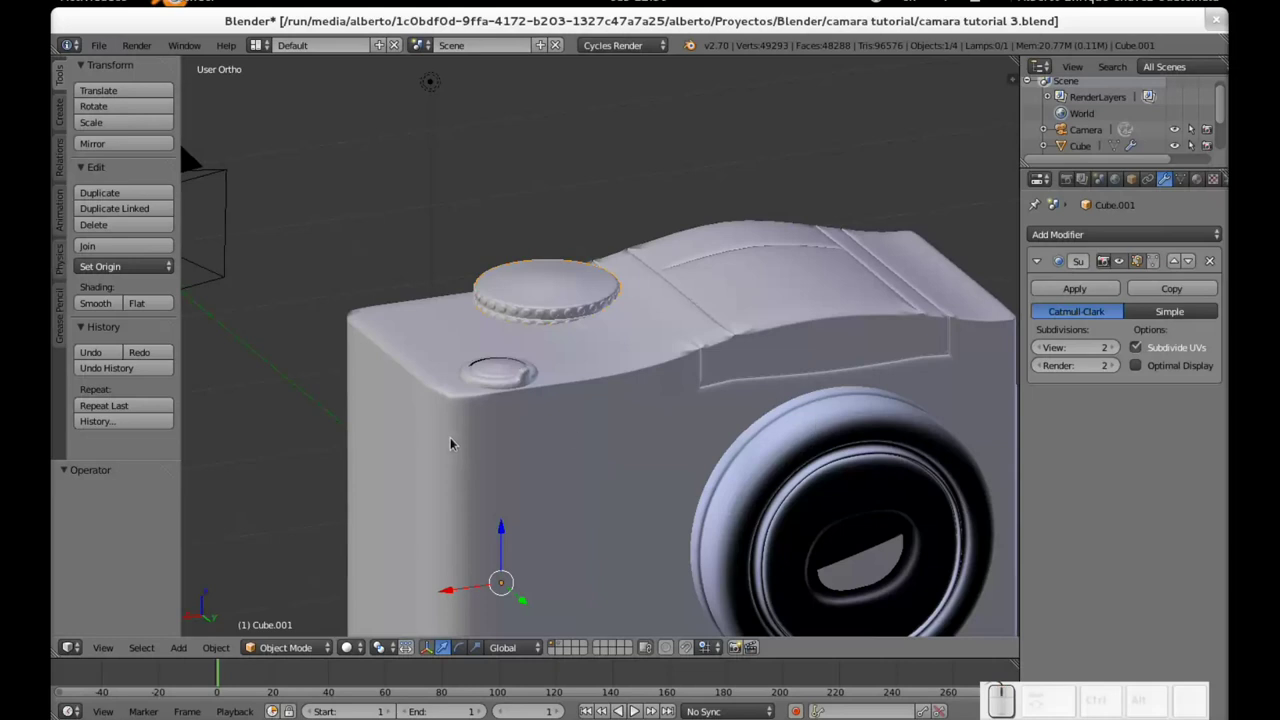
pyautogui.click(559, 443)
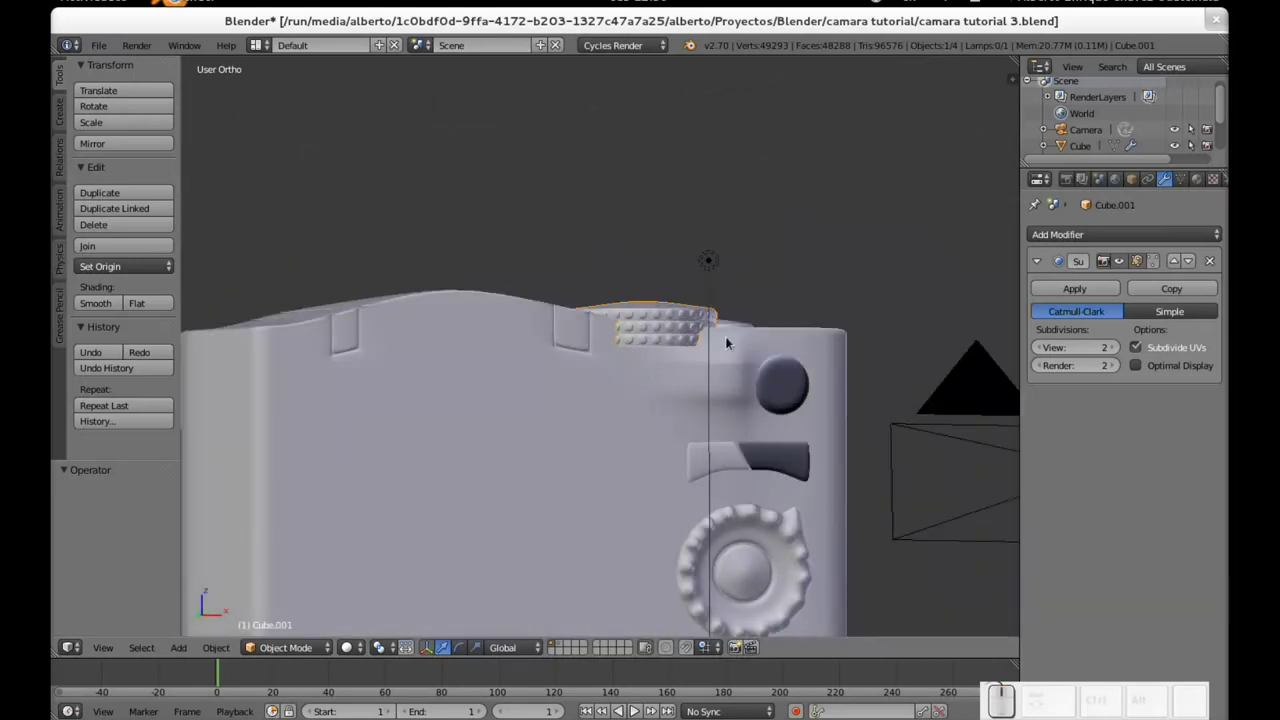
# Step: Flatten the separated dial slightly by scaling it along Z only
pyautogui.moveTo(724, 373); pyautogui.dragTo(697, 407)
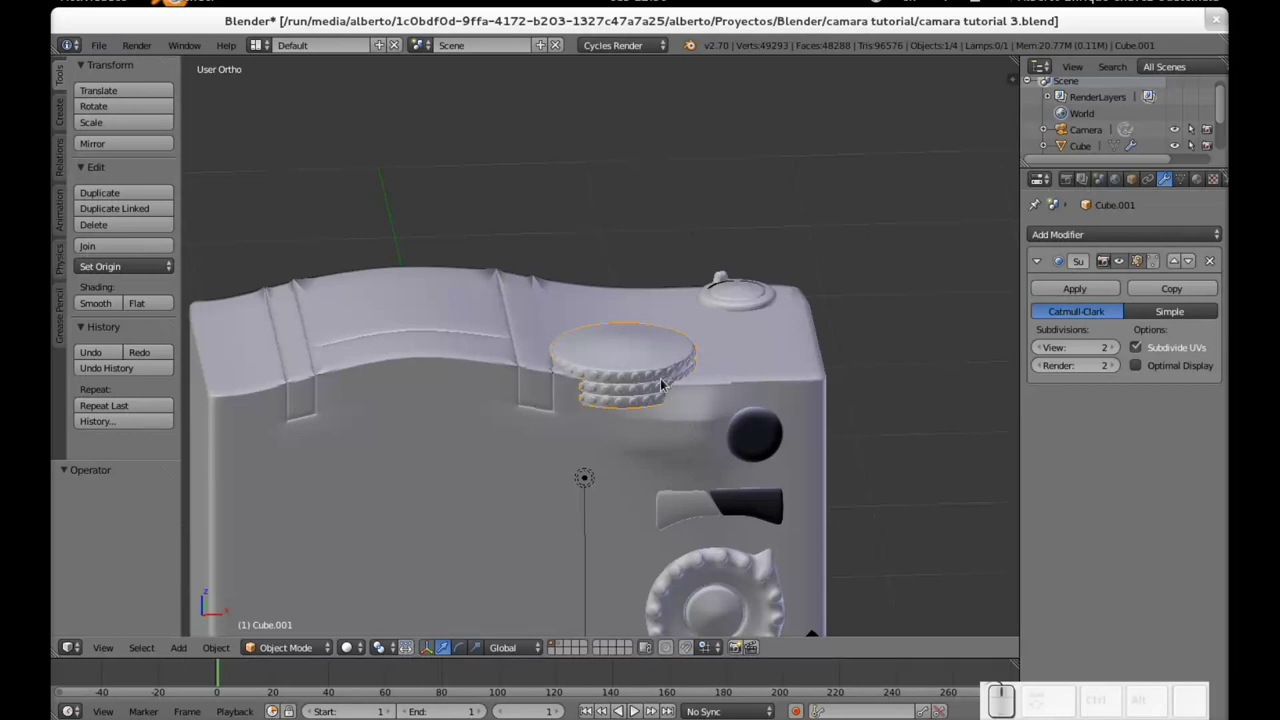
pyautogui.press('s')
pyautogui.press('z')
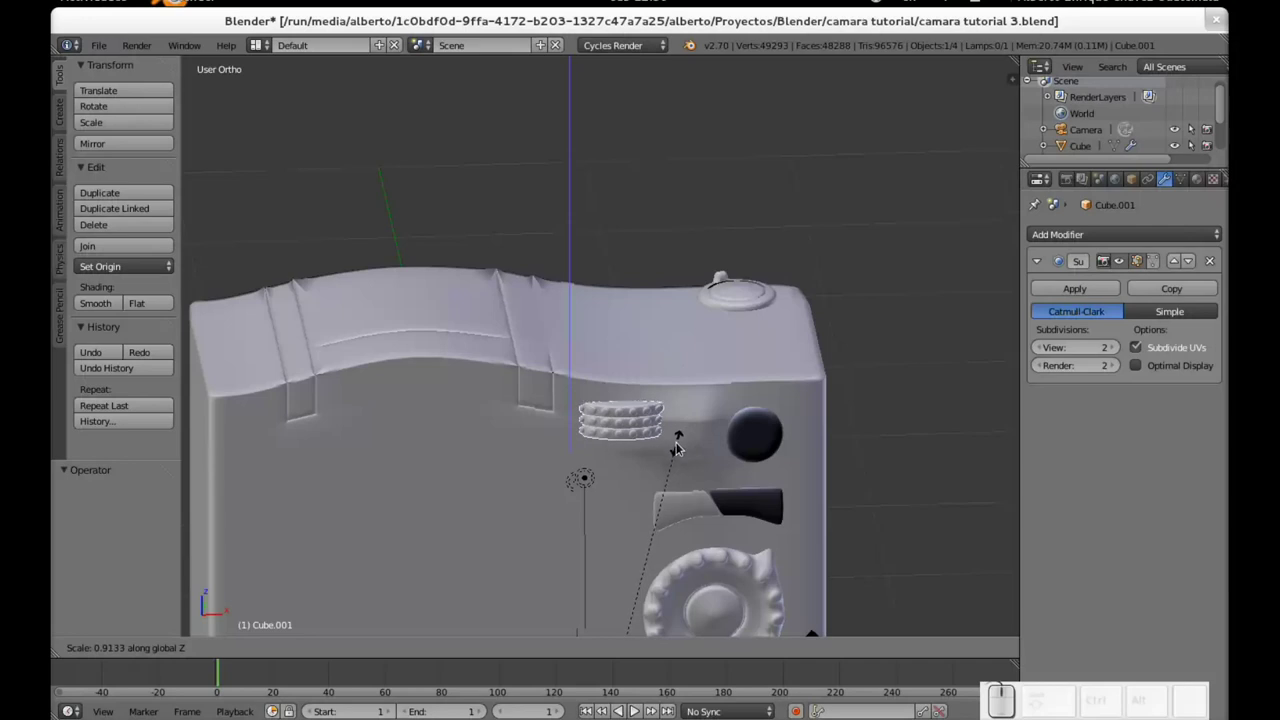
pyautogui.click(680, 450)
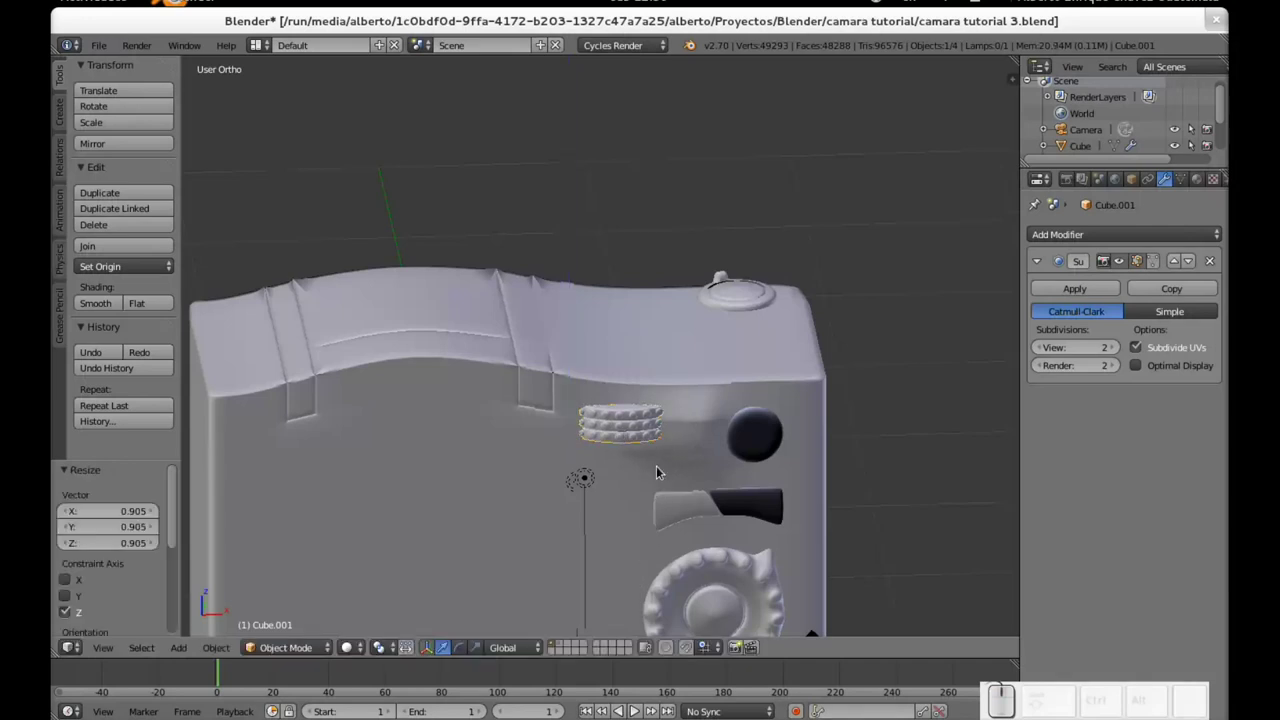
# Step: Raise the dial onto the camera top along Z, then shift it sideways along X
pyautogui.press('g')
pyautogui.press('z')
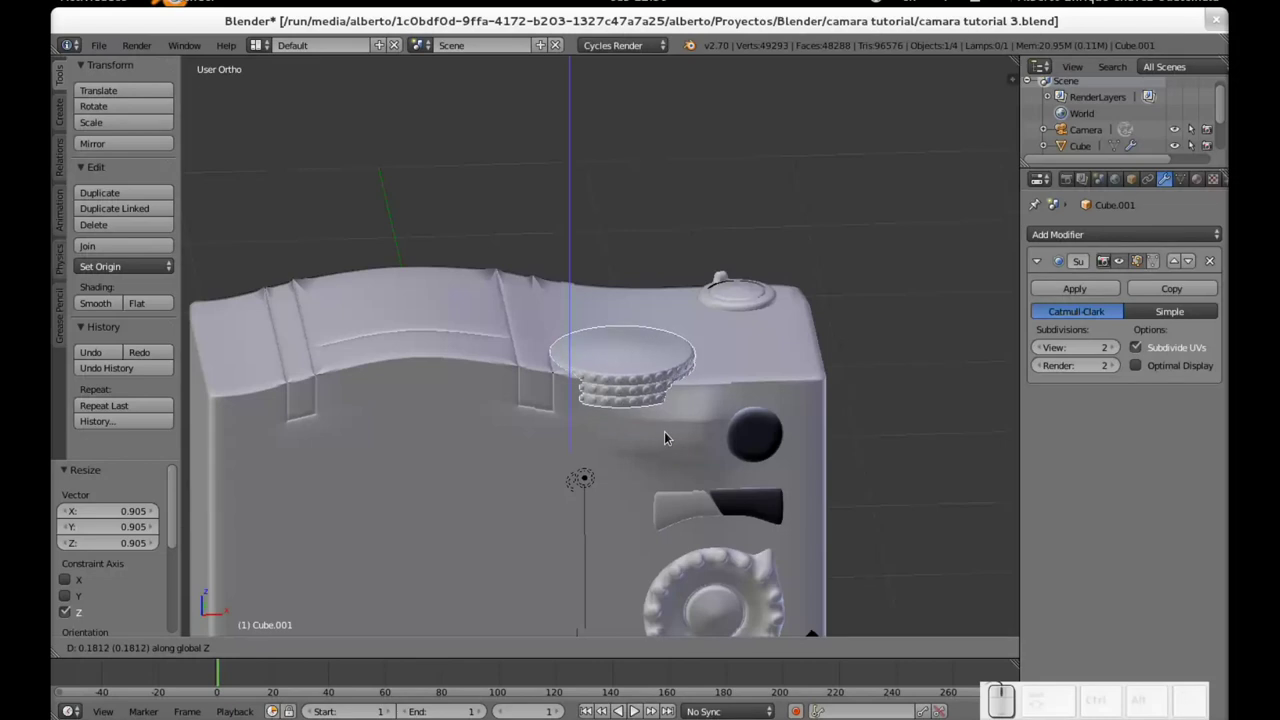
pyautogui.click(671, 436)
pyautogui.press('g')
pyautogui.press('x')
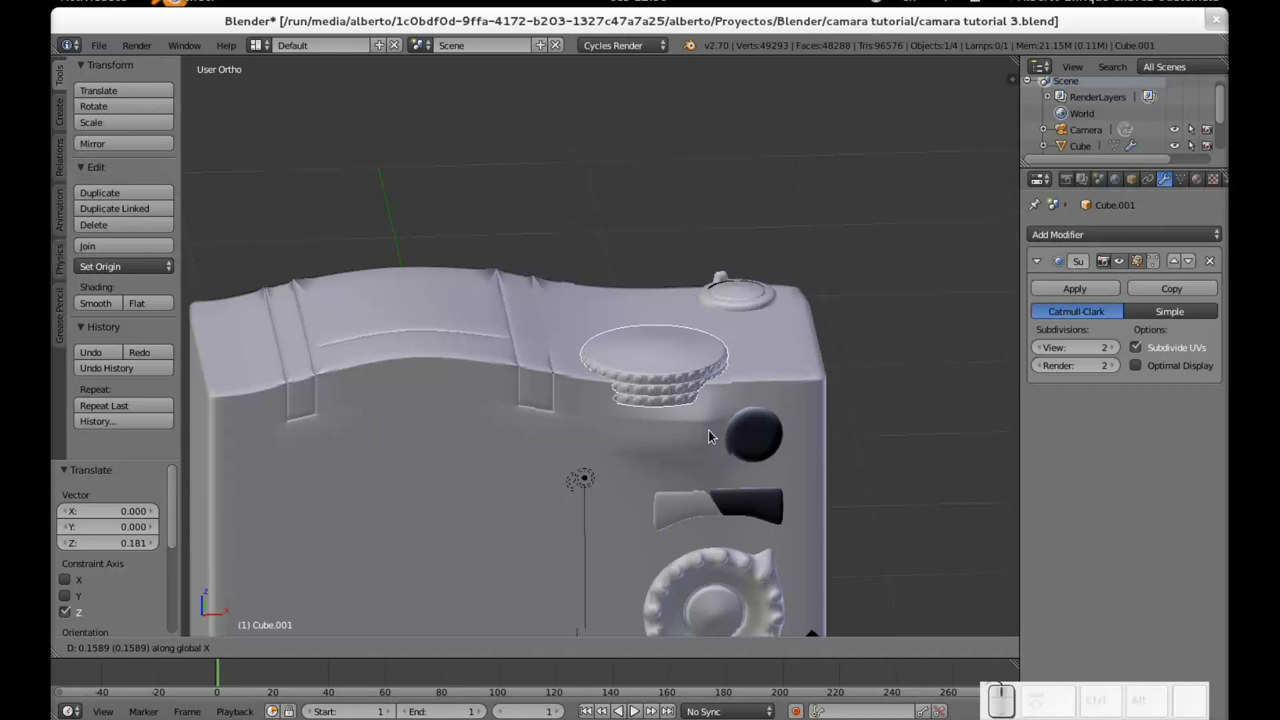
pyautogui.click(713, 436)
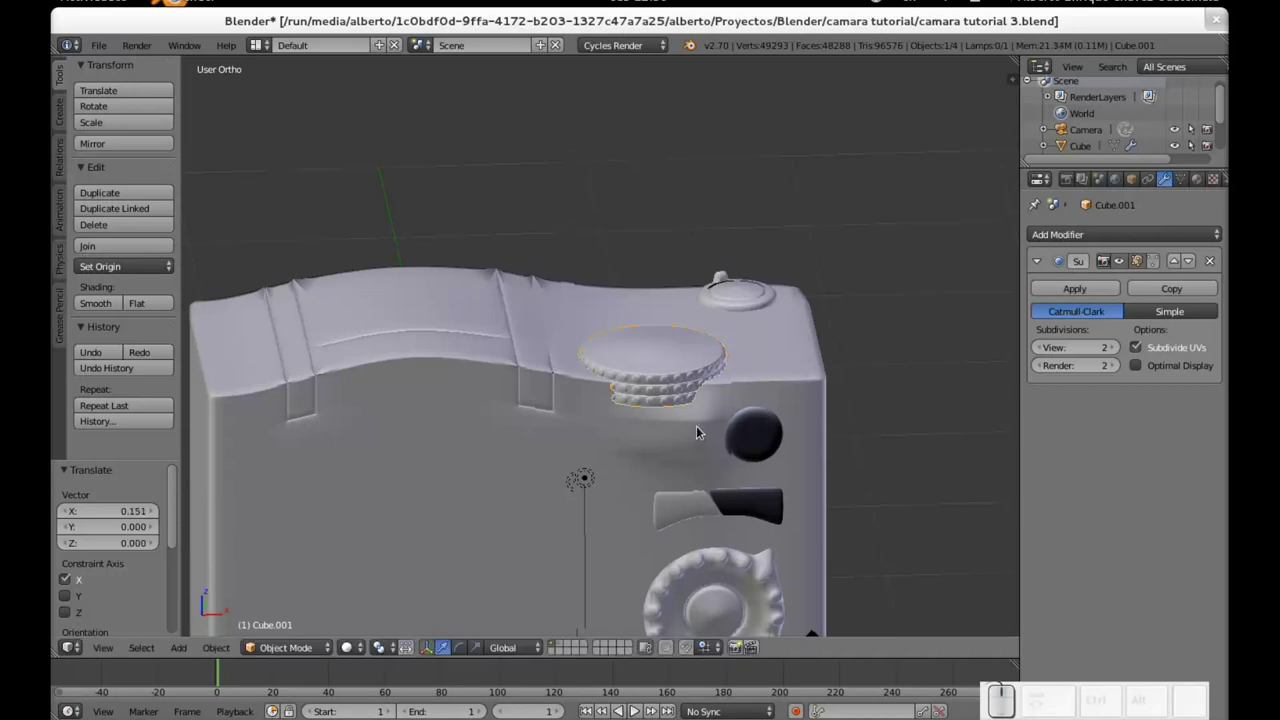
pyautogui.scroll(-3)
# Step: Enter the dial's mesh and enable proportional editing after cancelling a first shrink
pyautogui.scroll(3)
pyautogui.press('Tab')
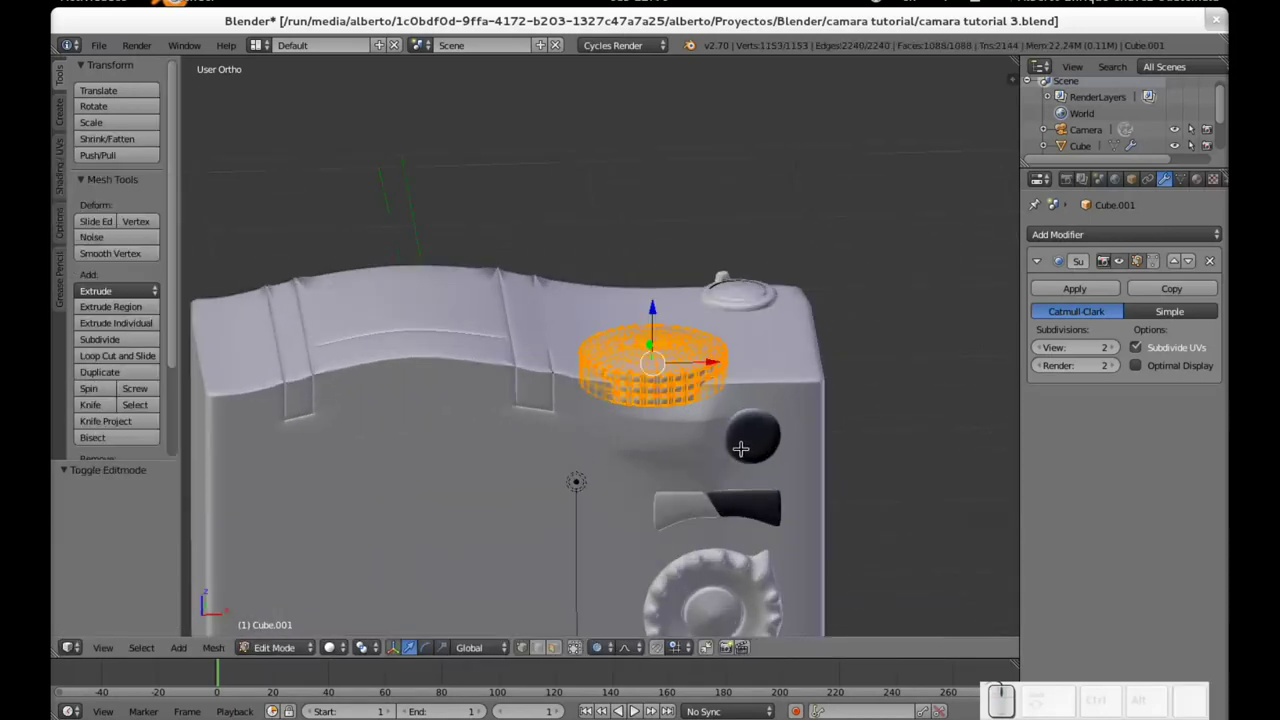
pyautogui.press('s')
pyautogui.press('shift+z')
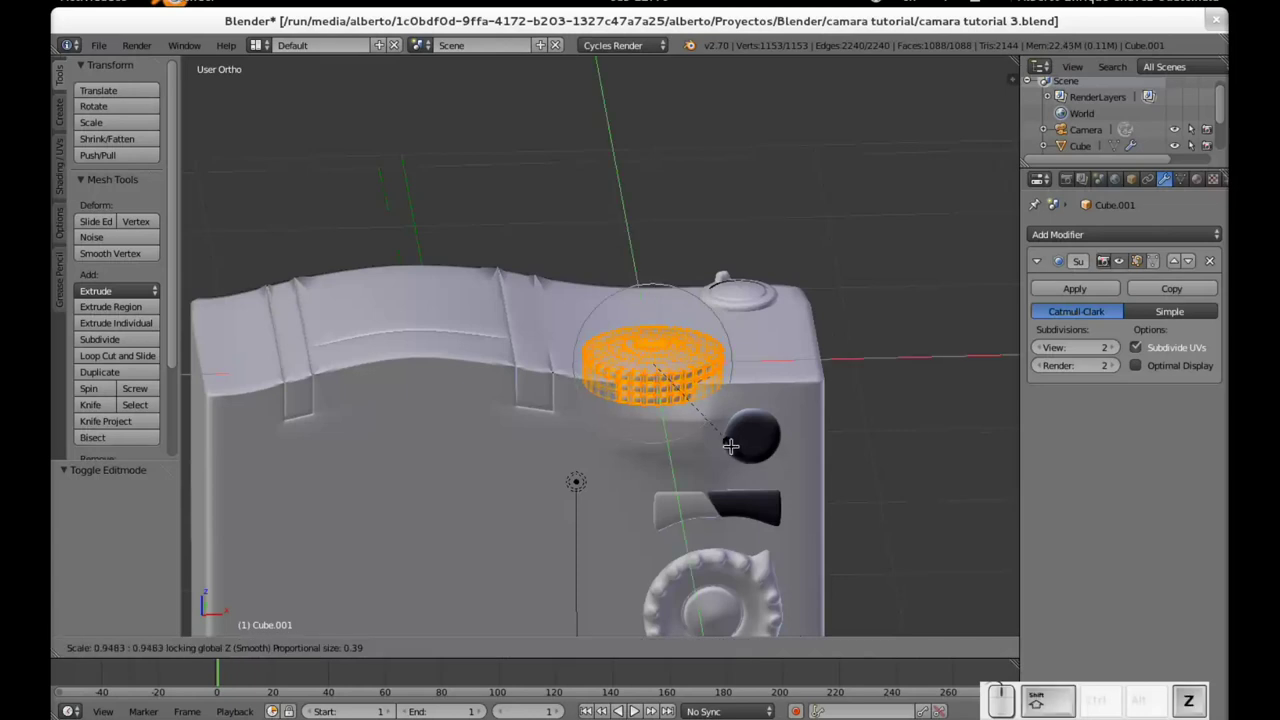
pyautogui.press('Escape')
pyautogui.press('o')
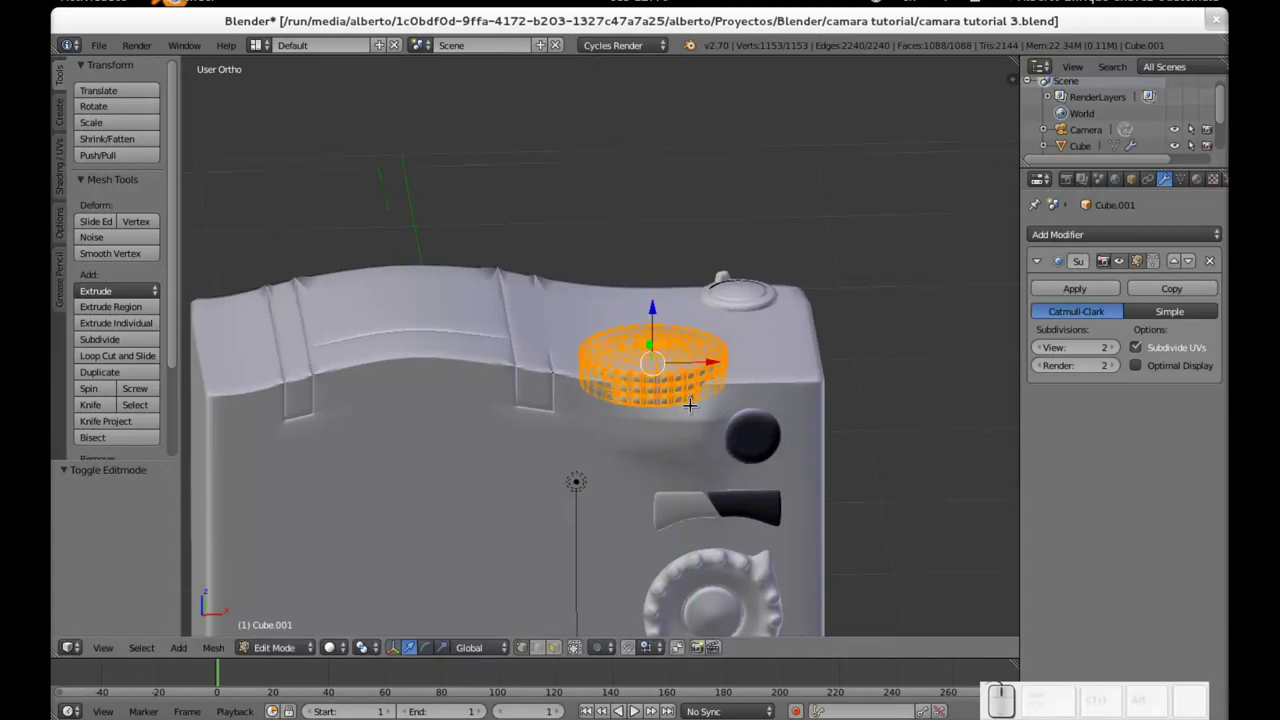
# Step: Taper the dial's lower rings horizontally so it narrows at the body, then leave mesh editing
pyautogui.press('s')
pyautogui.press('shift+z')
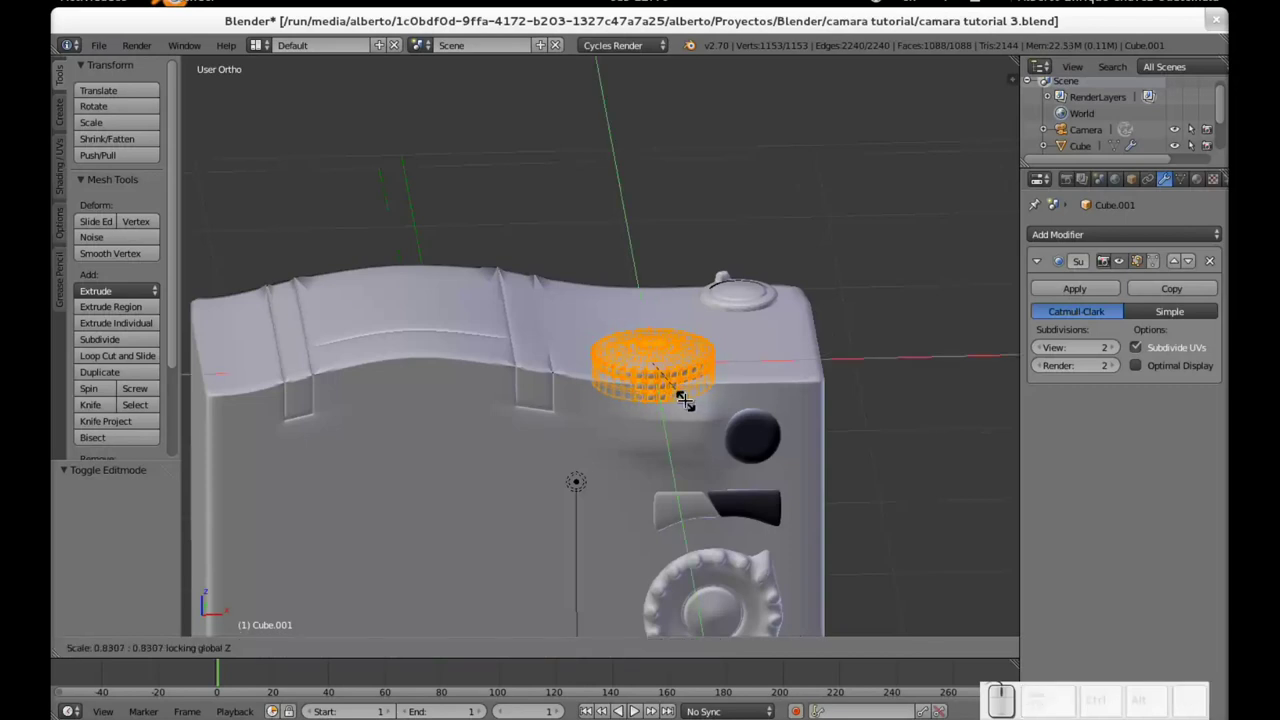
pyautogui.click(690, 395)
pyautogui.press('Tab')
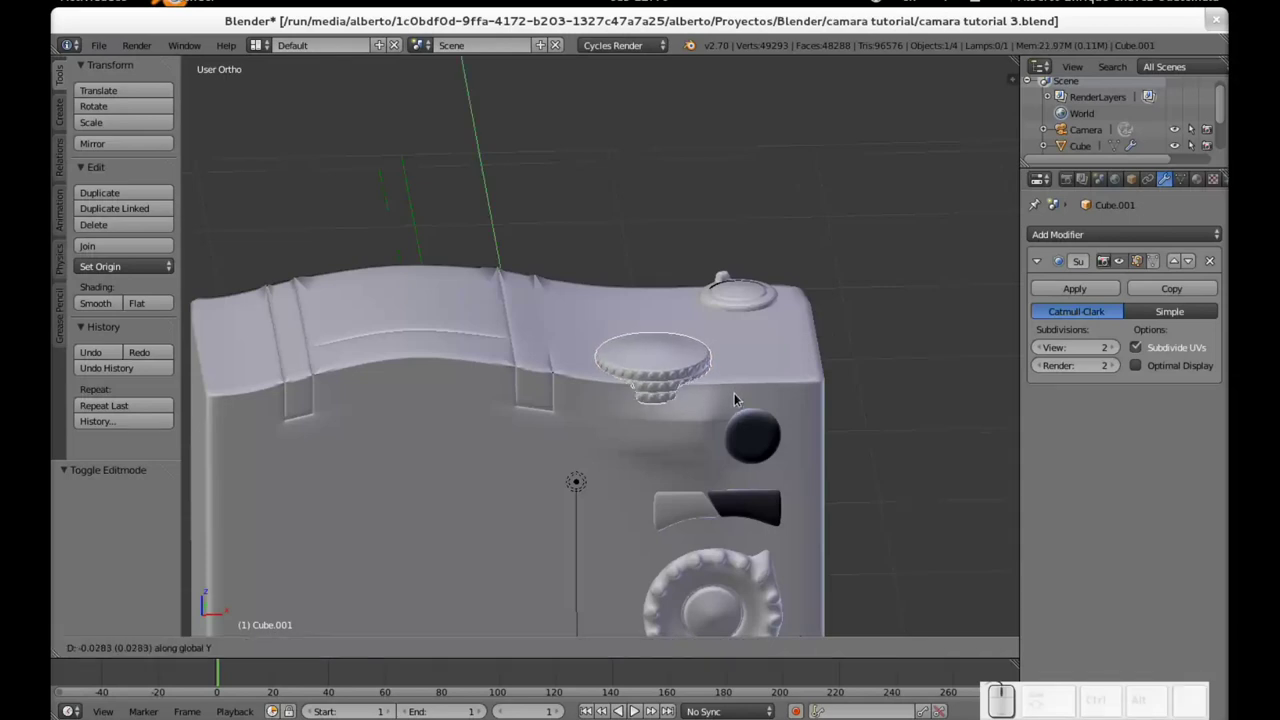
# Step: Nudge the dial slightly back along its depth and give it smooth shading
pyautogui.click(740, 397)
pyautogui.scroll(3)
pyautogui.middleClick(729, 410)
pyautogui.scroll(3)
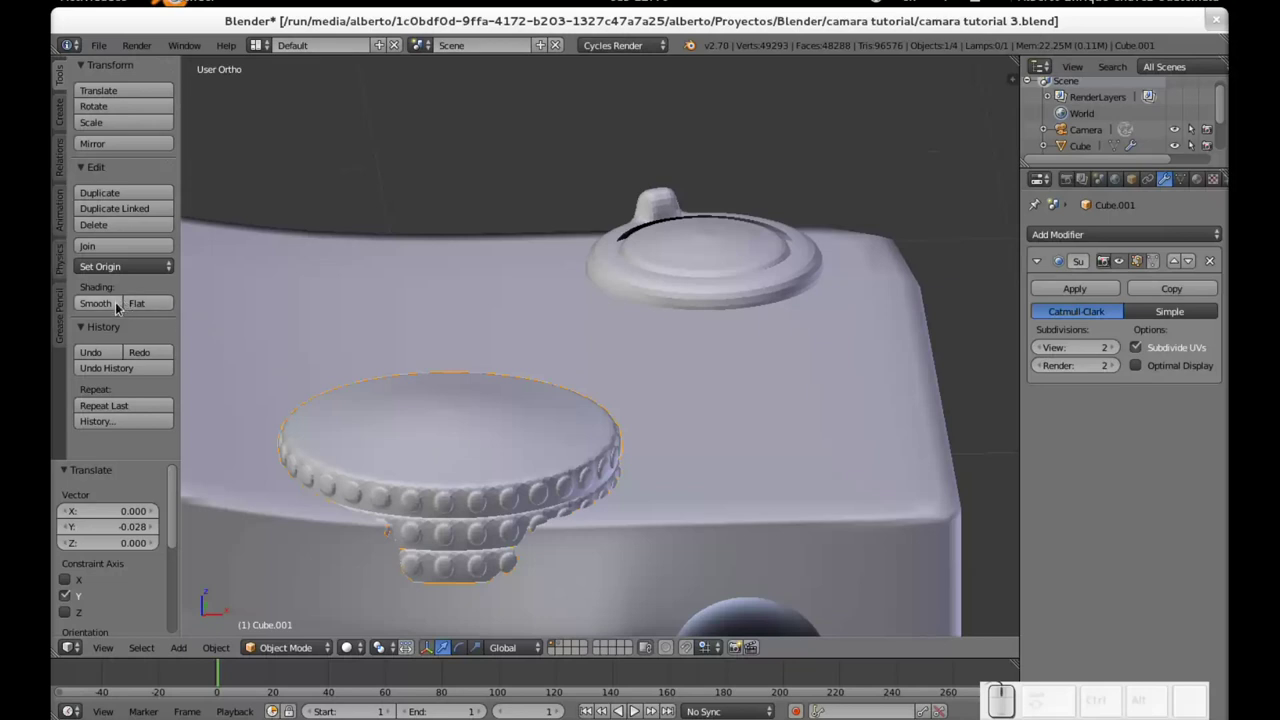
pyautogui.click(111, 310)
# Step: Select the camera body, smooth its shading and open its mesh for editing in front view
pyautogui.rightClick(745, 259)
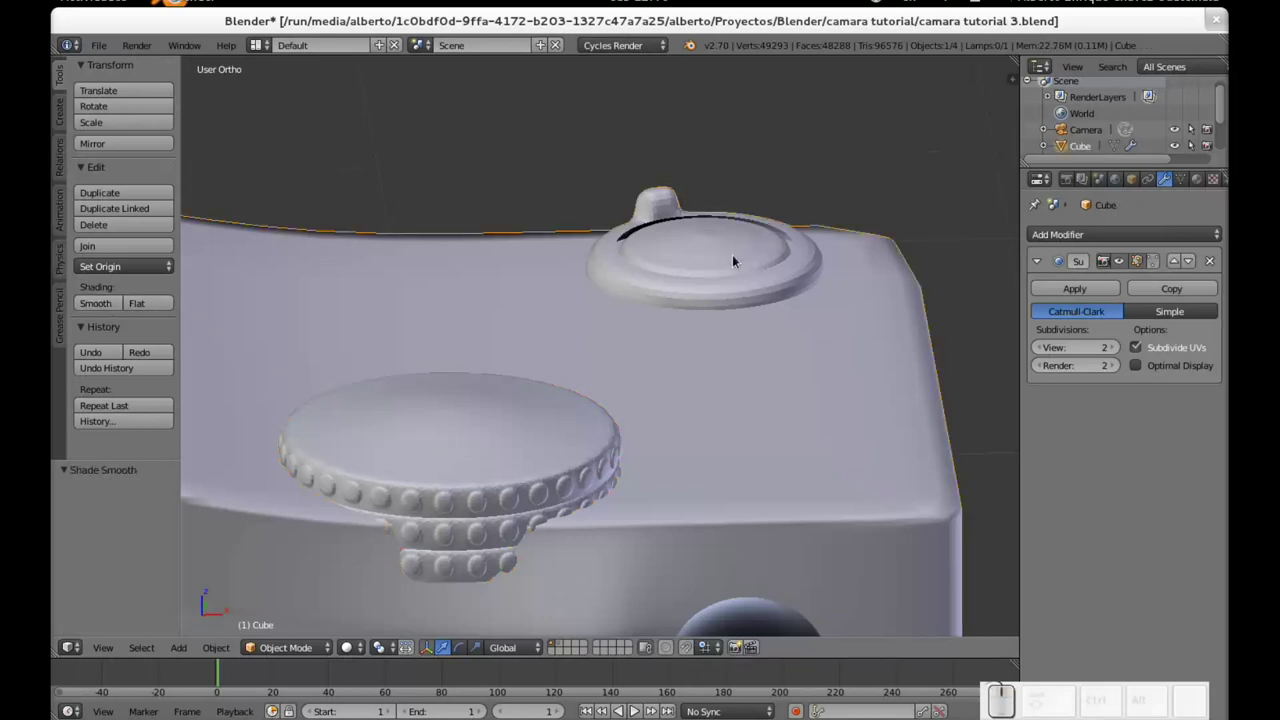
pyautogui.click(98, 308)
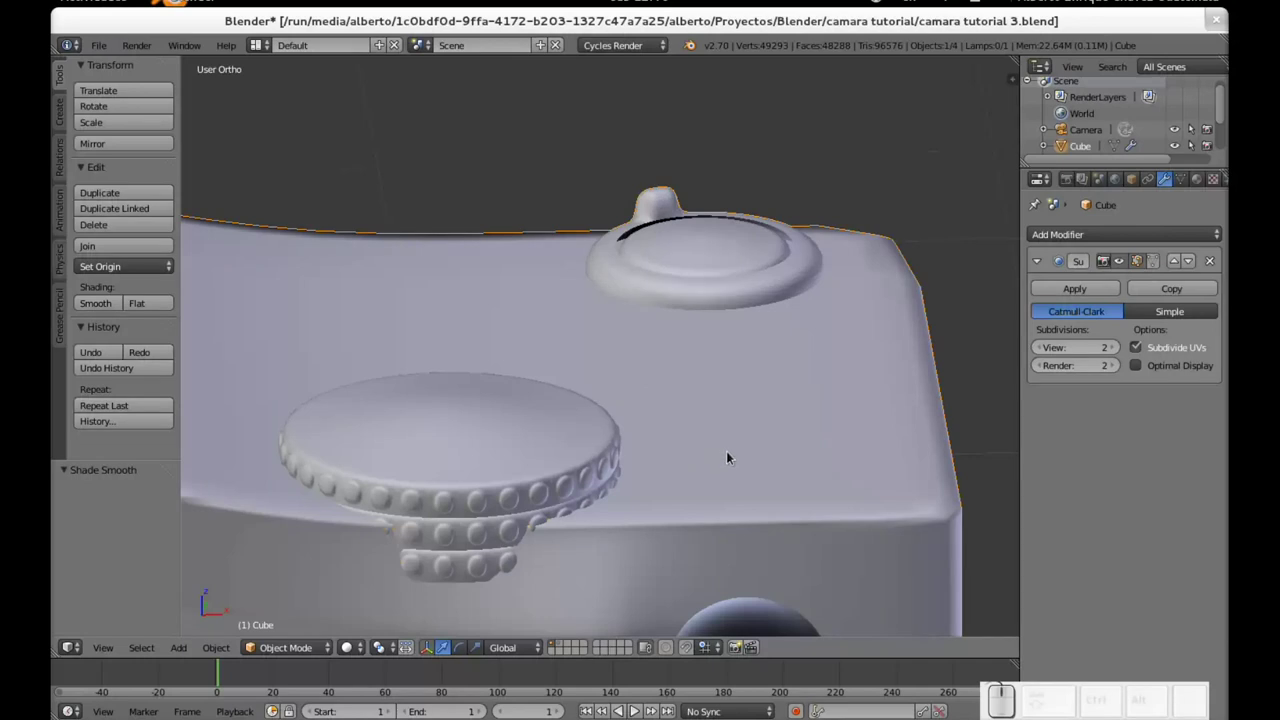
pyautogui.scroll(-3)
pyautogui.click(590, 560)
# Step: Add a filled circle to the body mesh, squash it along Y into an oval and shrink it
pyautogui.press('shift+Tab')
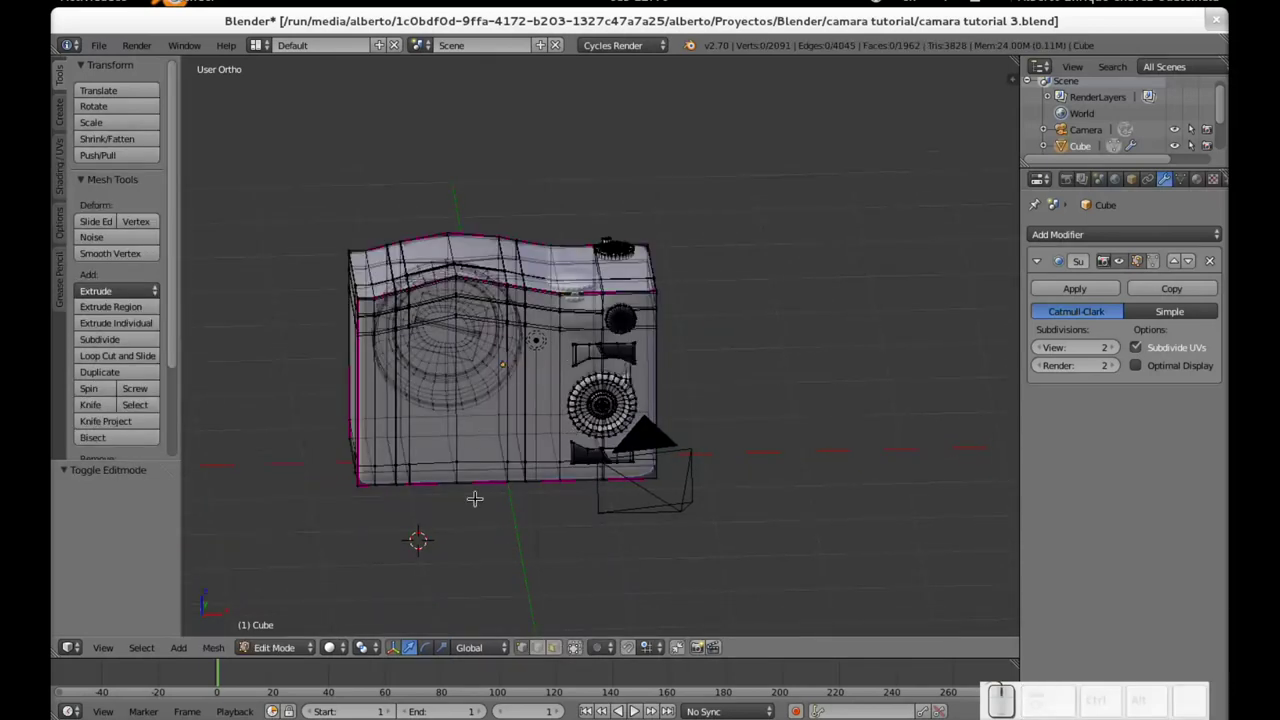
pyautogui.press('shift+a')
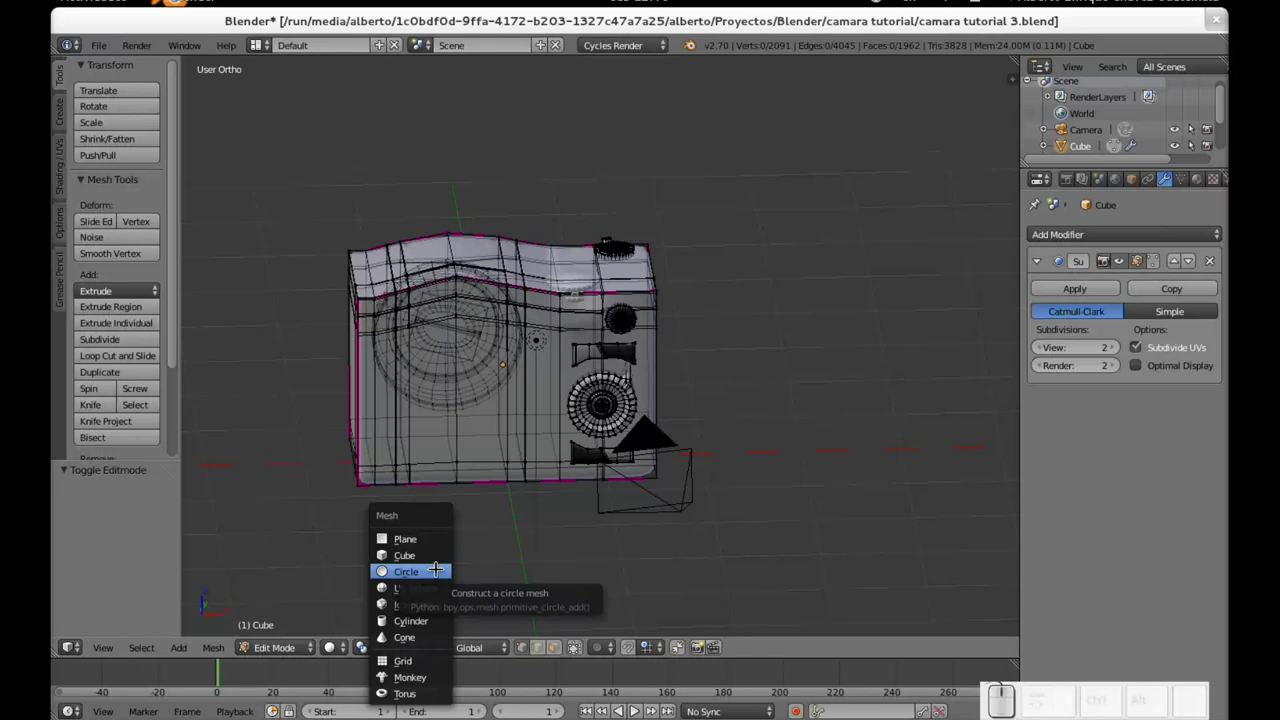
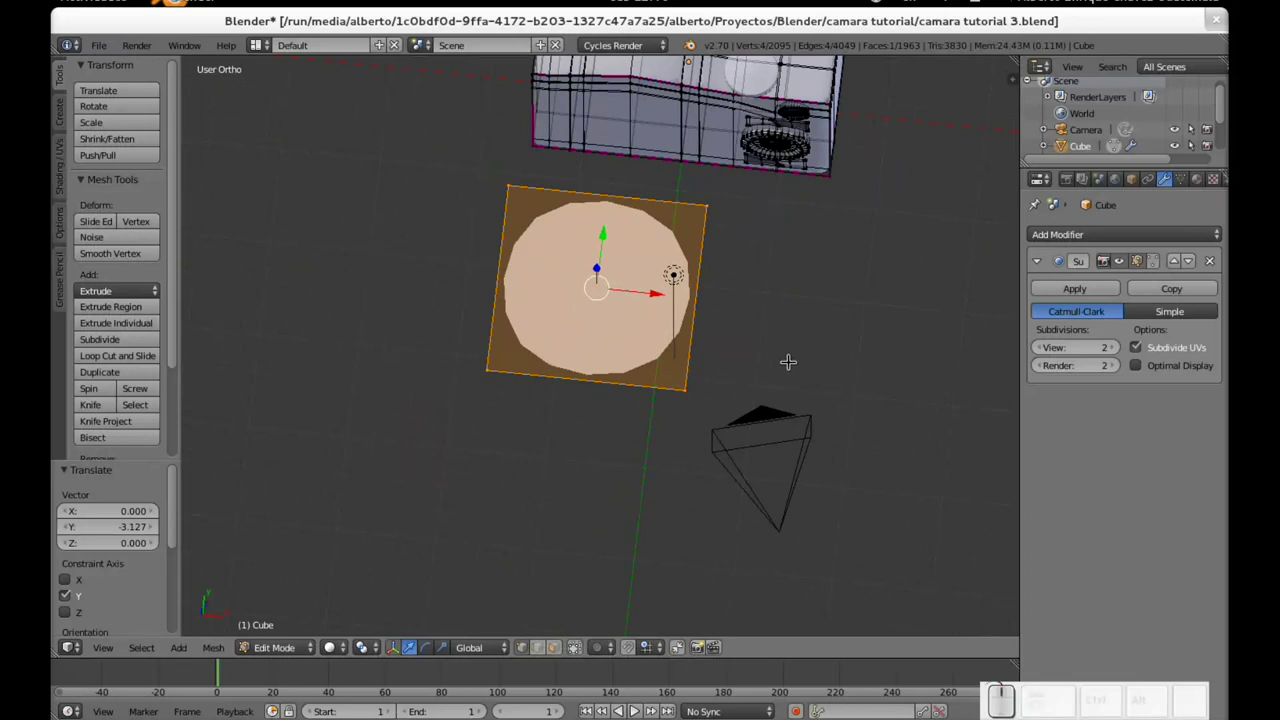
pyautogui.press('s')
pyautogui.press('y')
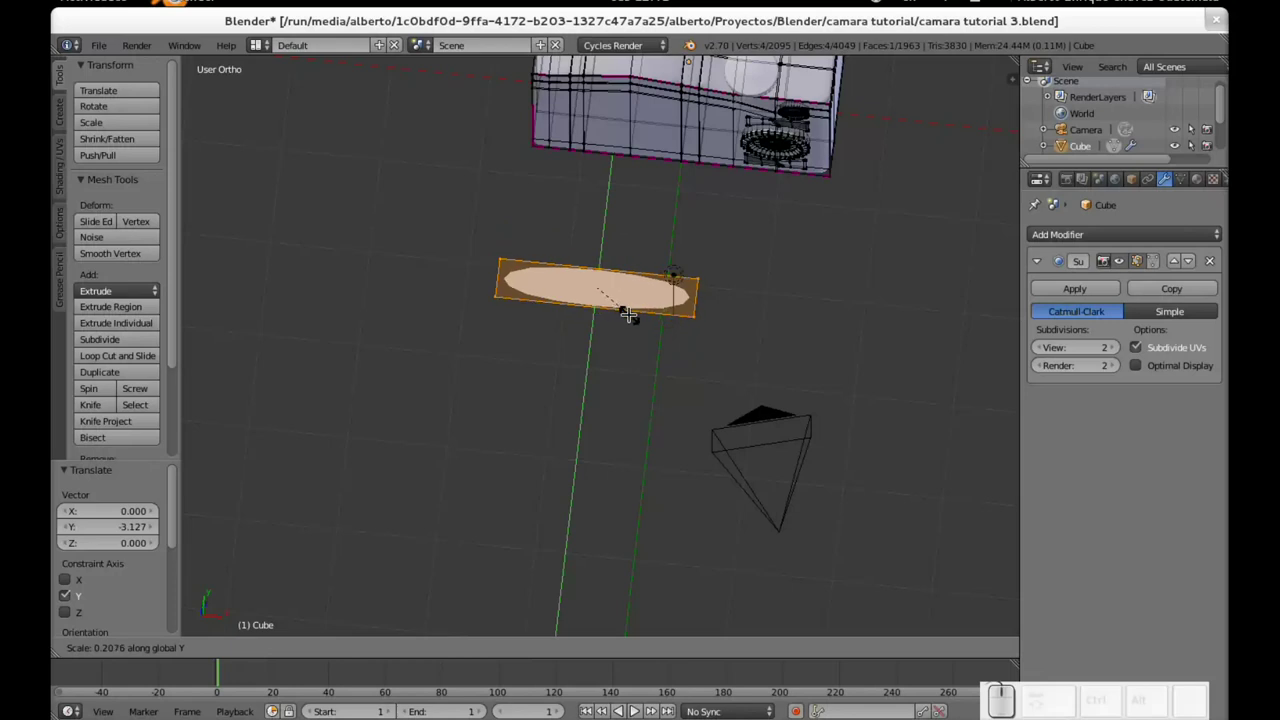
pyautogui.click(622, 307)
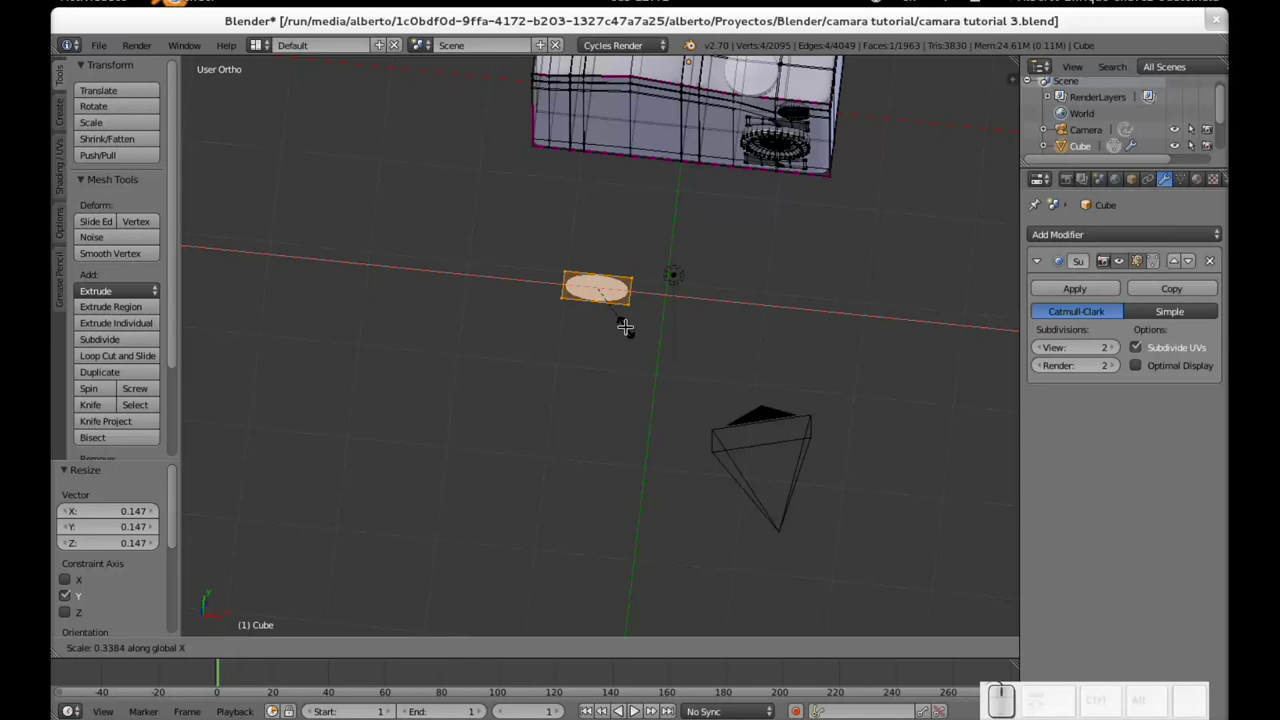
pyautogui.click(631, 323)
# Step: Zoom in on the new oval face and select one of its corner vertices to shape the teardrop
pyautogui.scroll(3)
pyautogui.scroll(3)
pyautogui.middleClick(597, 318)
pyautogui.scroll(3)
pyautogui.middleClick(708, 389)
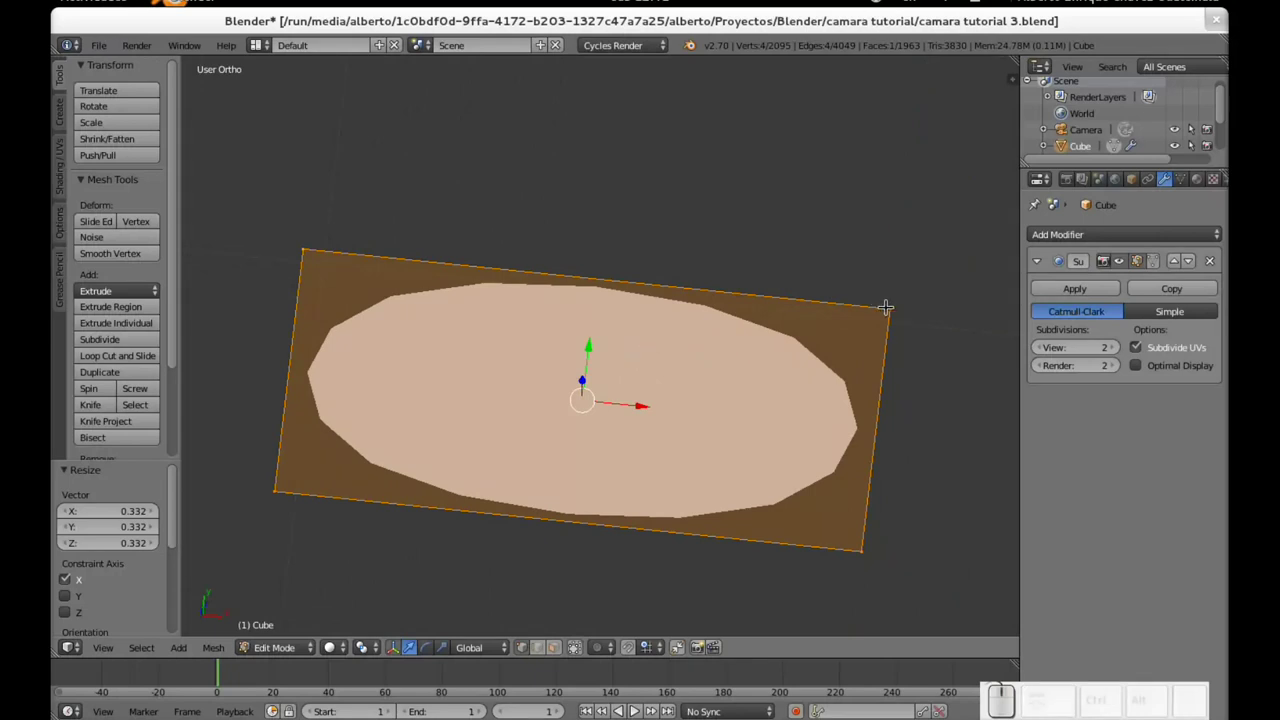
pyautogui.rightClick(587, 377)
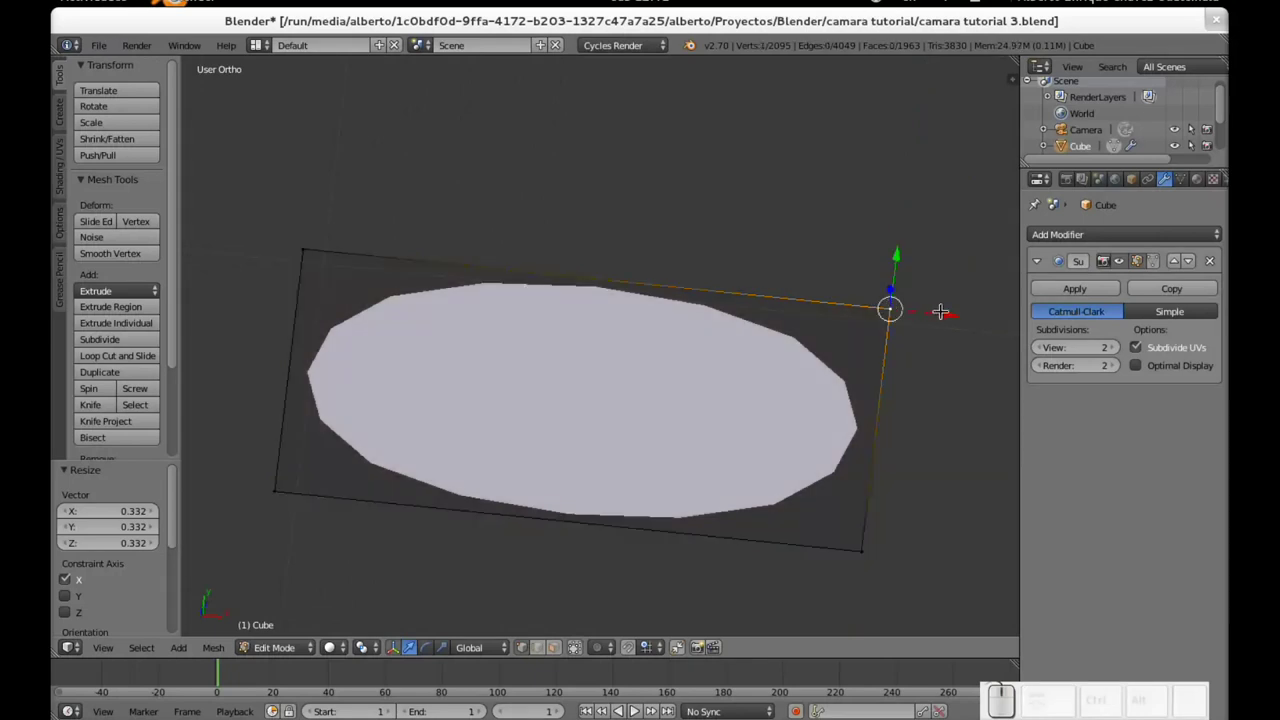
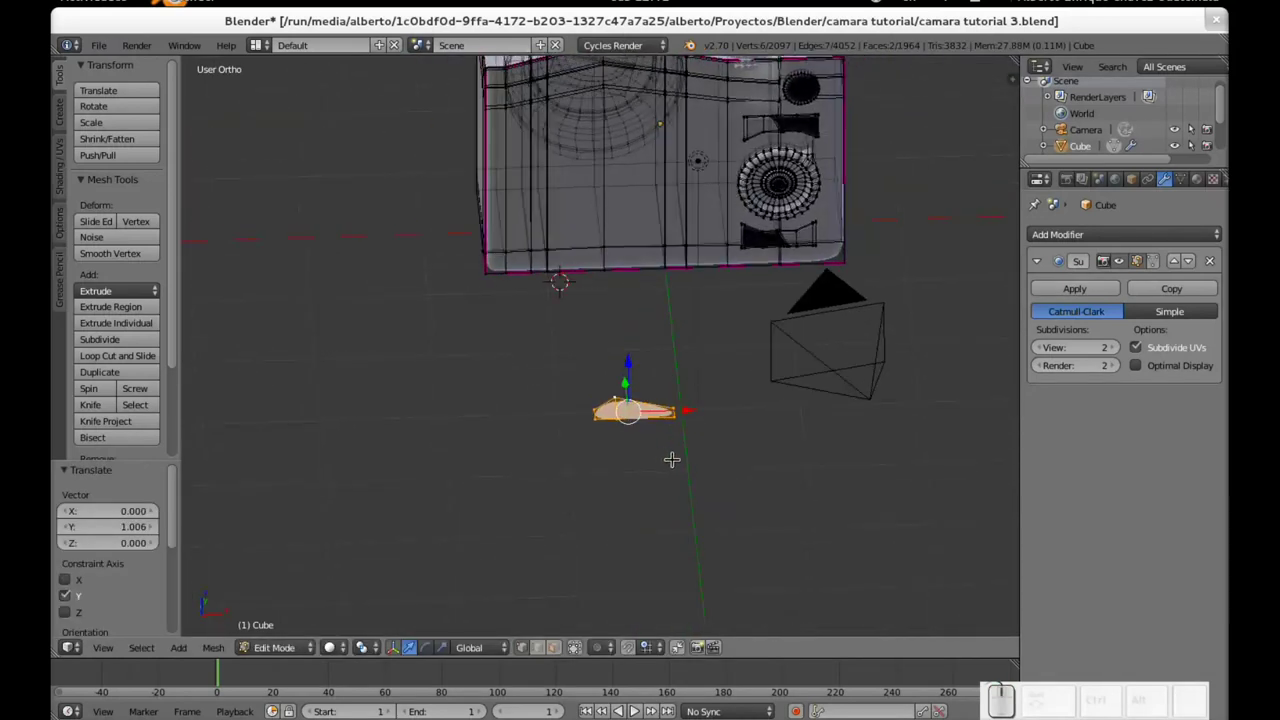
# Step: Extrude the teardrop face to give the shutter button thickness and resize it
pyautogui.press('e')
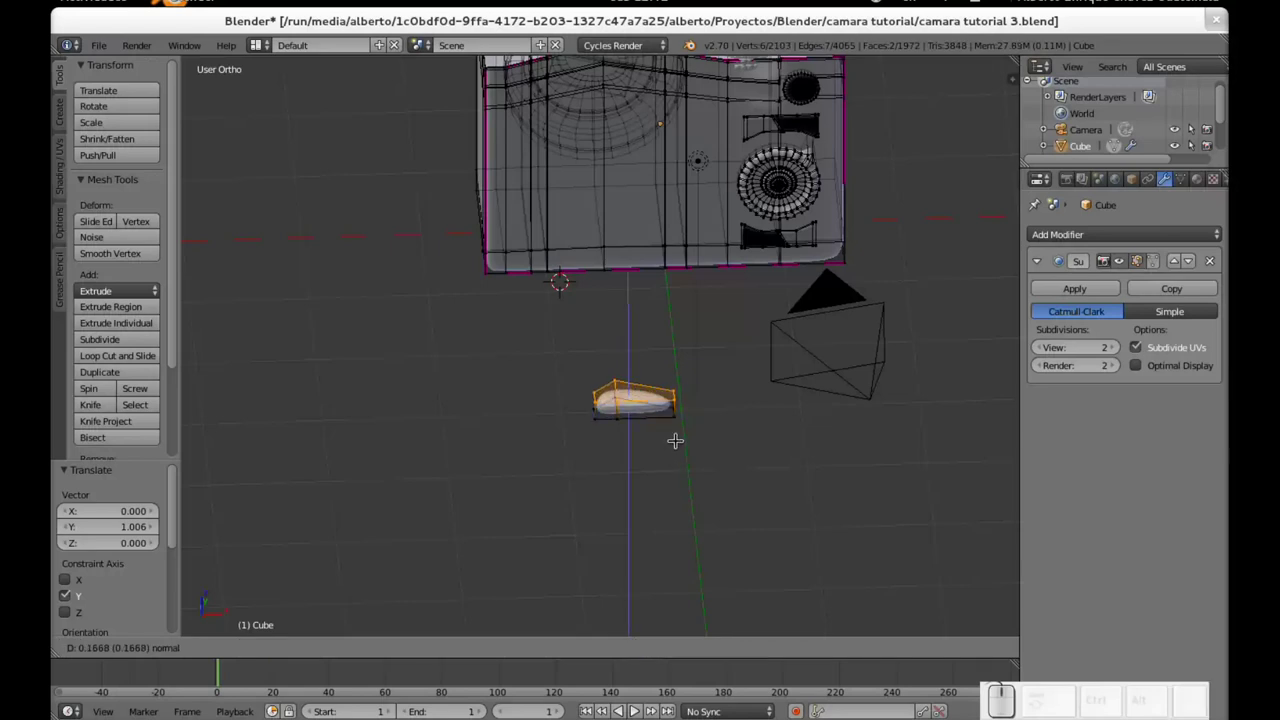
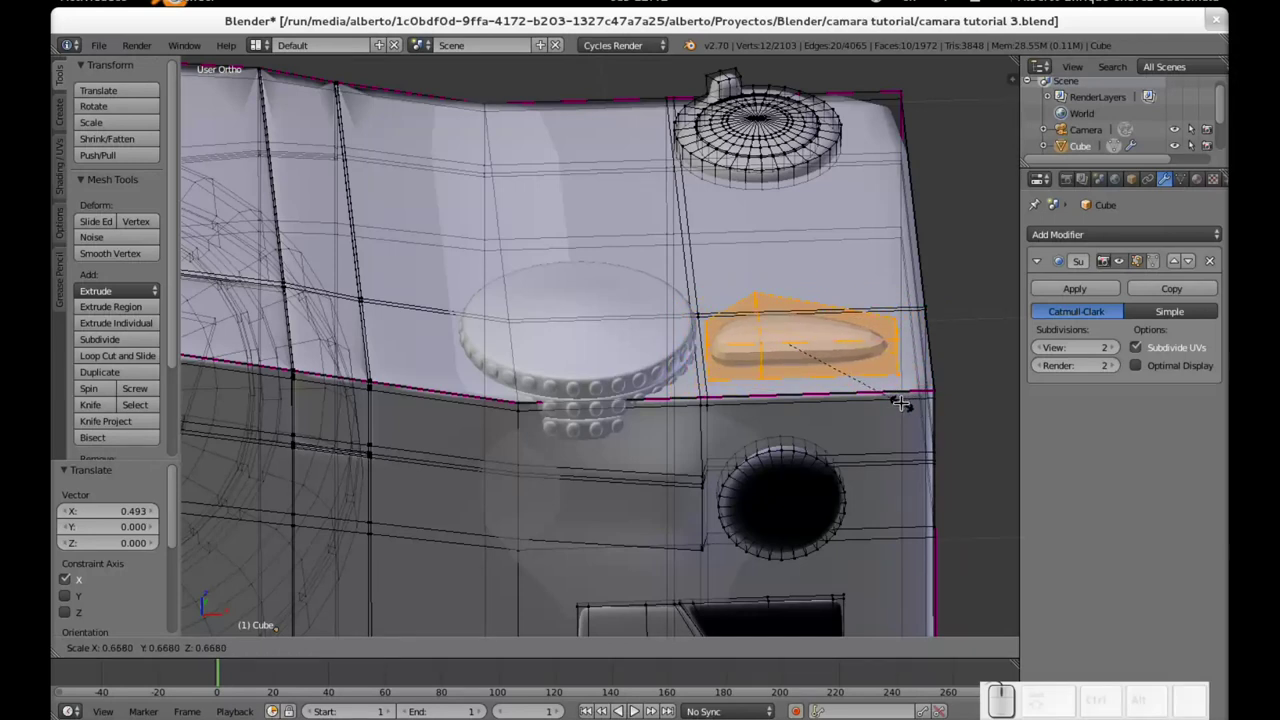
pyautogui.click(899, 402)
pyautogui.middleClick(823, 451)
pyautogui.scroll(3)
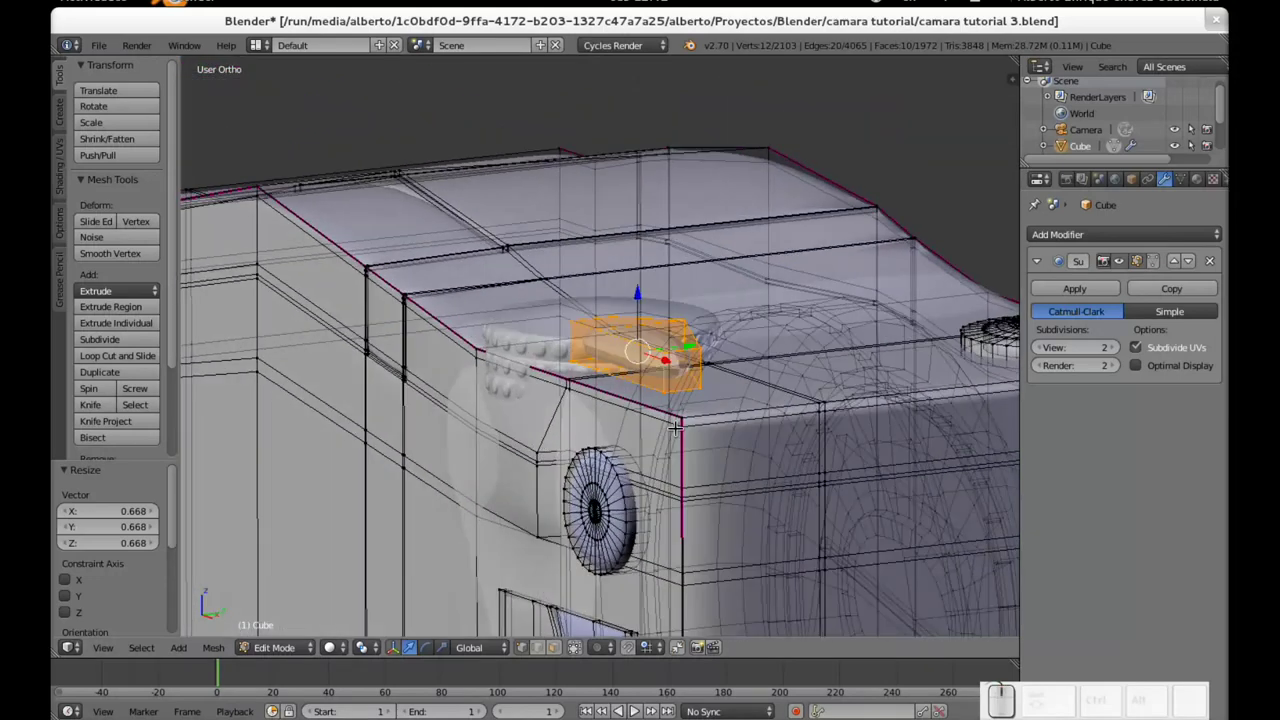
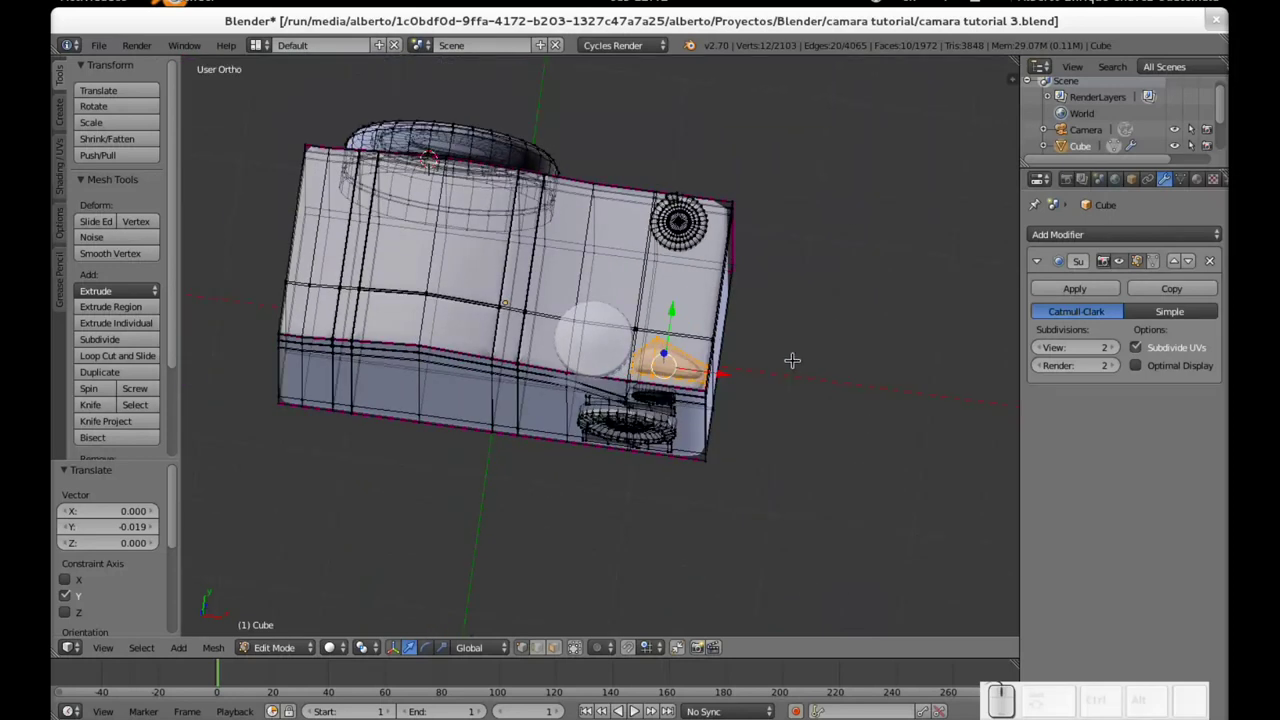
# Step: Leave mesh editing of the camera body and zoom in on its top beside the dial
pyautogui.moveTo(797, 316); pyautogui.dragTo(584, 343)
pyautogui.moveTo(518, 444); pyautogui.dragTo(701, 380)
pyautogui.scroll(3)
pyautogui.press('a')
pyautogui.press('Tab')
pyautogui.scroll(-3)
pyautogui.scroll(3)
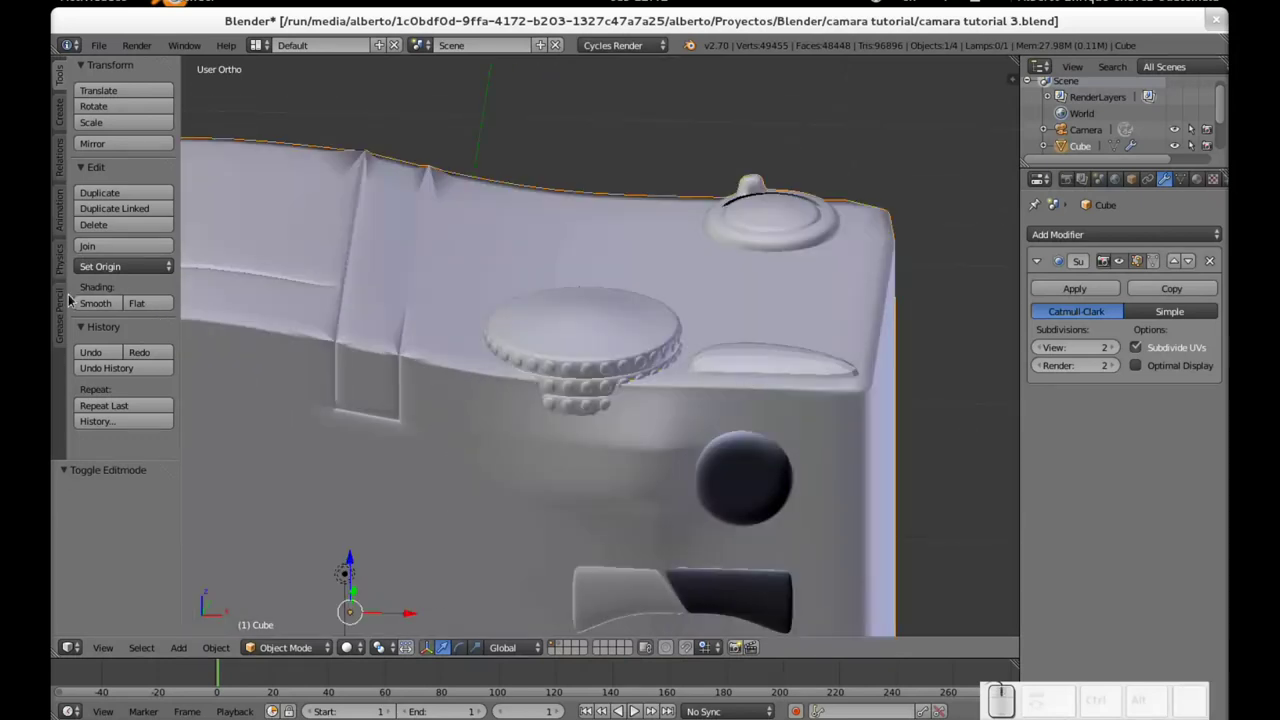
# Step: Apply smooth shading to the camera body and select the knurled dial object
pyautogui.click(88, 305)
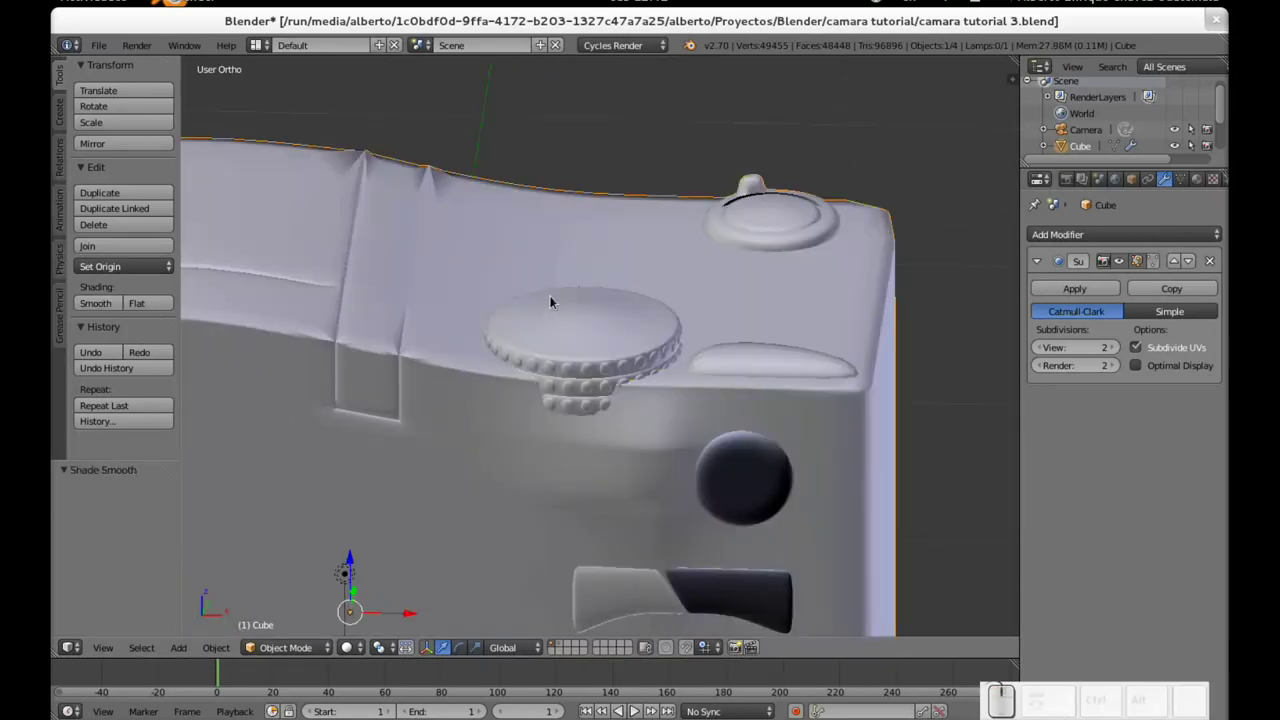
pyautogui.rightClick(601, 346)
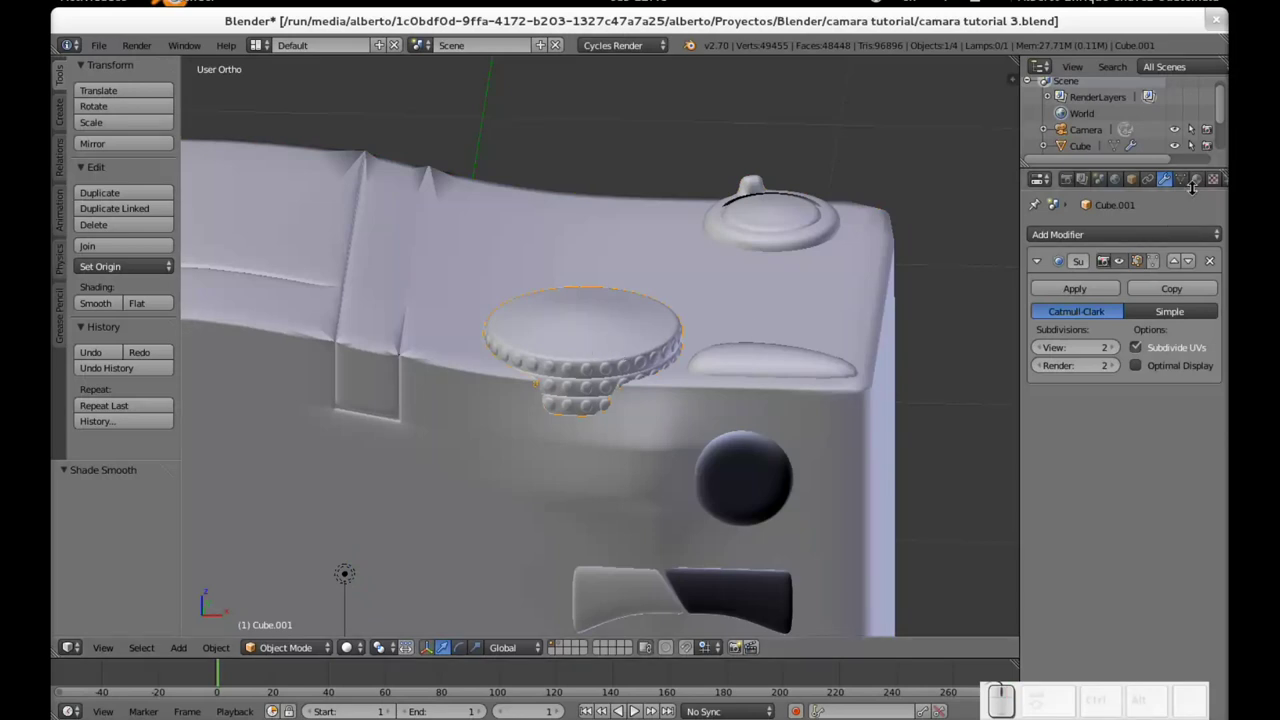
pyautogui.click(1203, 186)
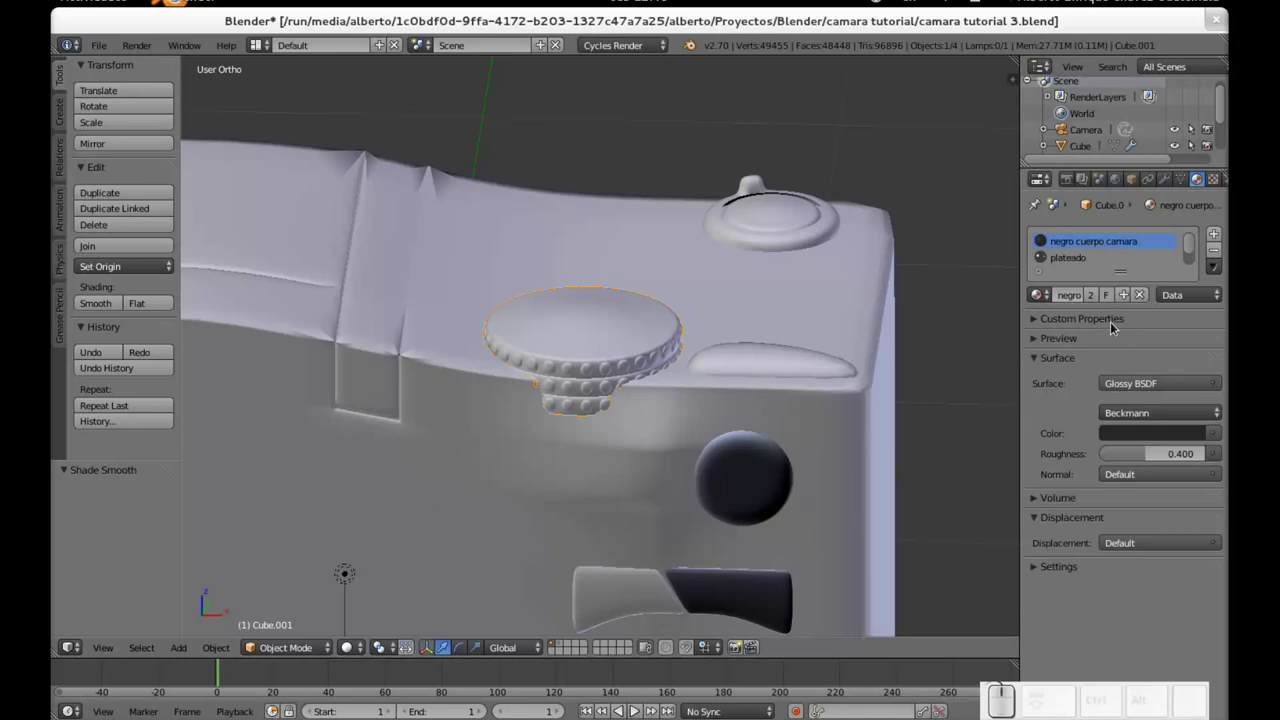
pyautogui.rightClick(593, 338)
pyautogui.rightClick(593, 338)
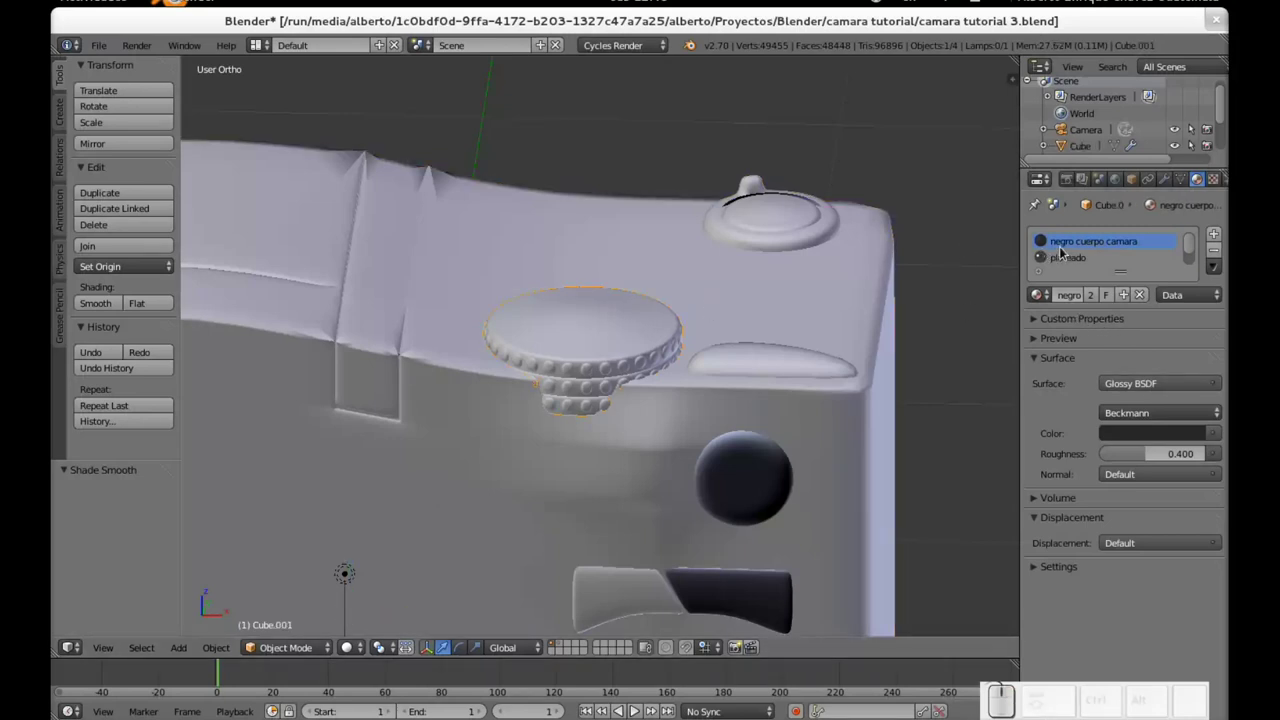
pyautogui.click(1076, 246)
pyautogui.scroll(-3)
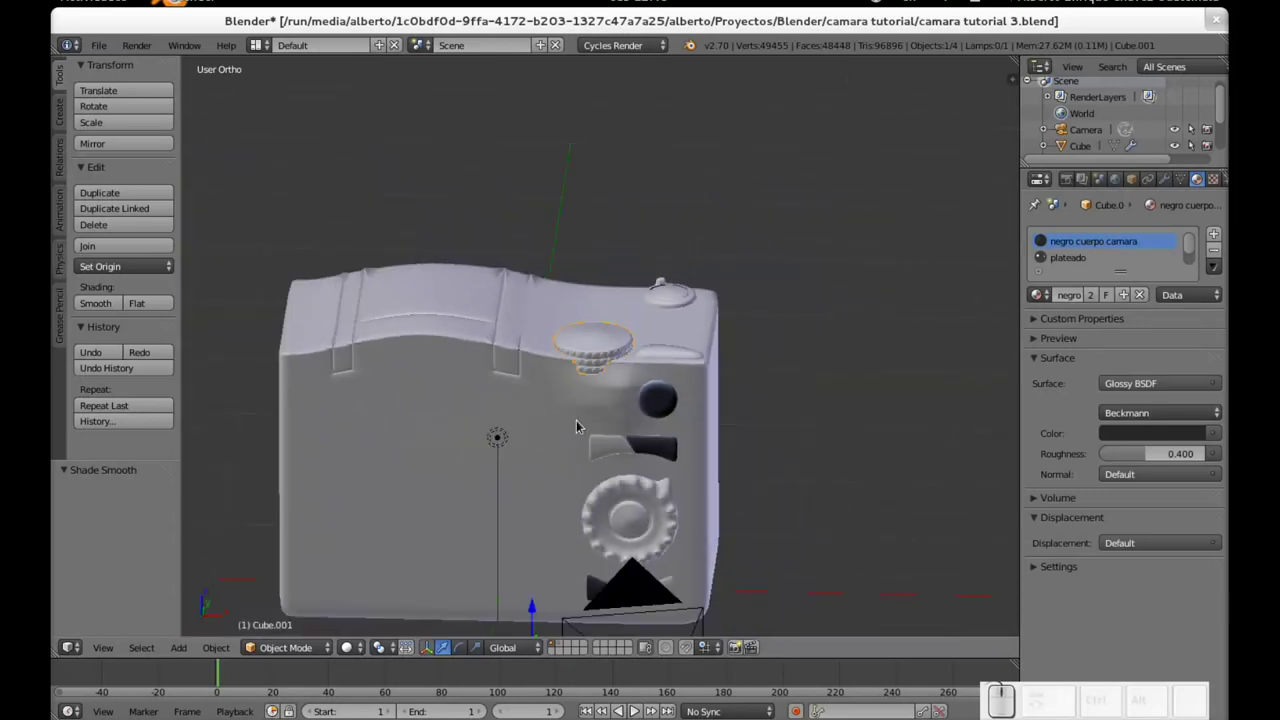
pyautogui.rightClick(575, 423)
pyautogui.rightClick(603, 345)
pyautogui.scroll(3)
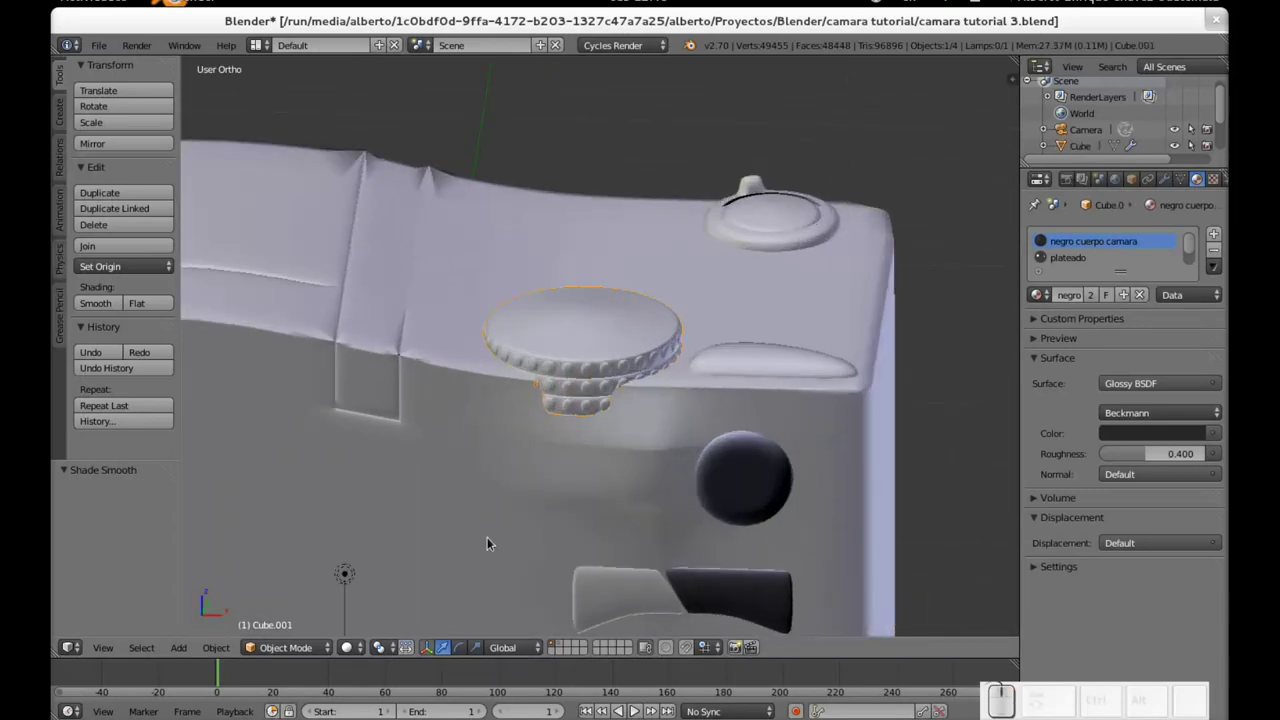
pyautogui.click(353, 654)
pyautogui.click(404, 582)
pyautogui.click(351, 653)
pyautogui.click(390, 562)
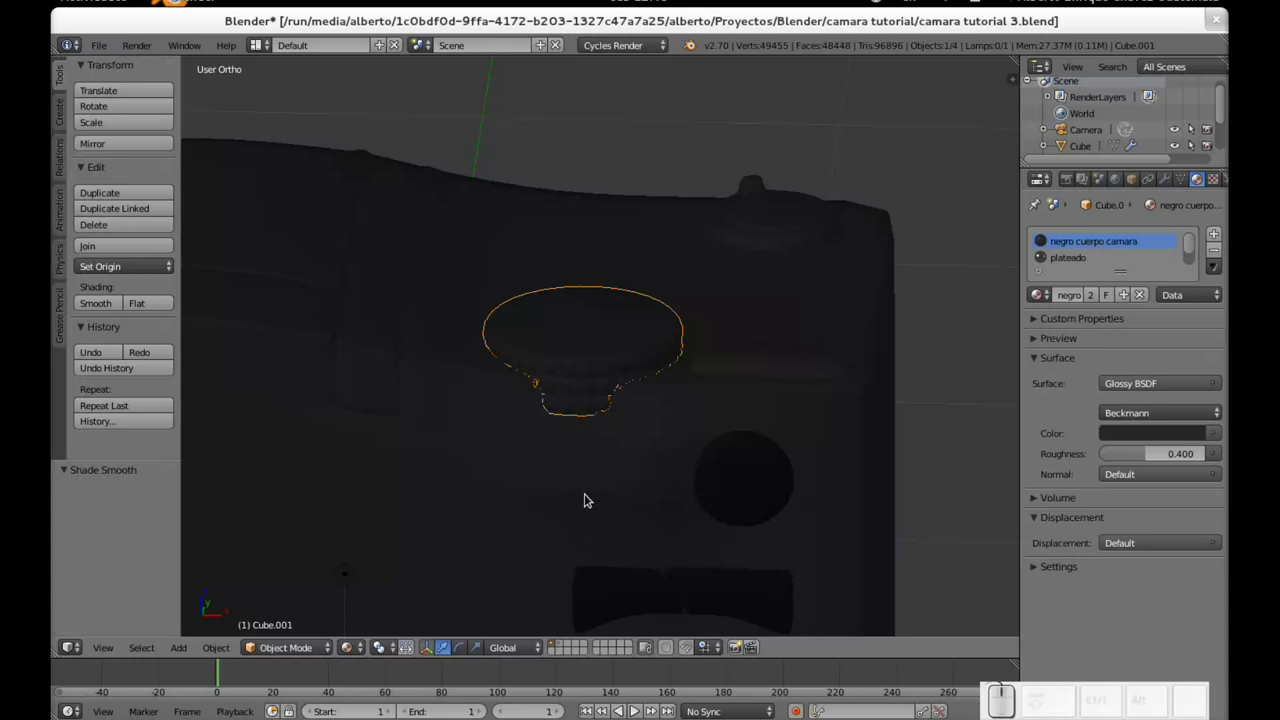
pyautogui.scroll(-3)
pyautogui.scroll(3)
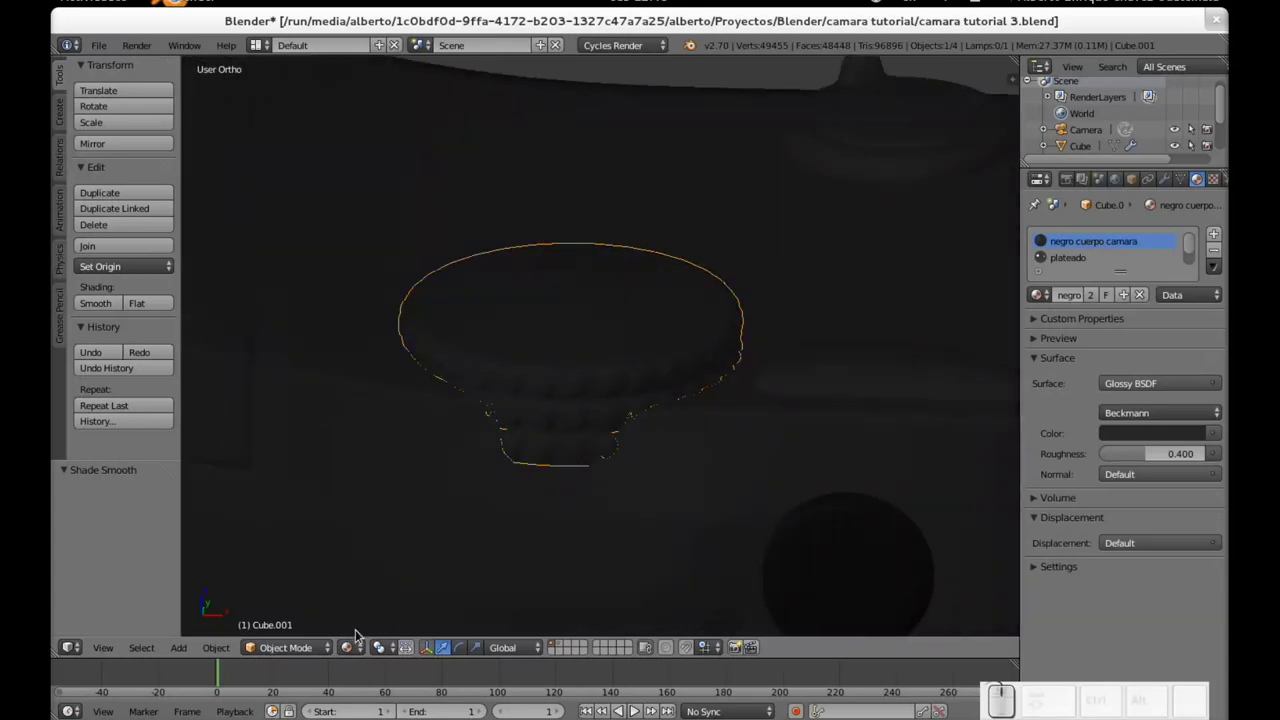
pyautogui.click(355, 646)
pyautogui.click(382, 596)
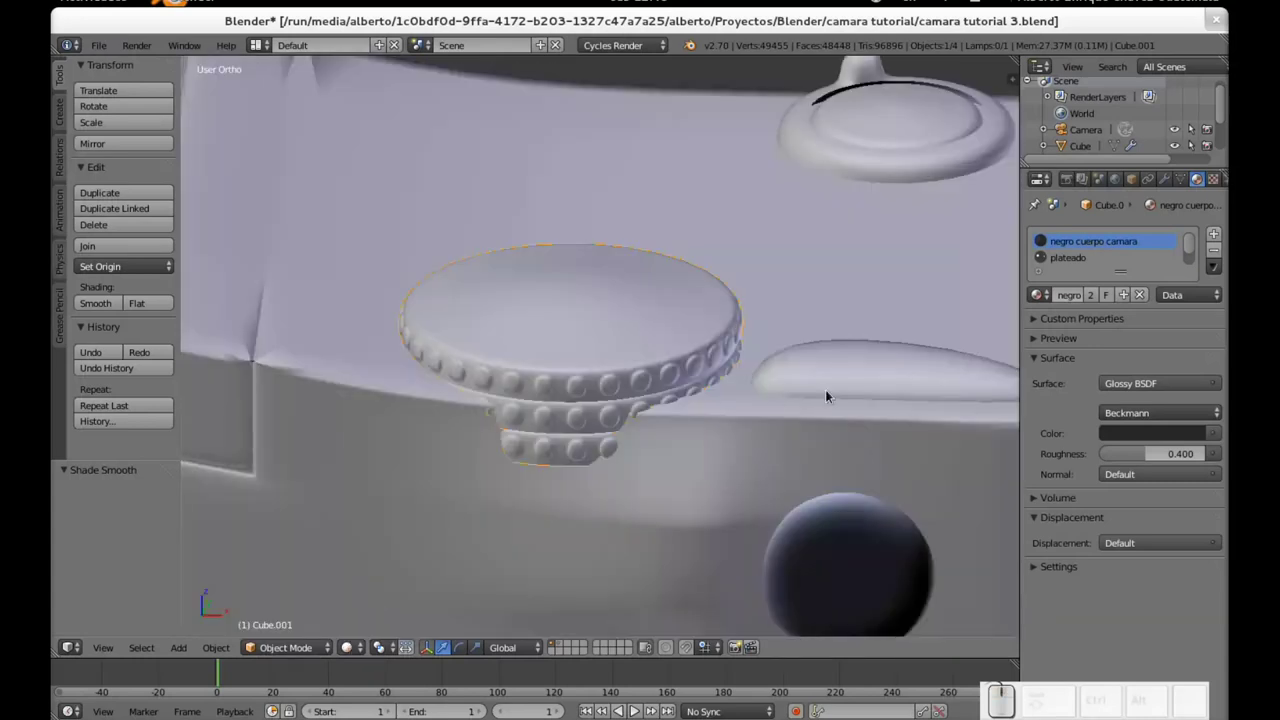
pyautogui.moveTo(839, 381); pyautogui.dragTo(472, 458)
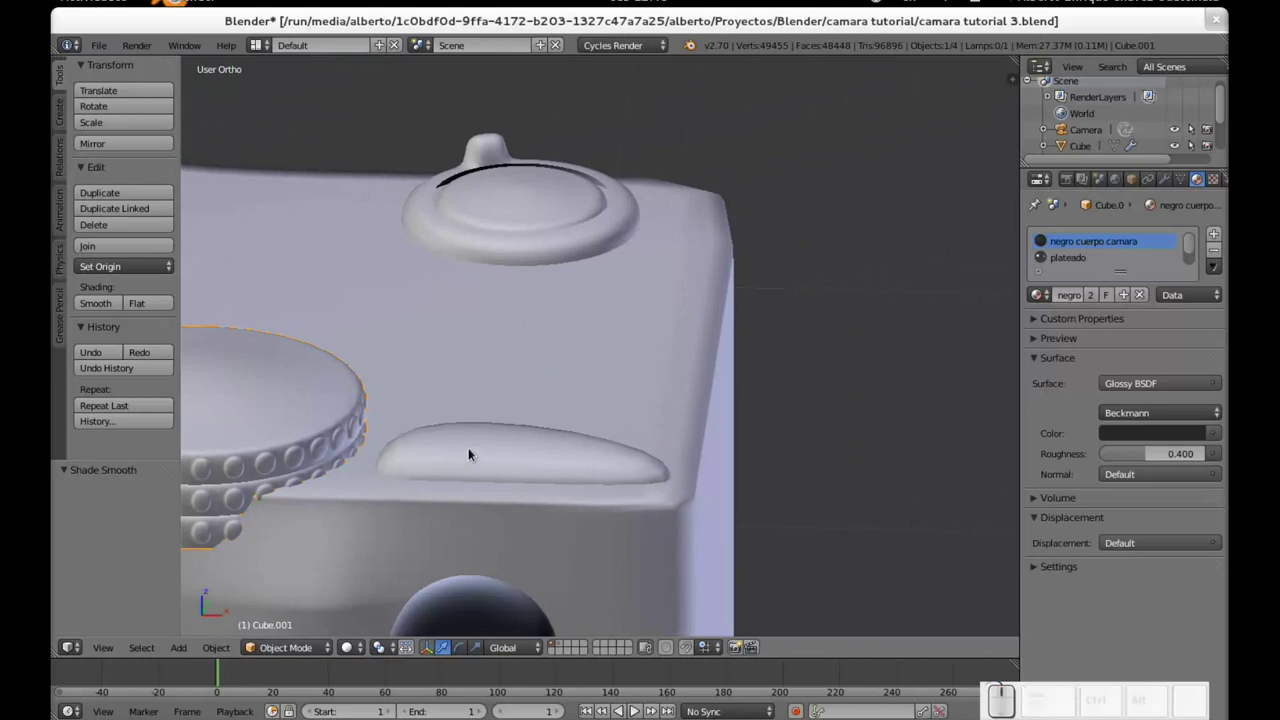
pyautogui.scroll(-3)
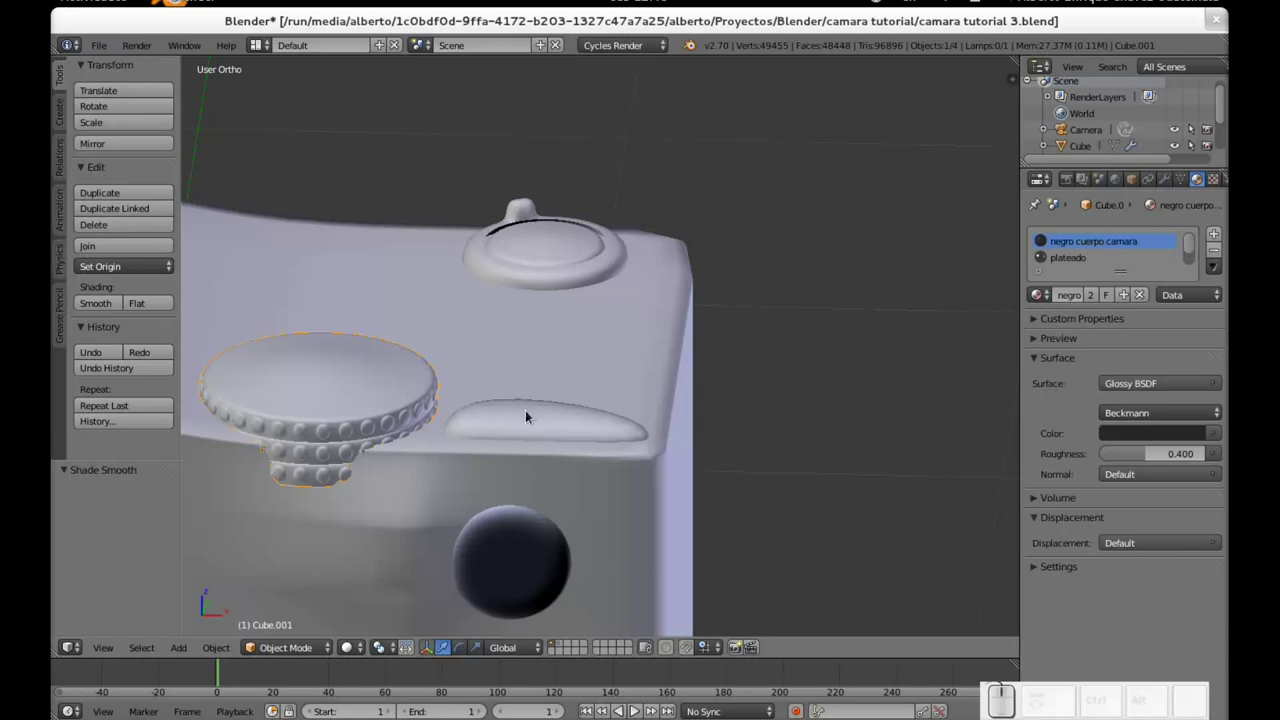
# Step: Select the whole shutter button in the body mesh and assign it the 'plateado' silver material
pyautogui.rightClick(531, 415)
pyautogui.press('Tab')
pyautogui.rightClick(504, 380)
pyautogui.press('l')
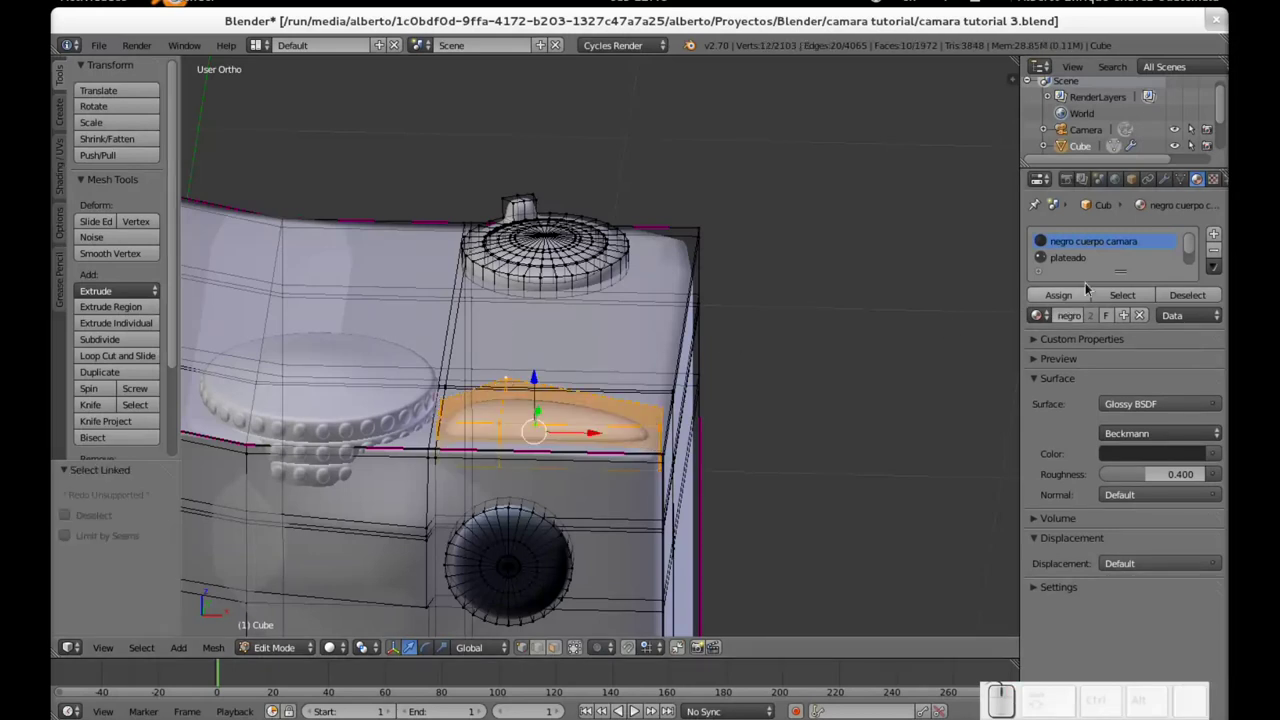
pyautogui.click(1085, 264)
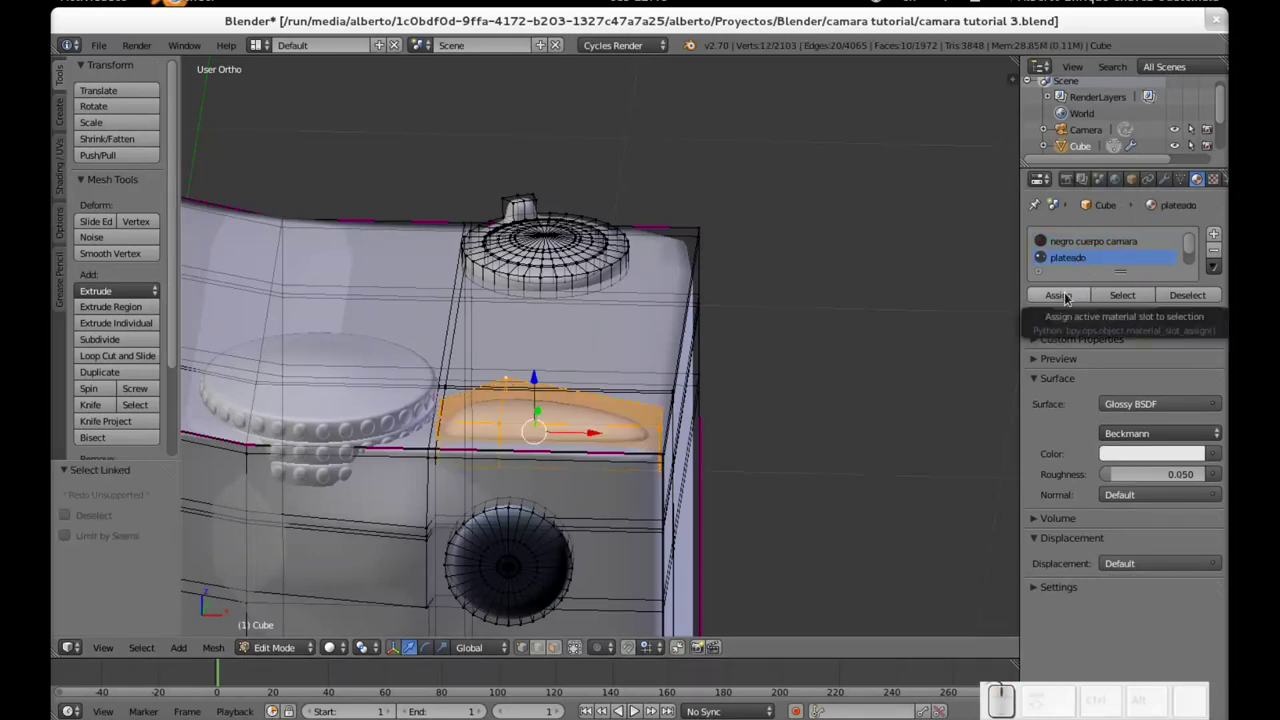
pyautogui.click(1071, 296)
# Step: Select the whole round top button and its base ring with linked selection (L)
pyautogui.rightClick(1036, 356)
pyautogui.press('l')
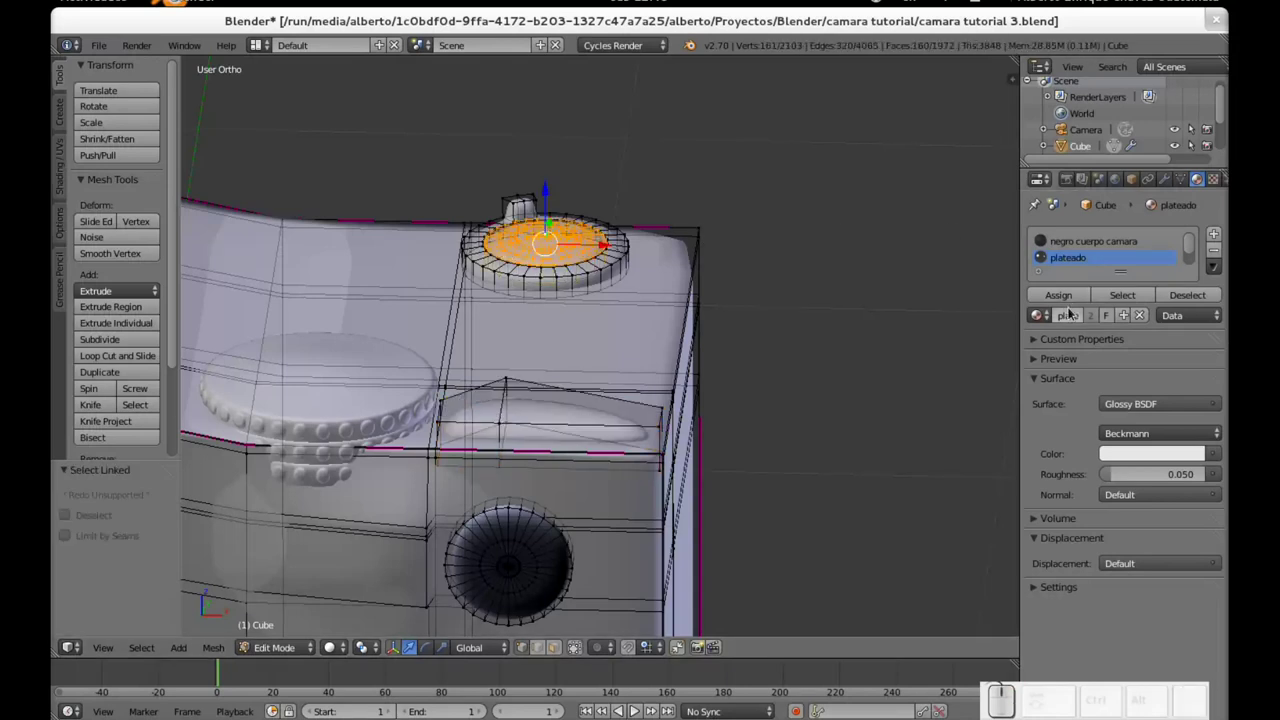
pyautogui.click(1075, 298)
pyautogui.scroll(3)
pyautogui.rightClick(571, 195)
pyautogui.press('l')
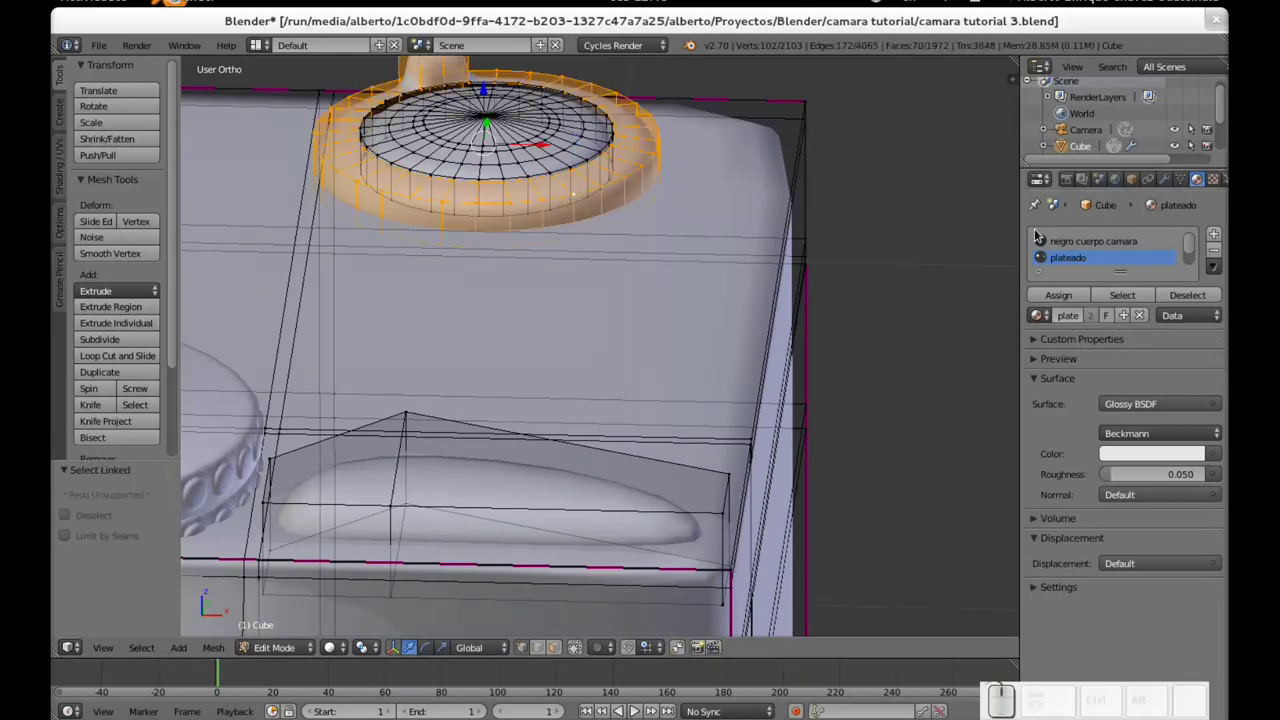
# Step: Add a new material slot named 'plateado mate' using a Glossy BSDF surface
pyautogui.click(1221, 240)
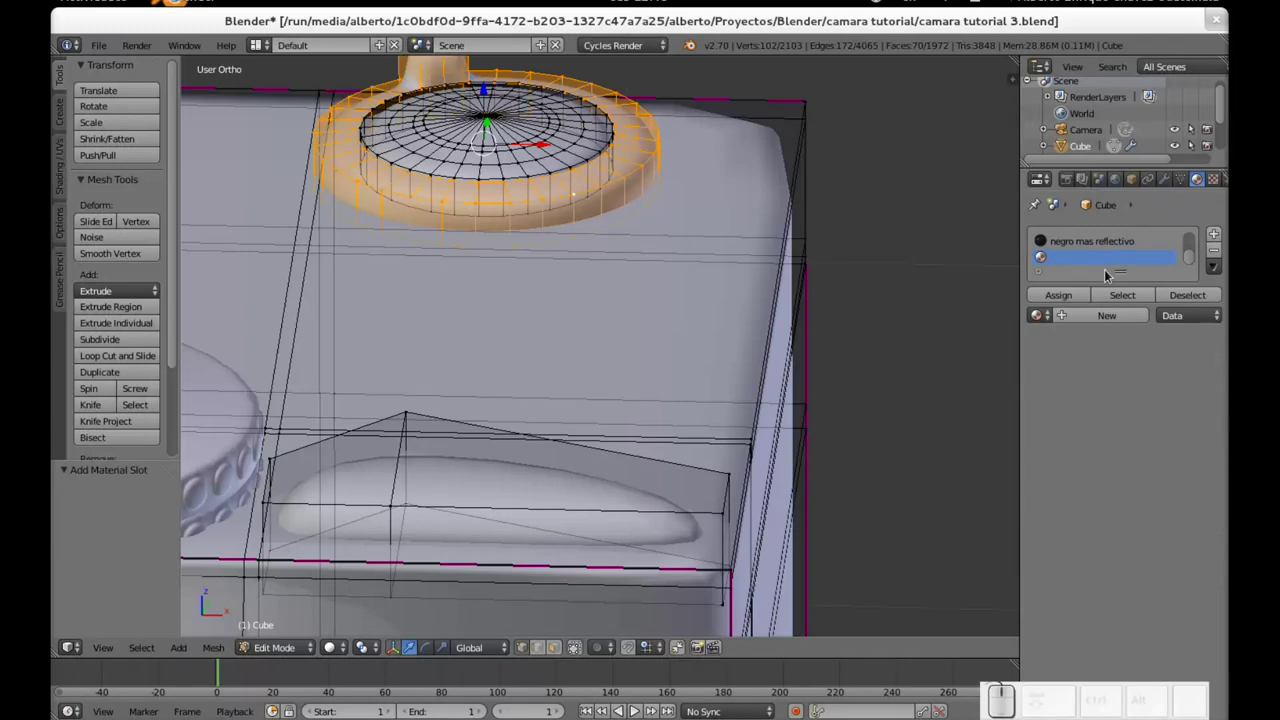
pyautogui.click(1091, 319)
pyautogui.click(1036, 336)
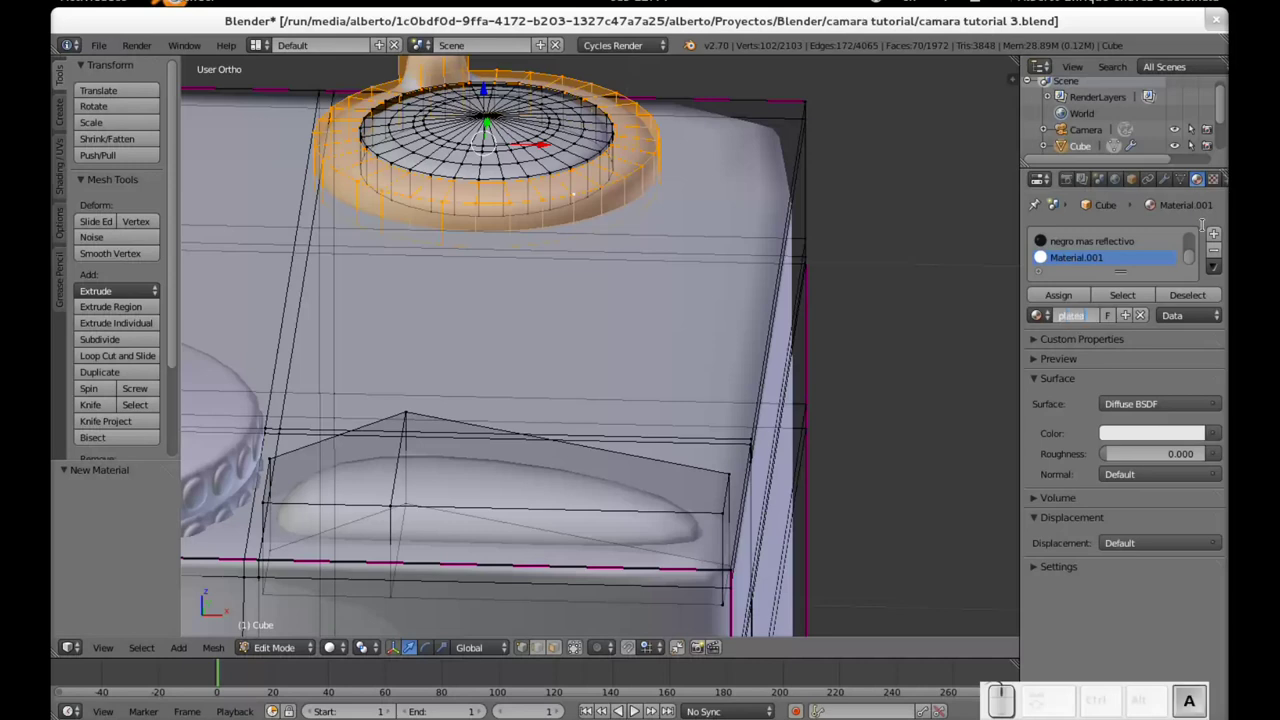
pyautogui.press('space')
pyautogui.press('Return')
pyautogui.click(1151, 407)
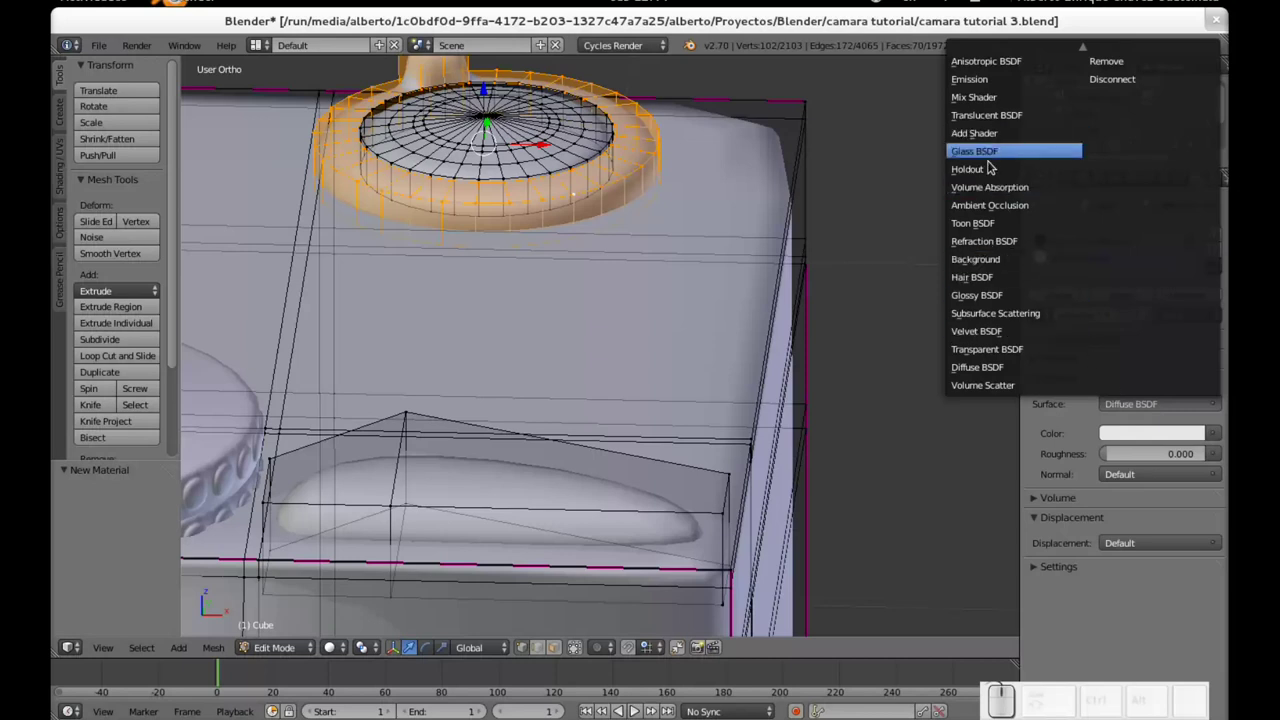
pyautogui.click(994, 301)
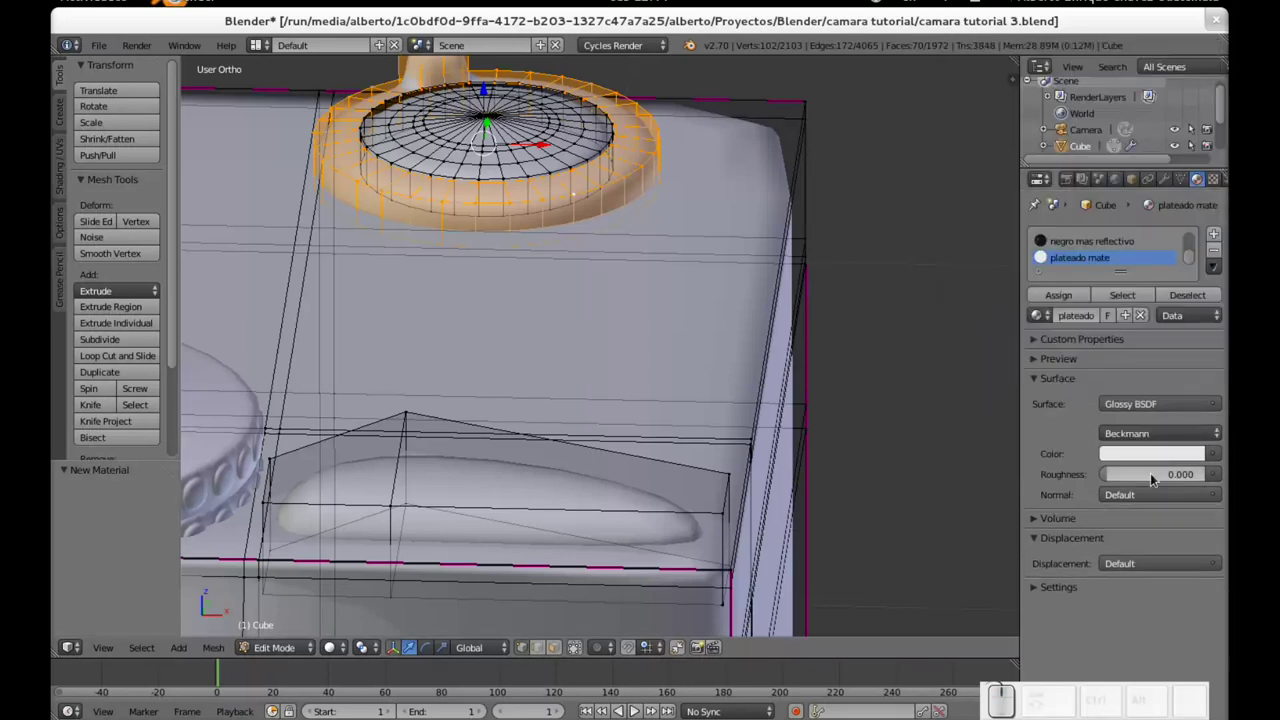
# Step: Set the matte silver roughness to 0.5, leave mesh editing and save the file
pyautogui.click(1036, 516)
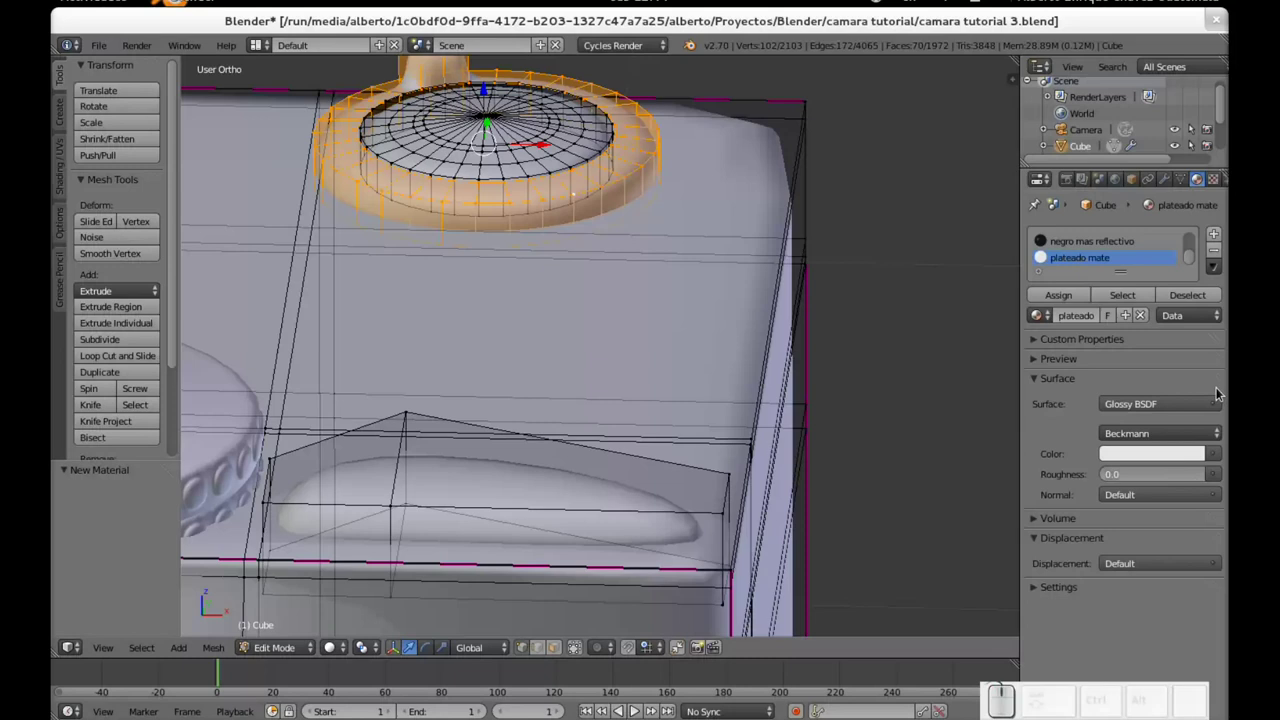
pyautogui.press('KP_Decimal')
pyautogui.press('KP_5')
pyautogui.press('KP_Enter')
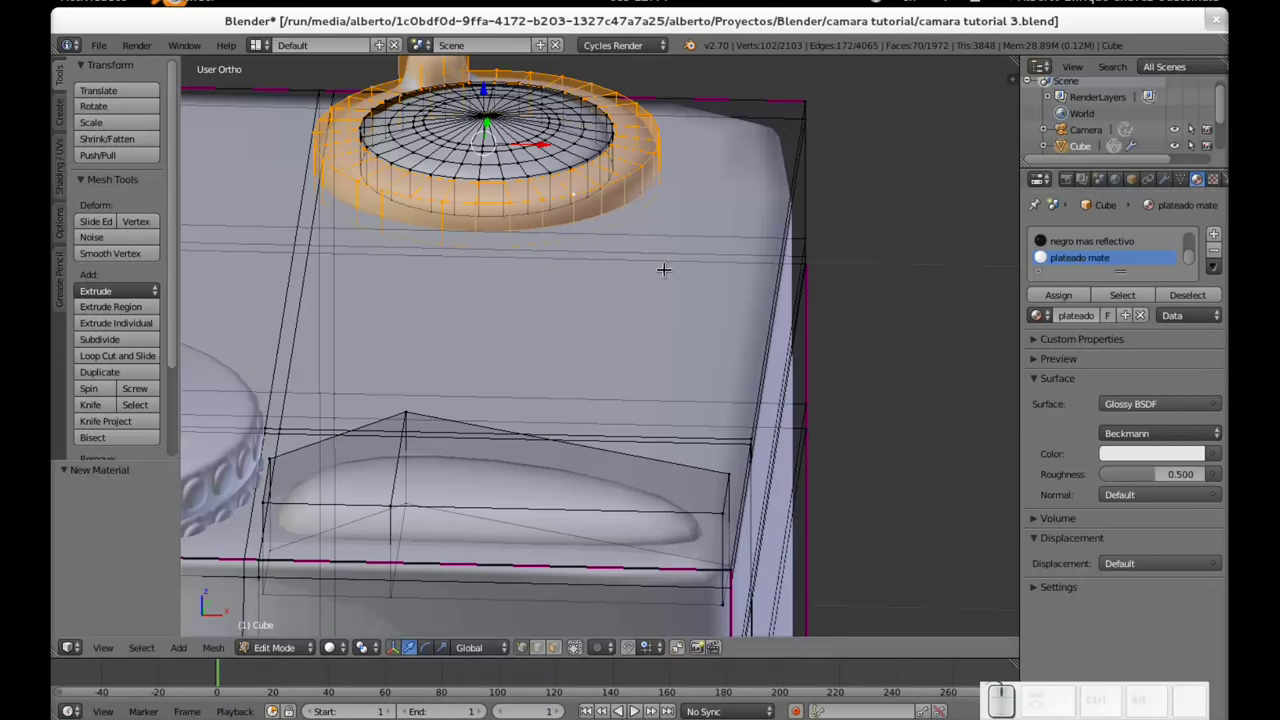
pyautogui.scroll(3)
pyautogui.scroll(-3)
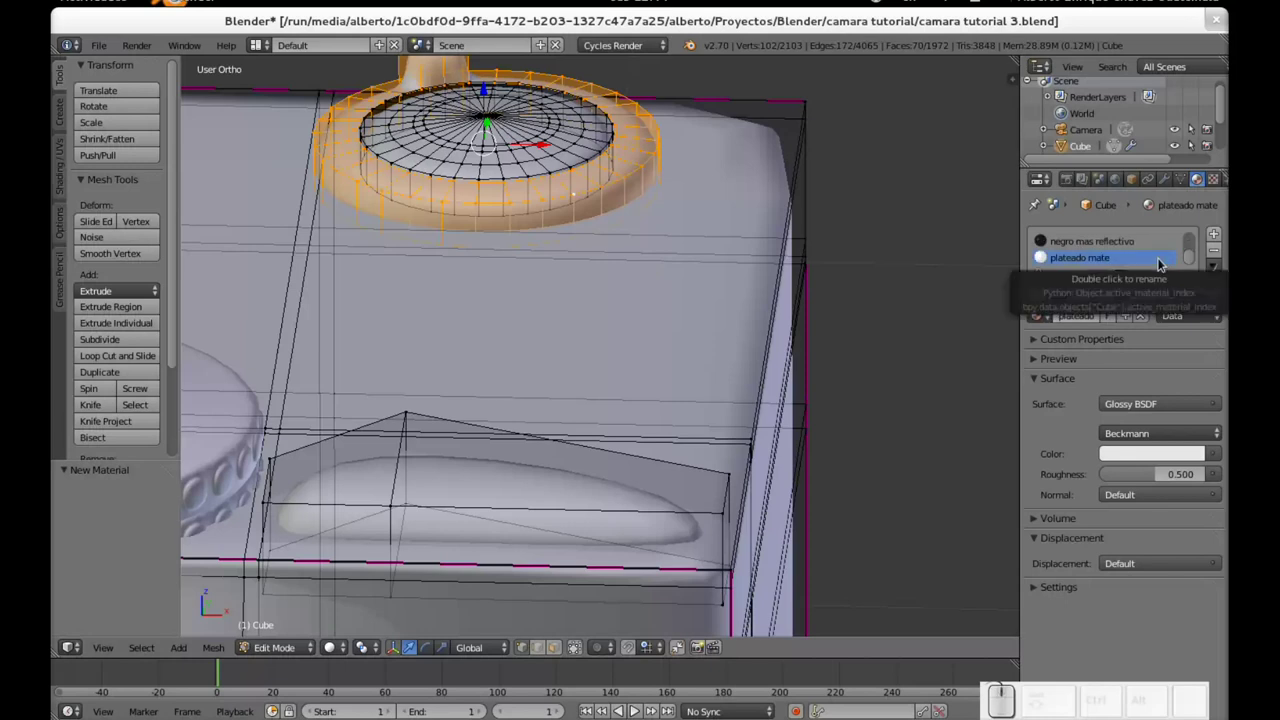
pyautogui.scroll(3)
pyautogui.scroll(-3)
pyautogui.press('Tab')
pyautogui.press('ctrl+s')
# Step: Save the project as a new version, camara tutorial 4.blend
pyautogui.click(1036, 316)
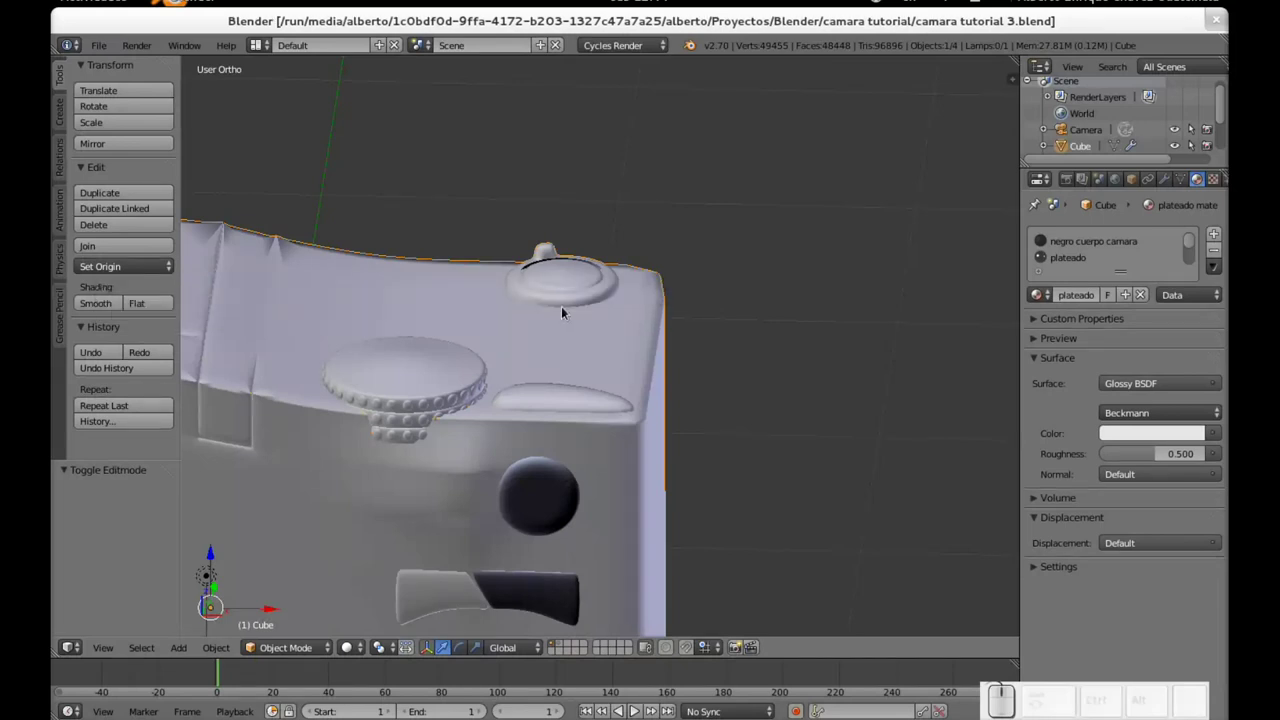
pyautogui.press('ctrl+shift+s')
pyautogui.press('KP_Add')
pyautogui.press('KP_Enter')
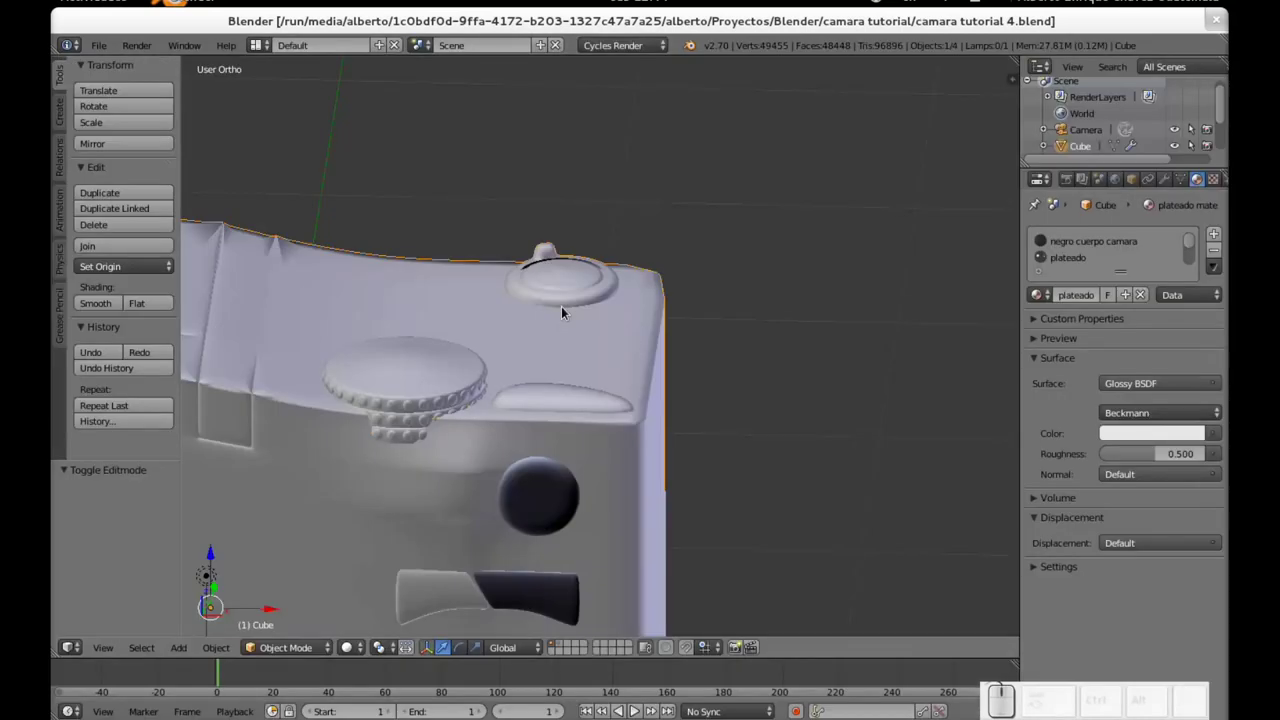
# Step: Orbit to the lens side of the body and enter mesh editing again
pyautogui.scroll(-3)
pyautogui.moveTo(541, 411); pyautogui.dragTo(530, 477)
pyautogui.scroll(3)
pyautogui.middleClick(506, 485)
pyautogui.rightClick(525, 520)
pyautogui.press('shift+Tab')
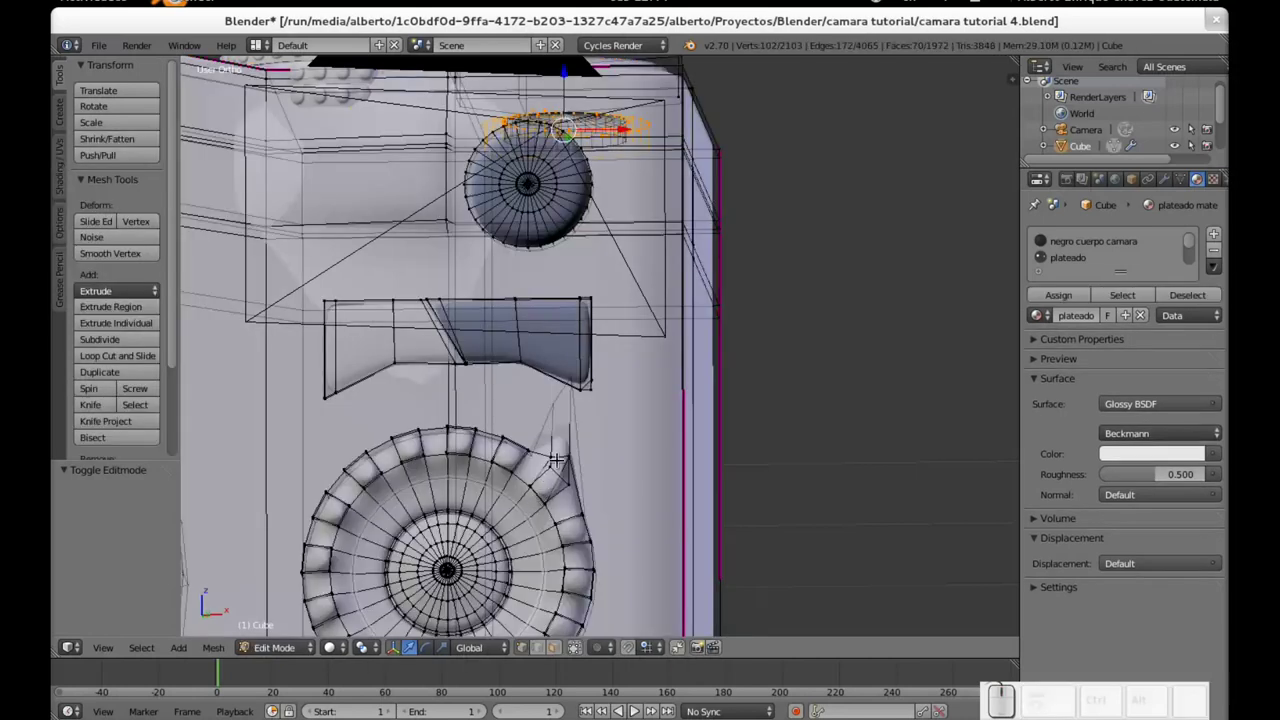
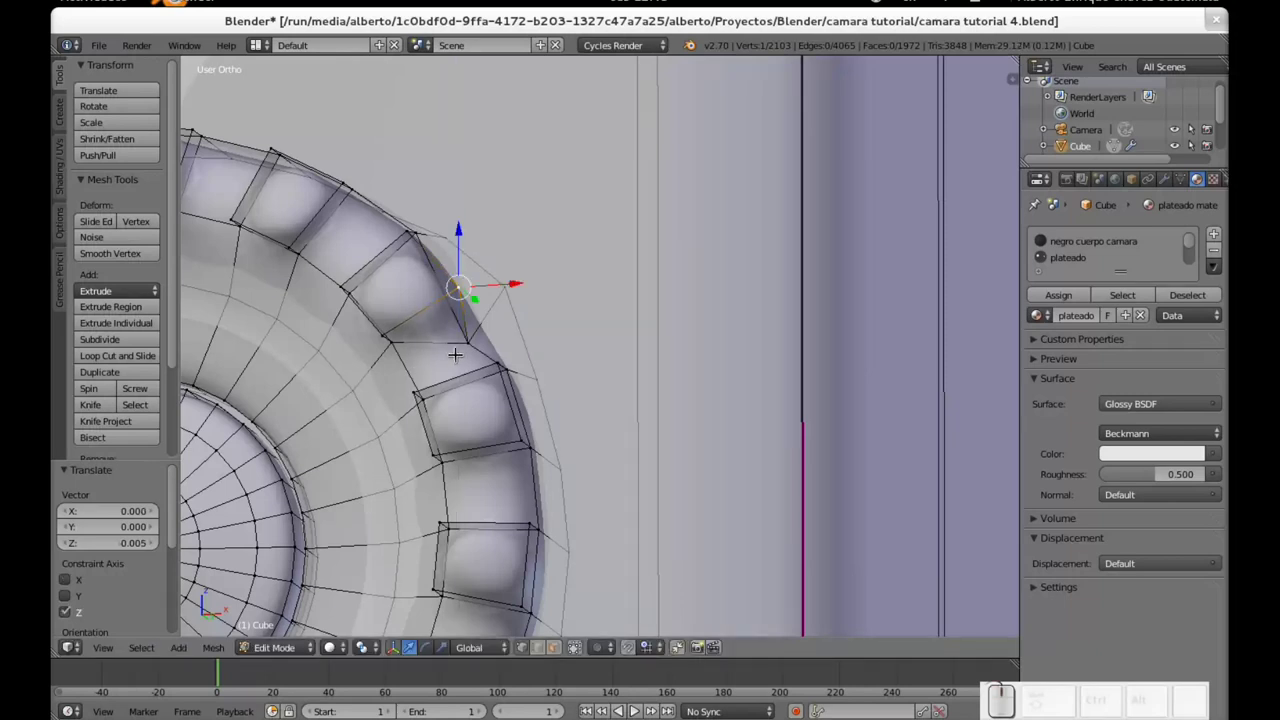
# Step: Pick the dial's edge on the lens ring and nudge it slightly downward
pyautogui.rightClick(481, 343)
pyautogui.middleClick(487, 402)
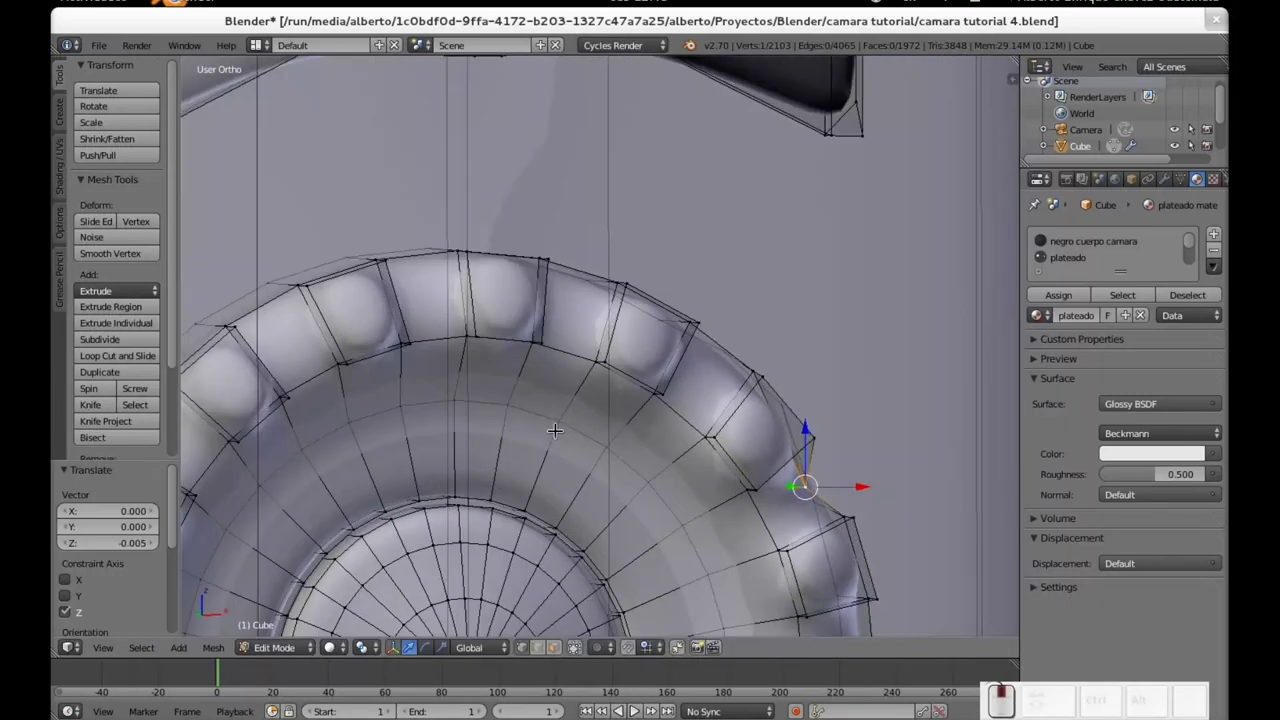
pyautogui.middleClick(614, 415)
pyautogui.moveTo(726, 479); pyautogui.dragTo(694, 438)
pyautogui.moveTo(653, 426); pyautogui.dragTo(663, 420)
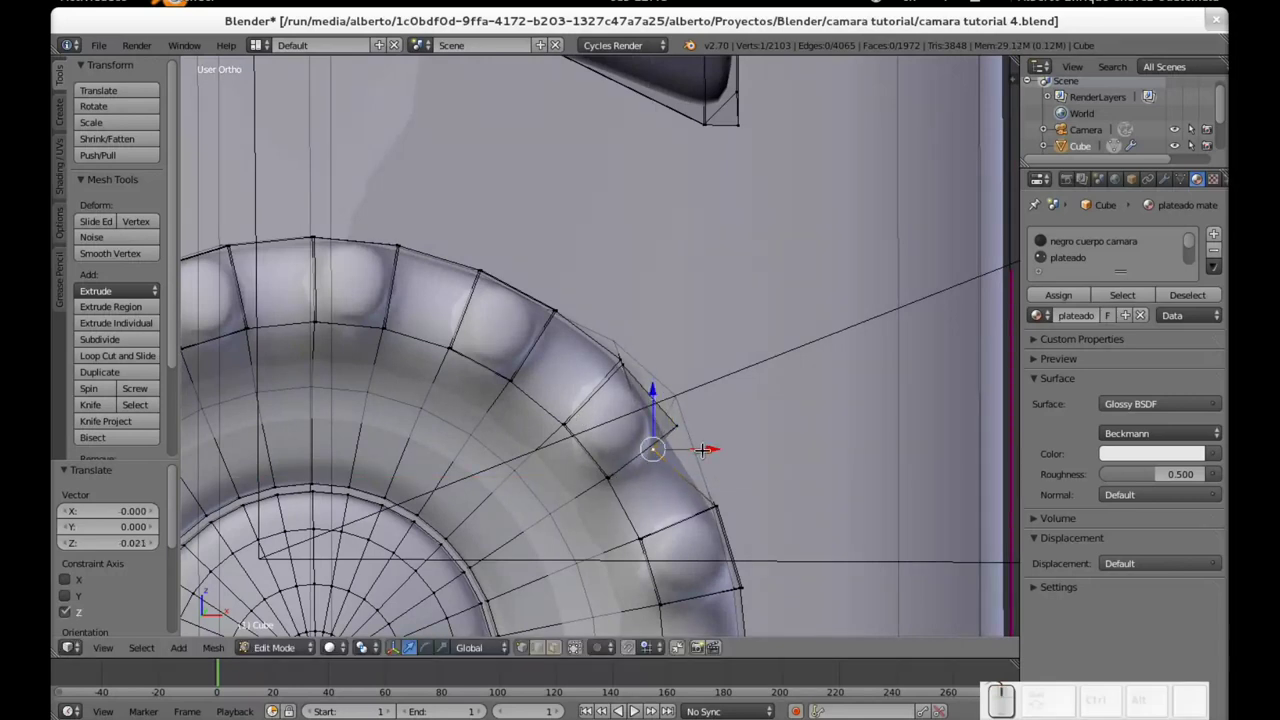
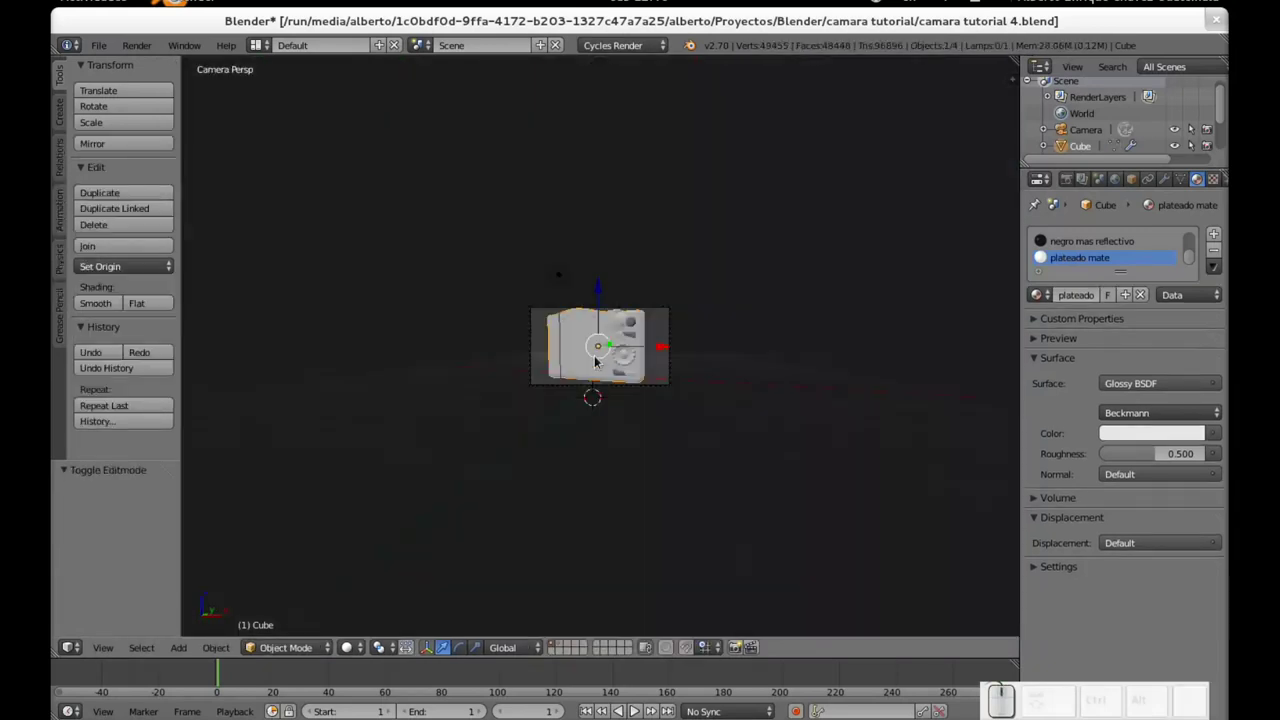
# Step: Move and freely rotate the scene camera toward the camera body
pyautogui.rightClick(629, 391)
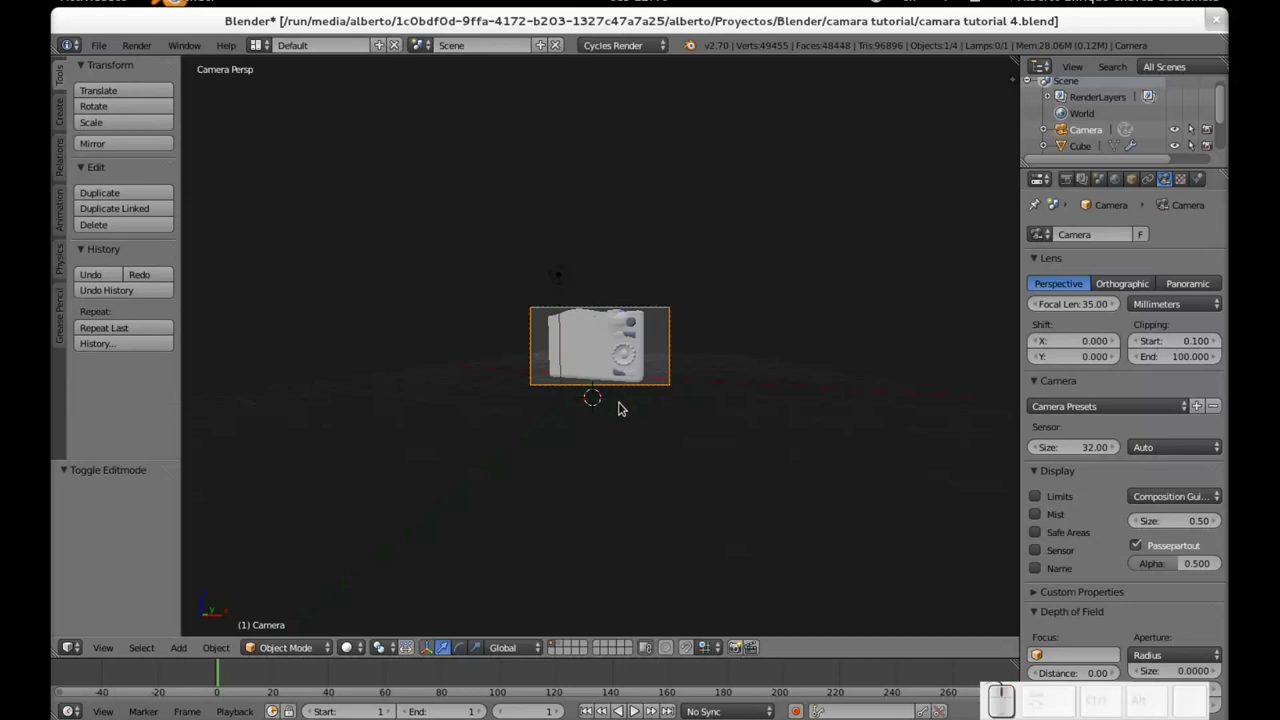
pyautogui.press('g')
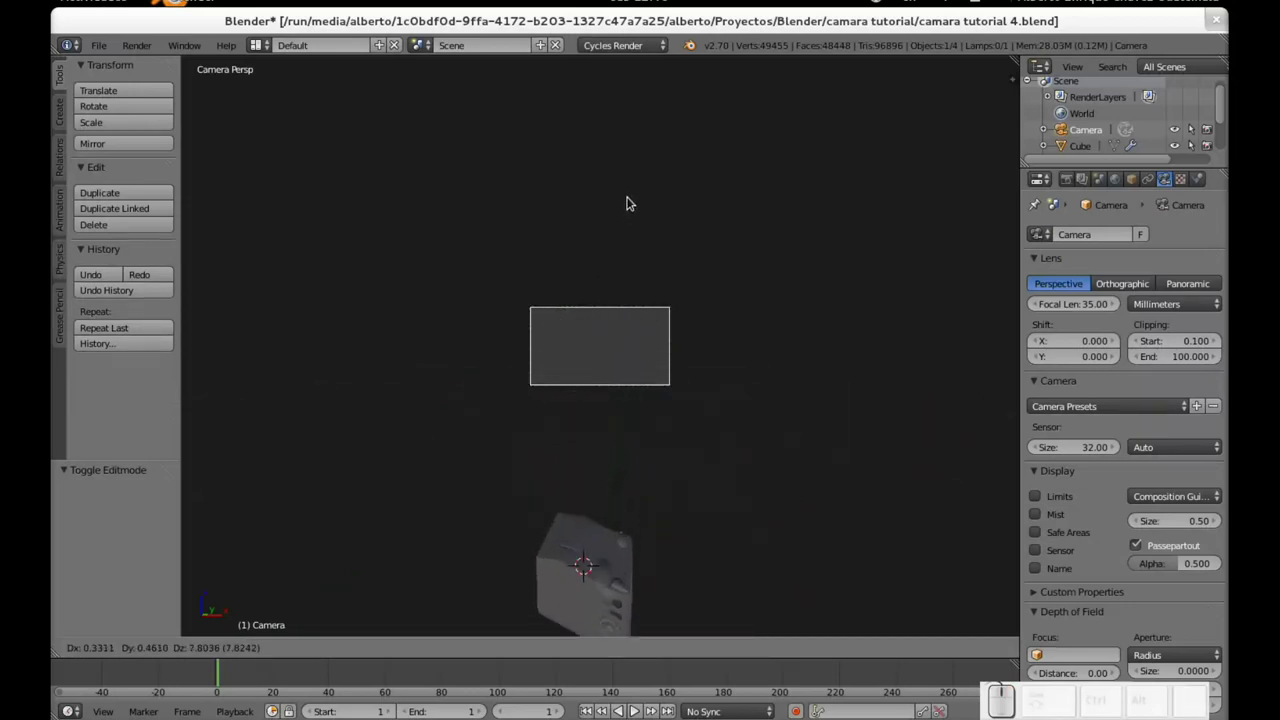
pyautogui.click(633, 201)
pyautogui.press('r')
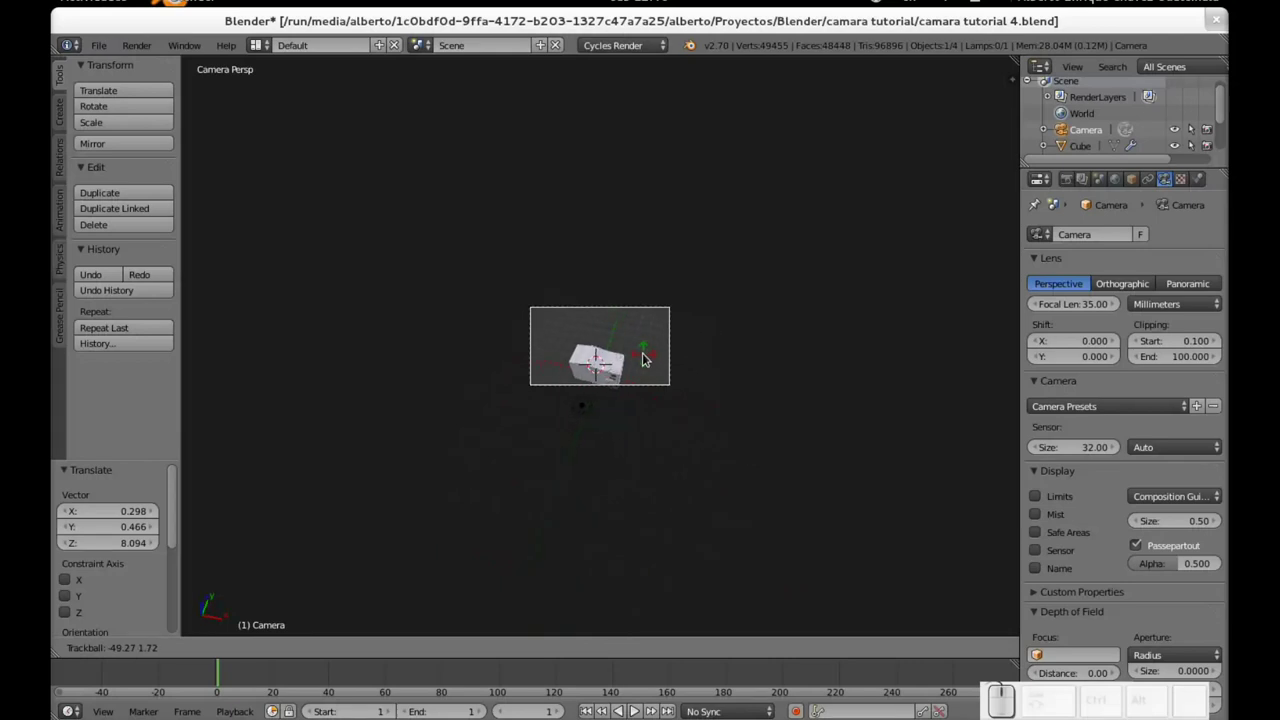
pyautogui.click(649, 350)
# Step: Dolly the scene camera along its depth axis and shift it so the body fills the frame
pyautogui.scroll(3)
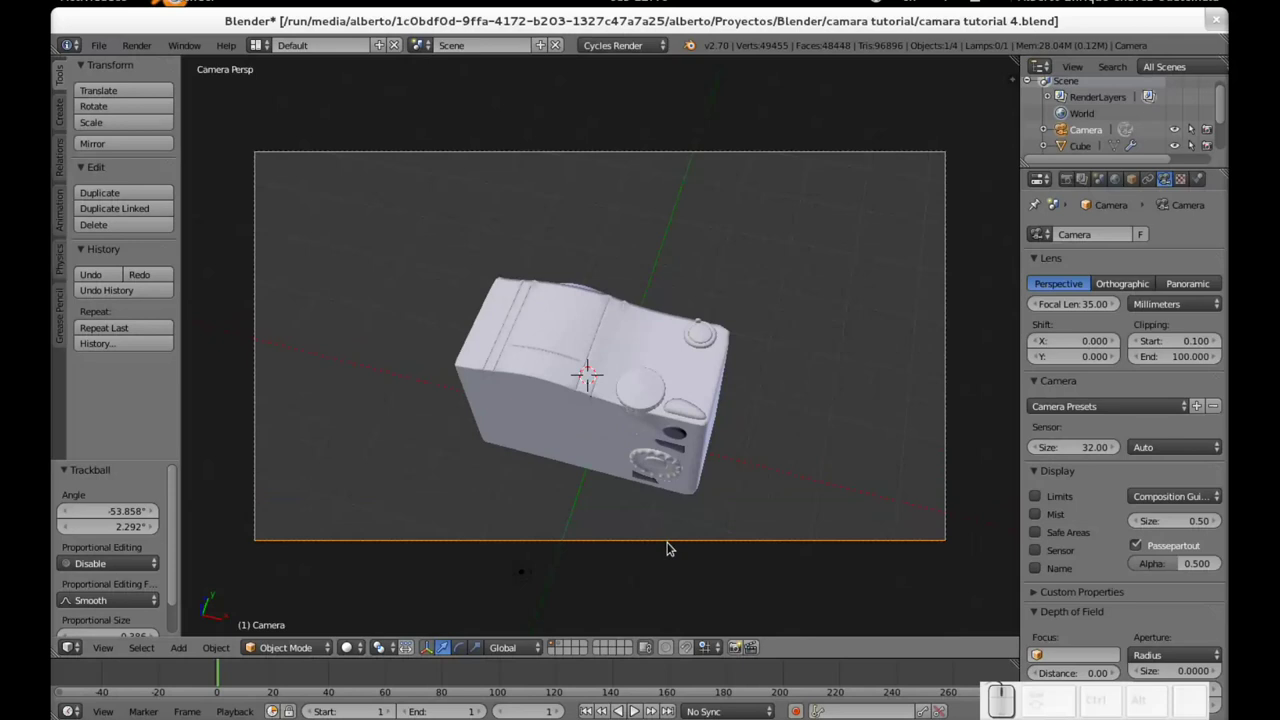
pyautogui.press('g')
pyautogui.middleClick(672, 547)
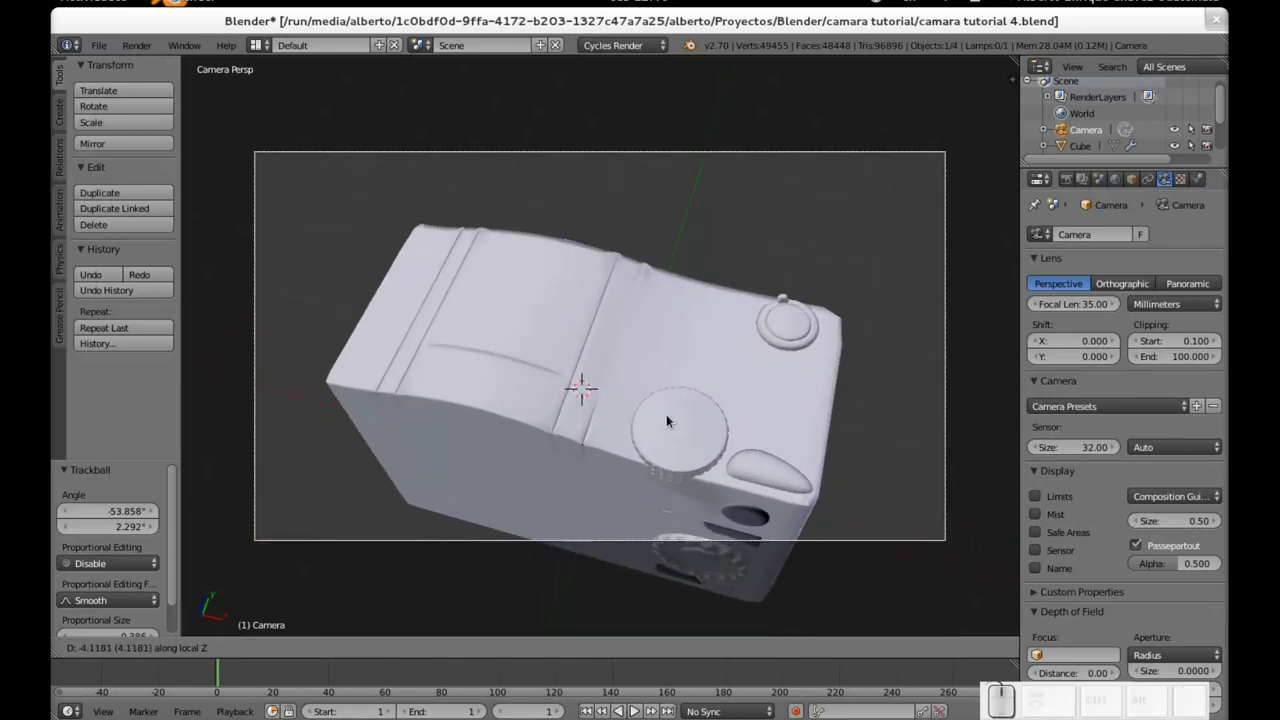
pyautogui.click(673, 418)
pyautogui.press('g')
pyautogui.click(702, 528)
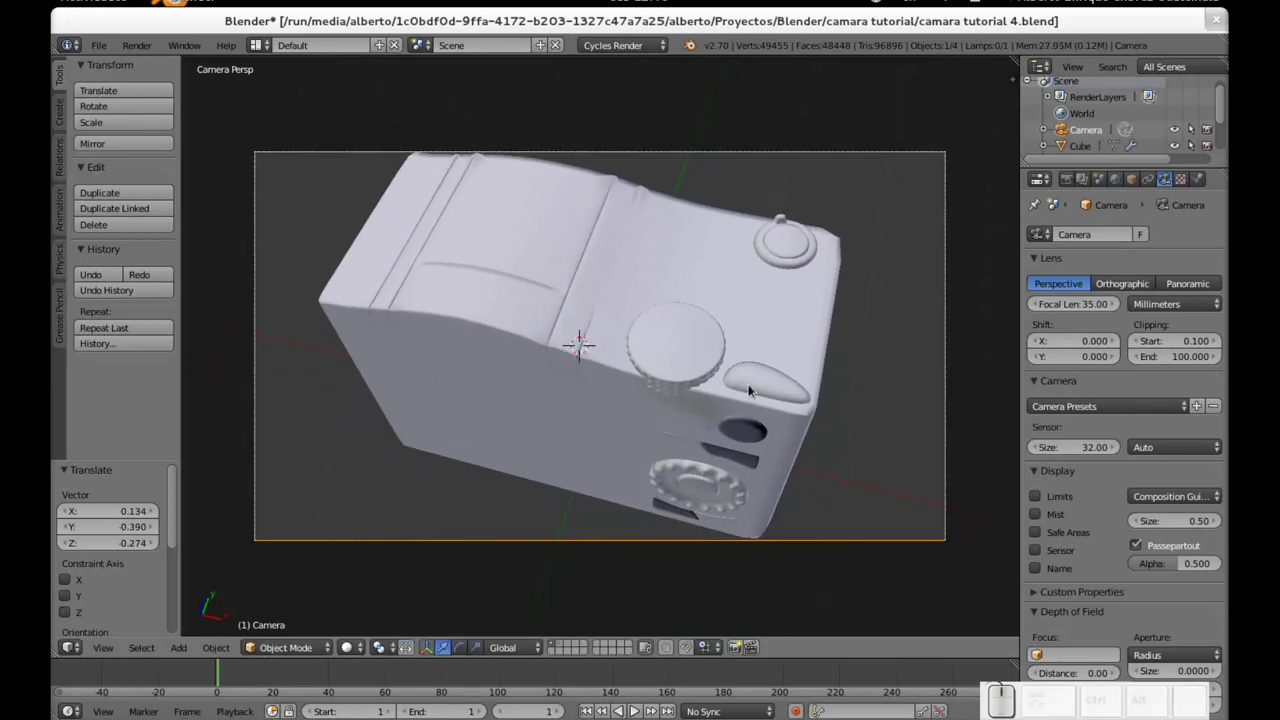
# Step: In the Render settings, lower render and preview sampling to 10
pyautogui.click(1067, 182)
pyautogui.scroll(-3)
pyautogui.click(1181, 492)
pyautogui.press('KP_1')
pyautogui.press('KP_0')
pyautogui.press('Tab')
pyautogui.press('KP_1')
pyautogui.press('KP_0')
pyautogui.press('KP_Enter')
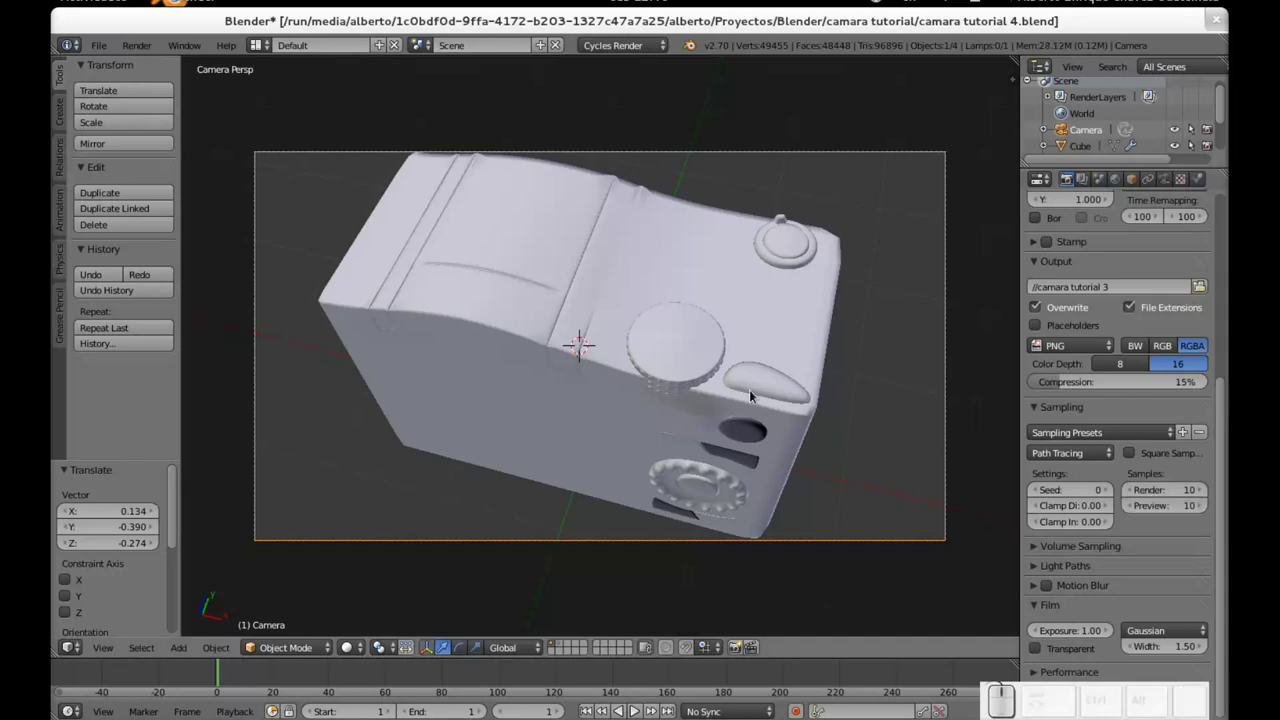
pyautogui.press('F12')
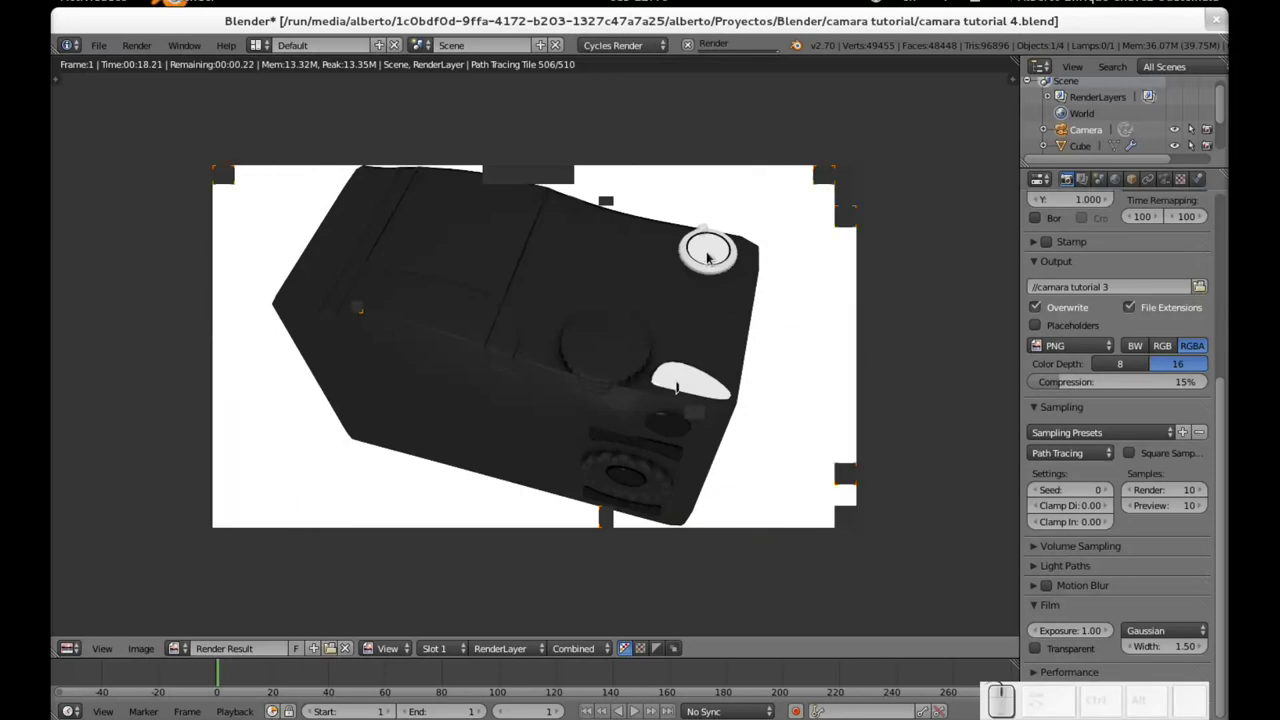
pyautogui.press('Escape')
# Step: Enter edit mode on the body and select the whole oval shutter button piece
pyautogui.rightClick(761, 380)
pyautogui.press('Tab')
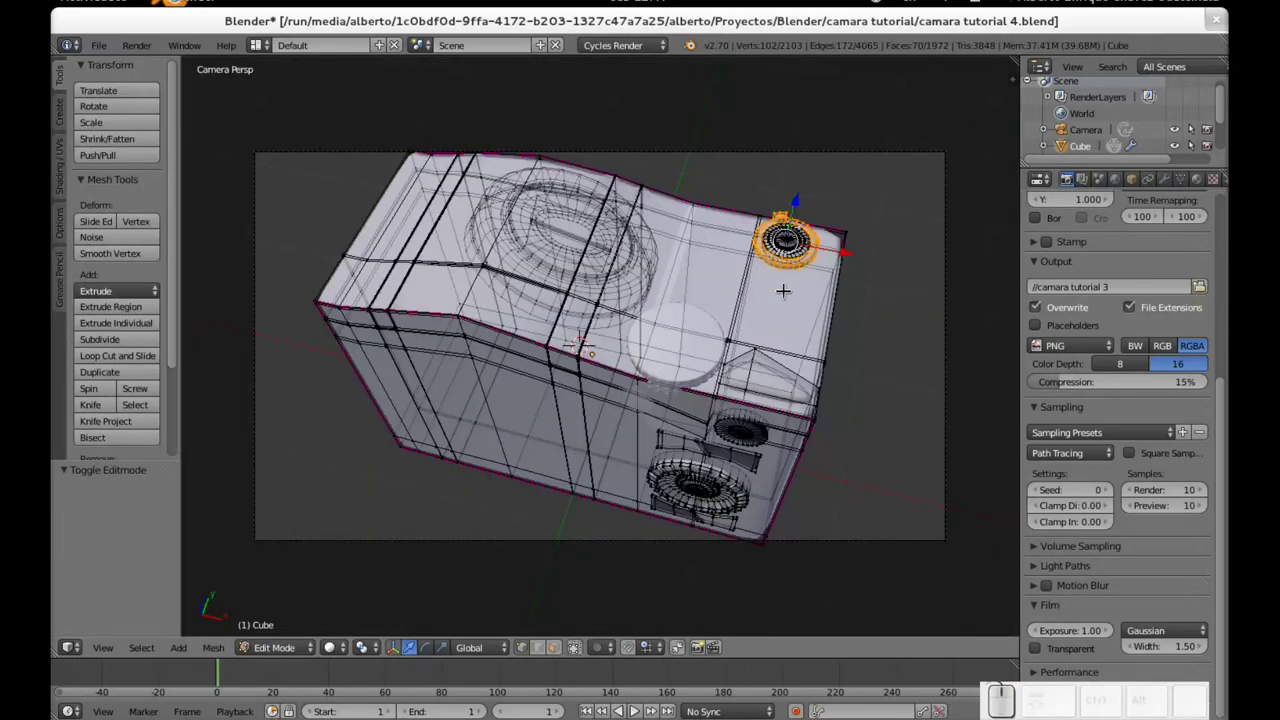
pyautogui.scroll(3)
pyautogui.middleClick(793, 377)
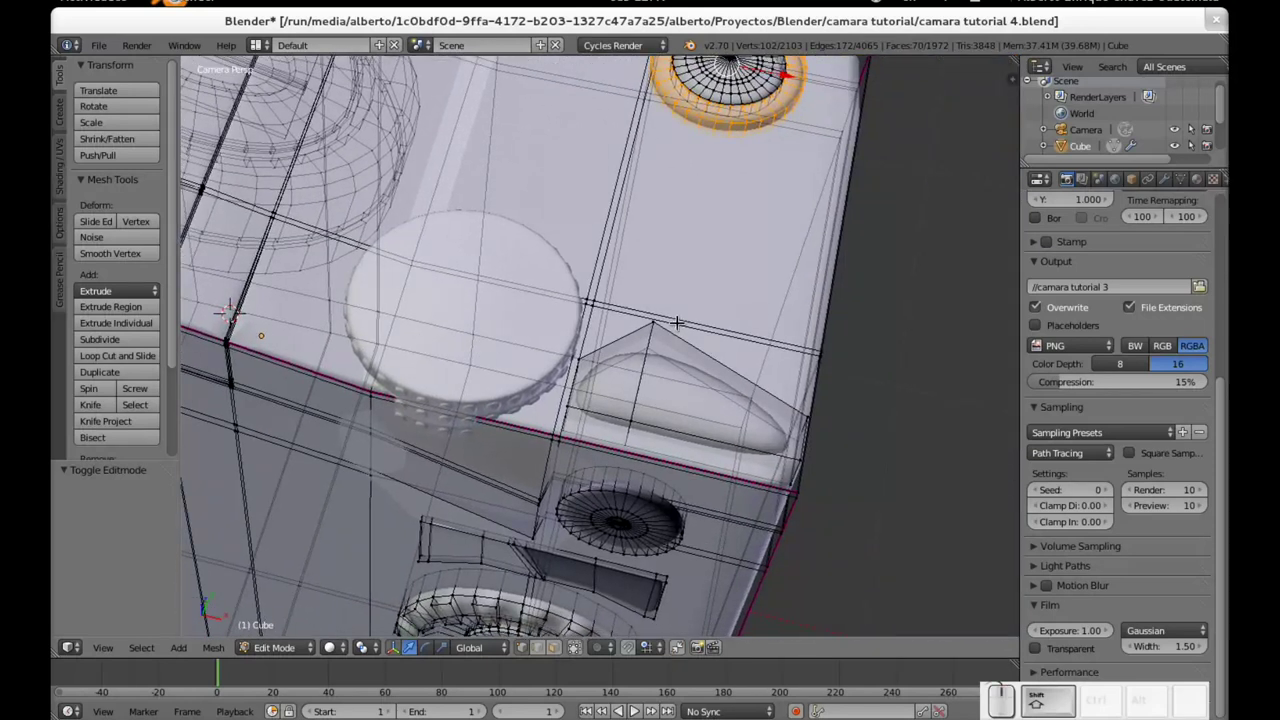
pyautogui.rightClick(1036, 239)
pyautogui.press('l')
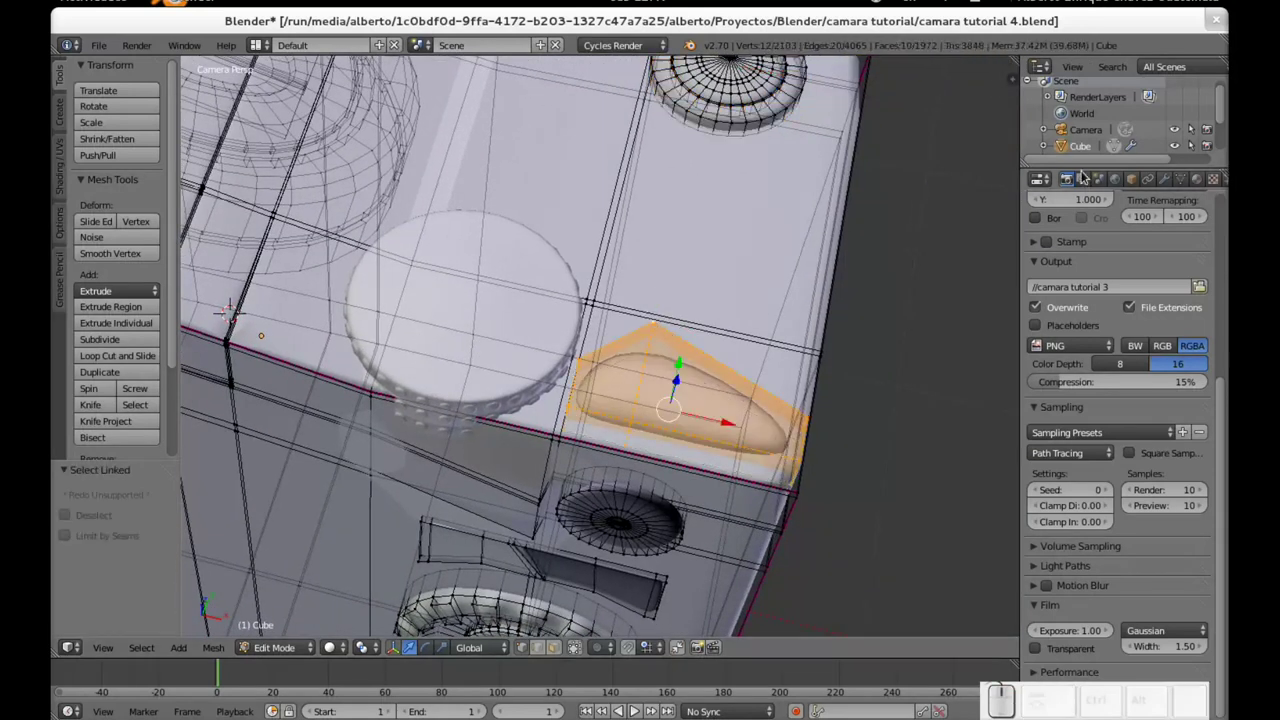
# Step: Switch the silver slot to the glossier plateado material with roughness 0.050
pyautogui.click(1203, 184)
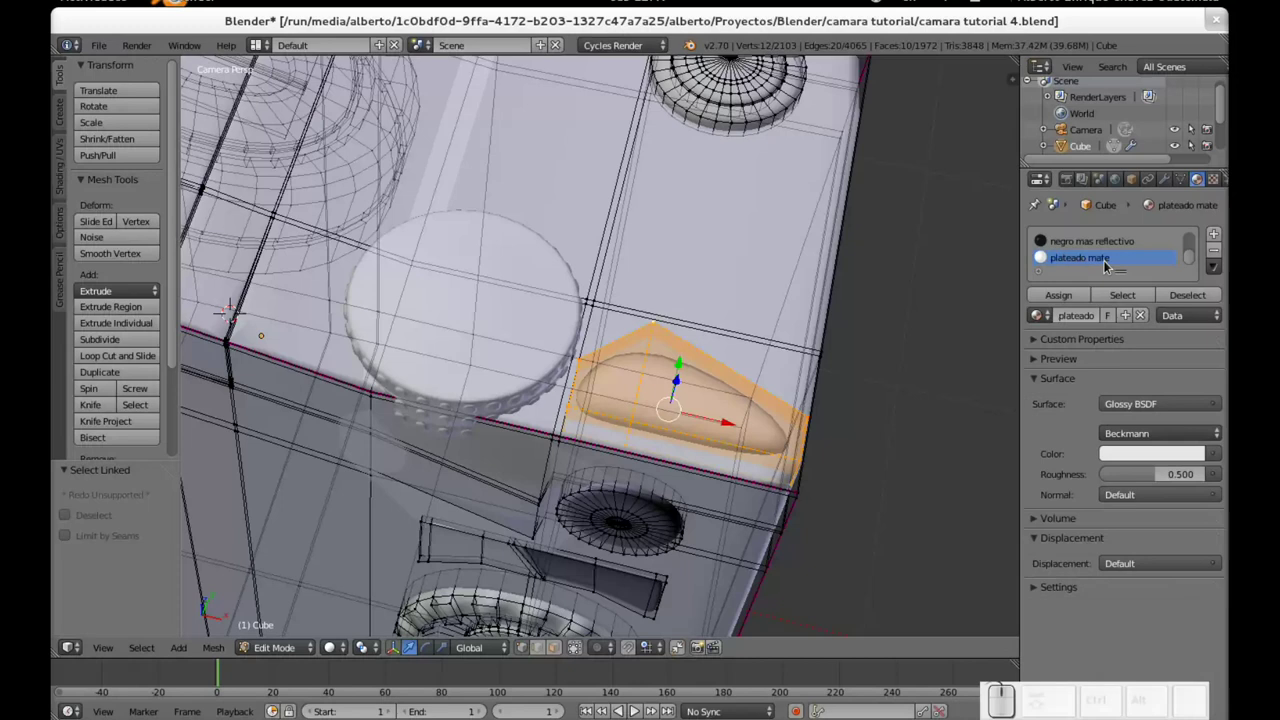
pyautogui.scroll(3)
pyautogui.click(1078, 261)
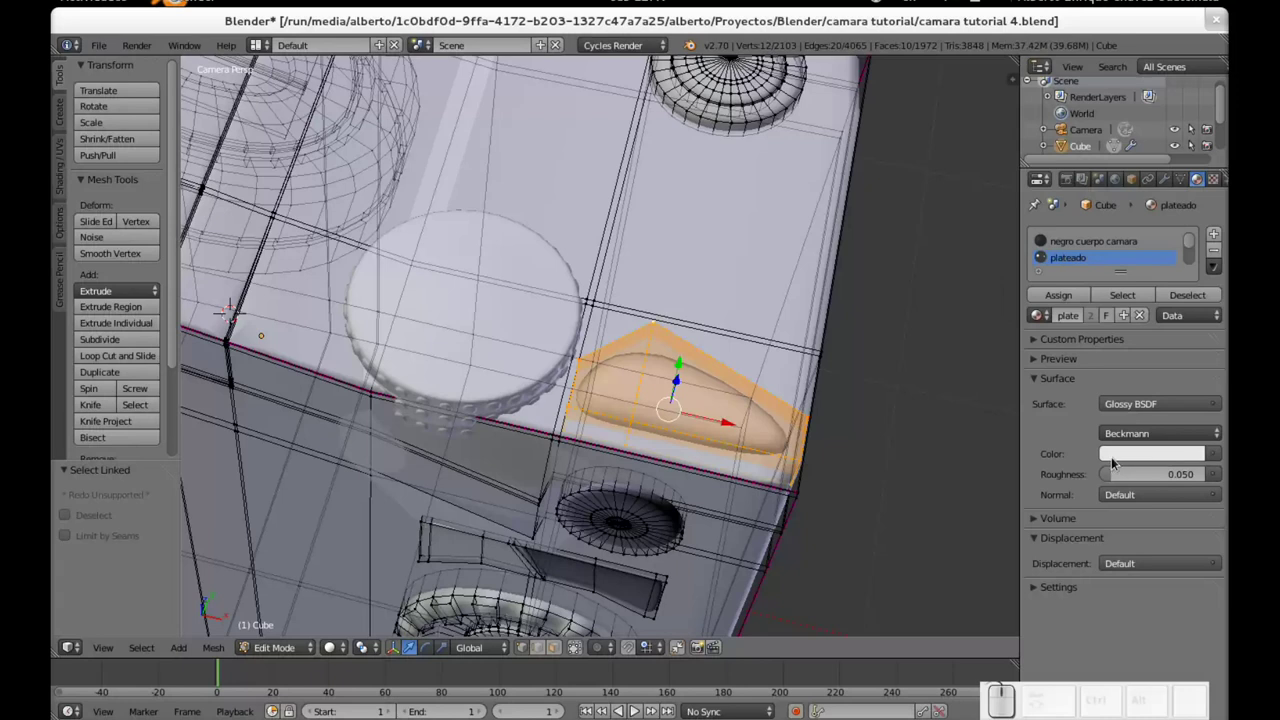
pyautogui.scroll(-3)
pyautogui.middleClick(555, 380)
pyautogui.scroll(-3)
pyautogui.moveTo(624, 357); pyautogui.dragTo(582, 332)
pyautogui.middleClick(591, 329)
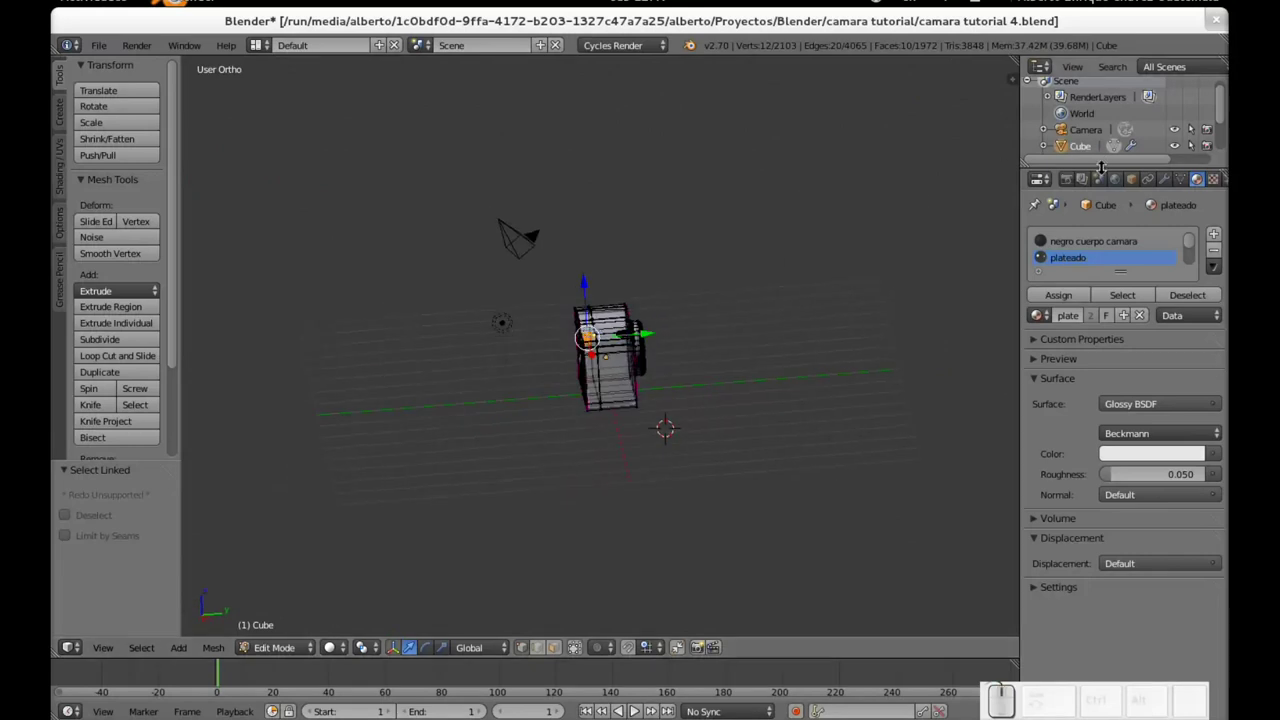
# Step: Enable Ambient Occlusion in the World settings and render the camera view (F12)
pyautogui.click(1123, 180)
pyautogui.click(1160, 356)
pyautogui.moveTo(1036, 275); pyautogui.dragTo(1125, 324)
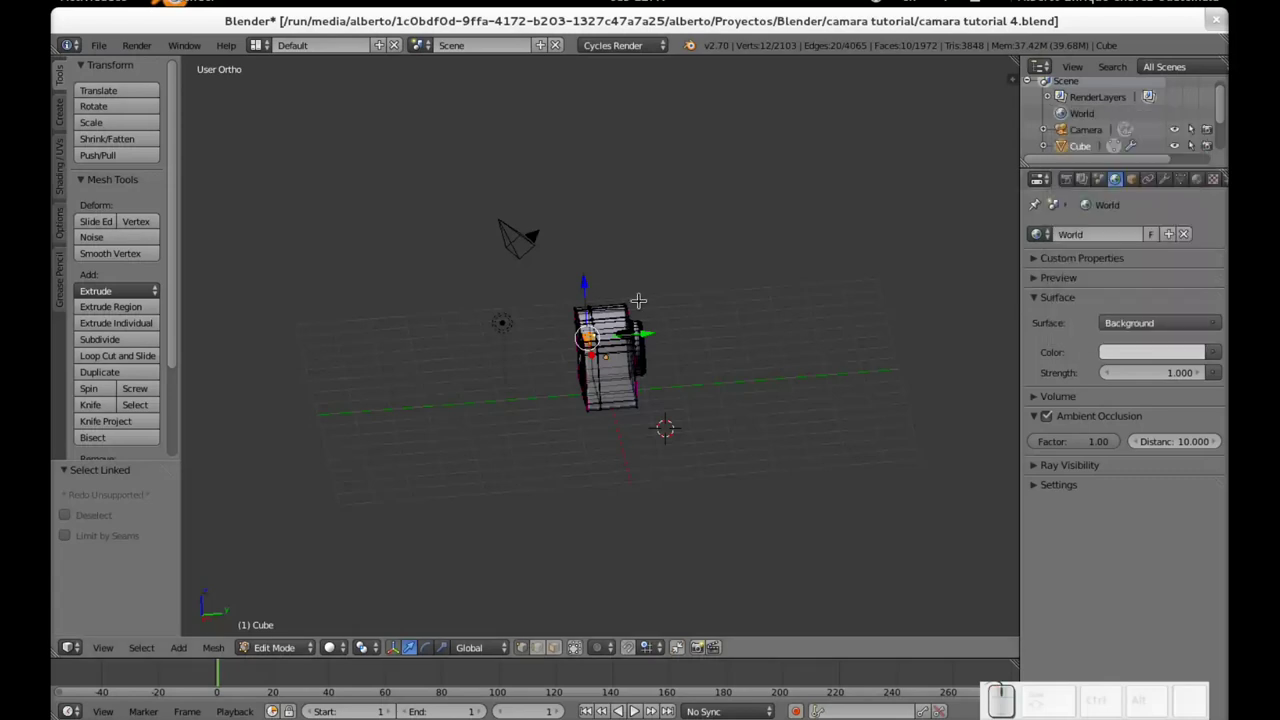
pyautogui.press('F12')
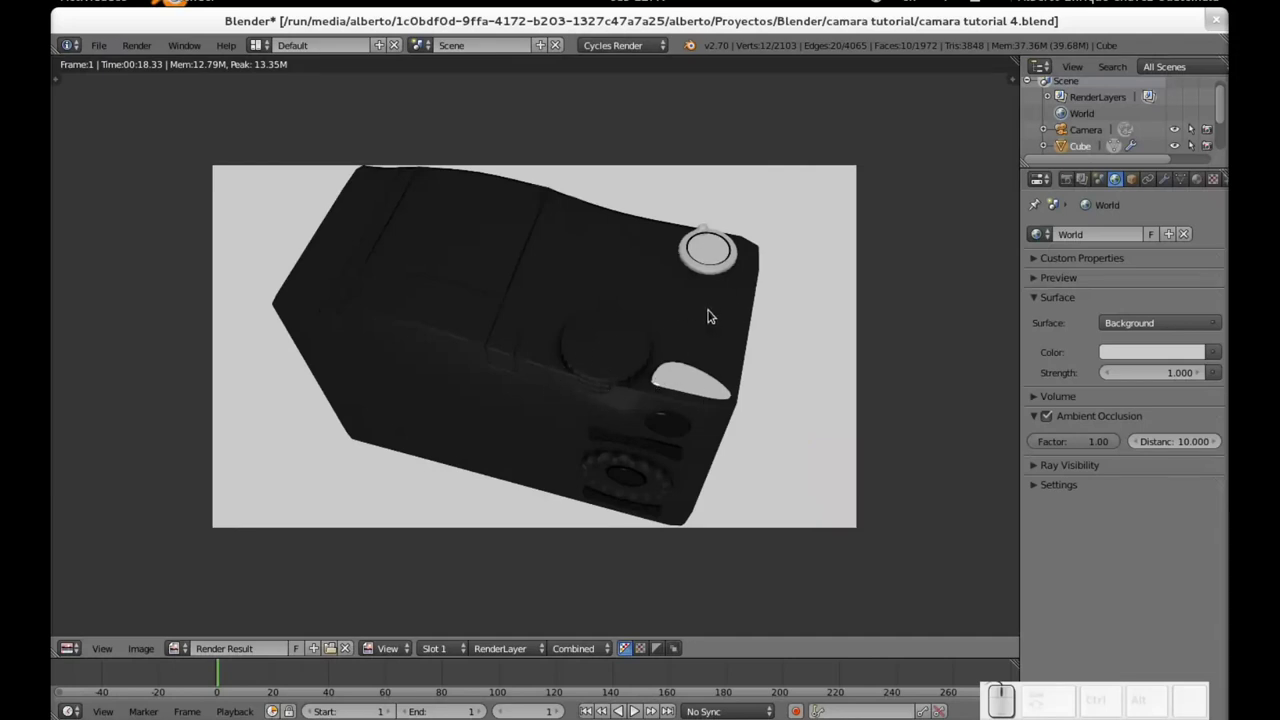
# Step: Close the render, deselect the mesh and look through the scene camera
pyautogui.press('Escape')
pyautogui.middleClick(599, 373)
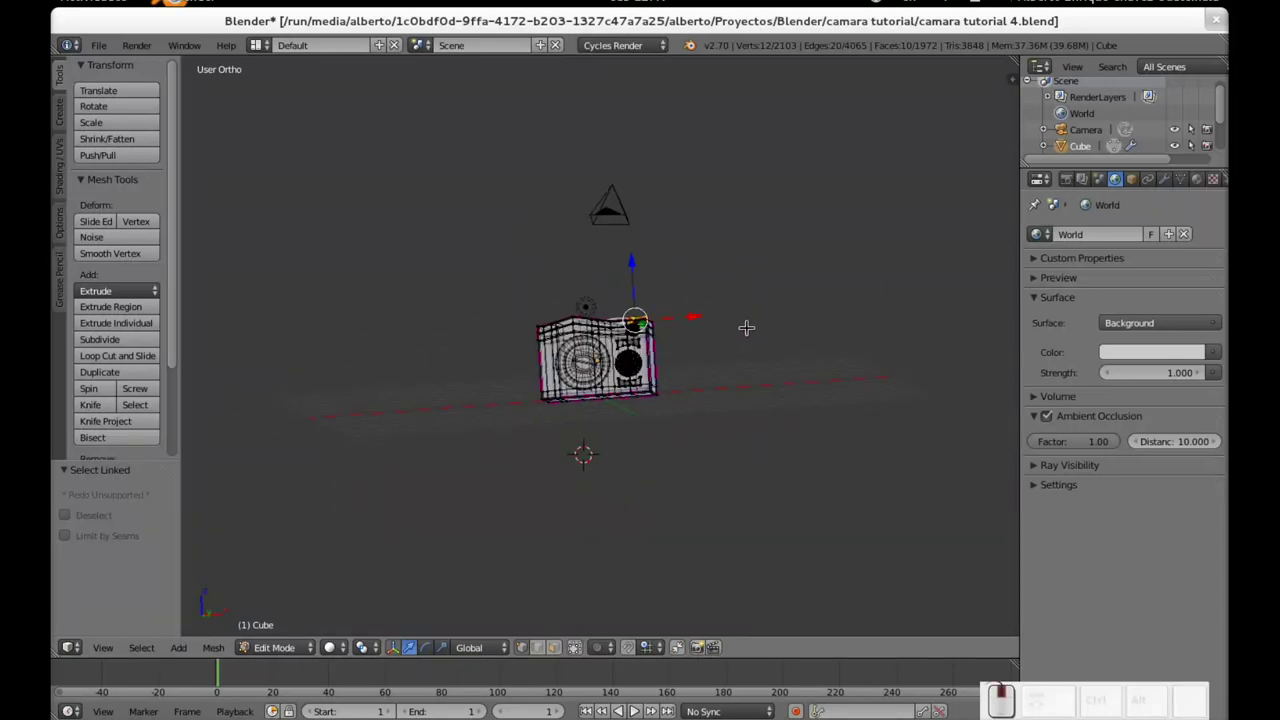
pyautogui.scroll(3)
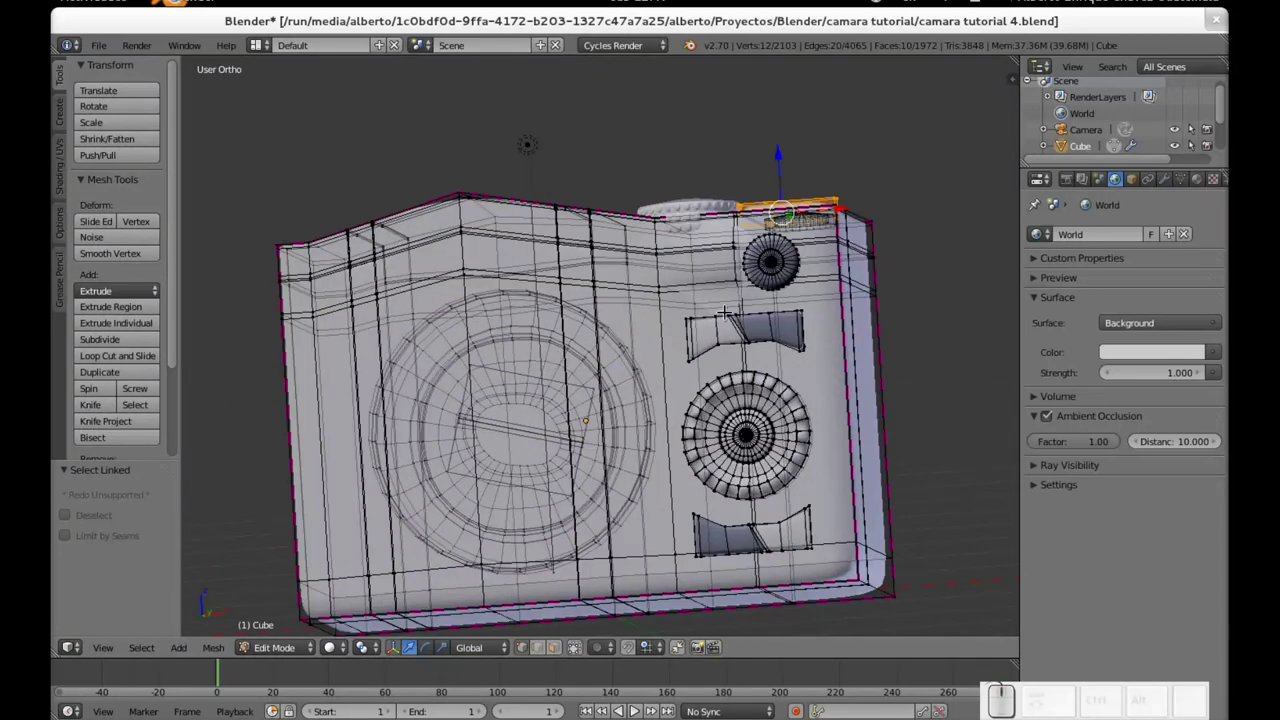
pyautogui.press('a')
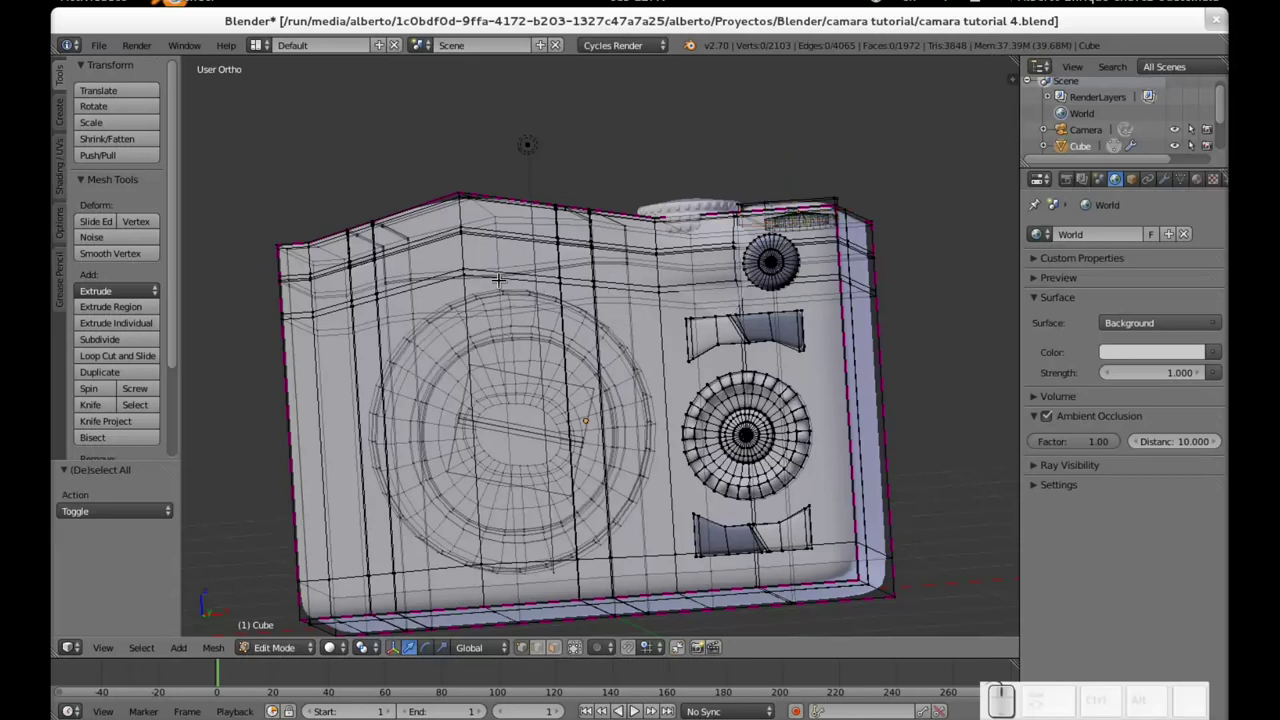
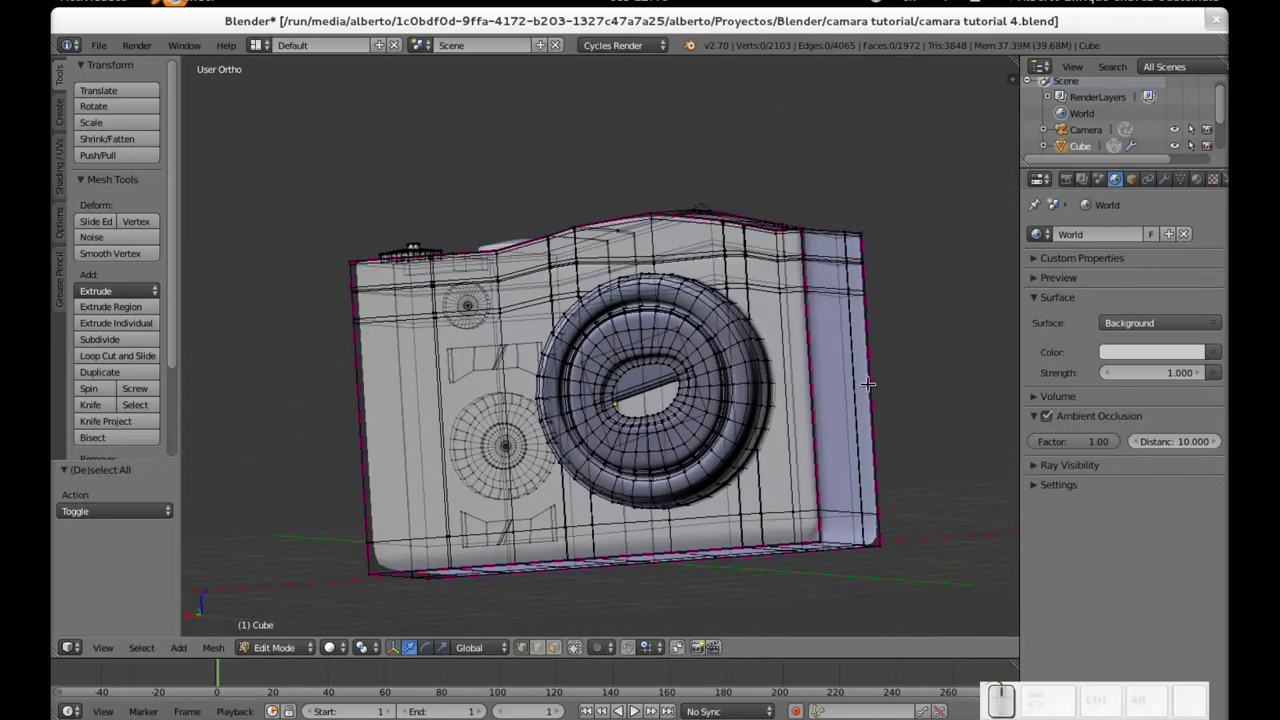
pyautogui.press('KP_0')
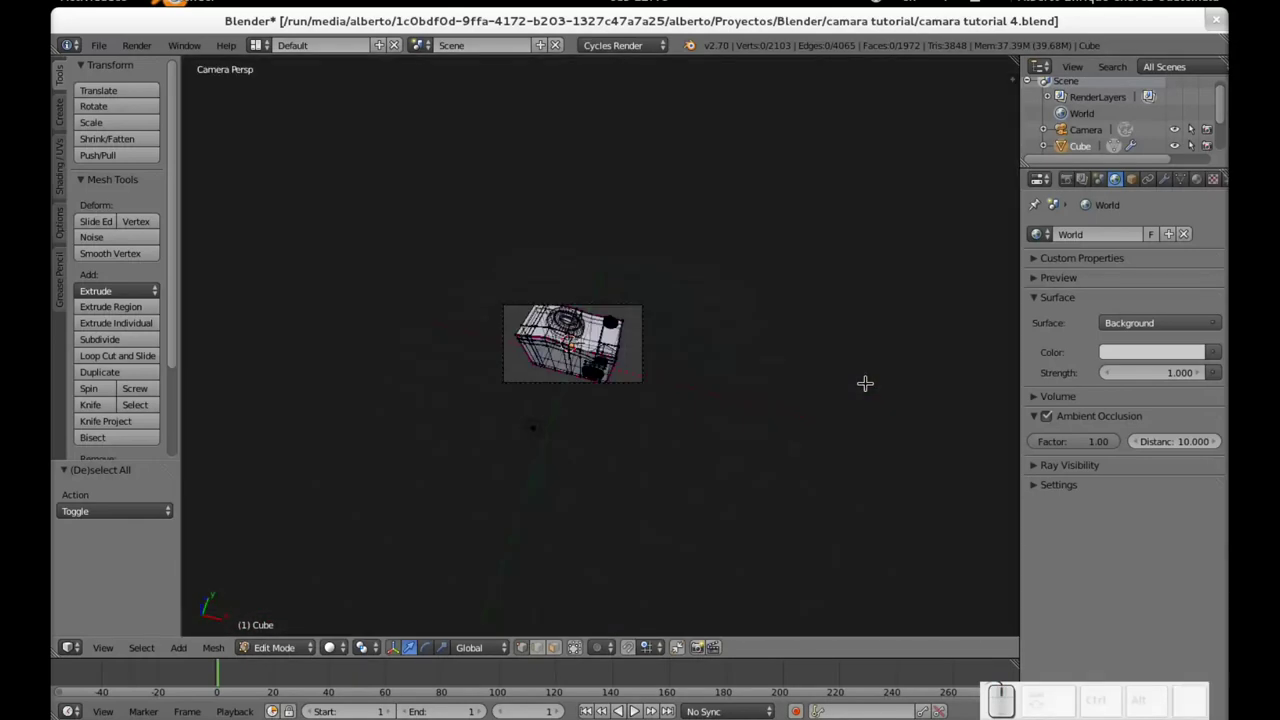
pyautogui.scroll(3)
pyautogui.scroll(3)
pyautogui.scroll(-3)
# Step: Leave mesh editing and return to the camera view of the smoothed body, toggling the side panels
pyautogui.press('Tab')
pyautogui.scroll(-3)
pyautogui.scroll(-3)
pyautogui.middleClick(732, 416)
pyautogui.middleClick(495, 541)
pyautogui.middleClick(860, 493)
pyautogui.moveTo(632, 548); pyautogui.dragTo(774, 481)
pyautogui.press('KP_0')
pyautogui.moveTo(591, 559); pyautogui.dragTo(705, 567)
pyautogui.press('n')
pyautogui.press('t')
pyautogui.scroll(3)
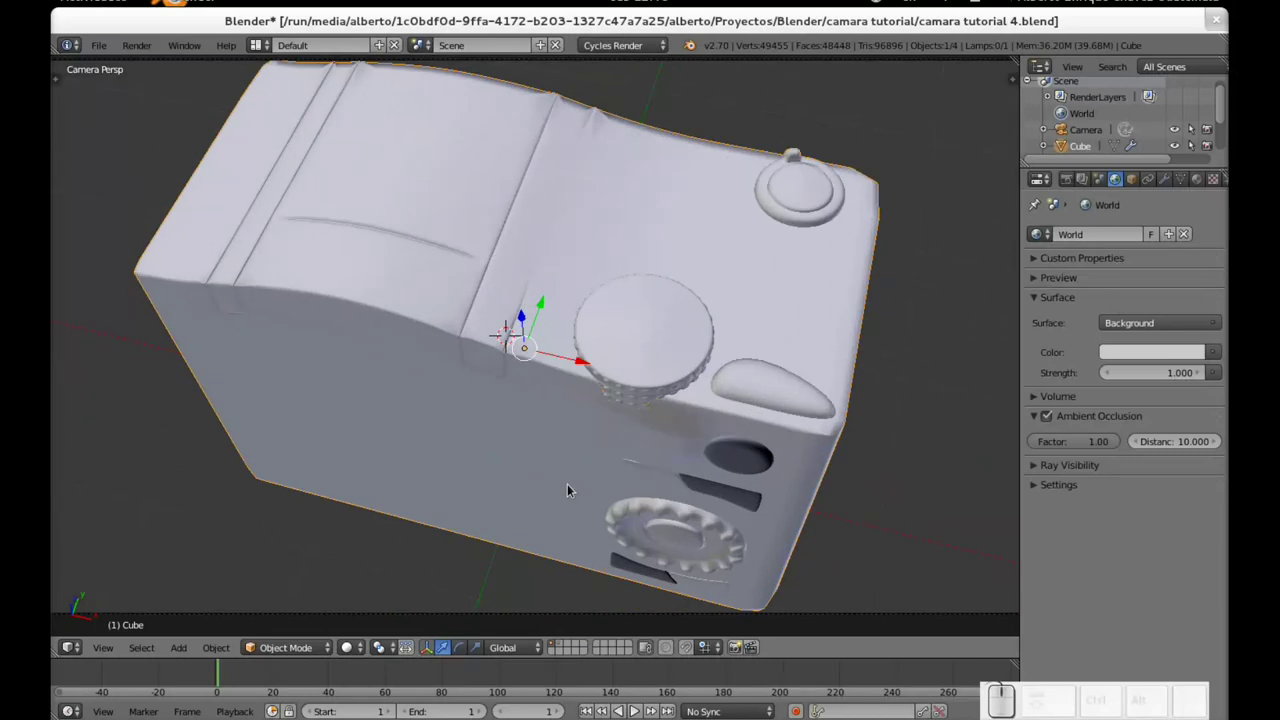